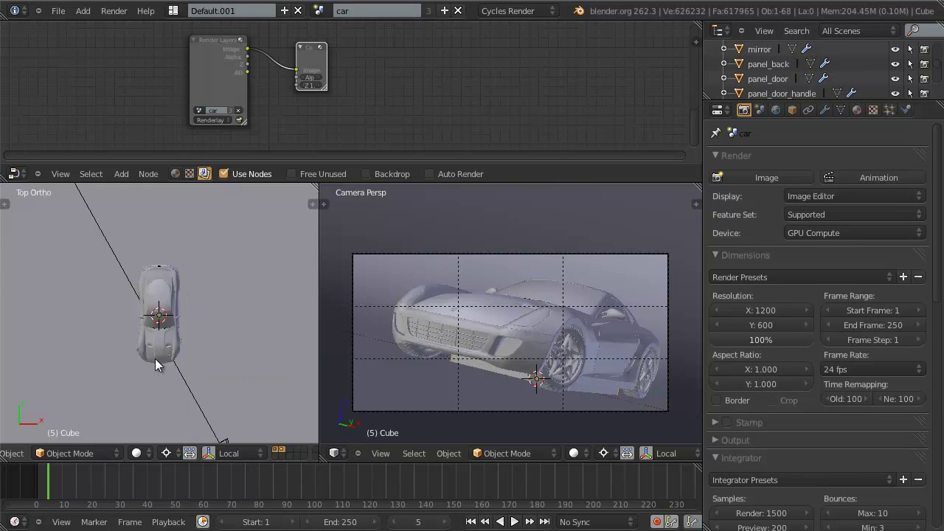
Switch the 3D view to Front Ortho looking at the studio scene.
scroll("down", 3)
key("KP_1")
key("KP_1")
scroll("down", 3)
key("z")
key("s")
key("s")
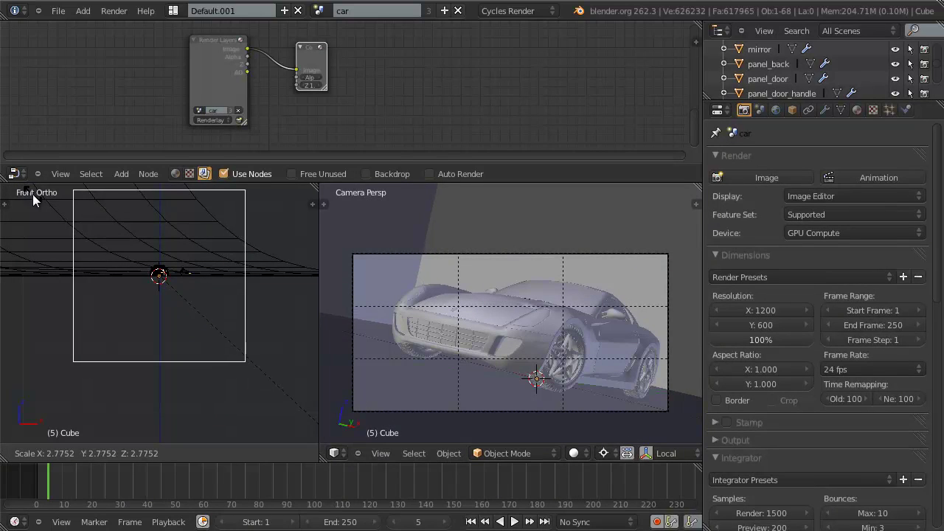
Select the backdrop Cube, enter Edit Mode and pick one of its faces.
left_click(128, 199)
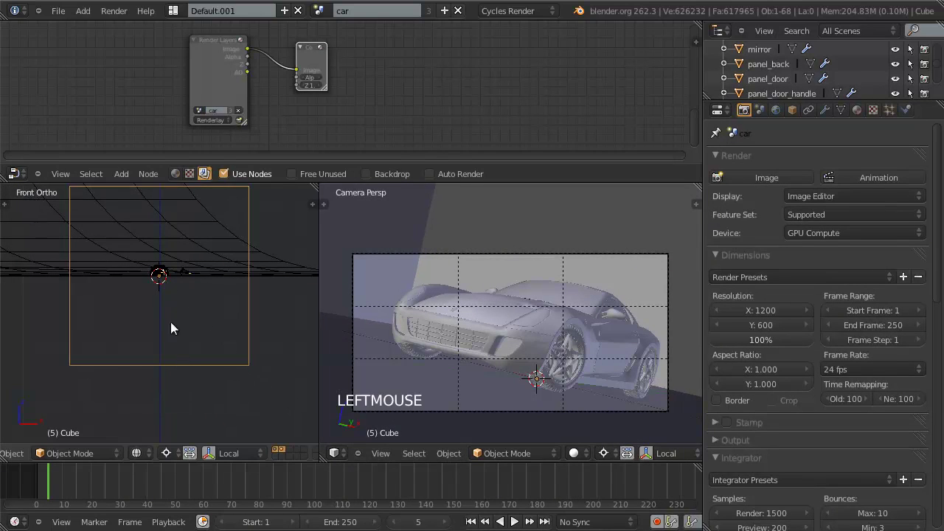
middle_click(206, 309)
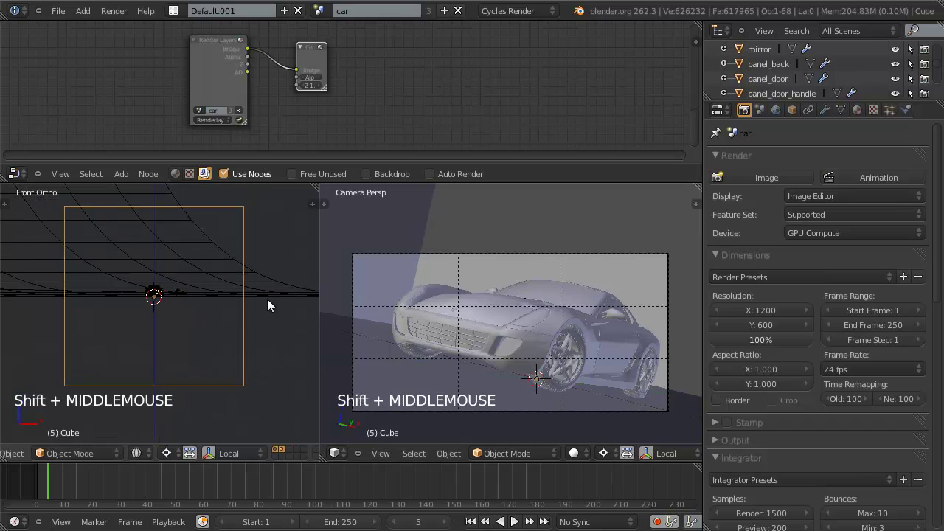
key("s")
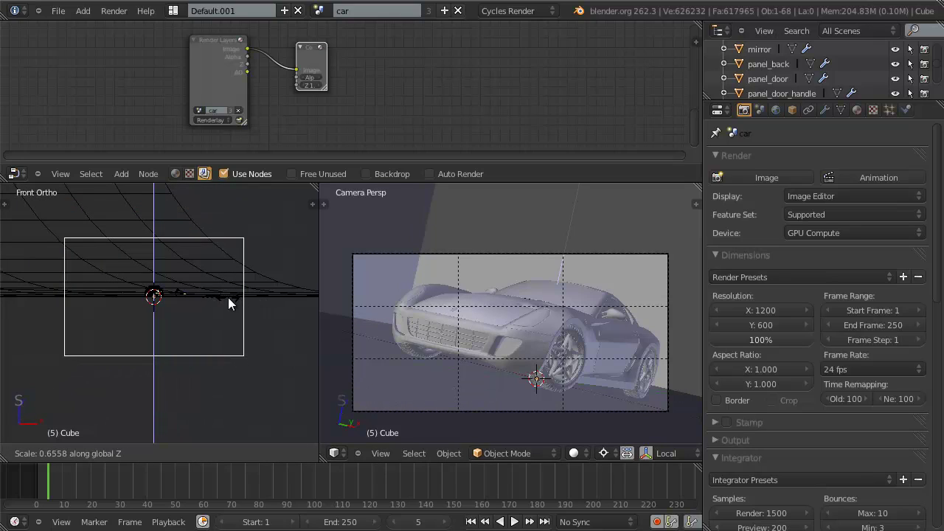
left_click(189, 279)
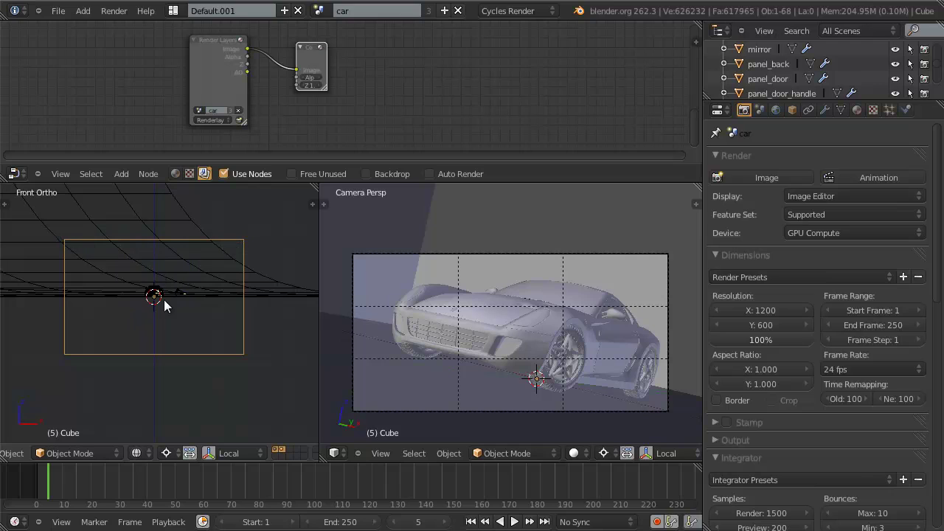
key("Tab")
key("a")
left_click(148, 300)
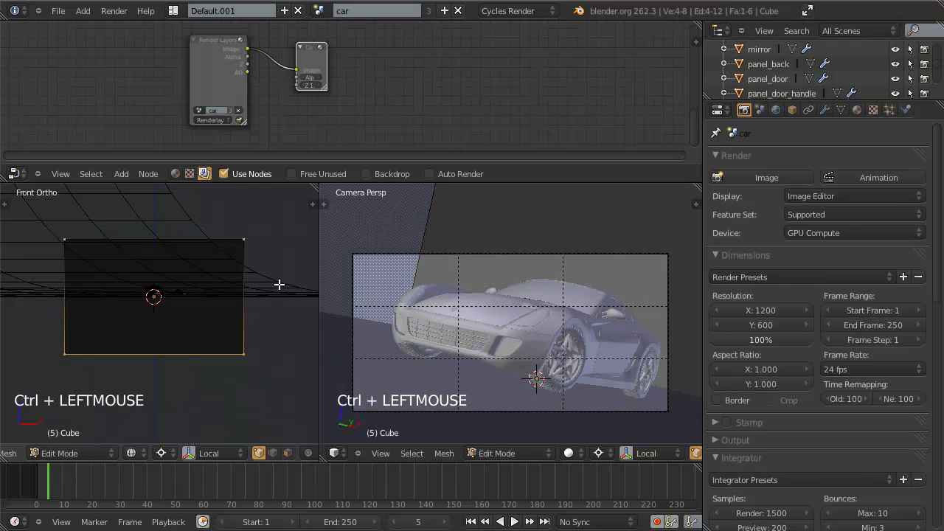
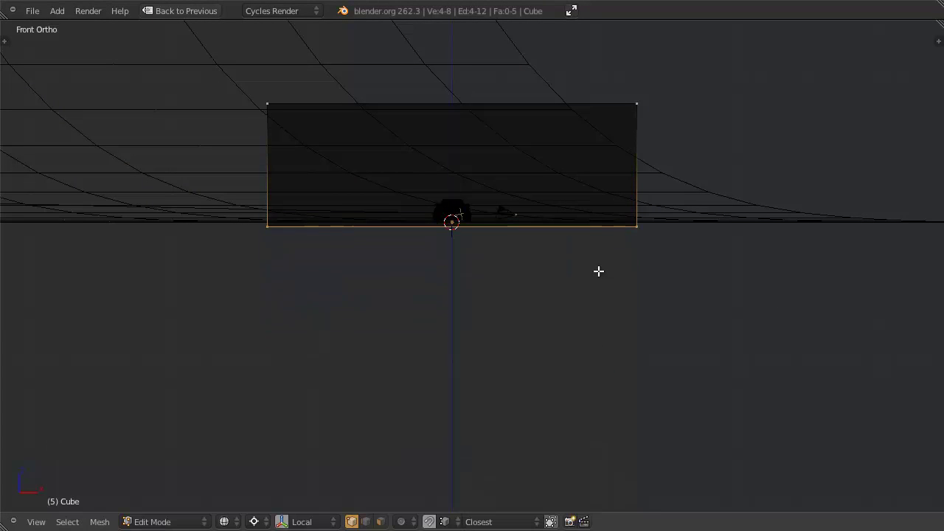
Leave the backdrop edit and restore the split multi-view layout, reframing the 3D view.
scroll("up", 3)
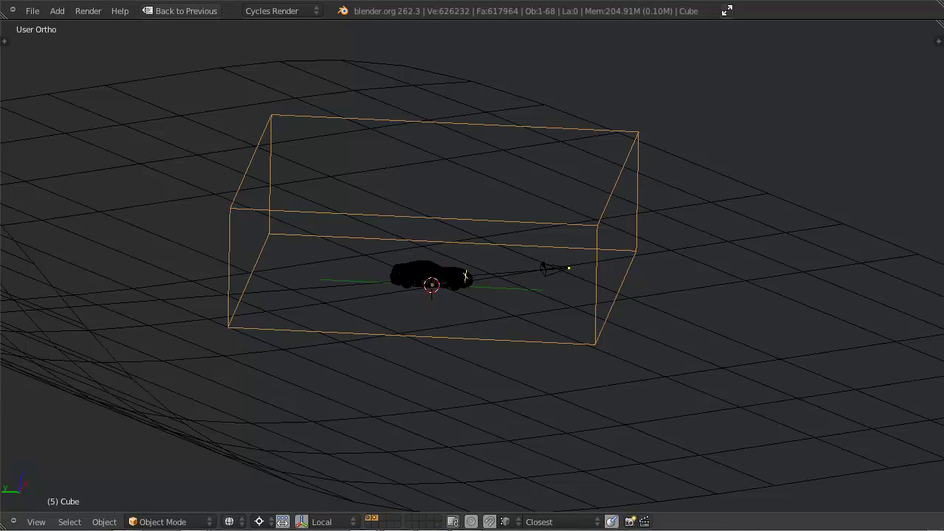
key("shift+space")
middle_click(698, 366)
scroll("up", 3)
scroll("up", 3)
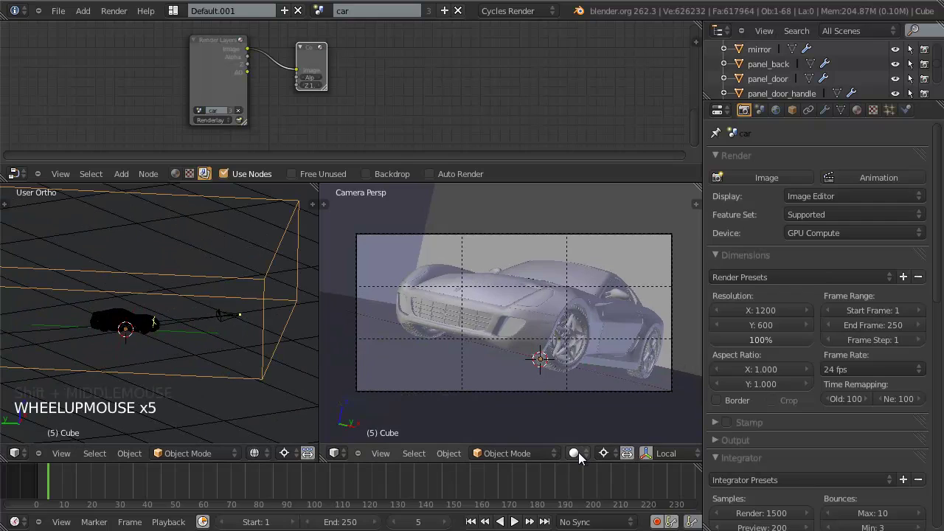
Set the Camera Persp view's shading to Rendered for a live Cycles preview.
left_click(585, 461)
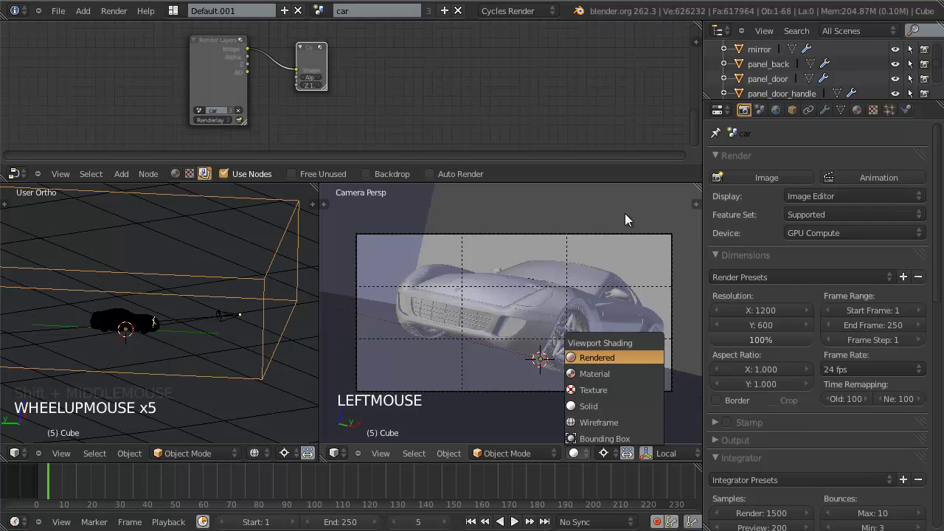
key("ctrl+w")
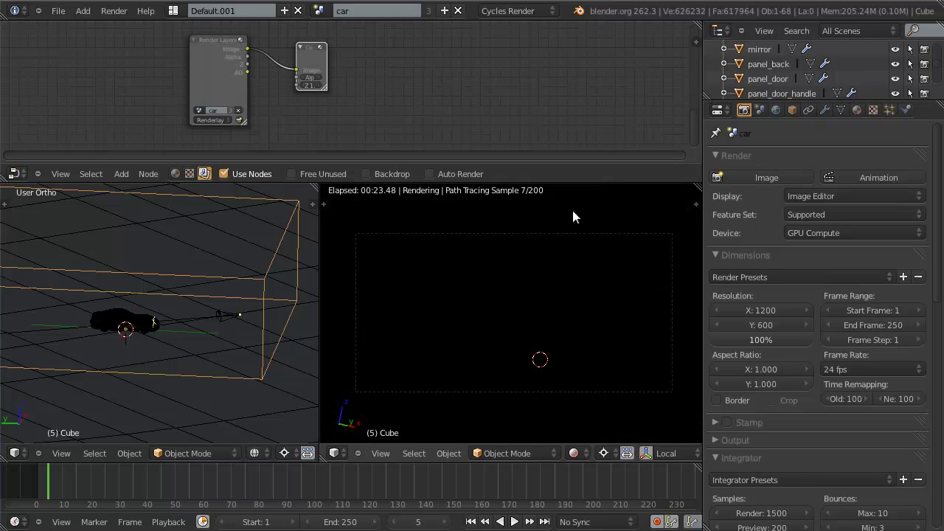
middle_click(531, 309)
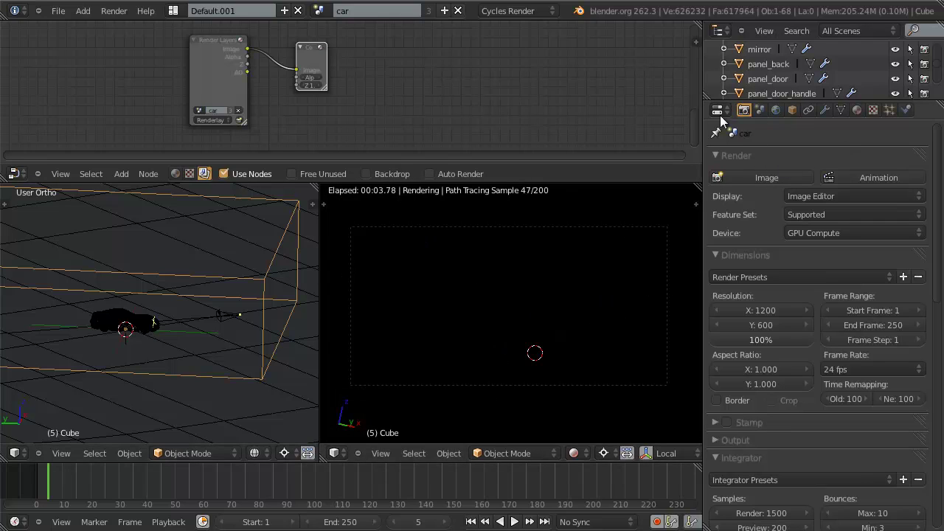
Unlink the 'blue' sky world and create a new plain World in its place.
left_click(782, 114)
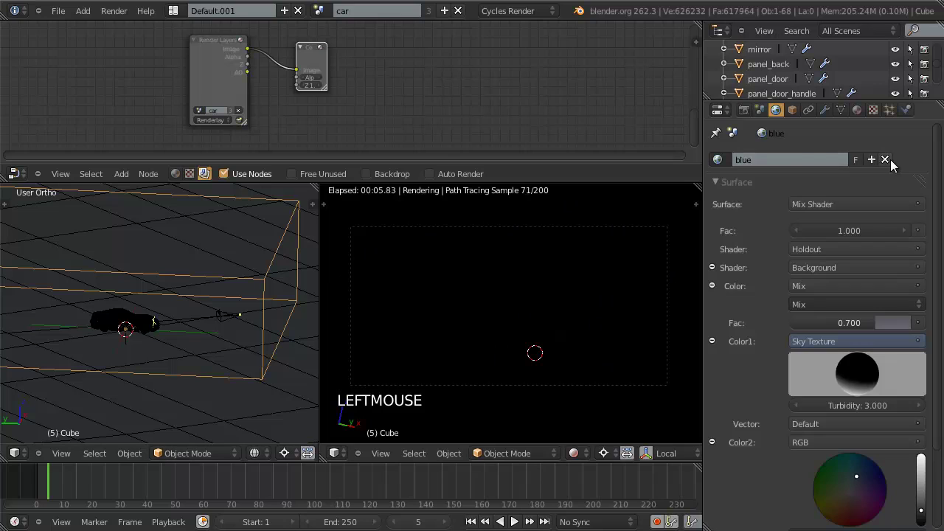
left_click(897, 166)
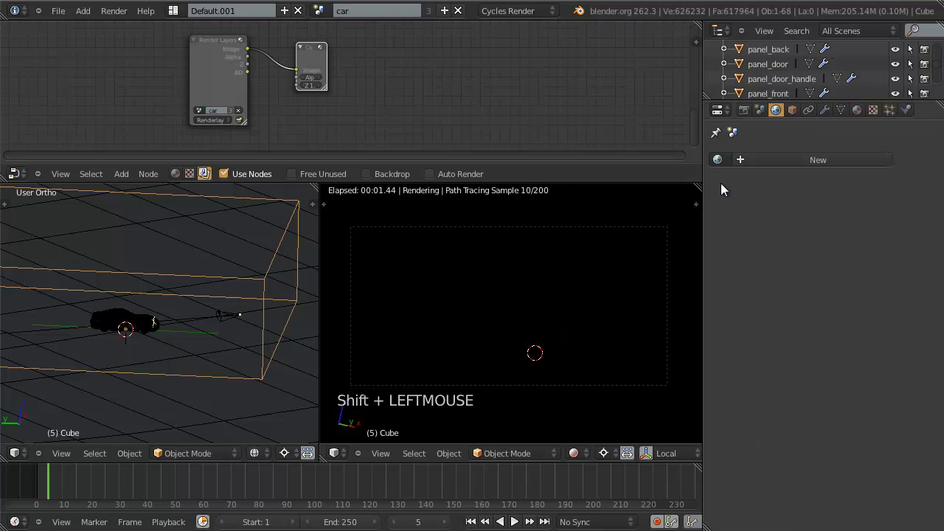
left_click(825, 162)
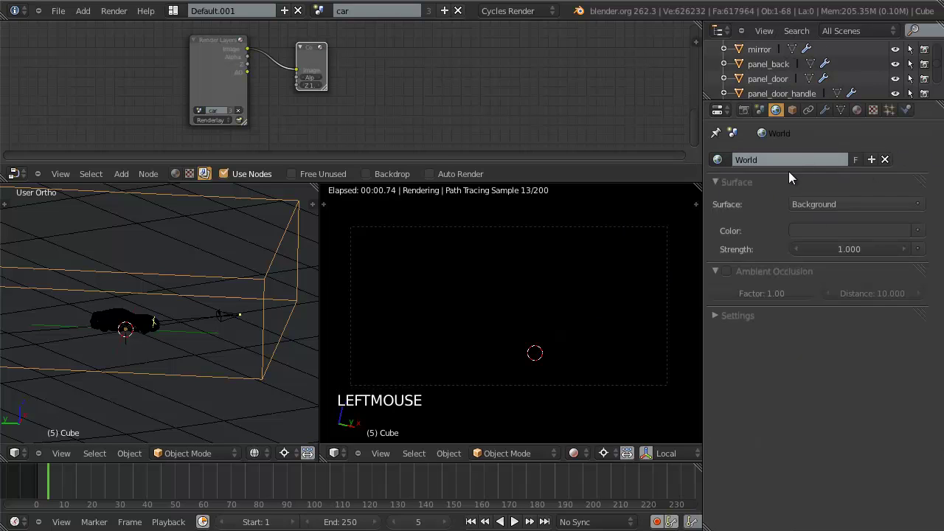
scroll("down", 3)
scroll("down", 3)
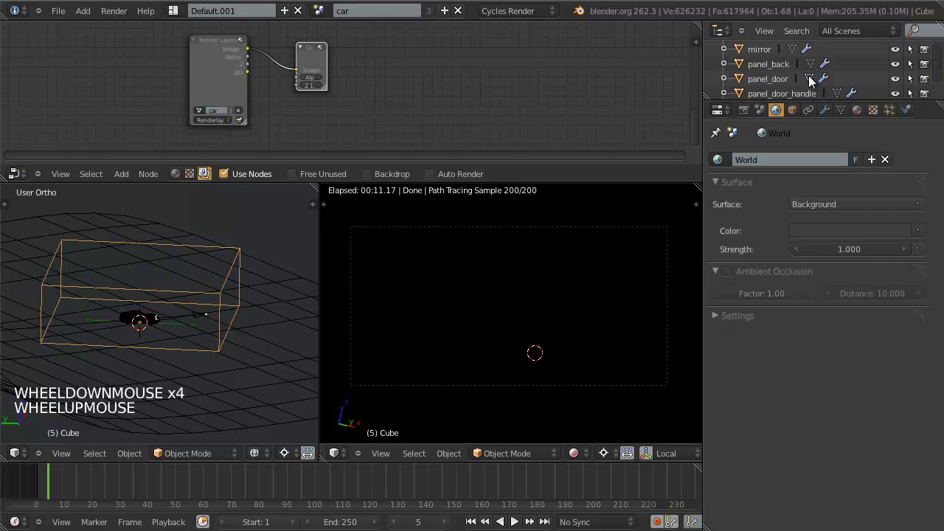
key("KP_Decimal")
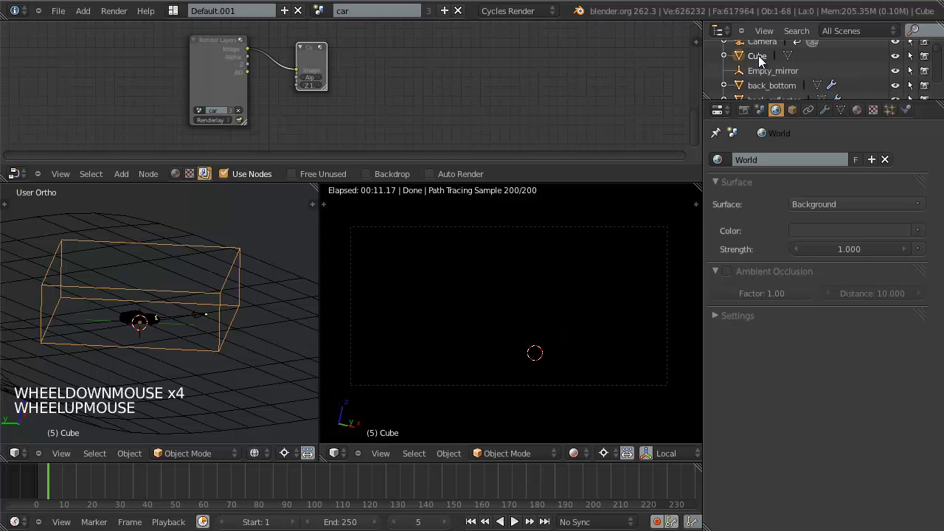
Select light_softbox in the Outliner and show its empty Material settings.
left_click(764, 62)
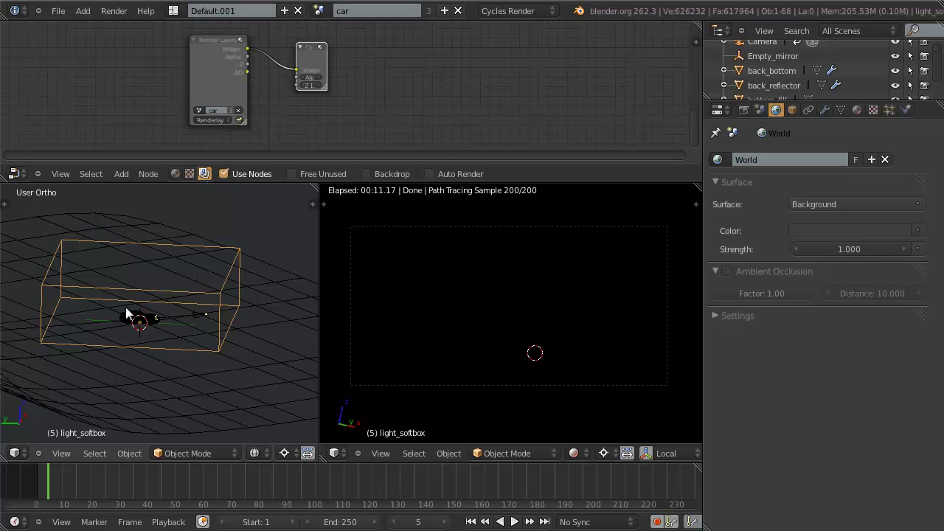
scroll("down", 3)
key("KP_Decimal")
scroll("down", 3)
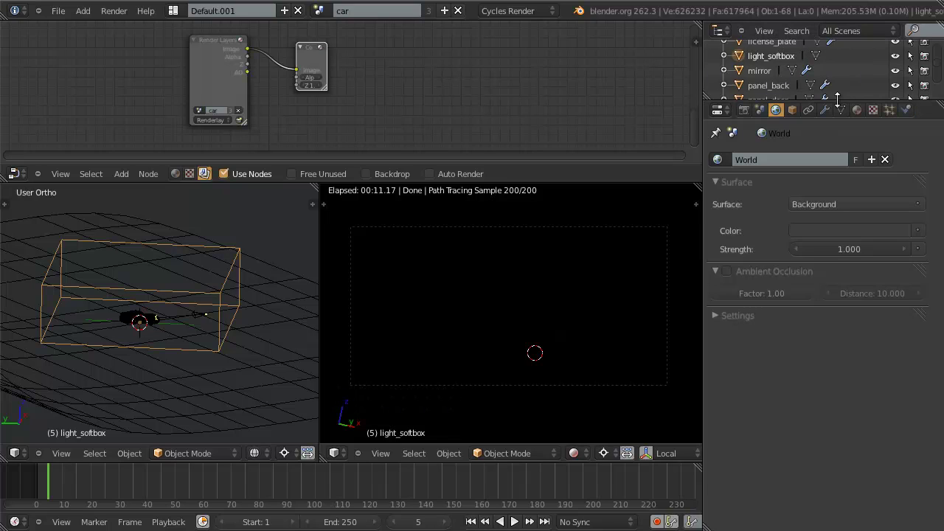
Create a new material for light_softbox with its Surface set to Emission.
left_click(866, 116)
left_click(796, 212)
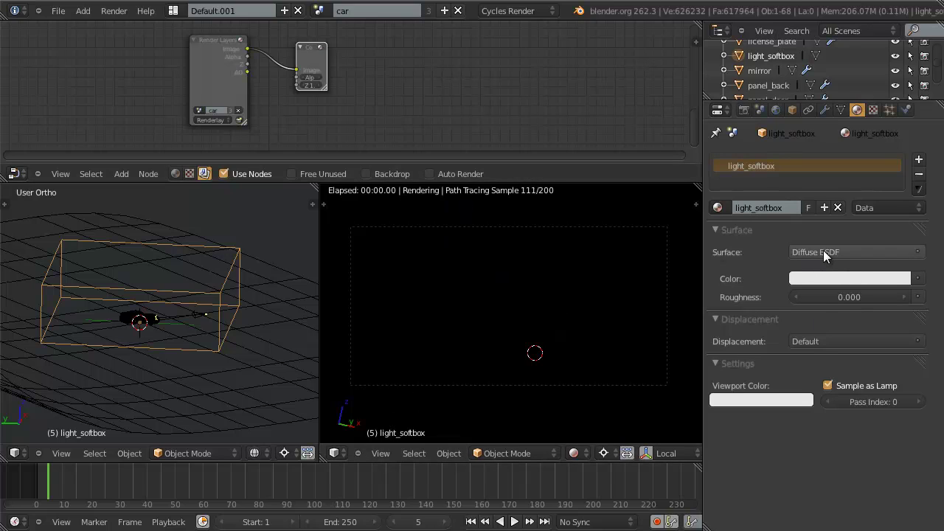
left_click(830, 258)
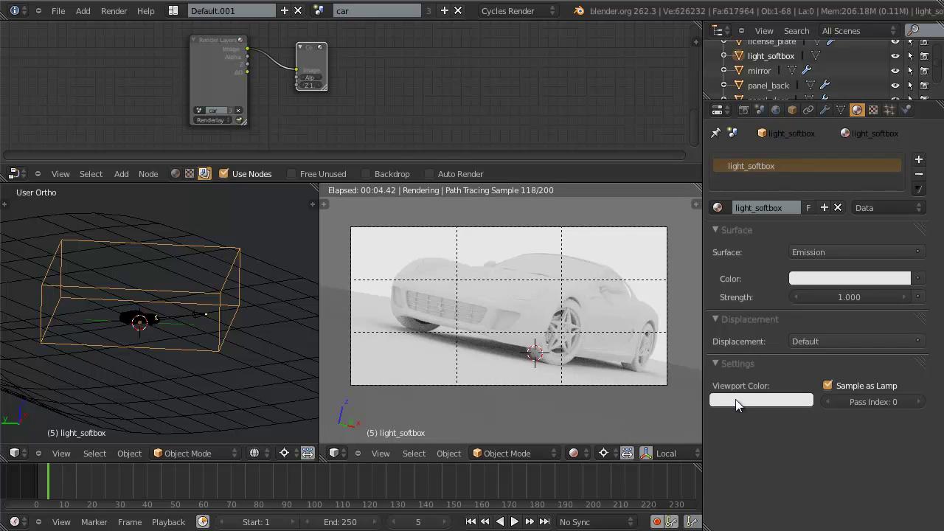
scroll("up", 3)
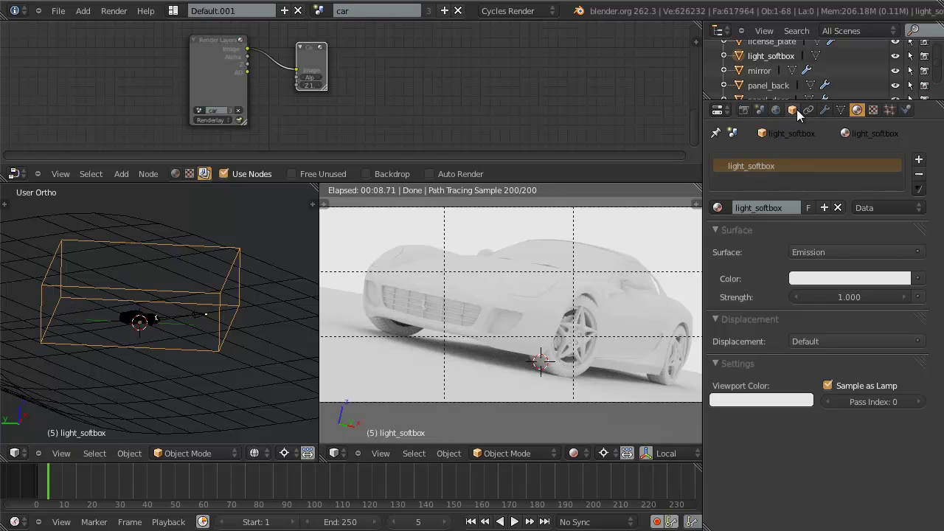
Bring up light_softbox's Object properties and scroll to the Ray Visibility panel.
left_click(802, 114)
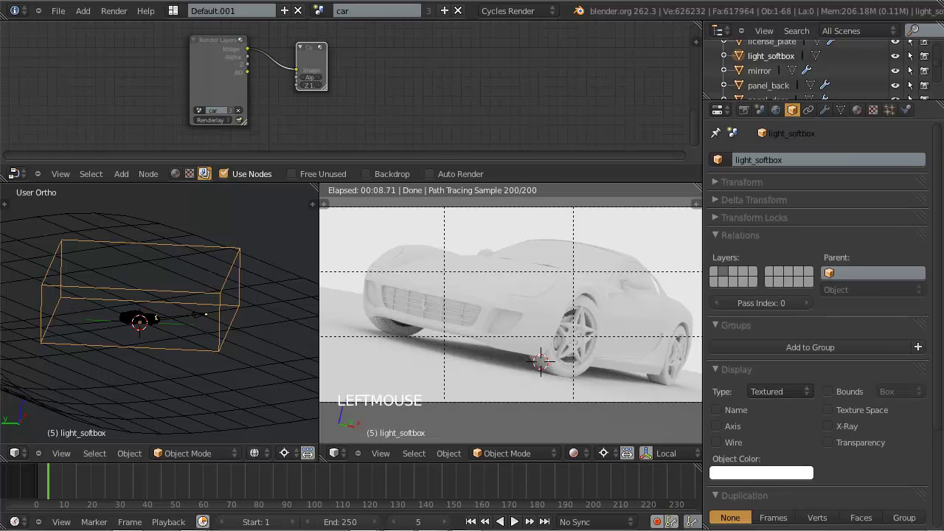
left_click(714, 8)
scroll("down", 3)
scroll("down", 3)
key("a")
key("a")
scroll("up", 3)
key("a")
key("a")
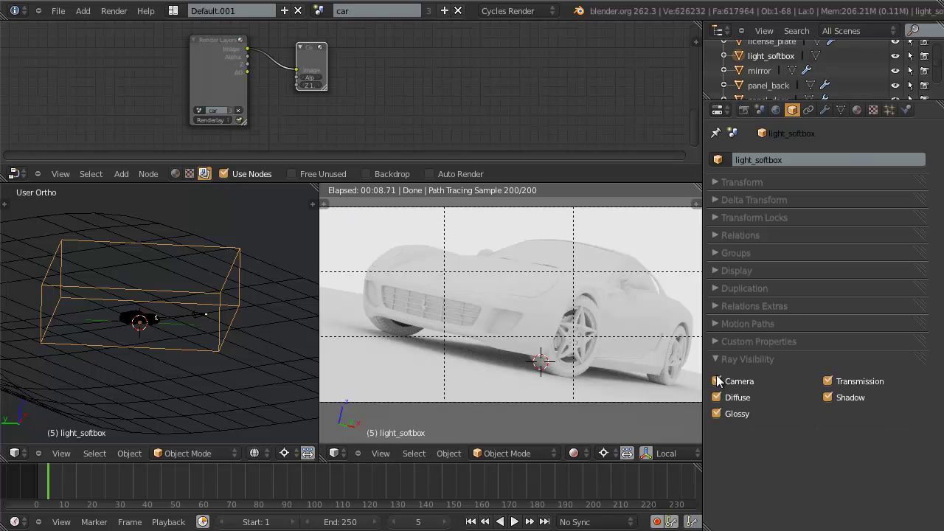
Turn off Camera and Shadow ray visibility so the softbox lights the car unseen.
left_click(740, 391)
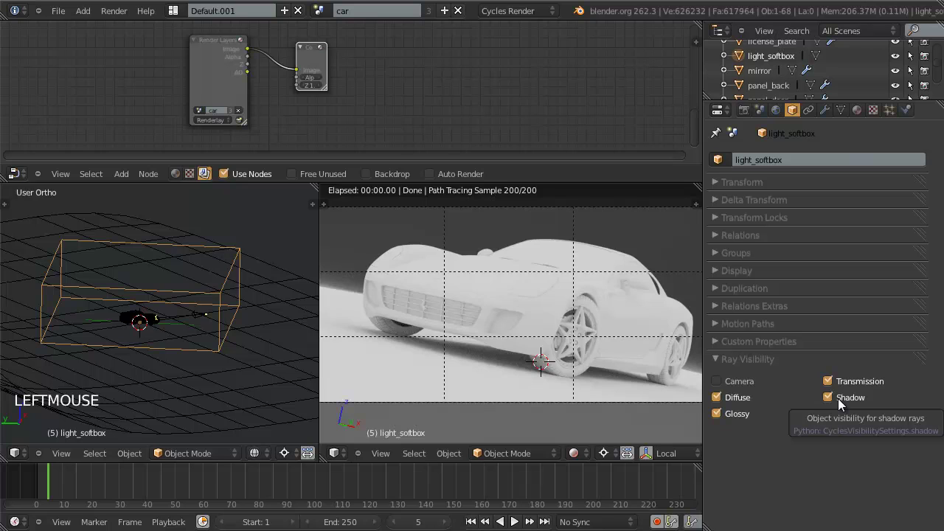
left_click(844, 406)
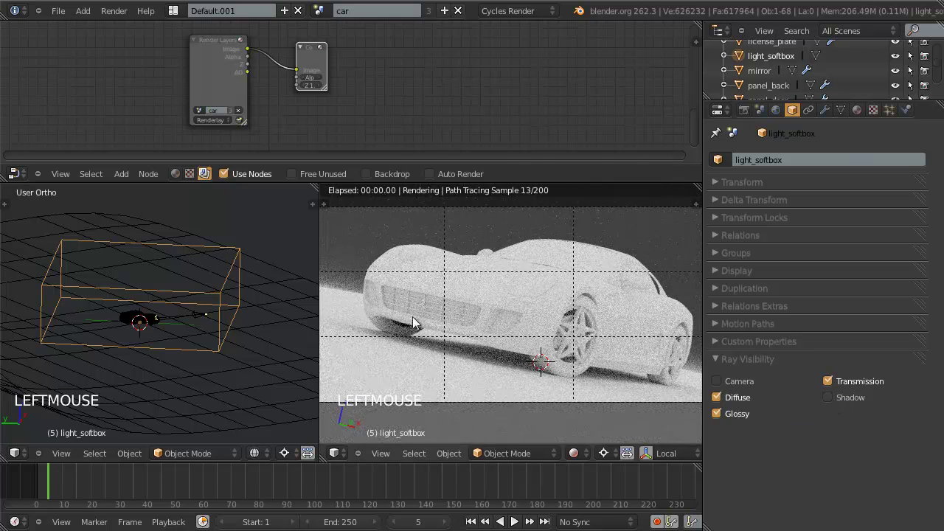
scroll("down", 3)
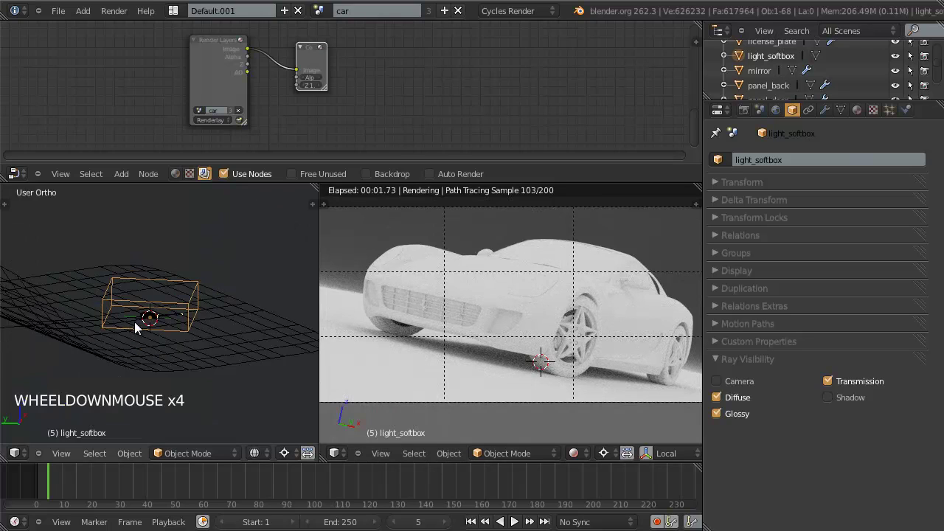
scroll("up", 3)
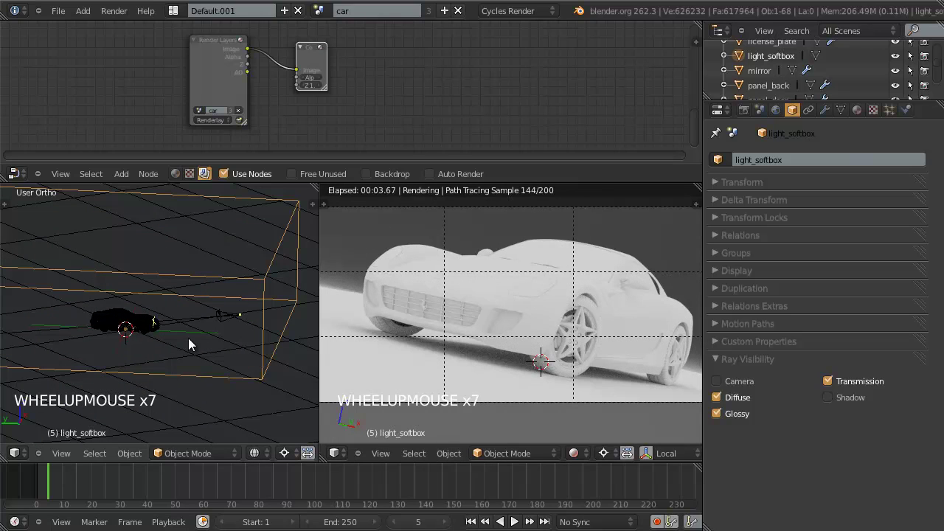
scroll("up", 3)
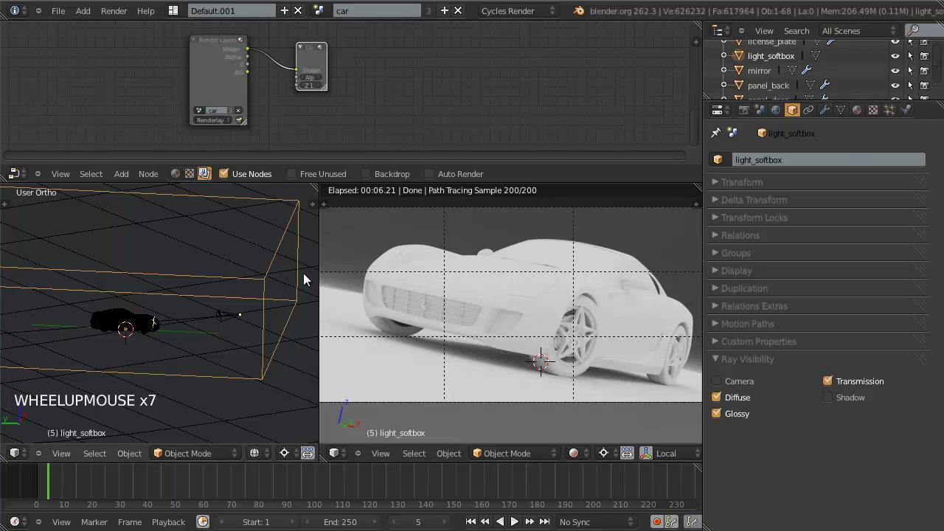
middle_click(196, 345)
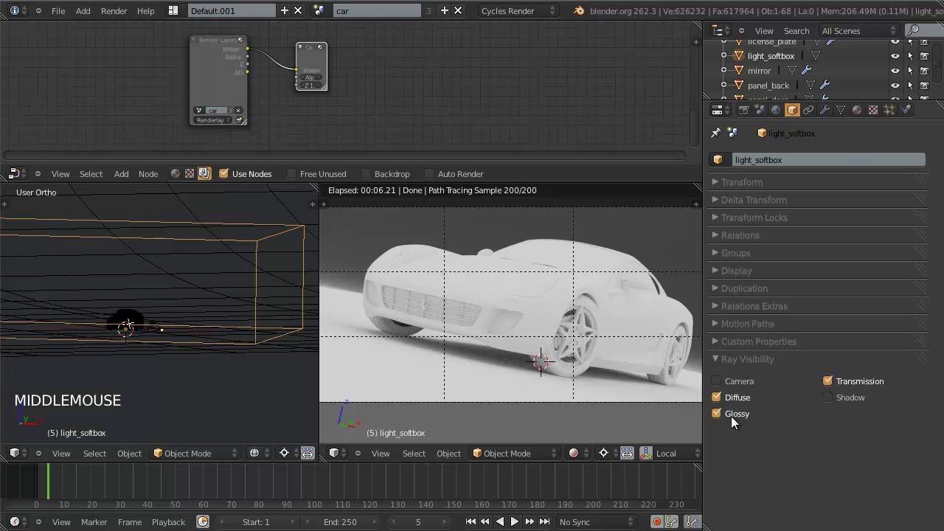
Rename the front panel to panel_front-hood and give it a new Glossy BSDF material at roughness 0.
right_click(572, 315)
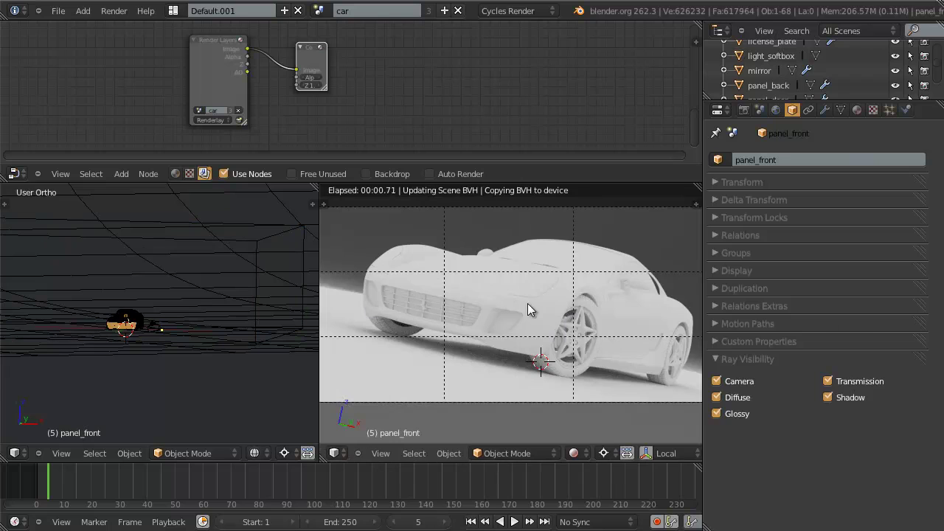
right_click(489, 289)
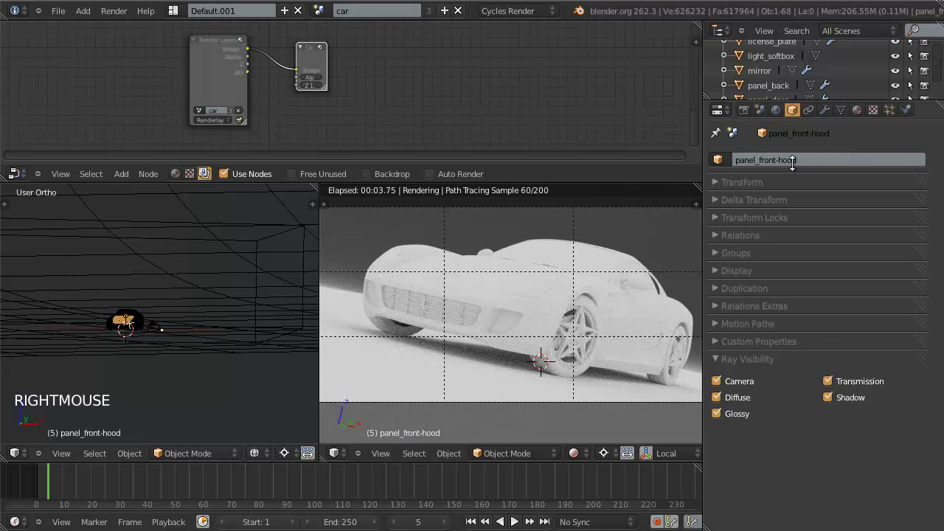
left_click(868, 121)
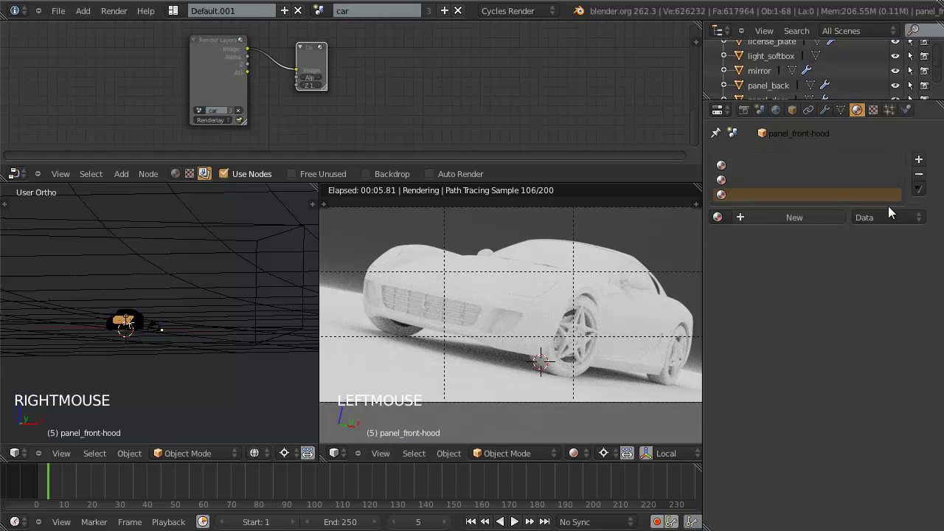
left_click(917, 177)
double_click(917, 177)
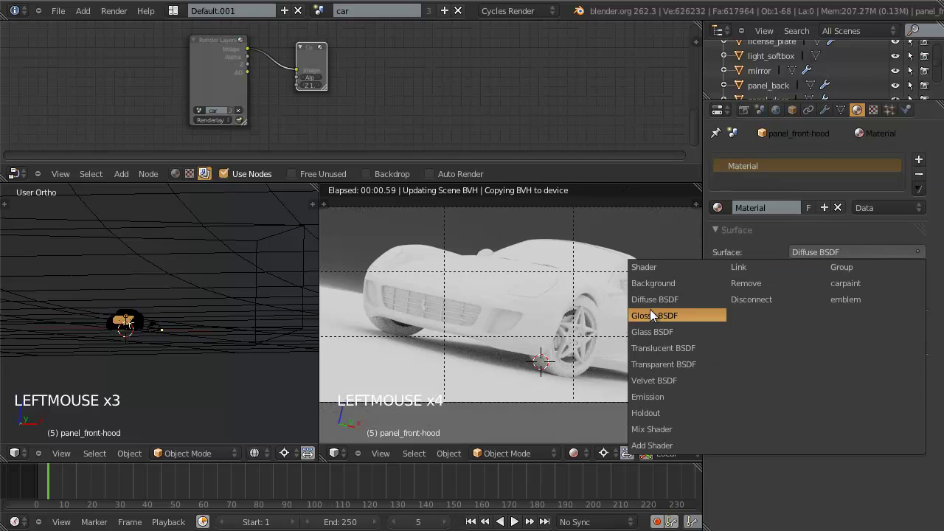
left_click(660, 315)
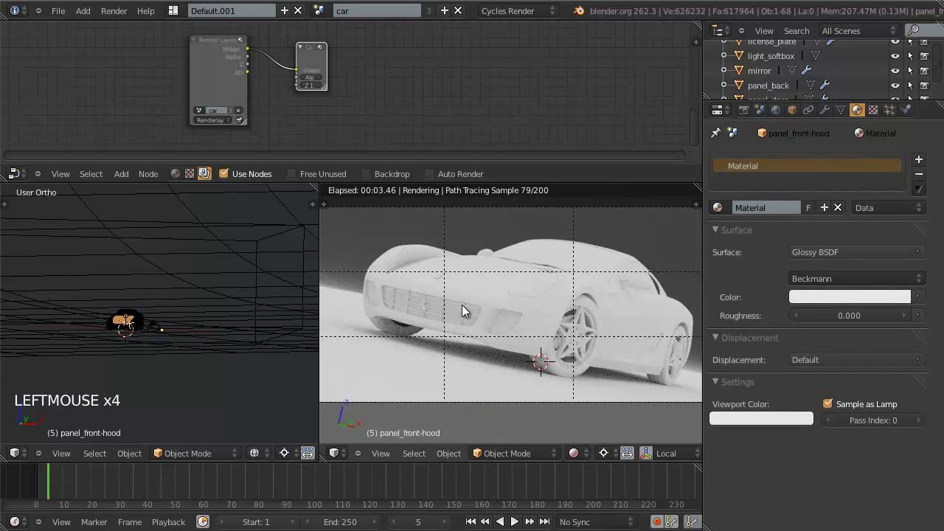
Frame the car's front in the render and select light_softbox again.
scroll("up", 3)
middle_click(503, 313)
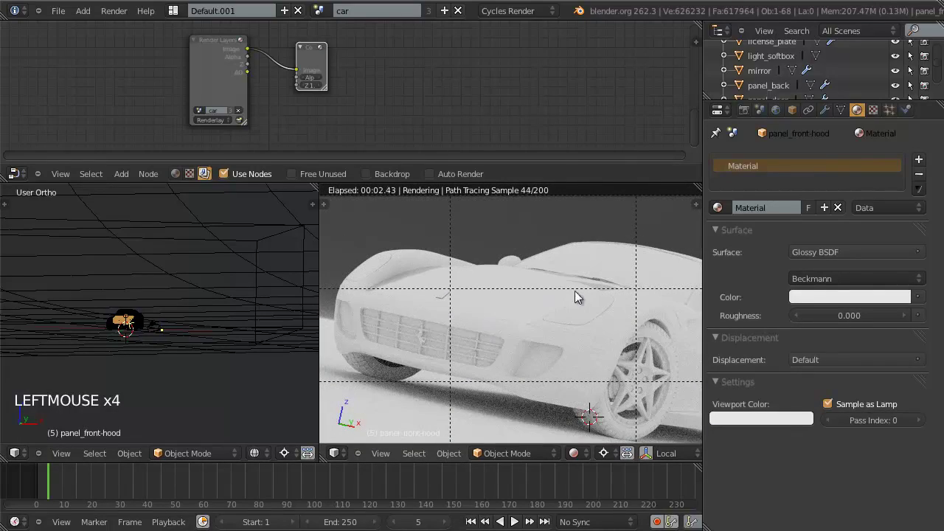
right_click(257, 243)
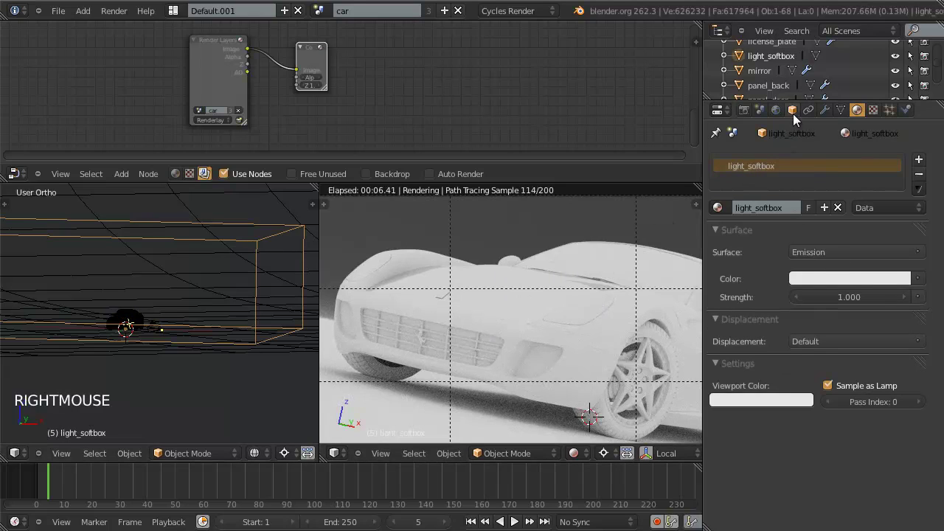
Turn off Glossy ray visibility on the softbox and check the hood panel's reflection in the render.
left_click(801, 112)
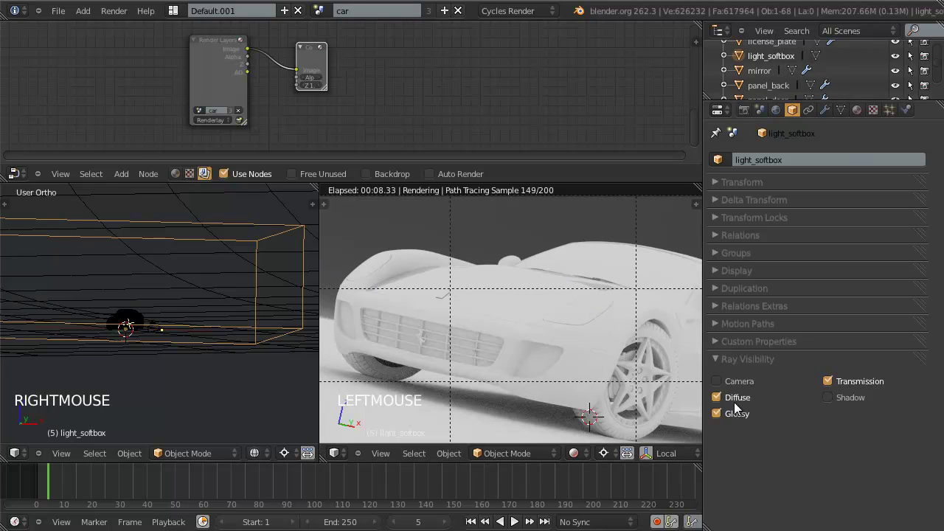
left_click(735, 419)
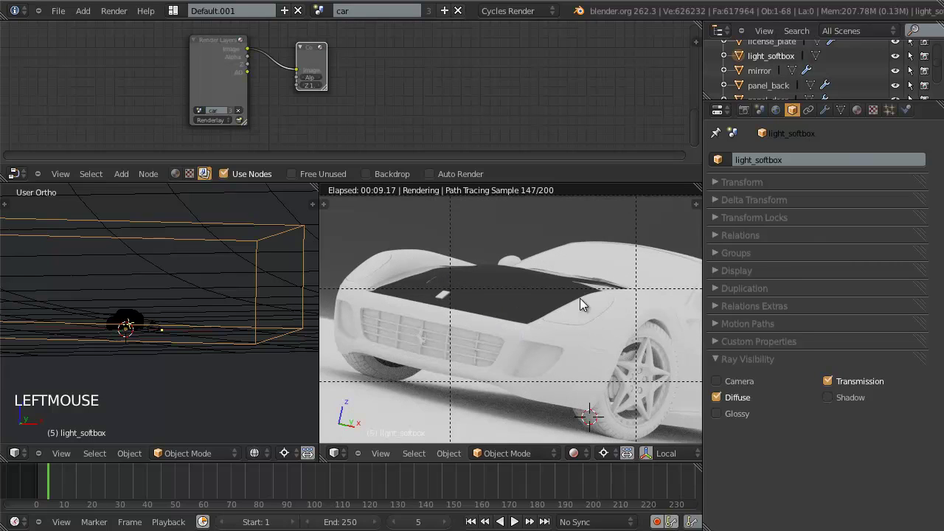
right_click(531, 315)
left_click(863, 118)
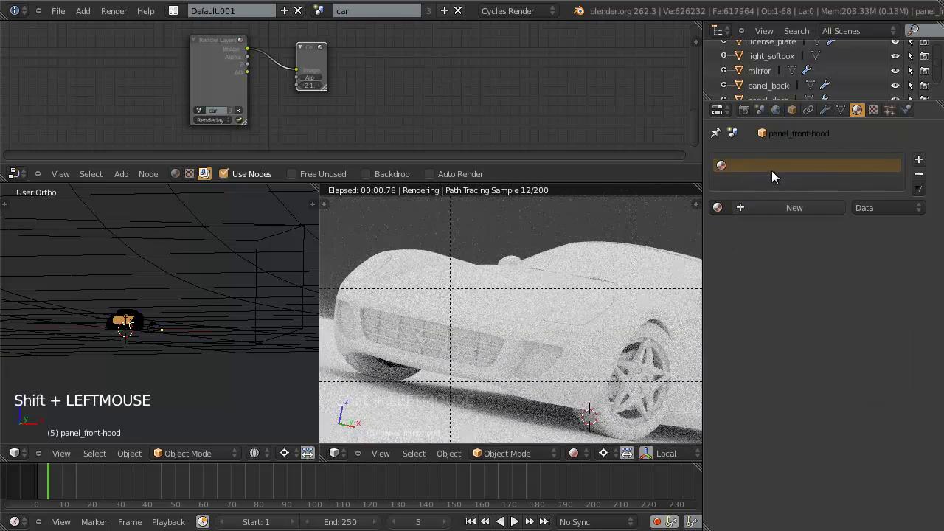
key("ctrl+w")
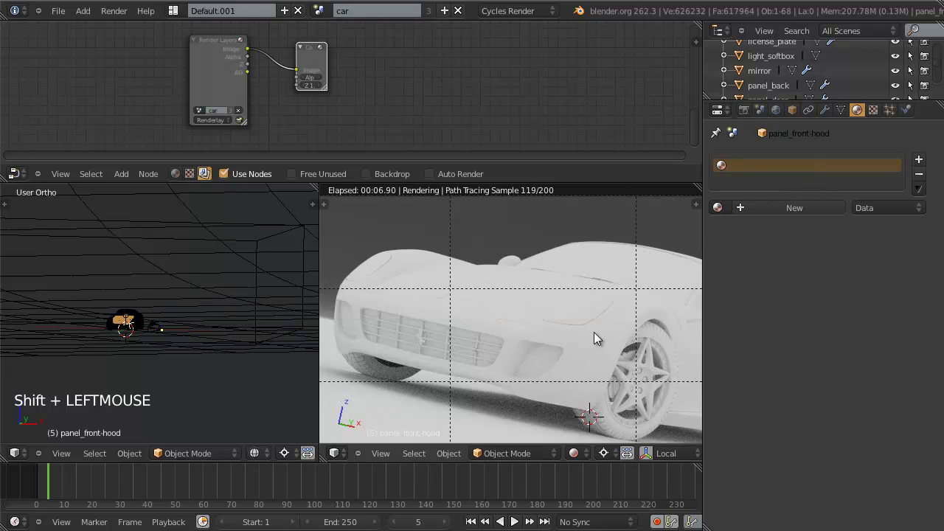
scroll("down", 3)
middle_click(592, 340)
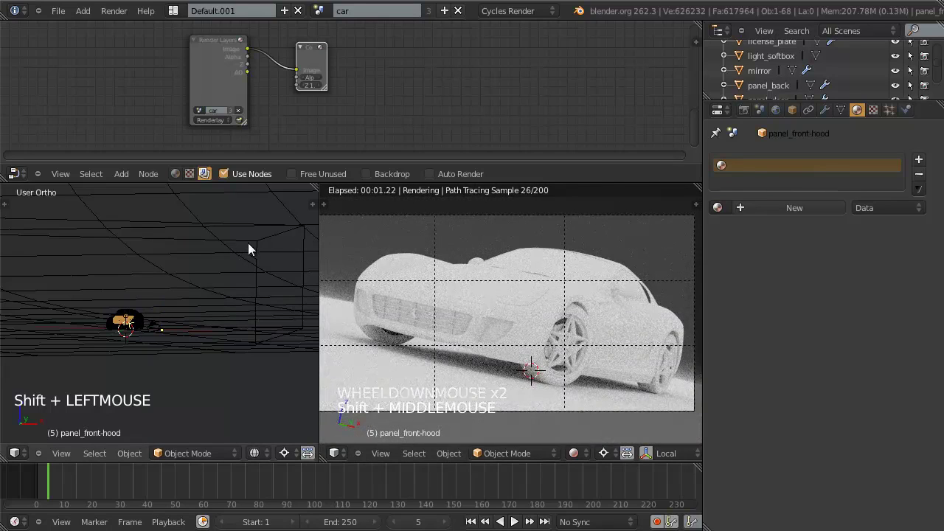
right_click(252, 240)
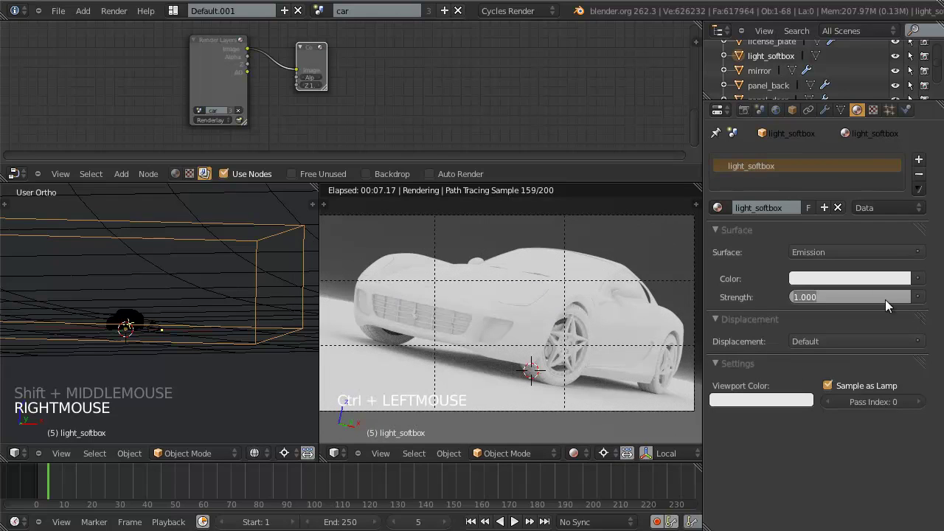
Set the softbox Emission Strength to 0.2 and tint its Color pale blue.
left_click(891, 301)
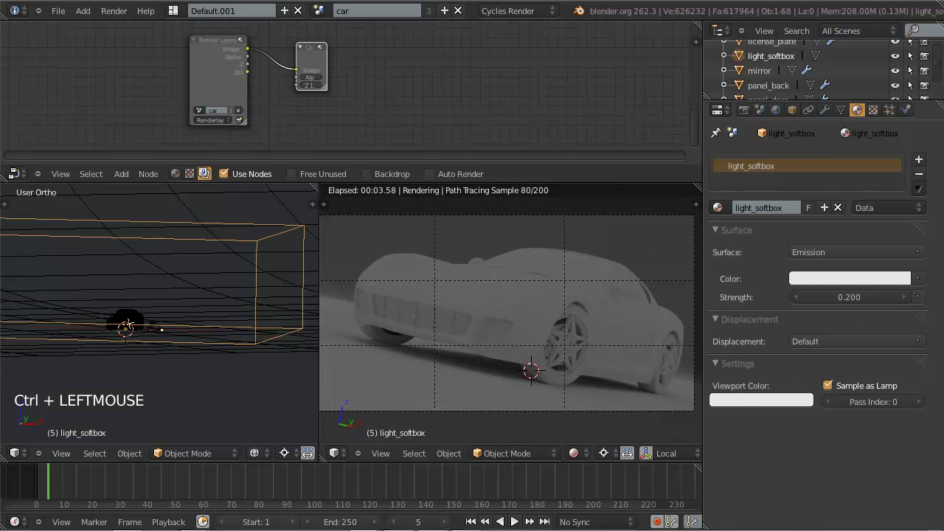
left_click(627, 184)
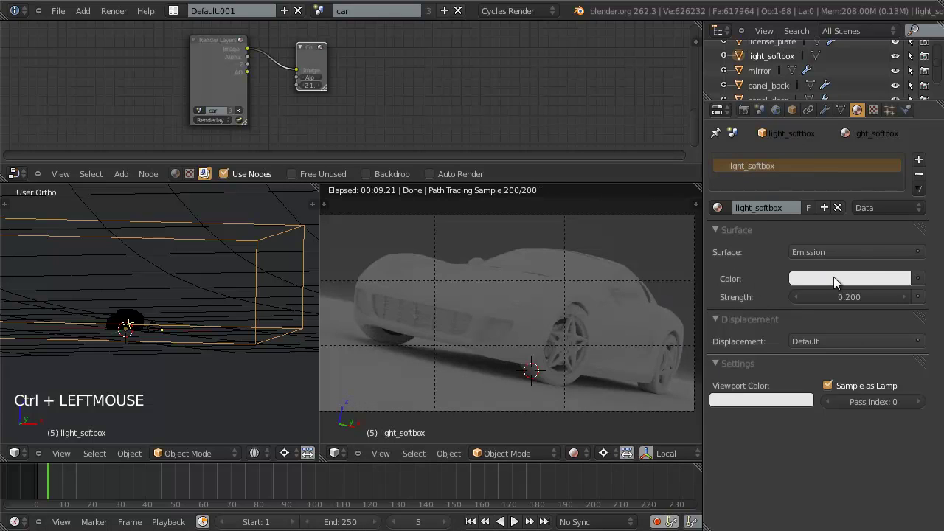
left_click(838, 279)
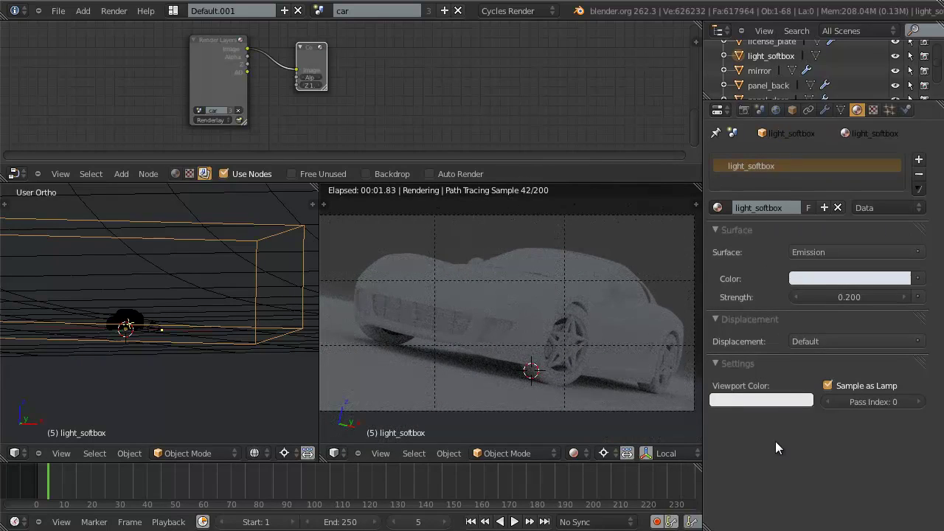
left_click(848, 285)
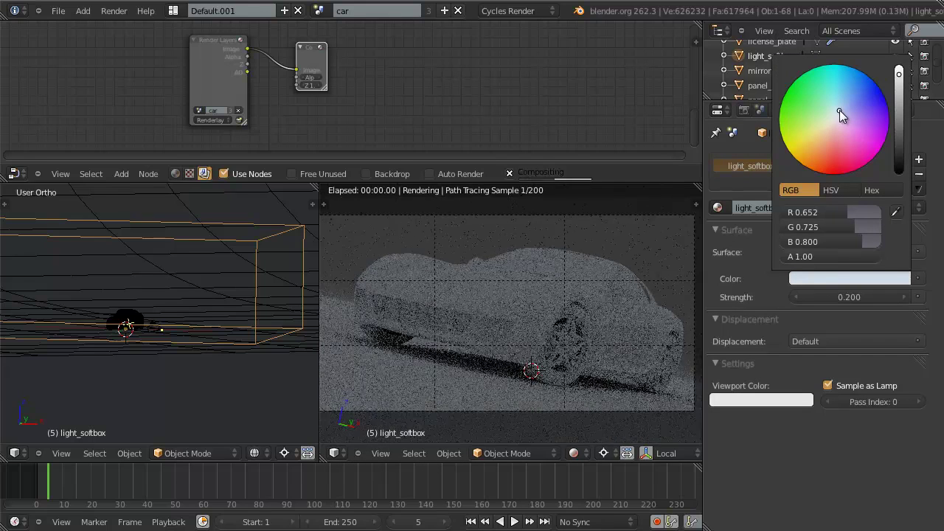
left_click(806, 502)
key("ctrl+w")
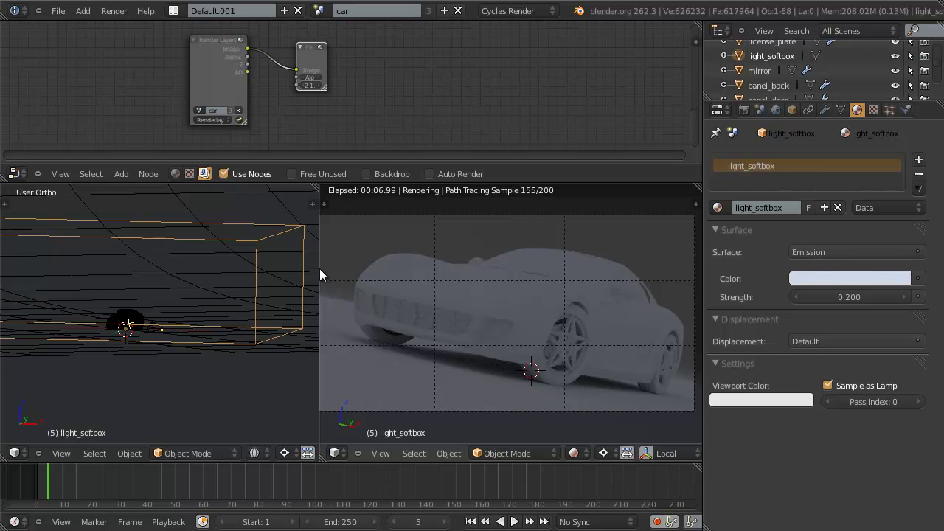
Switch the 3D view to Top Ortho looking down on the studio.
scroll("down", 3)
middle_click(183, 342)
scroll("up", 3)
key("KP_7")
scroll("up", 3)
middle_click(184, 374)
middle_click(218, 339)
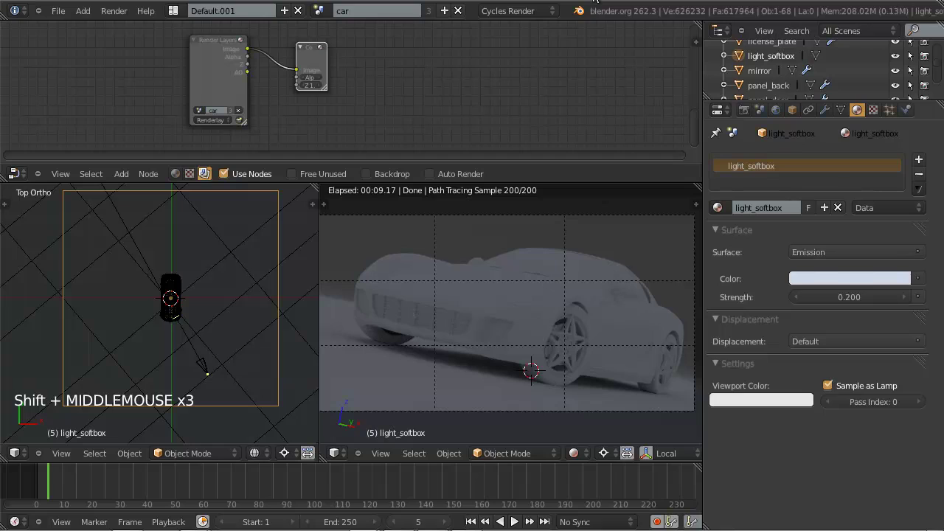
Place the 3D cursor for a new object and bring up the Add menu.
left_click(643, 20)
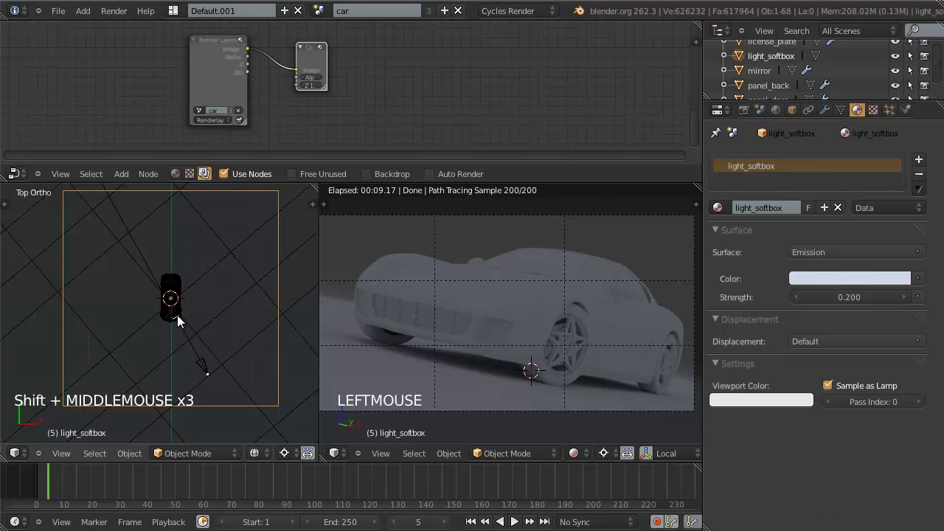
key("a")
key("shift+a")
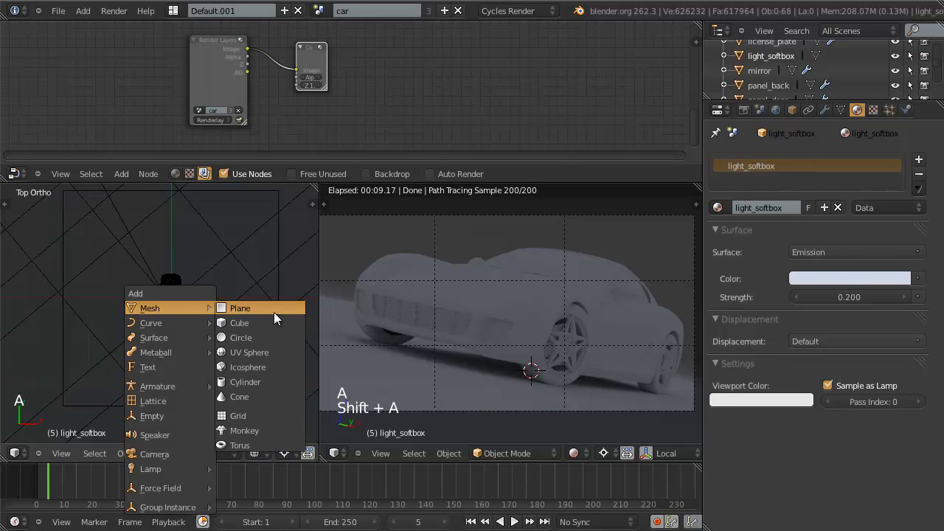
Add a Mesh Plane and position it from Right Ortho as a fill light.
key("s")
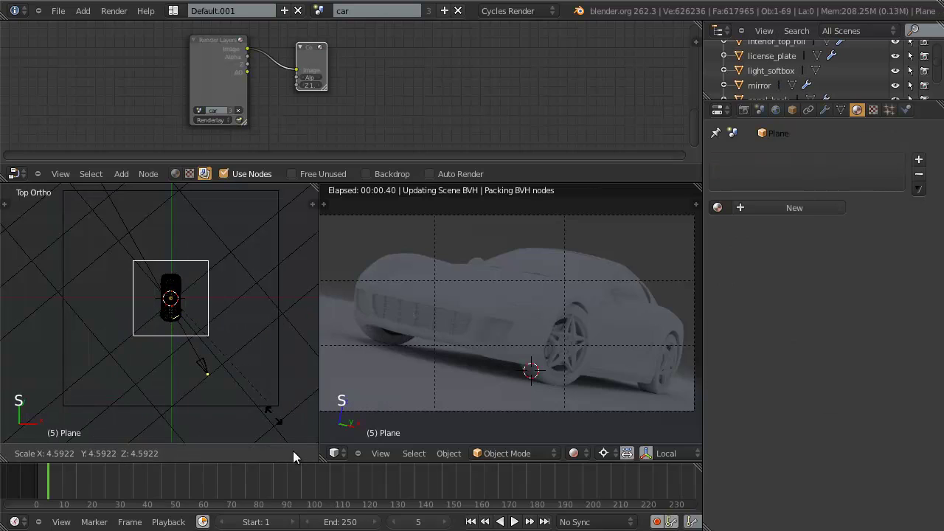
left_click(267, 198)
key("KP_3")
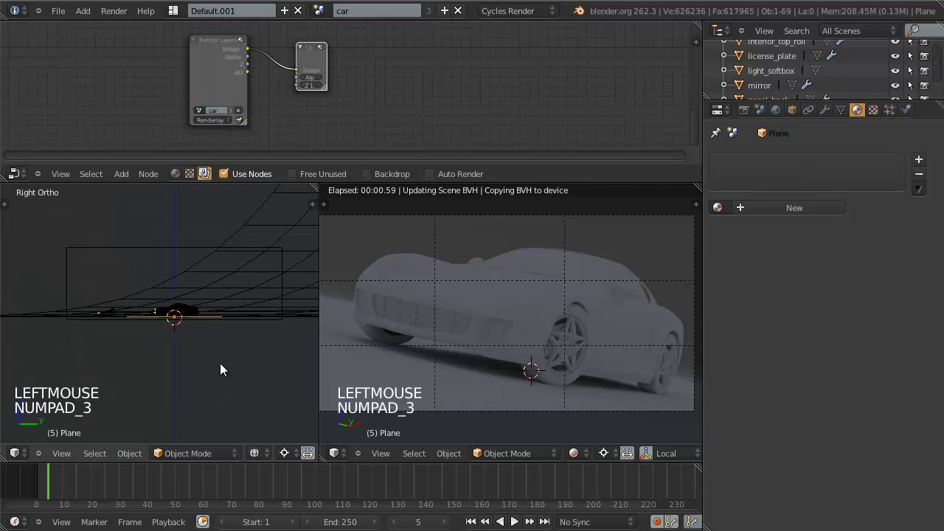
key("g")
left_click(225, 327)
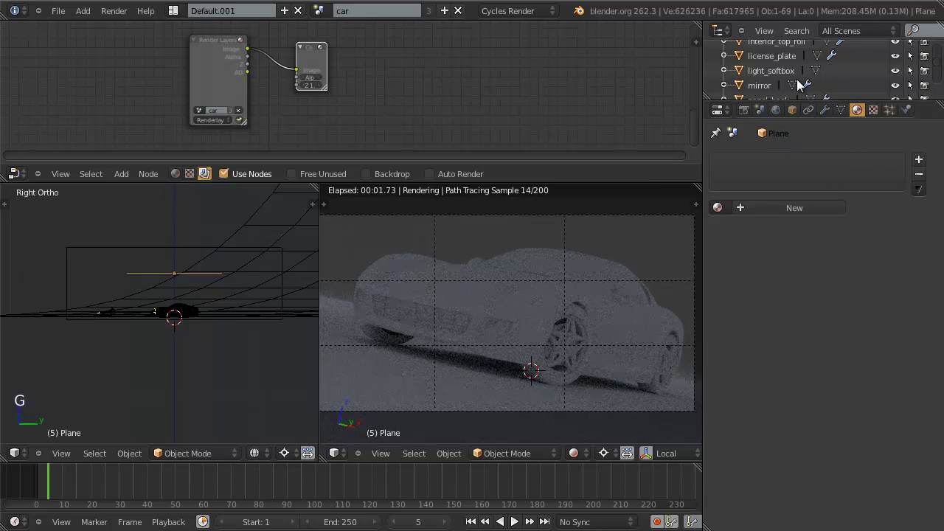
key("KP_Decimal")
Rename the plane light_fill and give it an Emission material at strength 1.0.
left_click(749, 50)
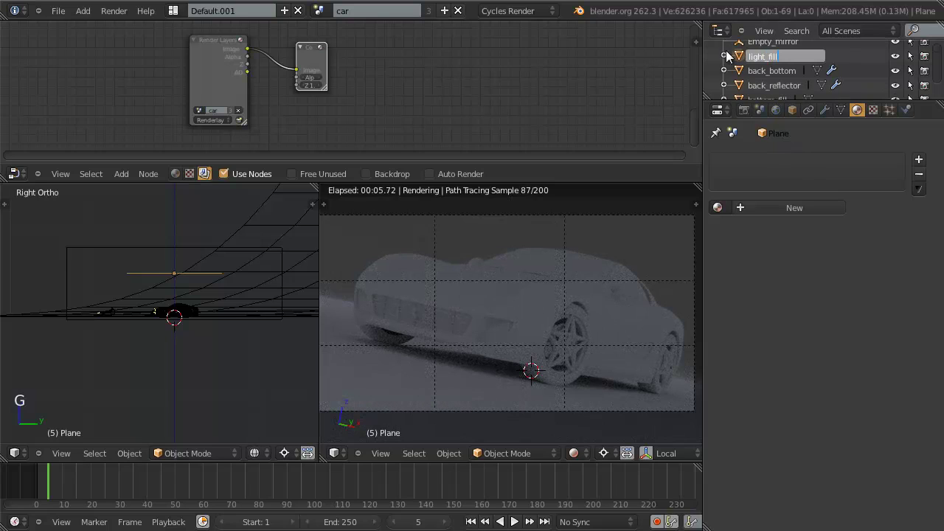
key("ctrl+w")
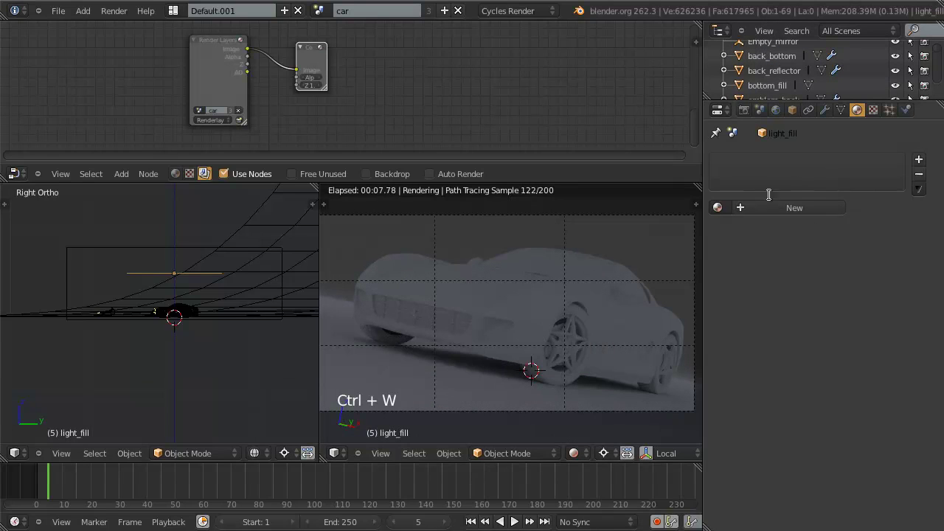
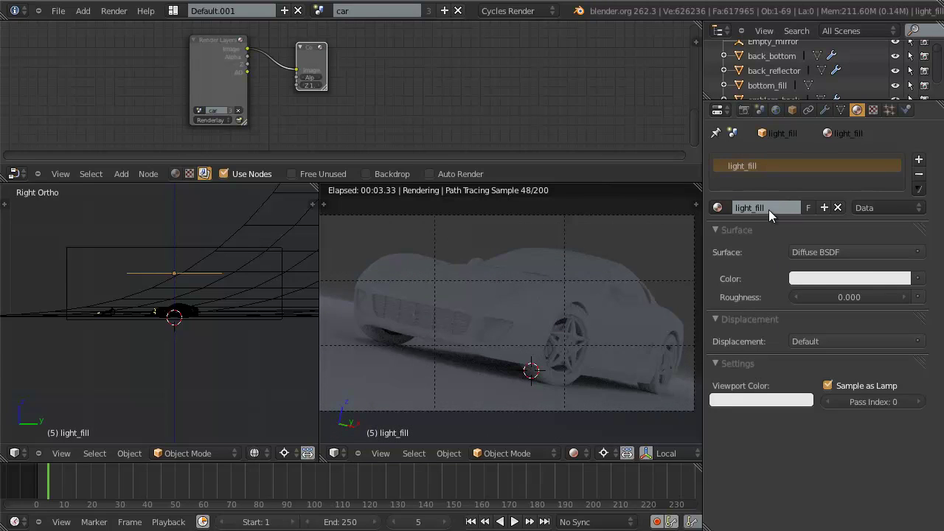
left_click(871, 260)
left_click(653, 402)
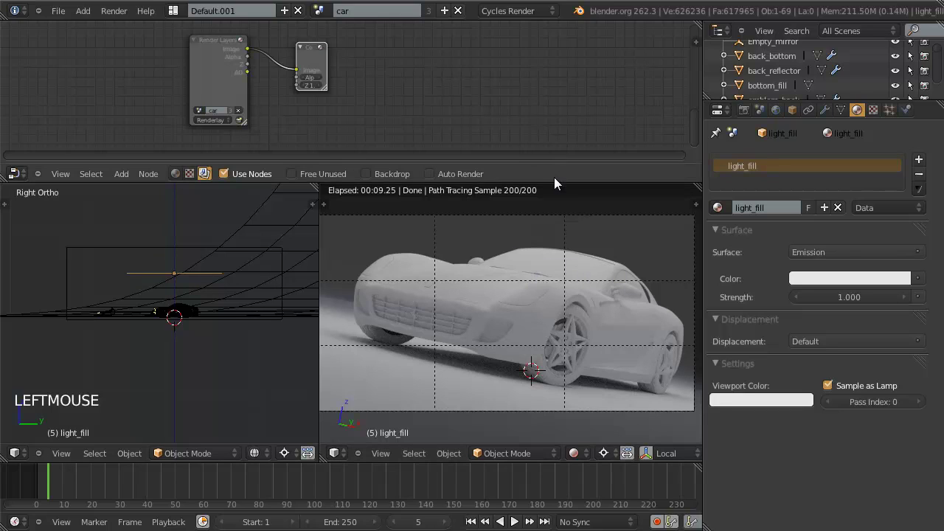
Pan and zoom the side orthographic view around the light_fill plane.
left_click(560, 182)
scroll("up", 3)
middle_click(196, 300)
middle_click(210, 299)
scroll("down", 3)
middle_click(213, 322)
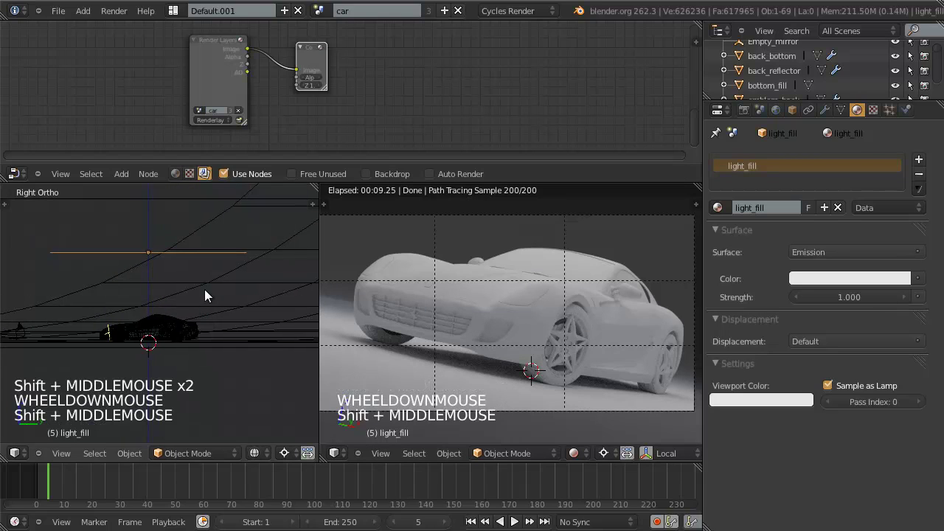
middle_click(217, 308)
scroll("down", 3)
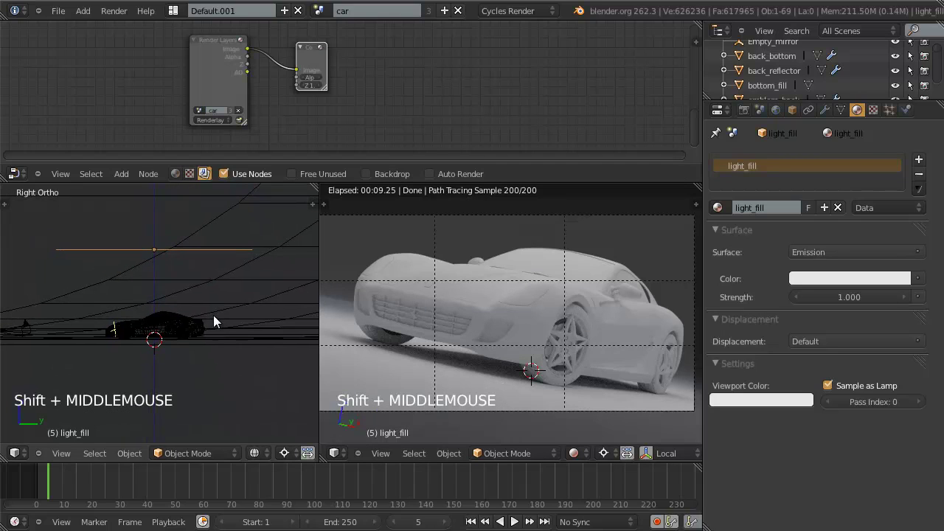
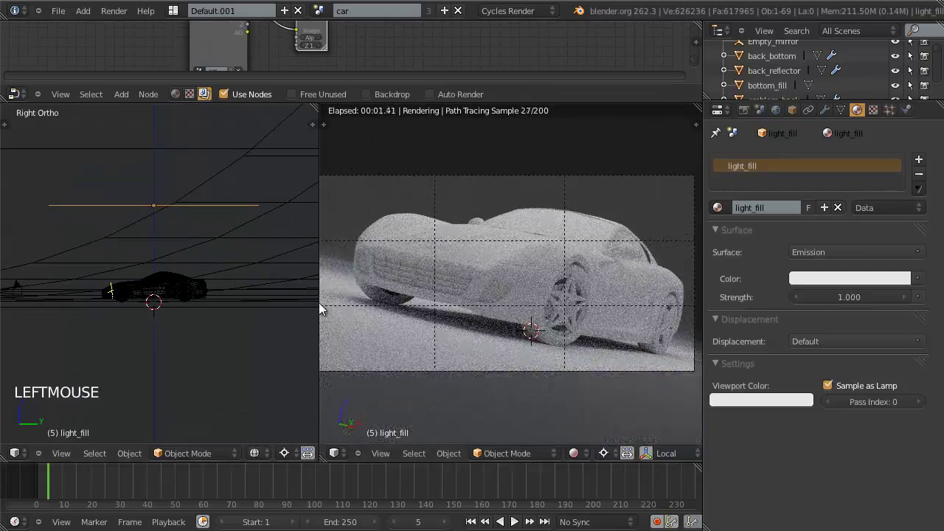
Enlarge the live Cycles preview area and zoom in on the car's front.
left_click(320, 307)
scroll("up", 3)
scroll("down", 3)
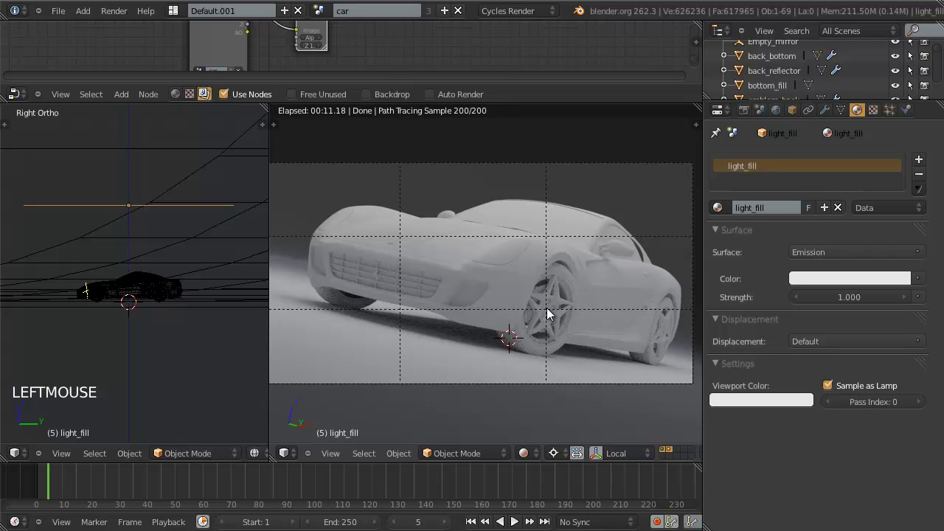
scroll("up", 3)
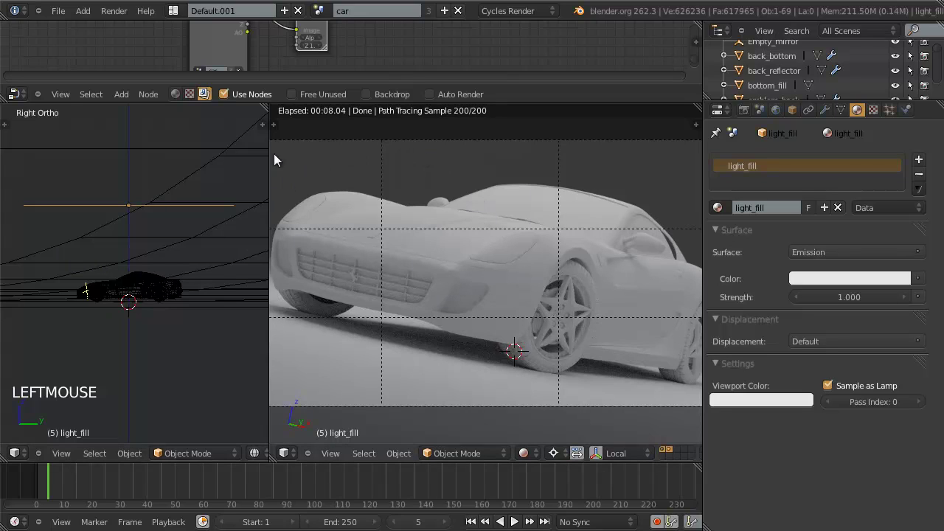
Select the light_fill plane and rotate it to a tilted angle in the side view.
key("r")
right_click(193, 302)
key(",")
key("r")
left_click(197, 296)
key("g")
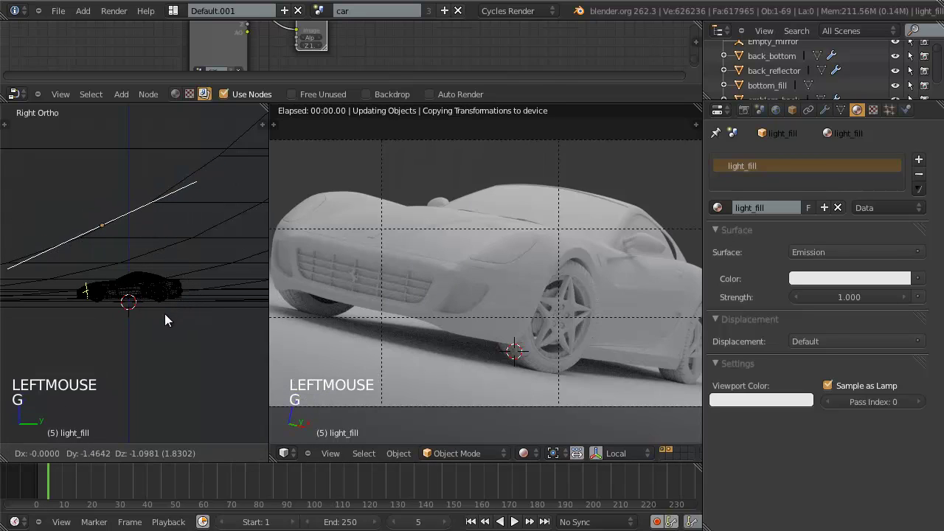
left_click(332, 310)
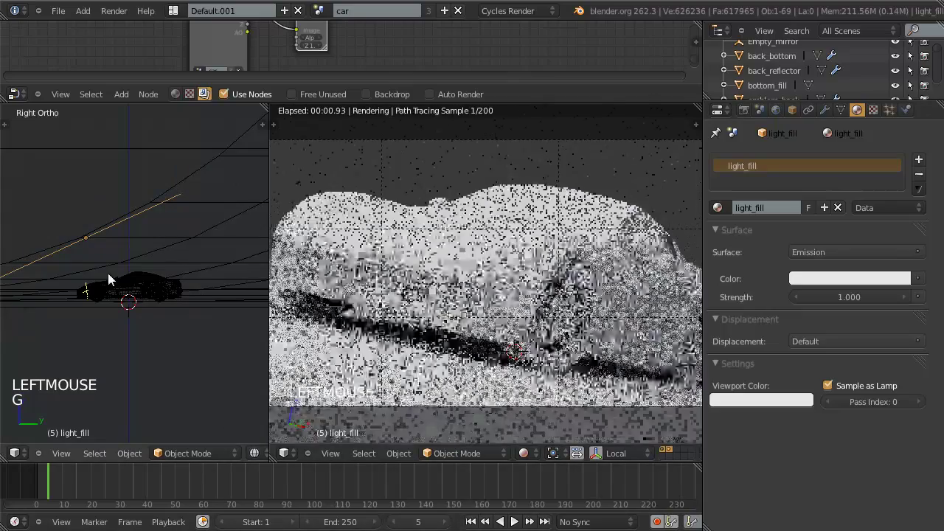
key("g")
key("r")
left_click(192, 302)
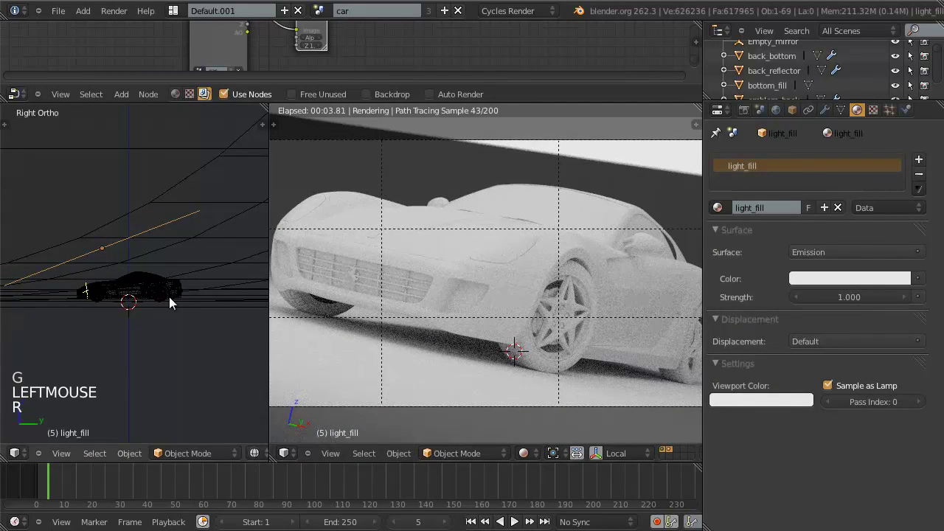
Untick Camera in light_fill's Ray Visibility and scale it narrower in top view.
key("KP_7")
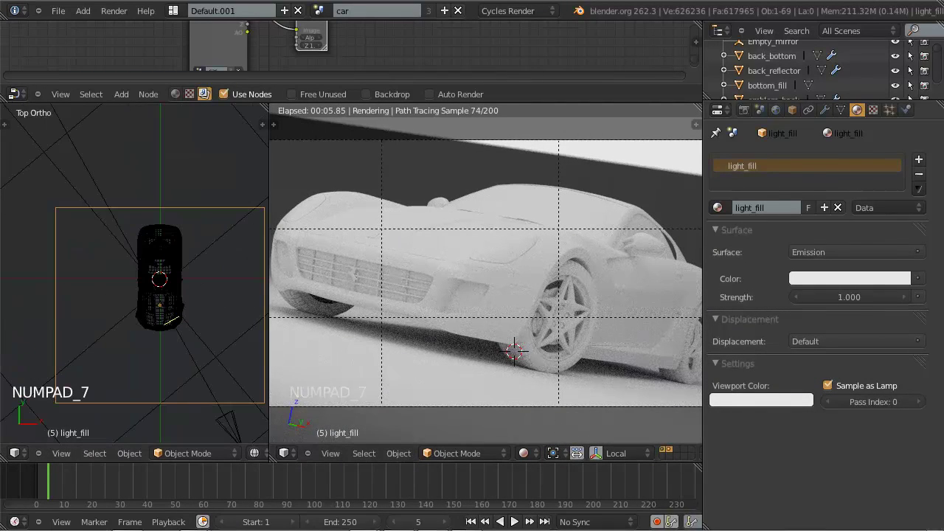
left_click(705, 9)
key("s")
left_click(234, 394)
scroll("down", 3)
key("g")
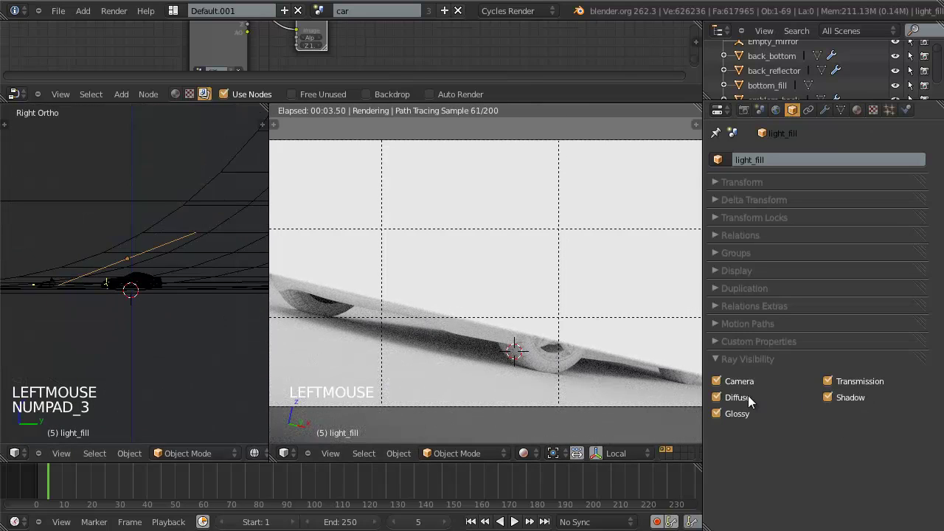
left_click(746, 388)
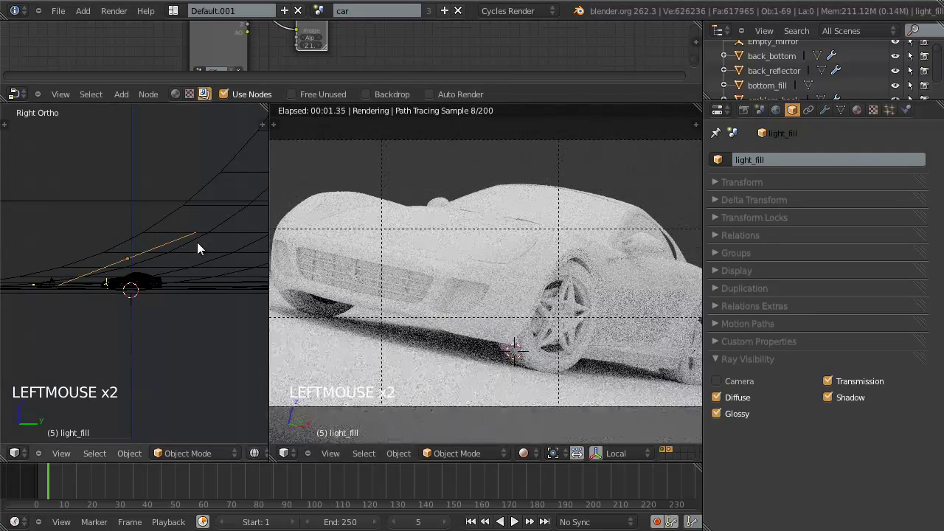
key("KP_7")
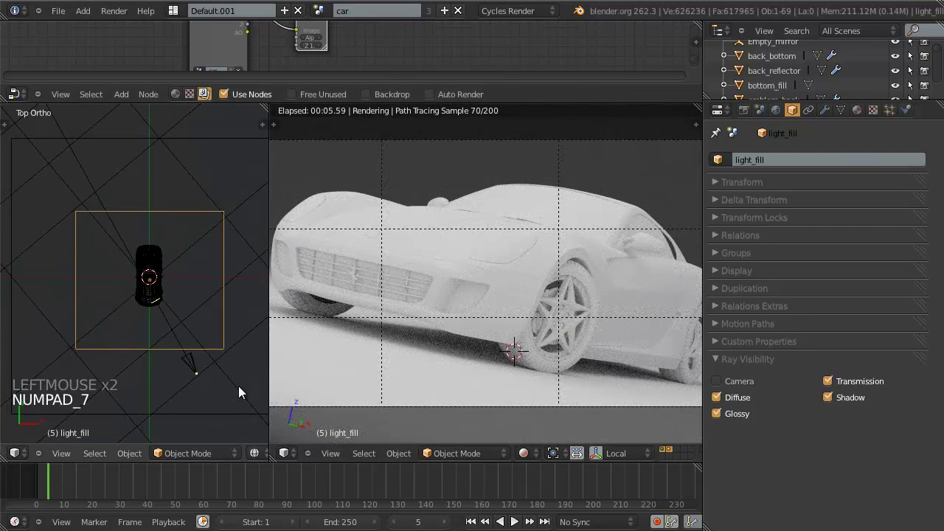
key("s")
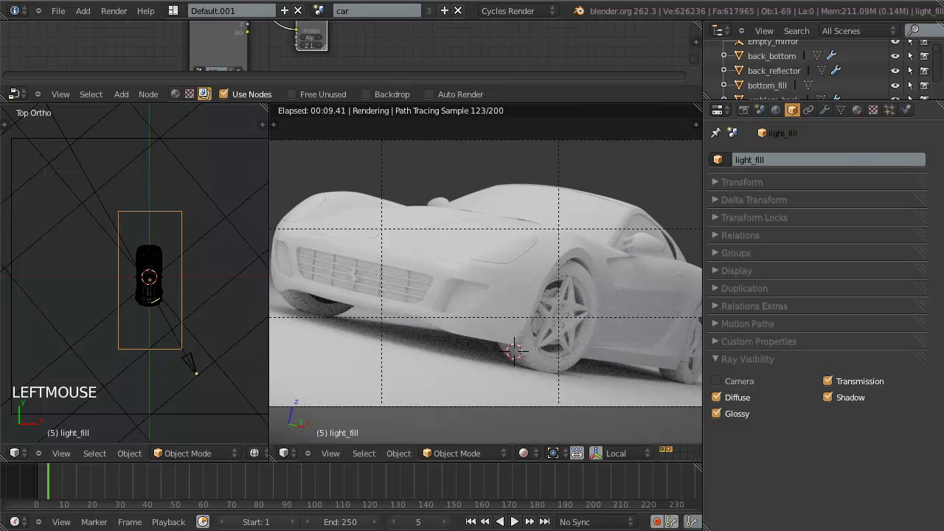
Fine-tune light_fill's tilt from the side view with its material settings shown.
left_click(778, 7)
left_click(859, 114)
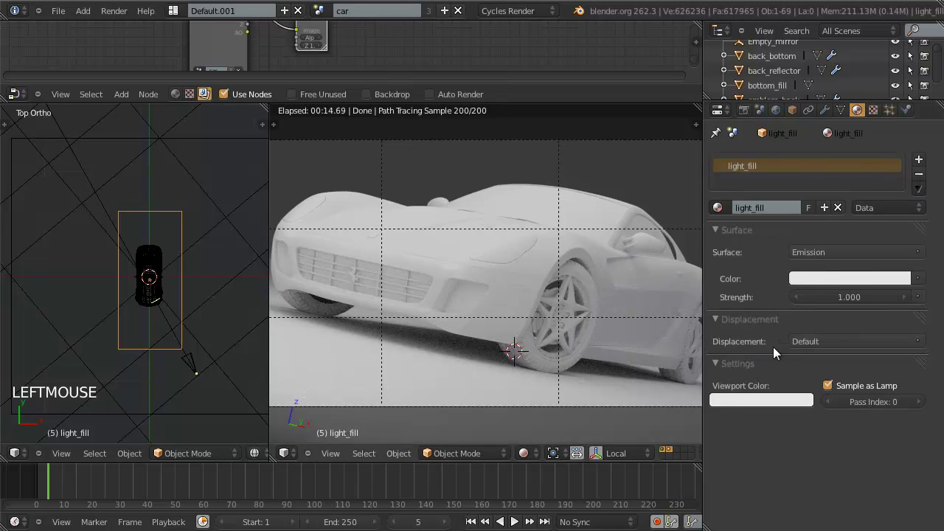
key("KP_3")
key("g")
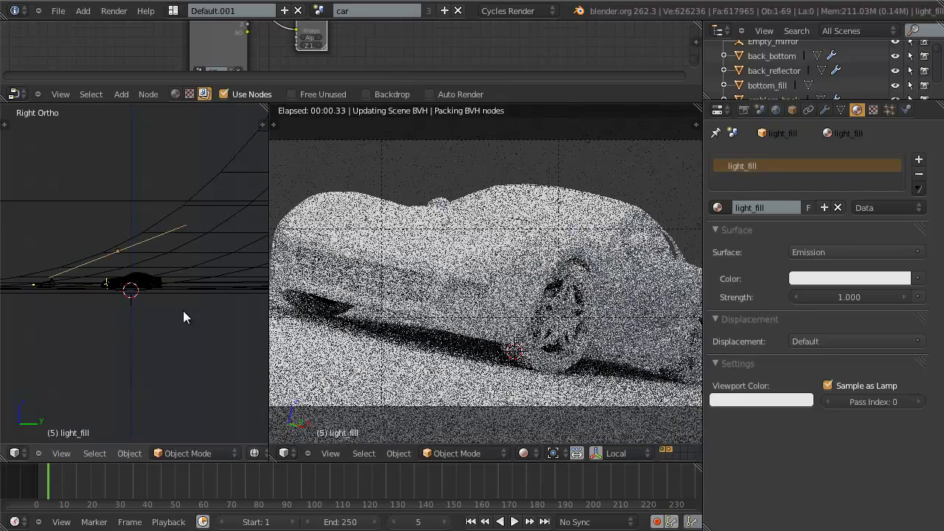
left_click(112, 259)
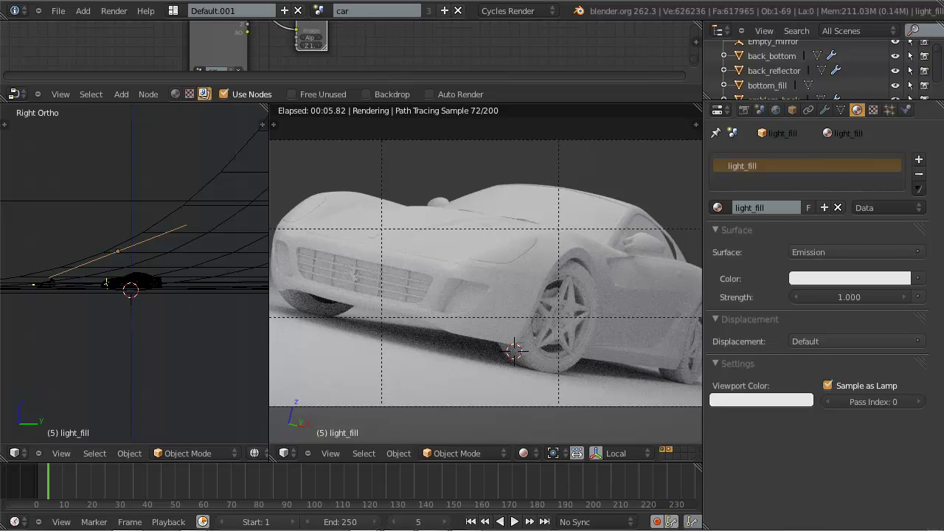
Untick Glossy and Shadow in light_fill's Ray Visibility, then select panel_front-side.
left_click(701, 13)
left_click(804, 117)
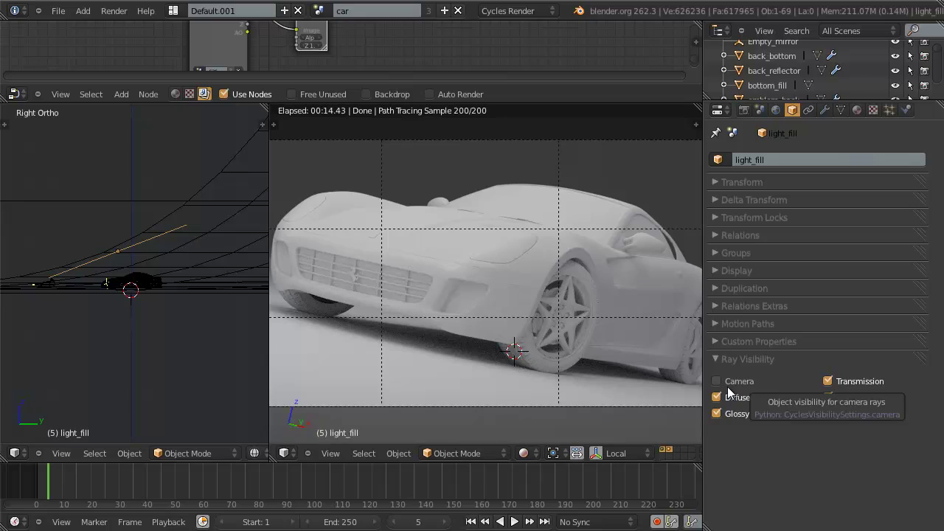
left_click(743, 418)
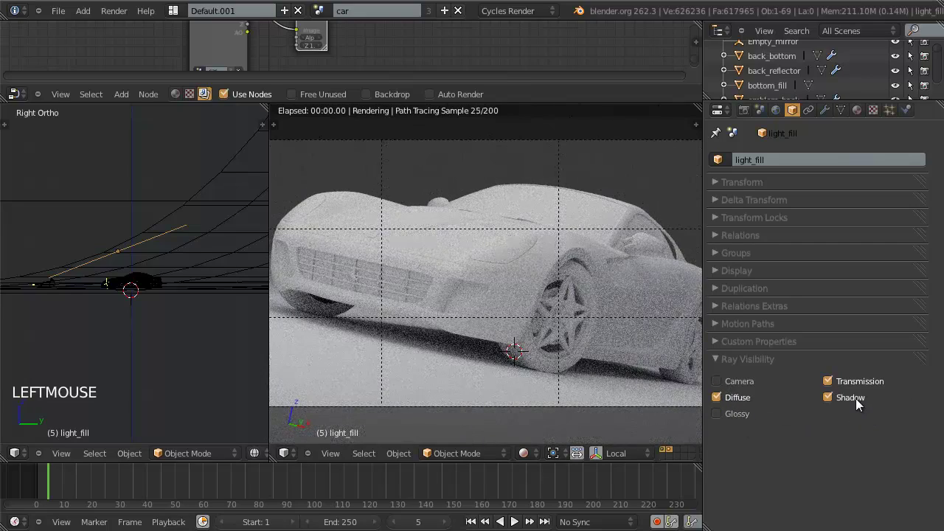
left_click(861, 403)
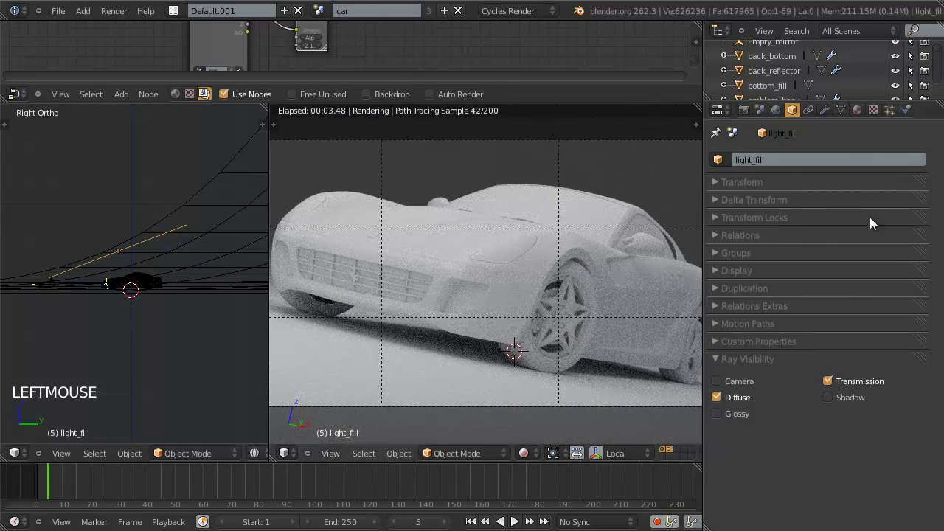
left_click(868, 118)
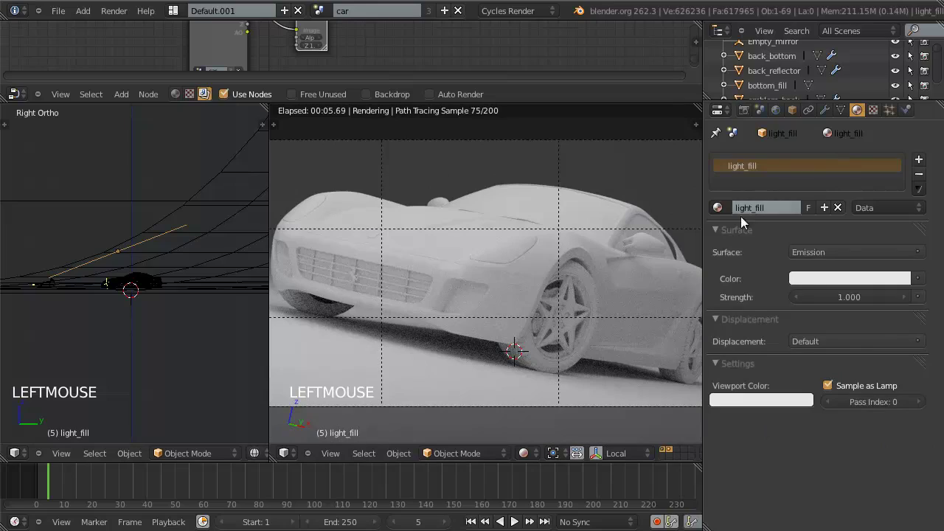
left_click(872, 304)
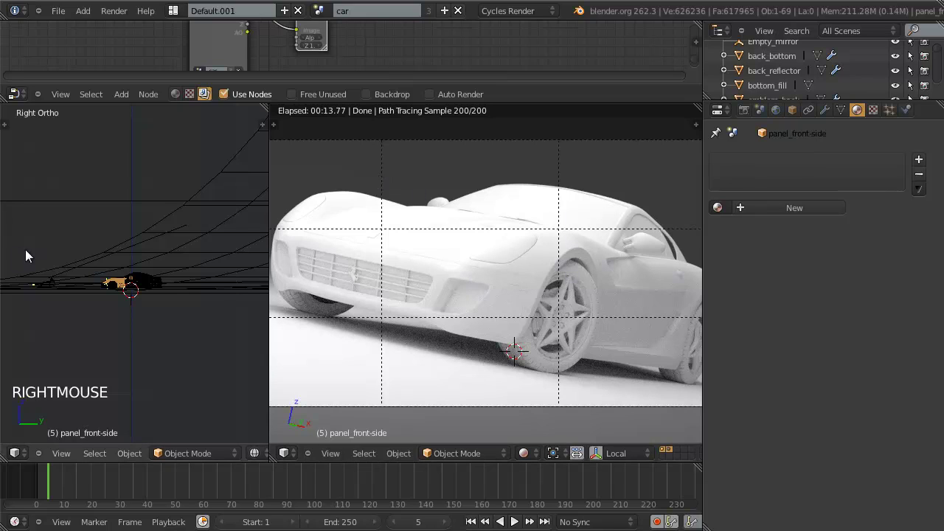
Set the World background Color to a Sky Texture after orbiting the scene.
scroll("up", 3)
middle_click(70, 289)
key("a")
key("ctrl+w")
scroll("up", 3)
key("ctrl+w")
middle_click(151, 291)
scroll("down", 3)
scroll("down", 3)
middle_click(157, 293)
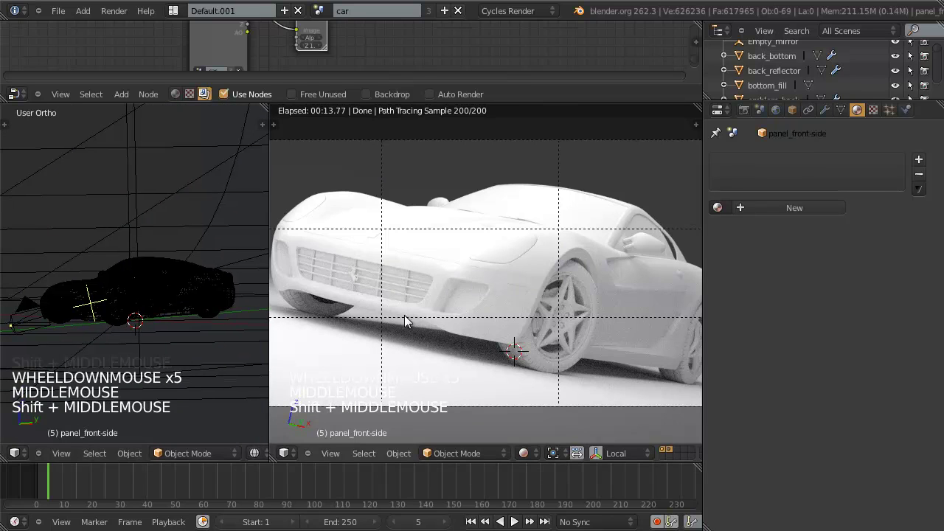
scroll("down", 3)
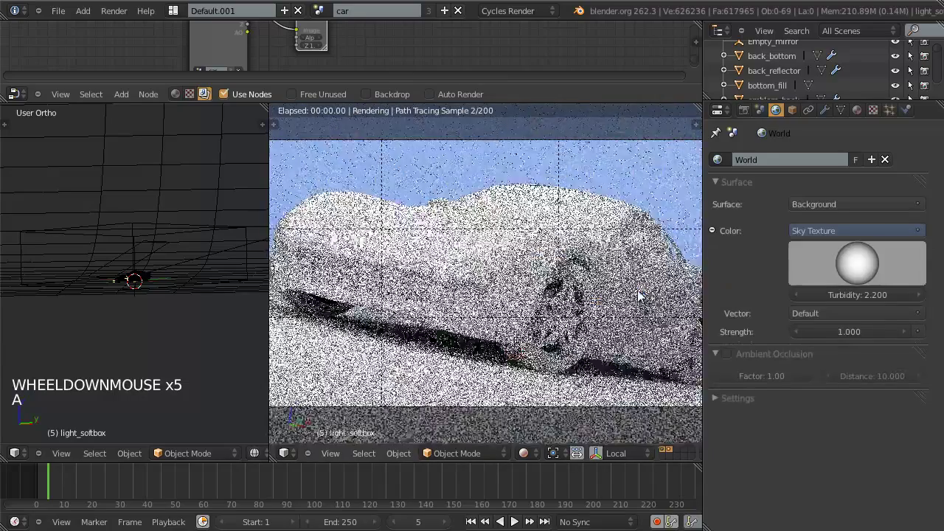
Orbit the scene, hide and reveal objects, and select the light plane above the car.
scroll("down", 3)
scroll("down", 3)
middle_click(169, 267)
scroll("up", 3)
middle_click(181, 363)
scroll("up", 3)
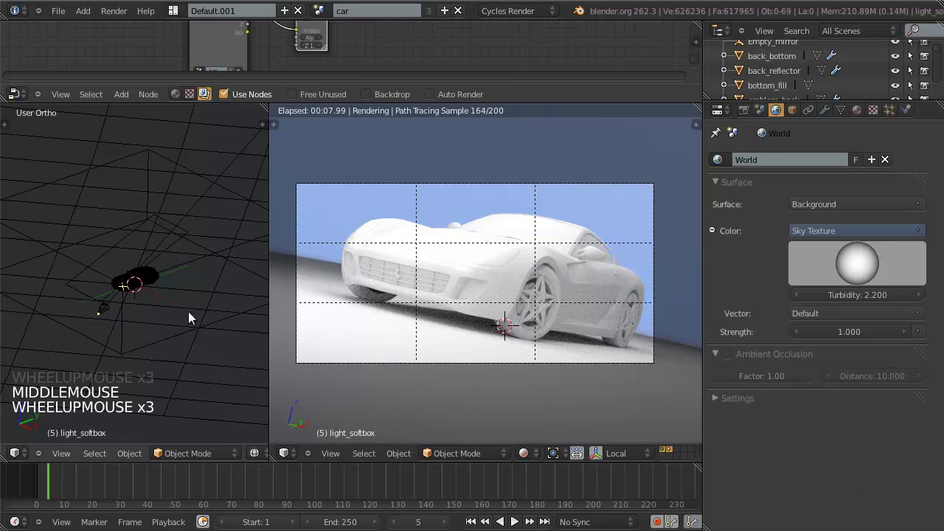
right_click(202, 265)
key("h")
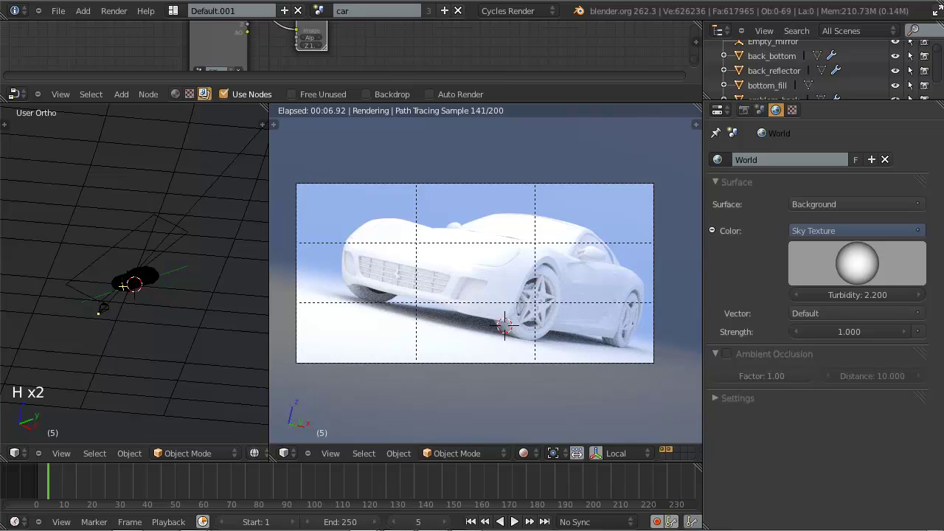
left_click(656, 16)
key("alt+h")
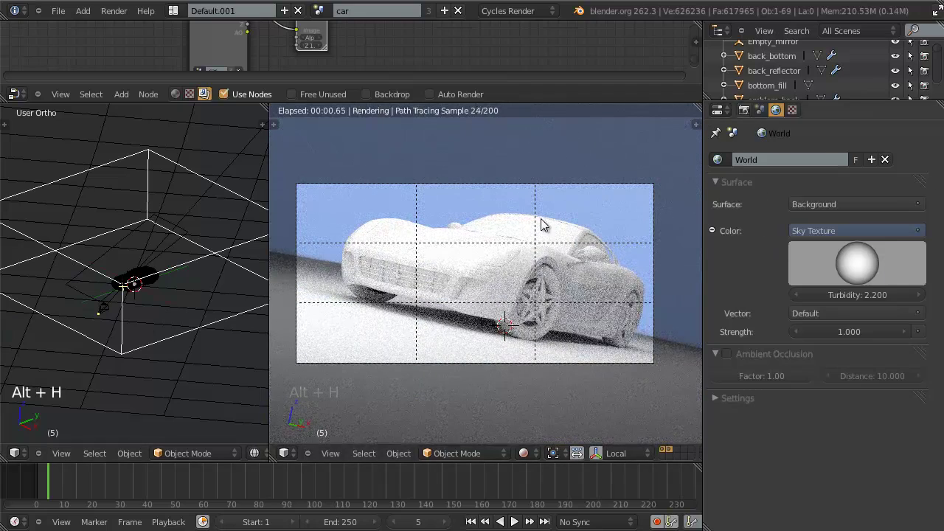
right_click(232, 246)
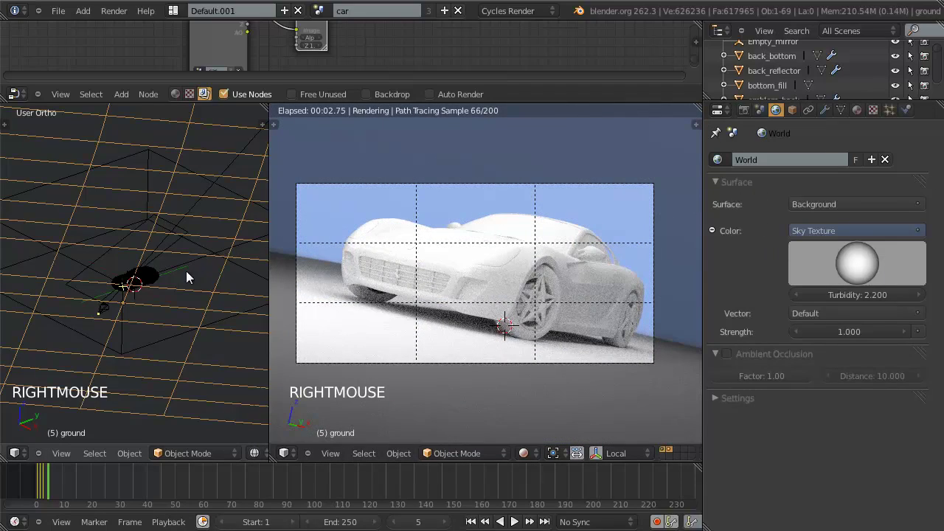
right_click(187, 266)
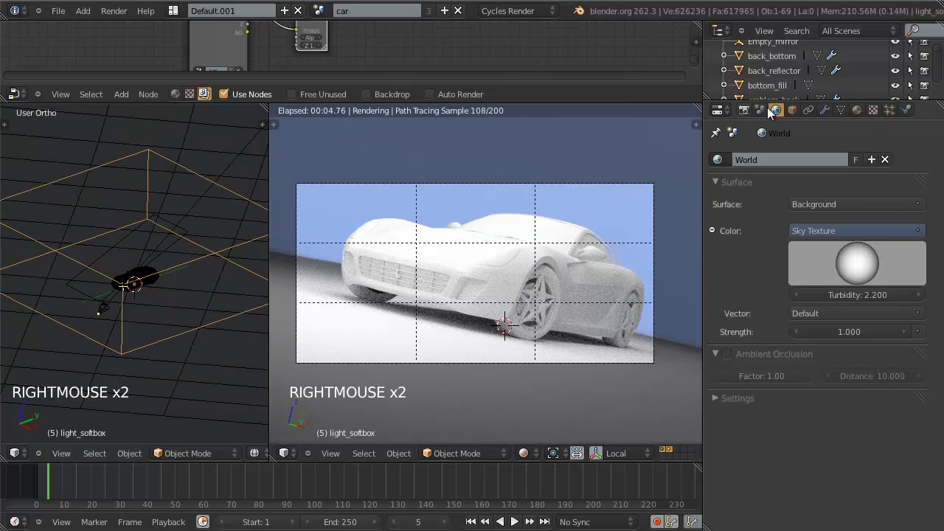
Change values in the light plane's Object properties, hide it and go to camera view.
left_click(790, 114)
double_click(867, 391)
double_click(853, 401)
left_click(853, 401)
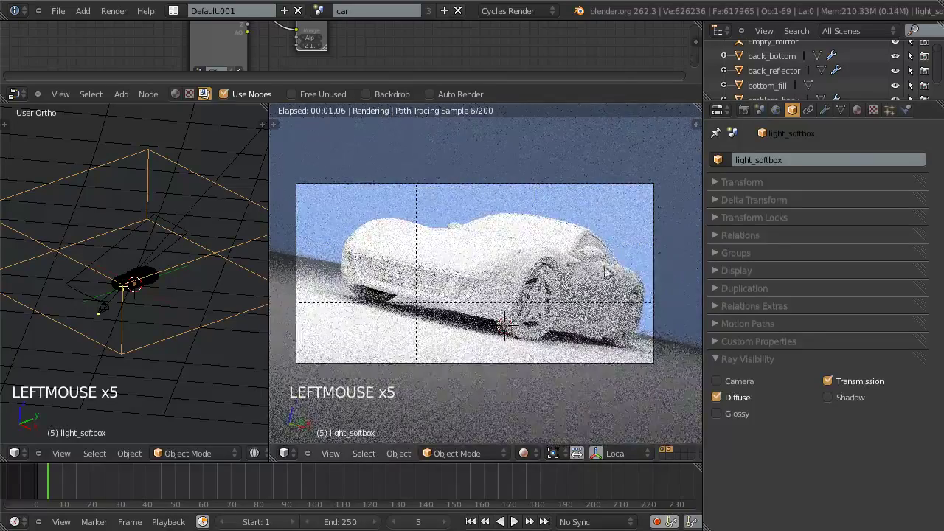
scroll("down", 3)
middle_click(173, 309)
scroll("up", 3)
middle_click(165, 289)
scroll("down", 3)
middle_click(169, 326)
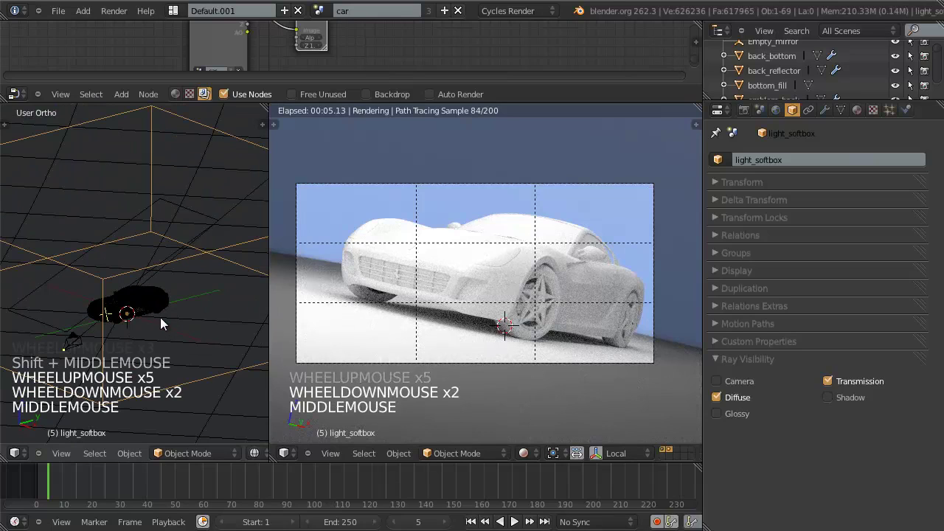
key("h")
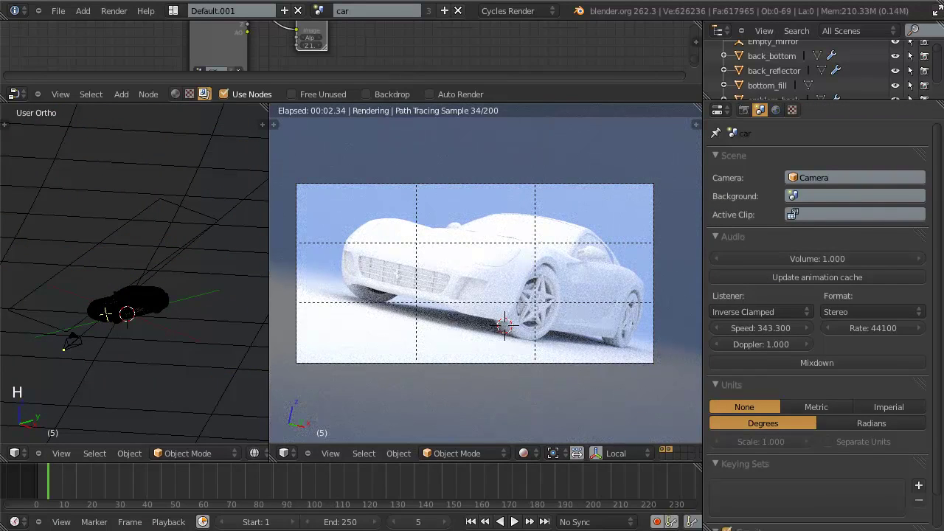
key("KP_0")
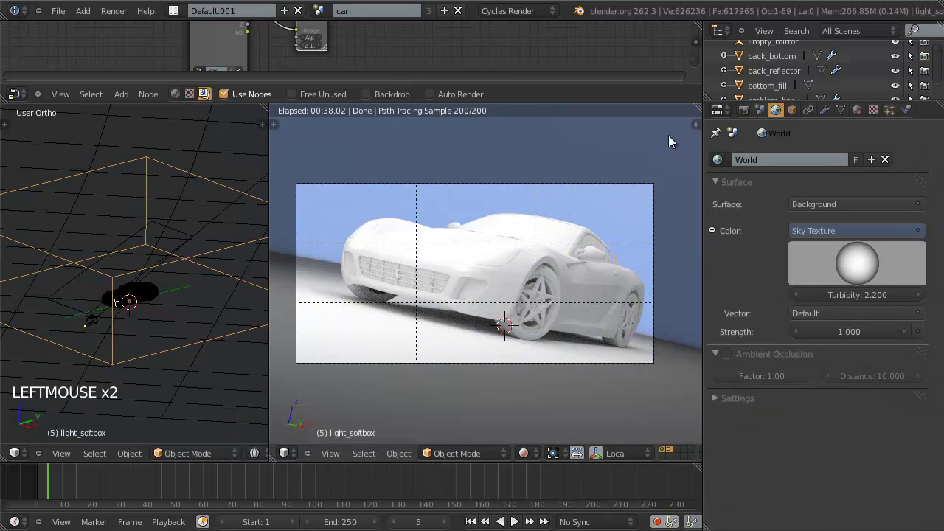
Set Sky Texture Turbidity to 3.000, turn the sun direction and widen the node editor.
left_click(699, 20)
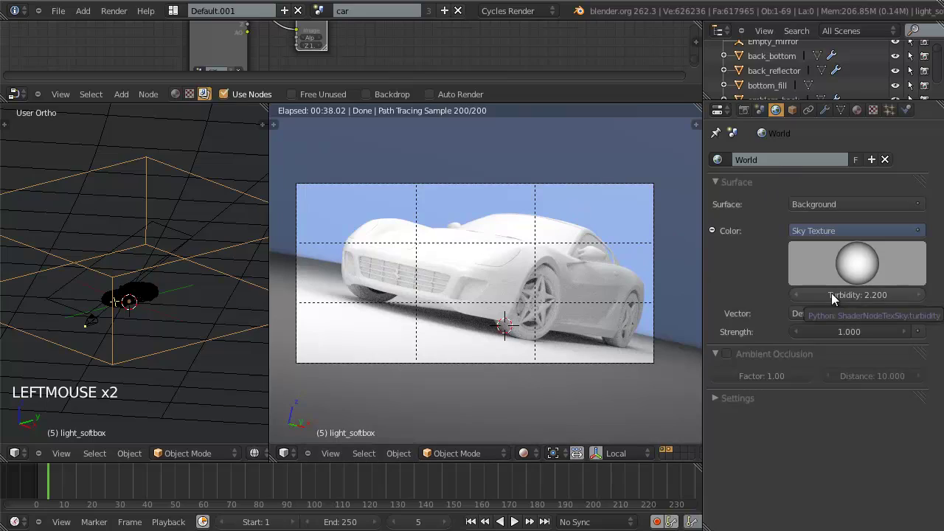
left_click(838, 301)
left_click(838, 300)
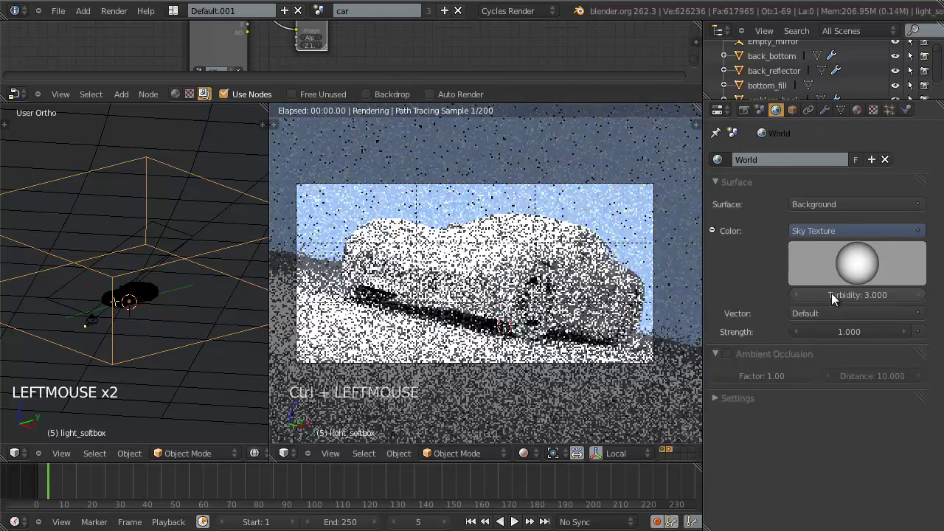
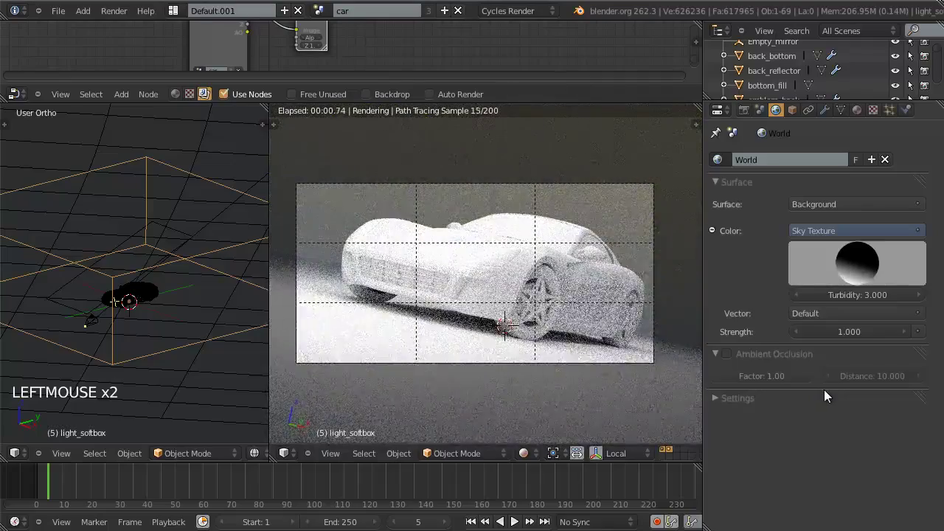
left_click(868, 265)
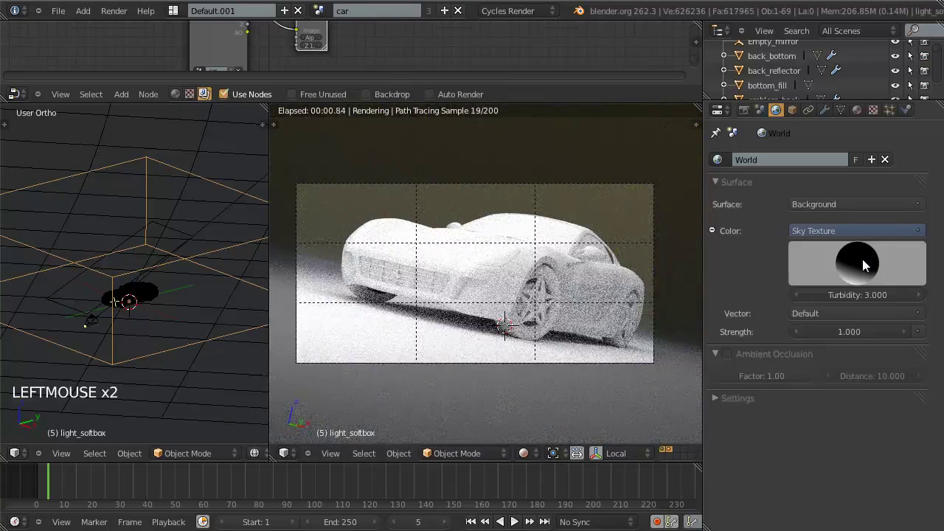
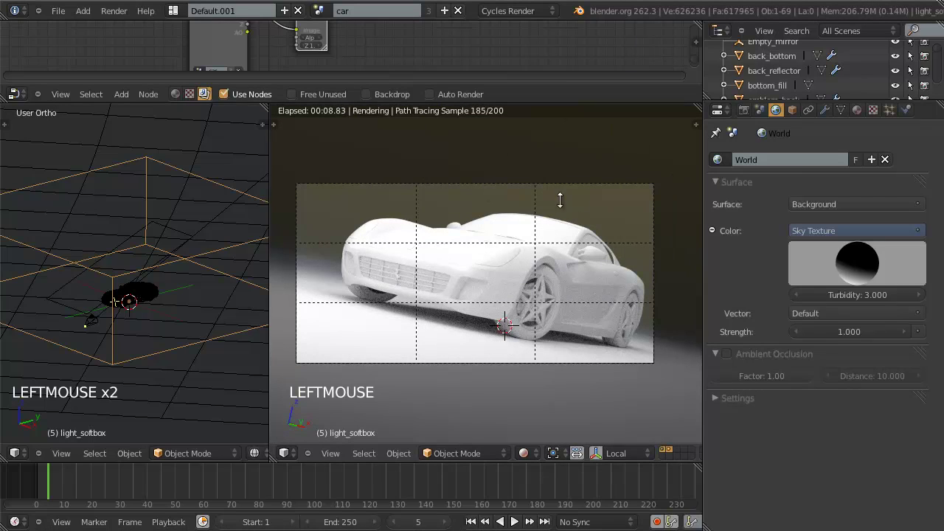
left_click(545, 107)
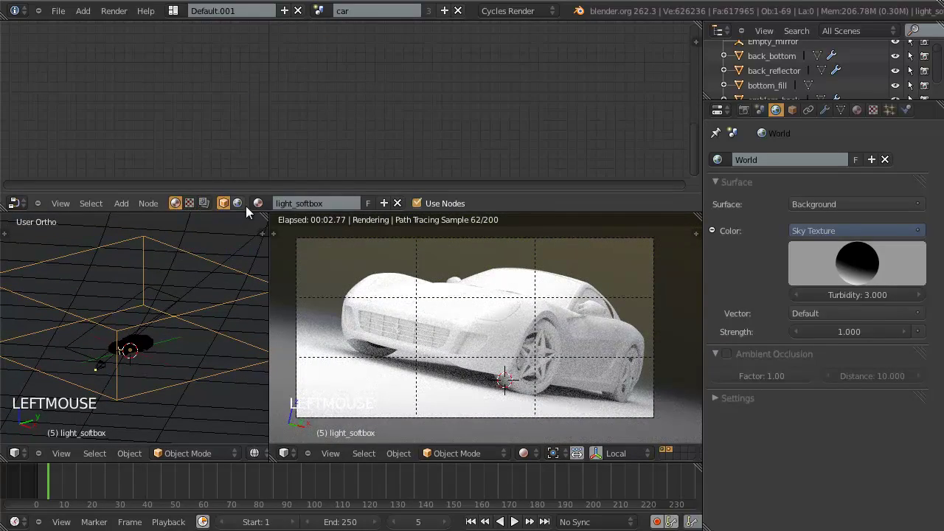
Switch the node editor to the World shader node tree.
scroll("down", 3)
middle_click(343, 118)
scroll("down", 3)
scroll("up", 3)
middle_click(405, 162)
key("b")
key("g")
left_click(412, 125)
Frame the Sky Texture, Background and World Output nodes and spread them apart.
scroll("up", 3)
middle_click(340, 98)
scroll("up", 3)
key("a")
left_click(233, 79)
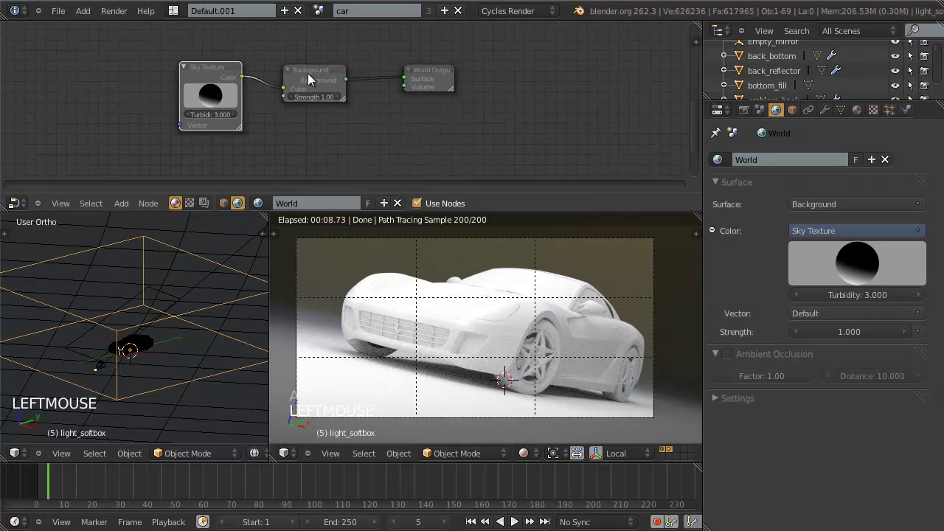
left_click(319, 93)
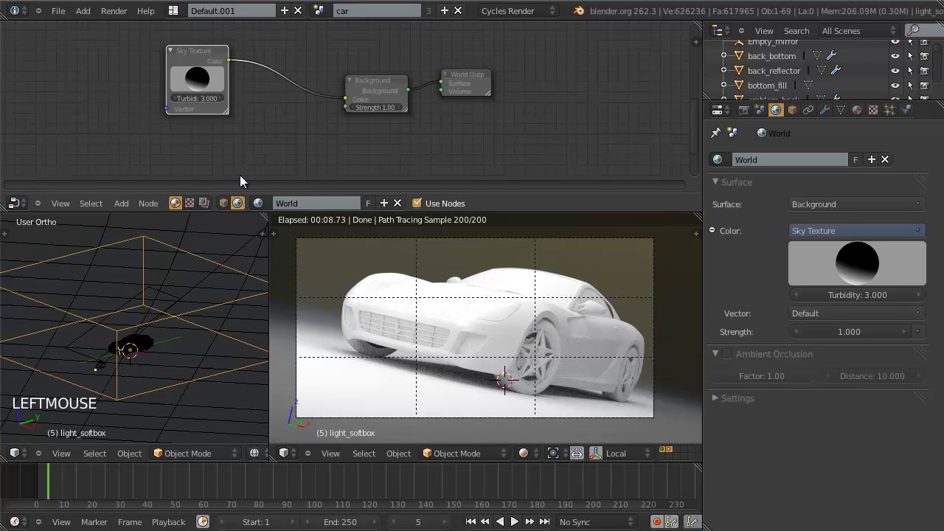
Mix Sky Texture with an RGB node at Fac 0.7 and untick Diffuse for light_softbox.
key("shift+a")
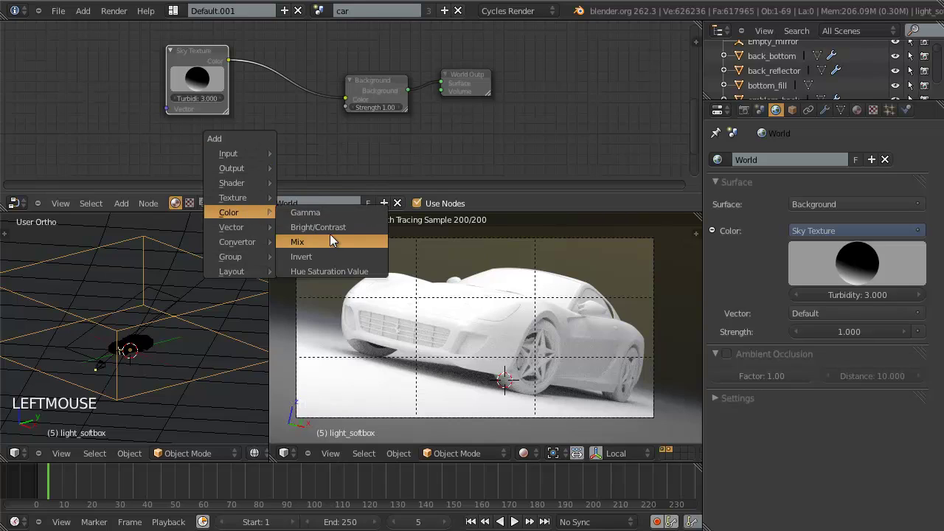
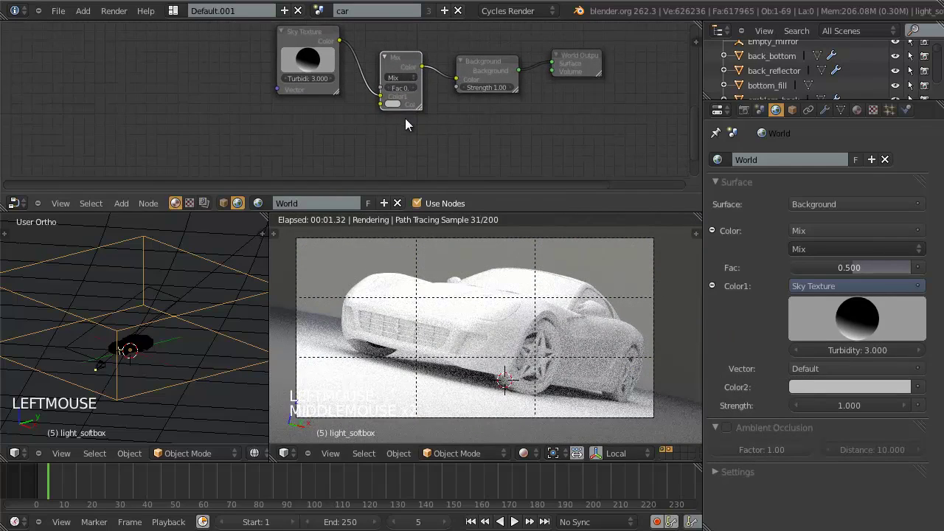
middle_click(402, 116)
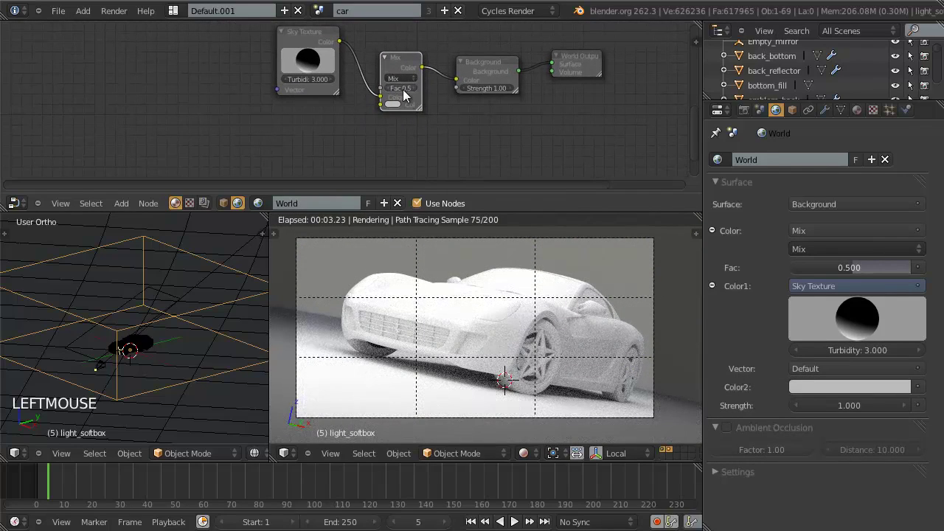
key("shift+a")
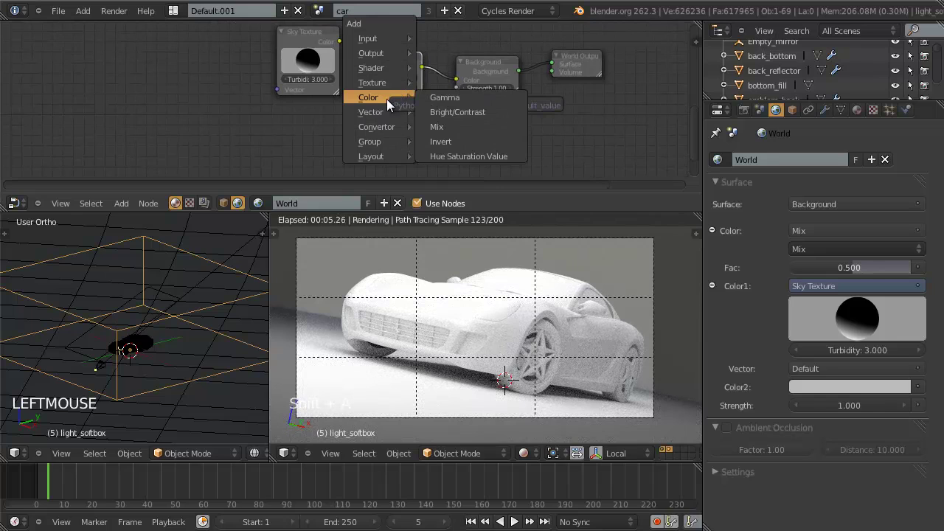
key("g")
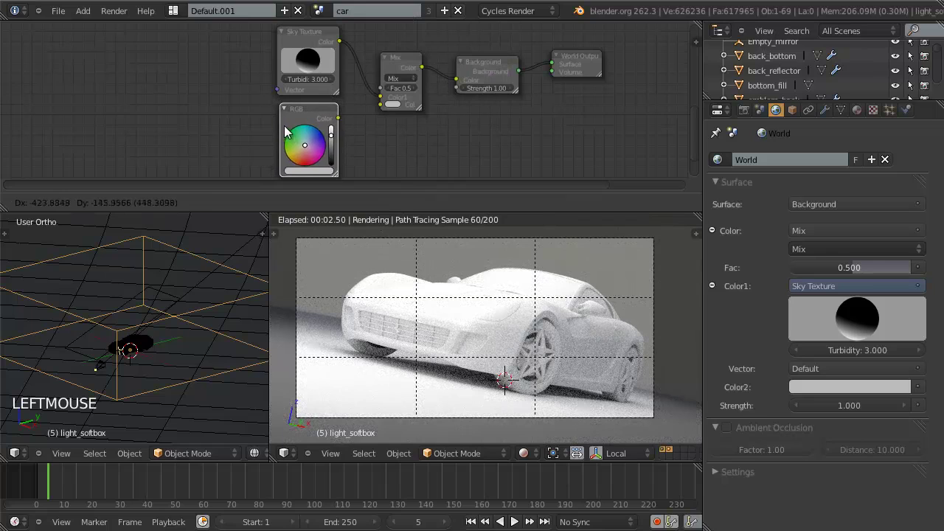
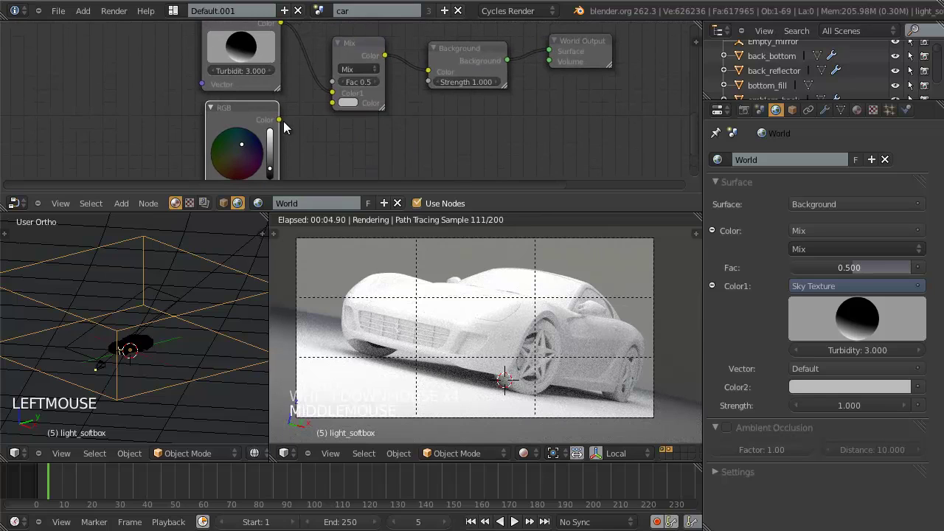
left_click(286, 122)
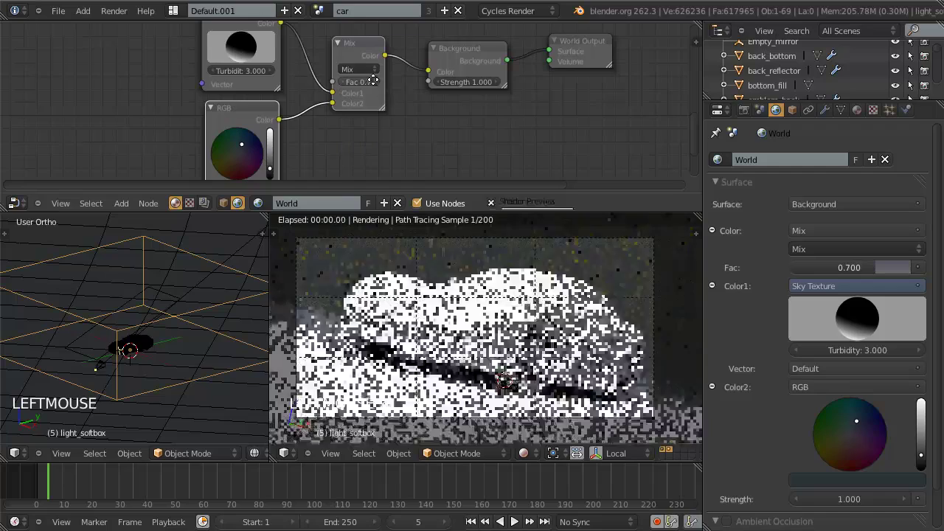
scroll("down", 3)
middle_click(389, 116)
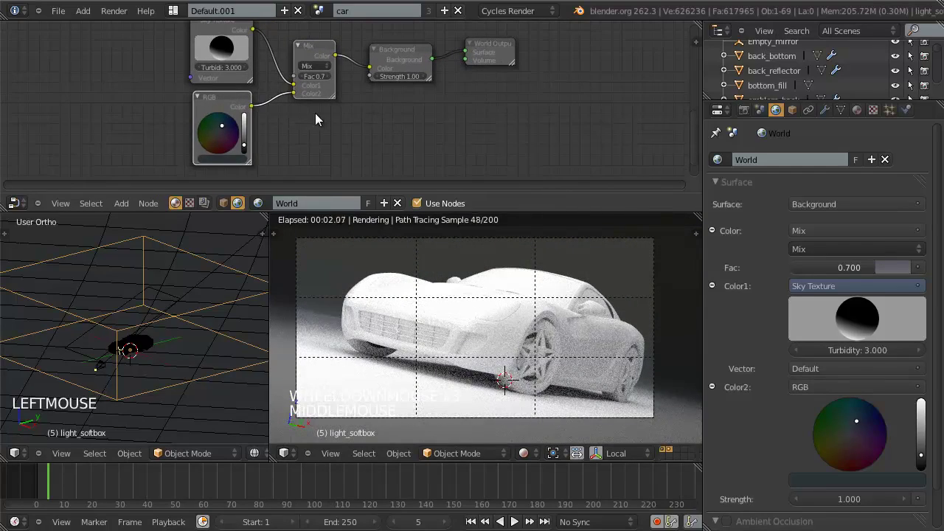
scroll("up", 3)
middle_click(410, 129)
scroll("up", 3)
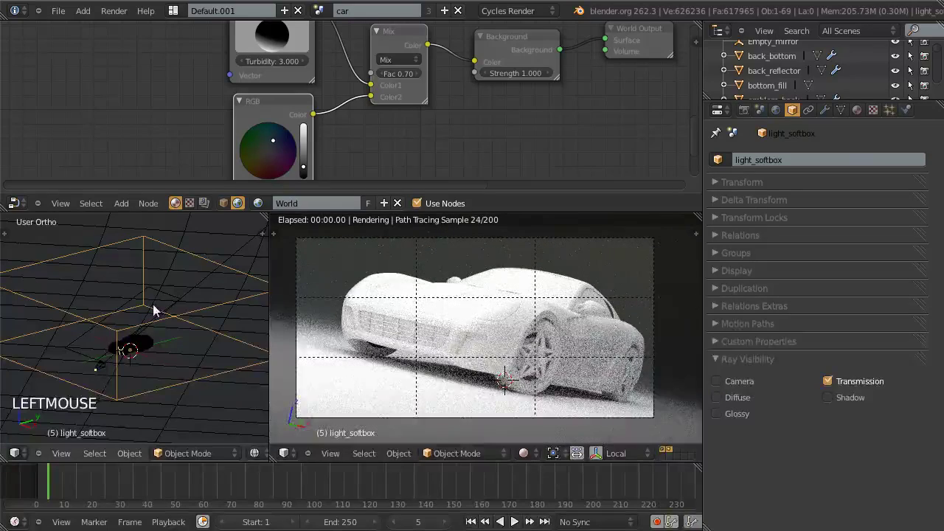
scroll("down", 3)
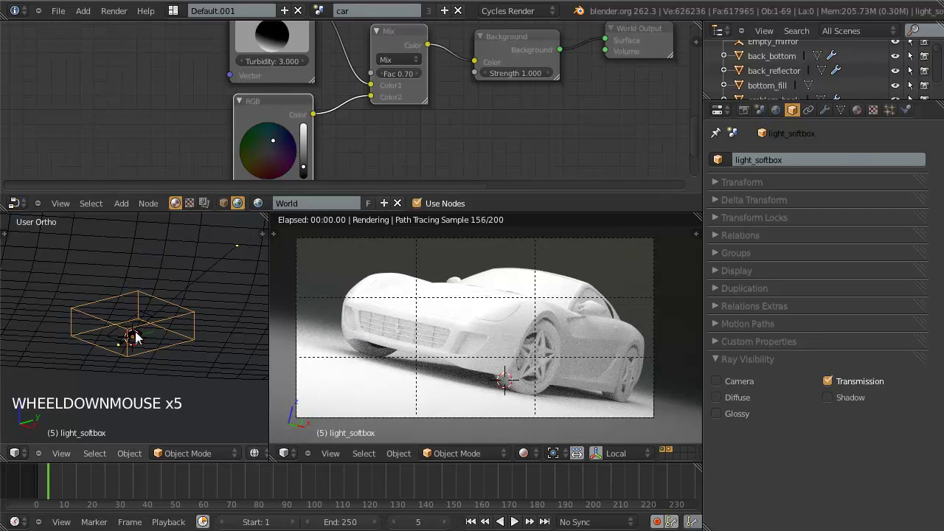
scroll("down", 3)
scroll("up", 3)
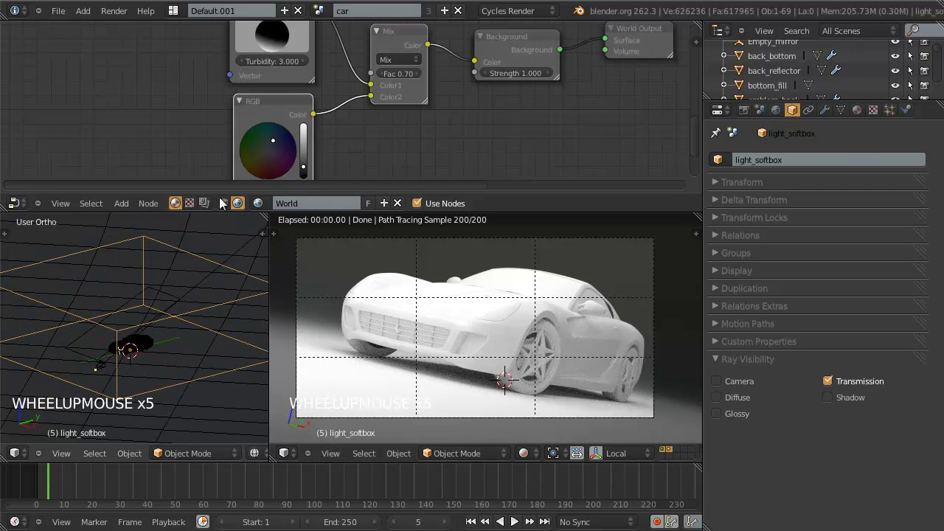
scroll("down", 3)
middle_click(407, 115)
scroll("down", 3)
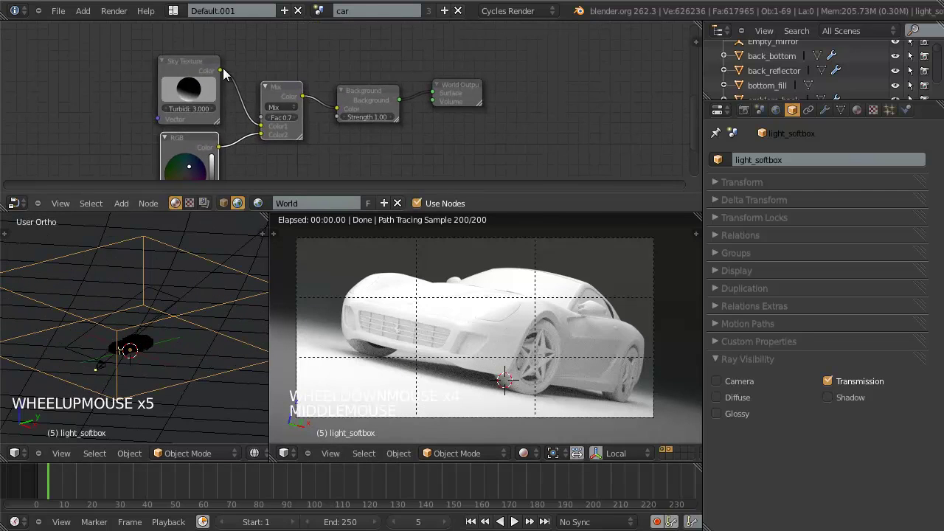
left_click(227, 75)
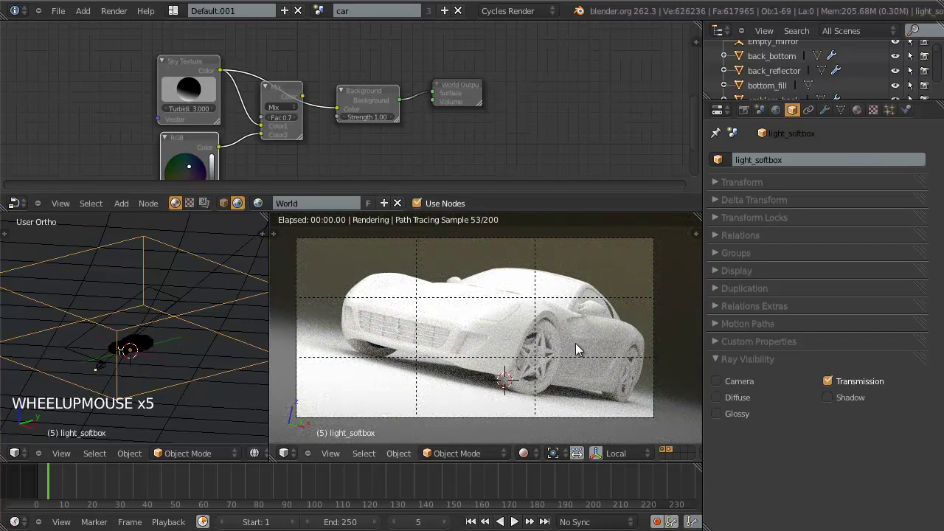
left_click(330, 105)
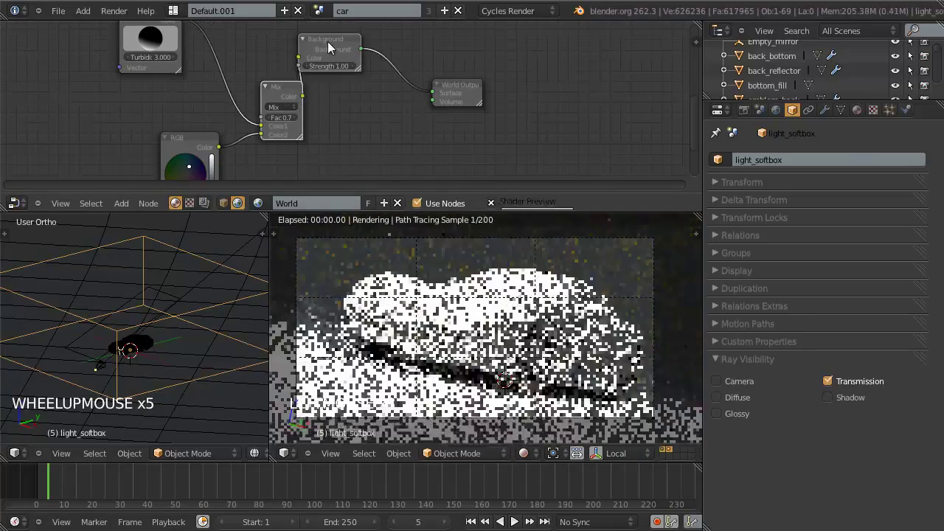
double_click(367, 160)
scroll("up", 3)
scroll("down", 3)
left_click(182, 77)
scroll("down", 3)
scroll("up", 3)
middle_click(320, 116)
scroll("up", 3)
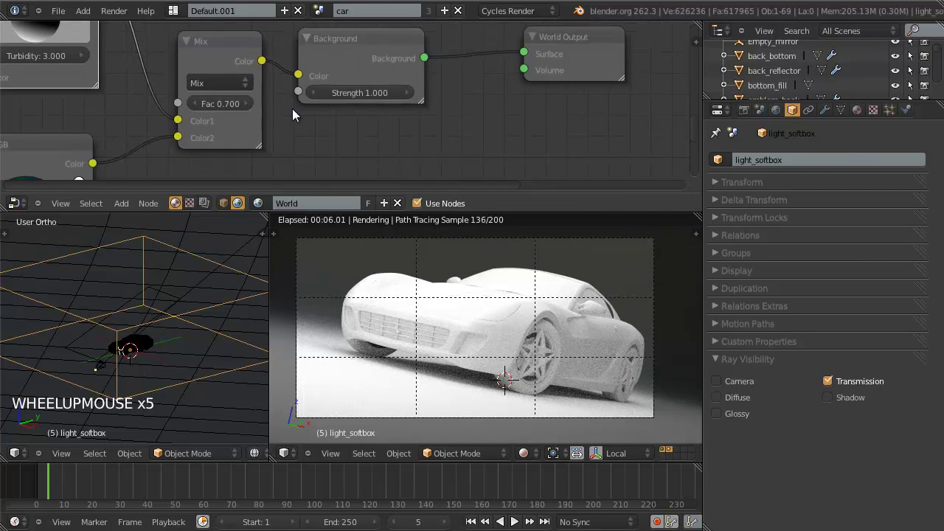
scroll("down", 3)
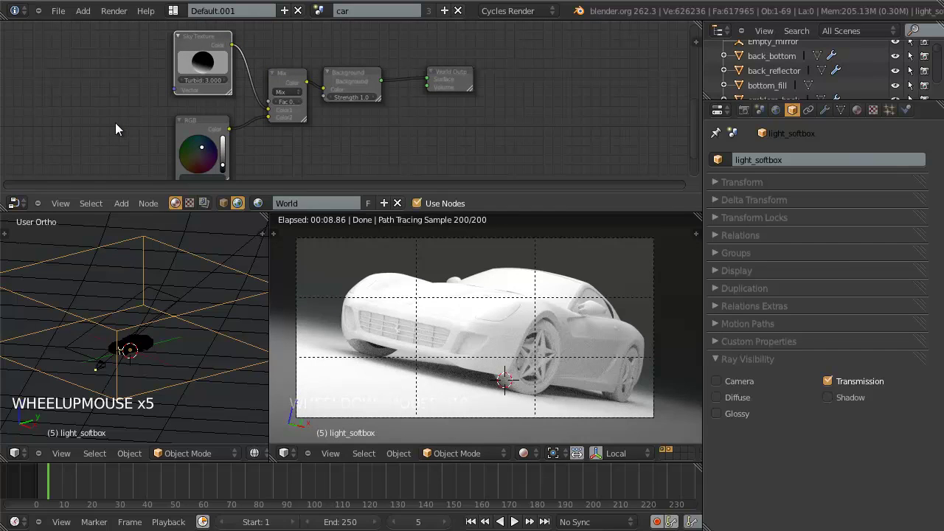
middle_click(313, 143)
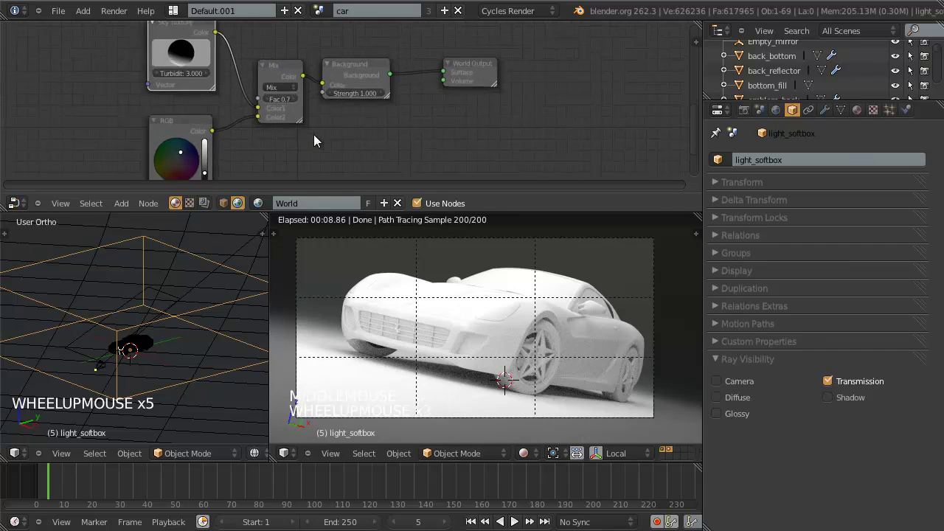
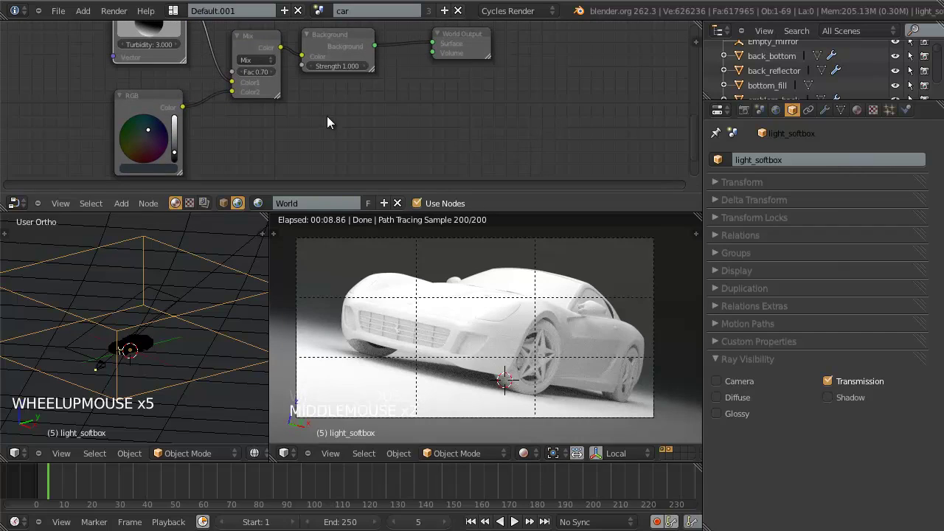
key("ctrl+w")
middle_click(339, 124)
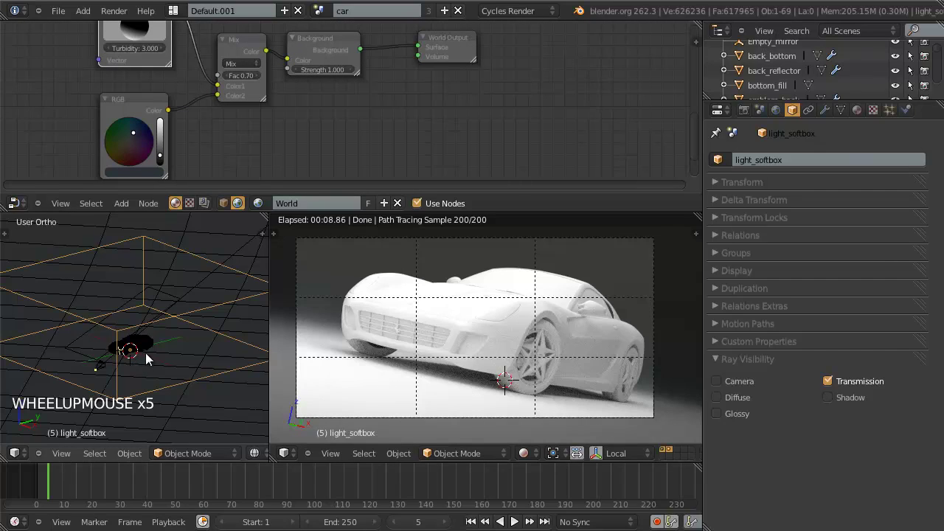
key("a")
scroll("up", 3)
key("ctrl+w")
scroll("up", 3)
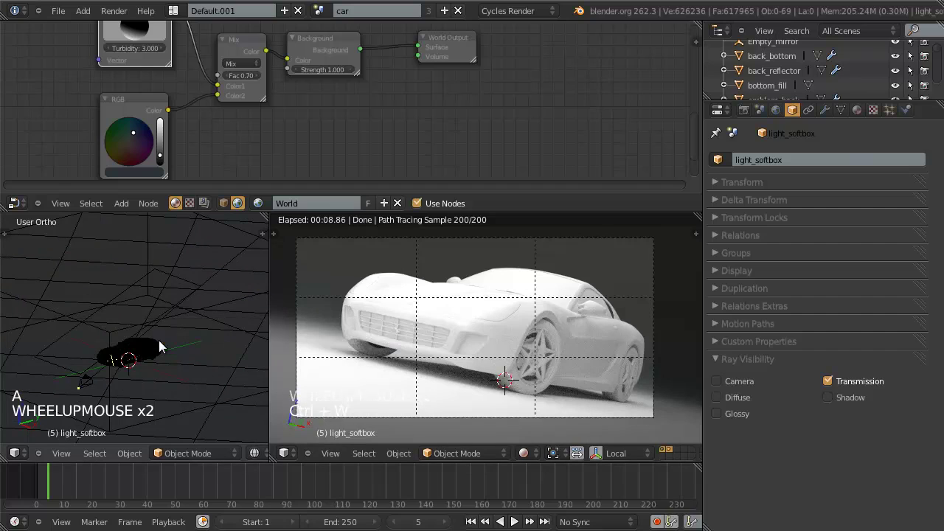
key("ctrl+w")
scroll("down", 3)
scroll("up", 3)
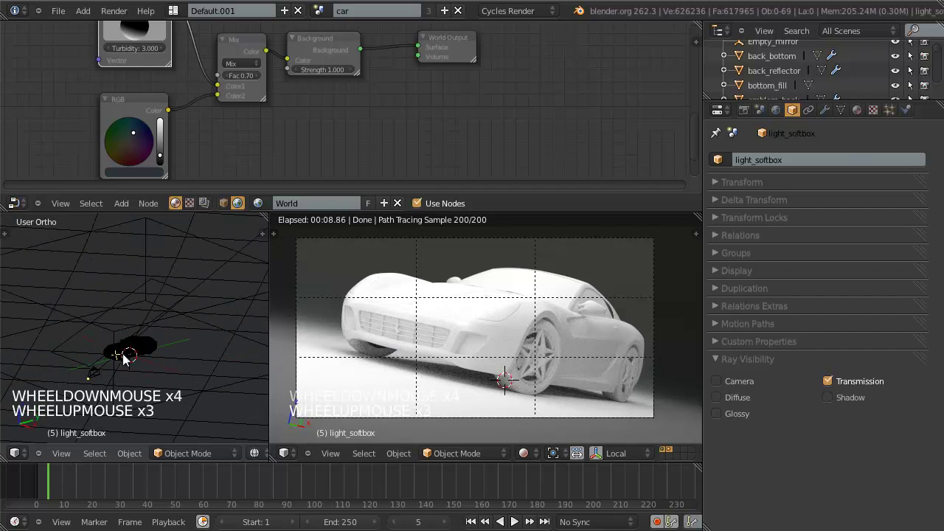
scroll("up", 3)
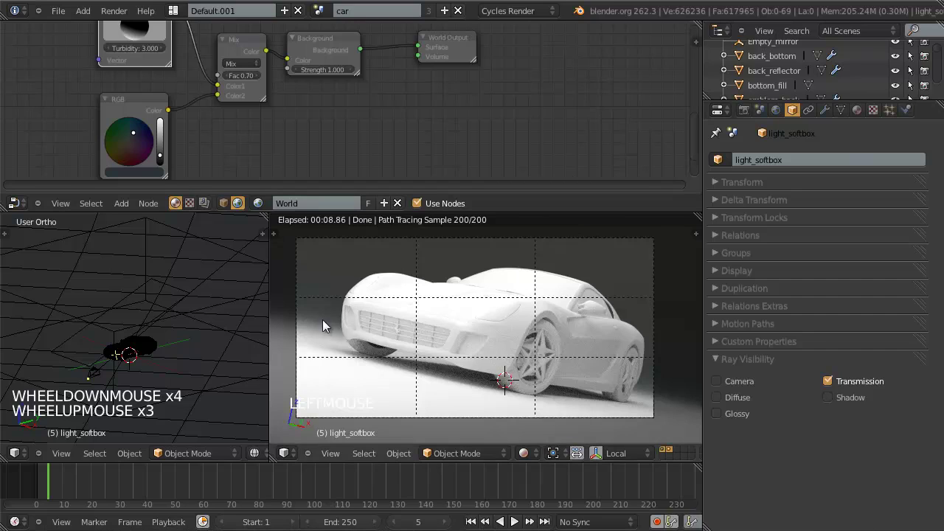
Add a Mesh > Plane from top view and switch to the front view.
key("KP_7")
key("KP_7")
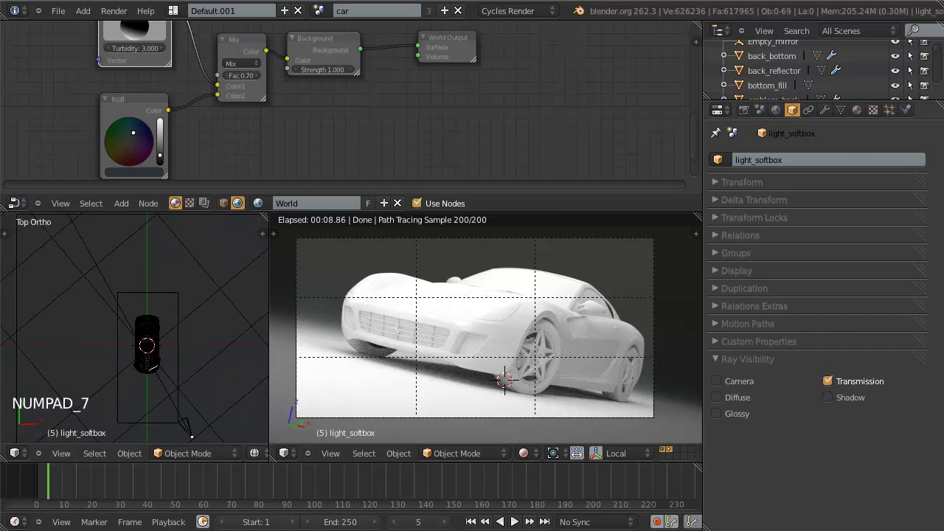
key("shift+a")
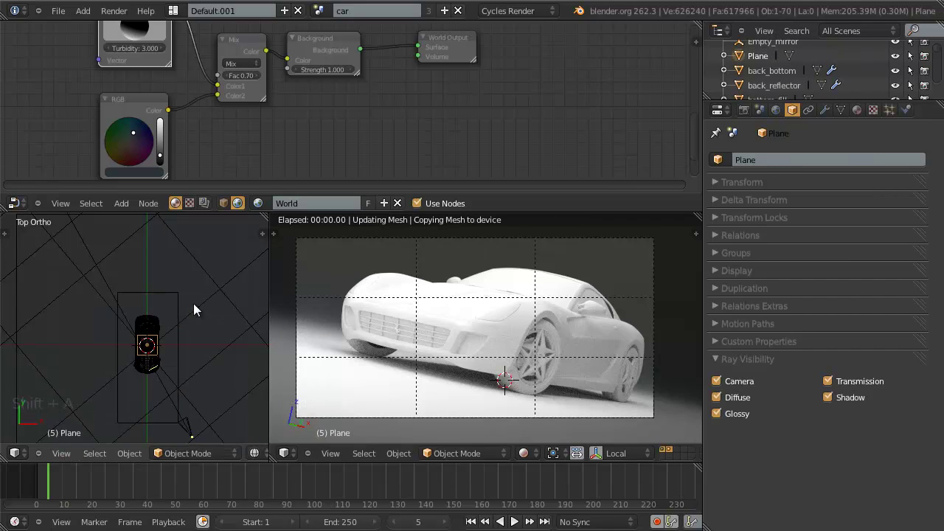
key("KP_1")
Scale the new Plane up and show the camera view in solid shading.
scroll("up", 3)
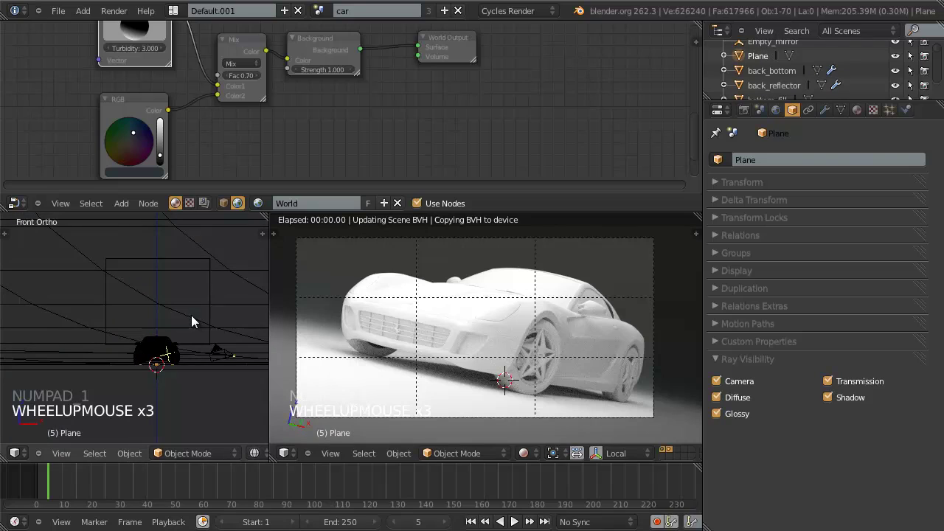
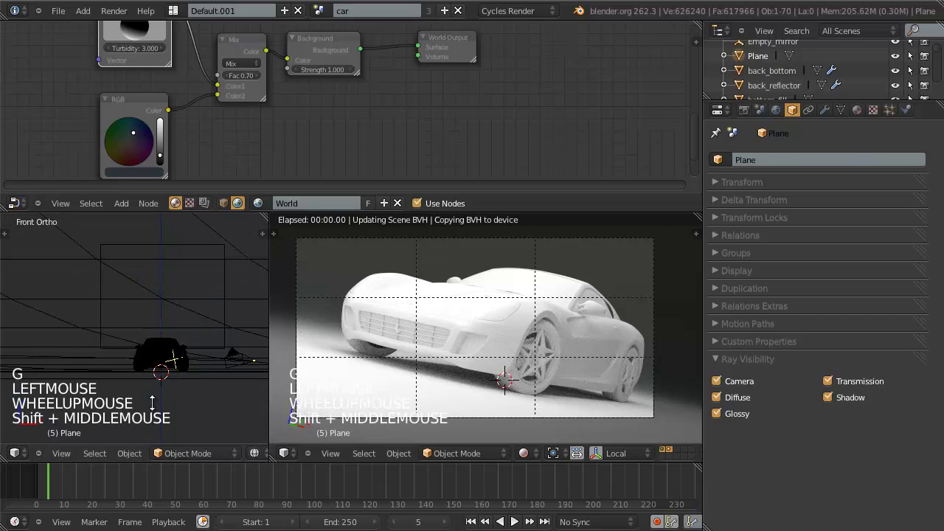
key("Escape")
scroll("down", 3)
left_click(485, 209)
middle_click(98, 371)
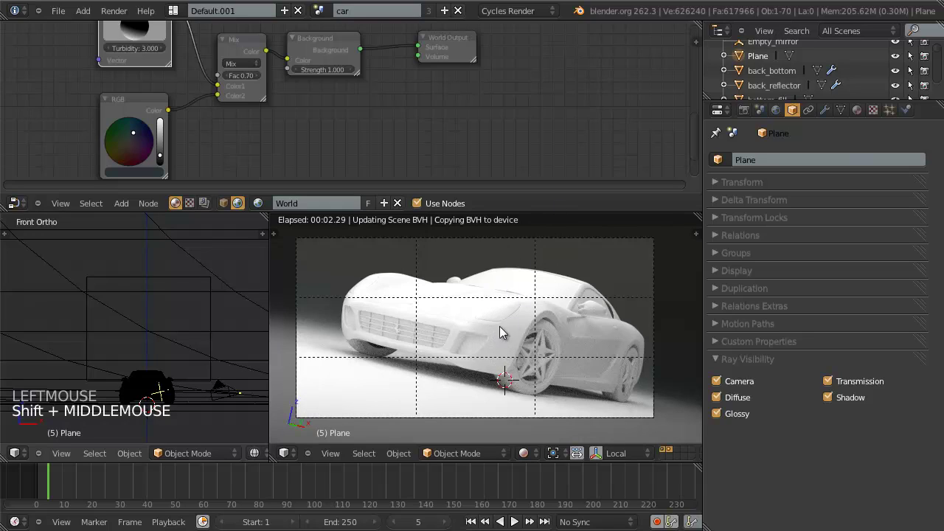
left_click(252, 366)
Switch the camera view to solid shading and move and scale the new plane into place around the car.
key("z")
scroll("down", 3)
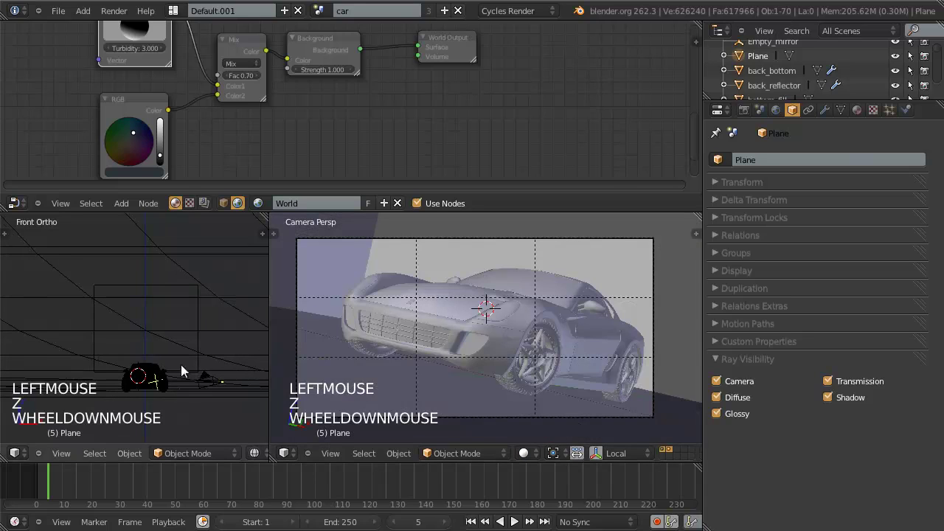
key("g")
right_click(171, 405)
key("g")
left_click(599, 240)
key("g")
left_click(191, 379)
key("s")
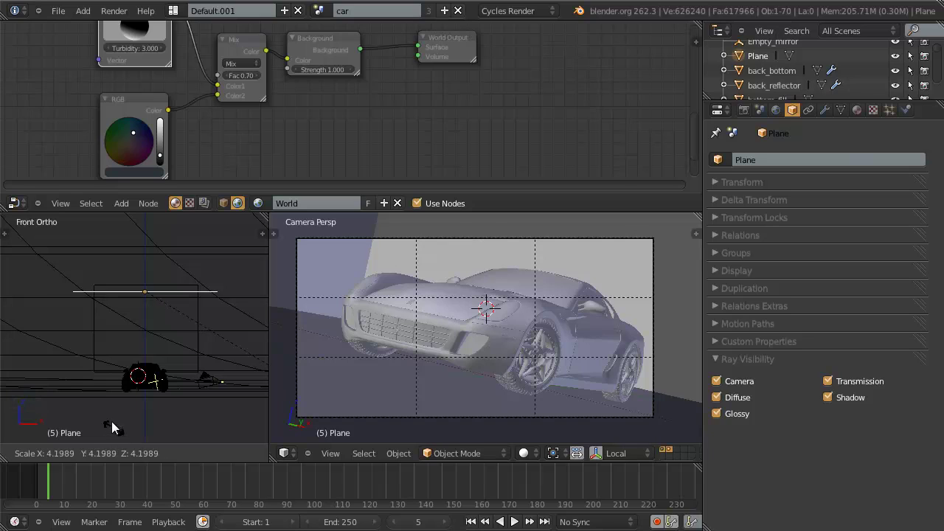
left_click(178, 383)
Select the light_fill object, rescale it, then reselect the new plane.
key("a")
right_click(207, 321)
key("s")
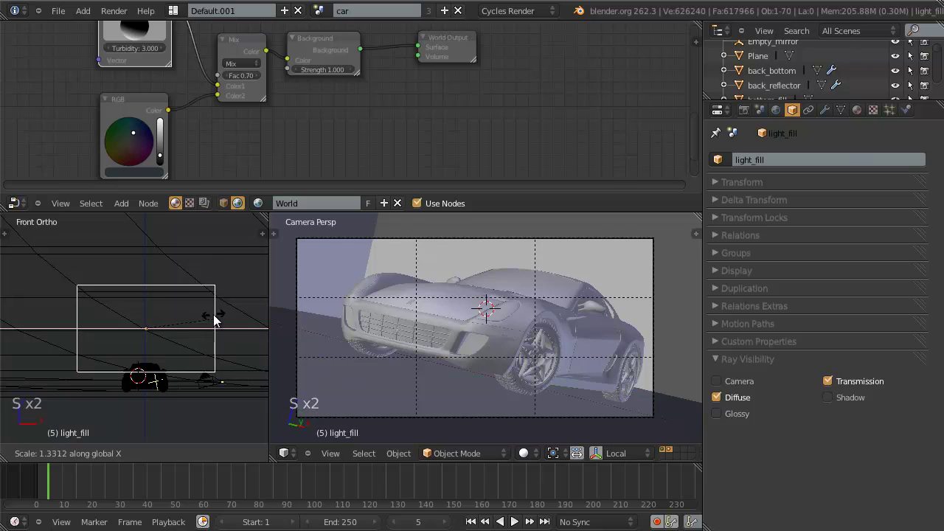
left_click(203, 301)
key("a")
right_click(198, 295)
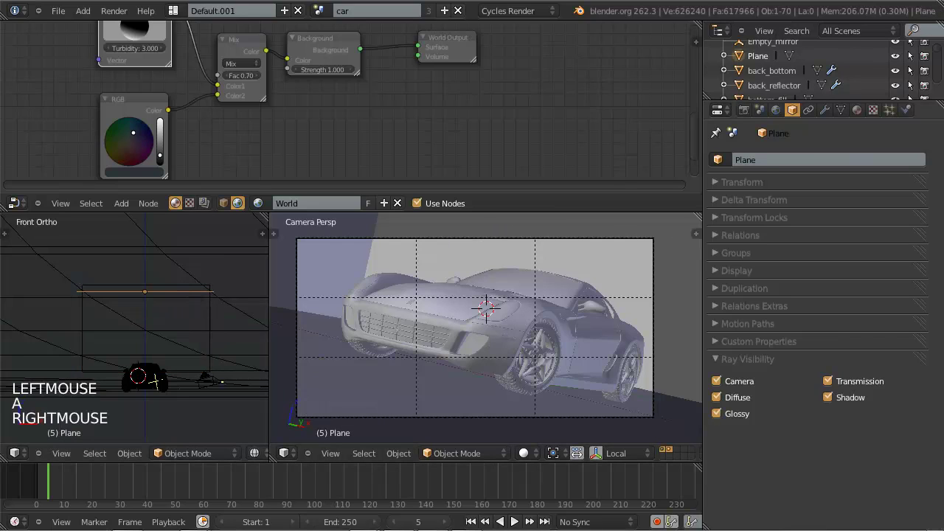
From the top view, rescale the plane once more and start a new material for it.
left_click(609, 20)
key("KP_7")
scroll("down", 3)
right_click(195, 379)
key("s")
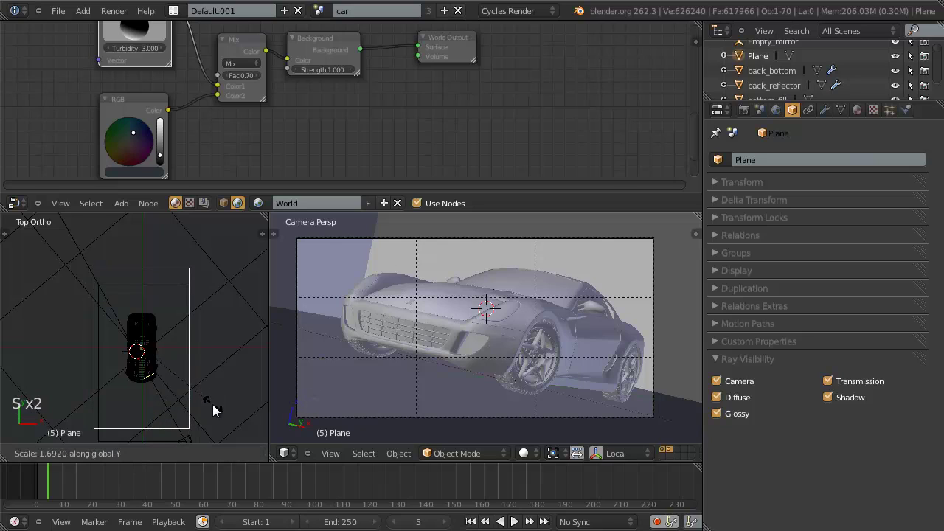
left_click(217, 410)
left_click(860, 115)
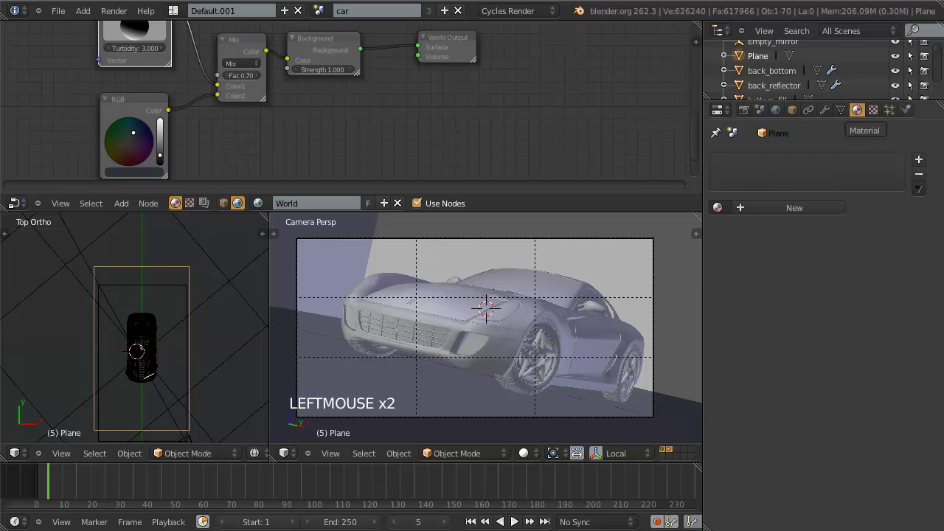
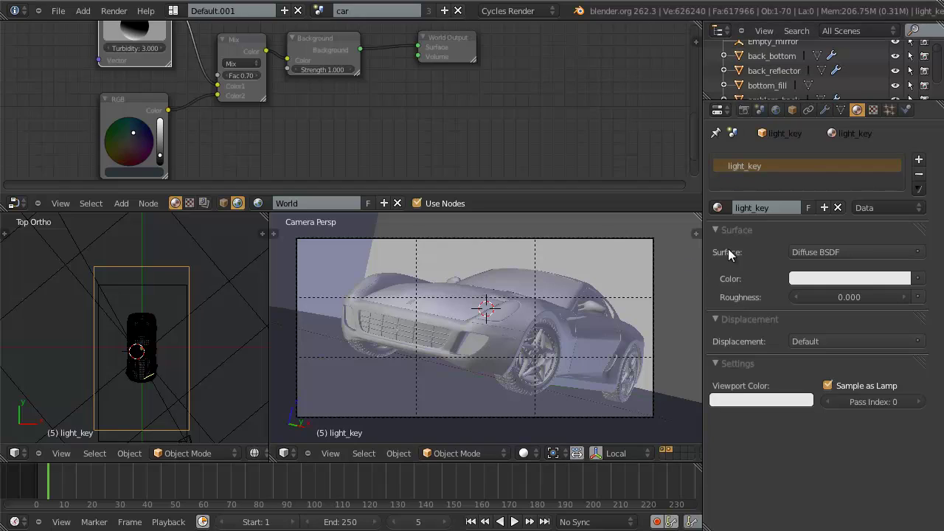
Bring up the surface shader choices for the light_key material.
left_click(818, 256)
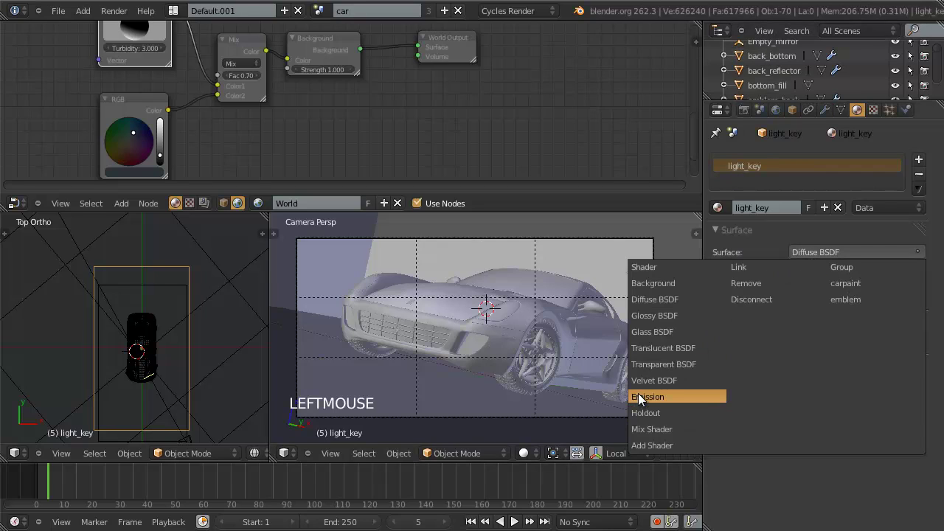
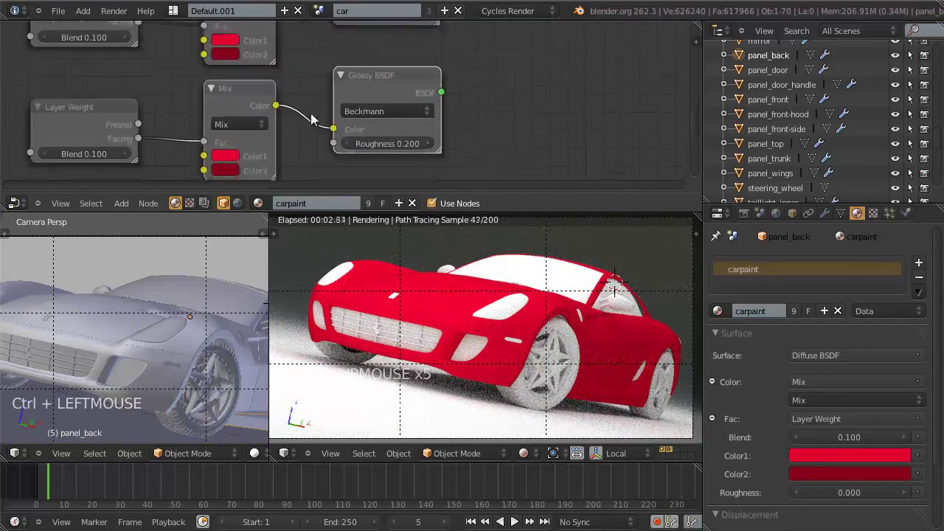
Preview the Glossy shader on the paint, drive its roughness from a Fresnel node at IOR 3.0 and add a Mix Shader.
left_click(538, 113)
double_click(520, 92)
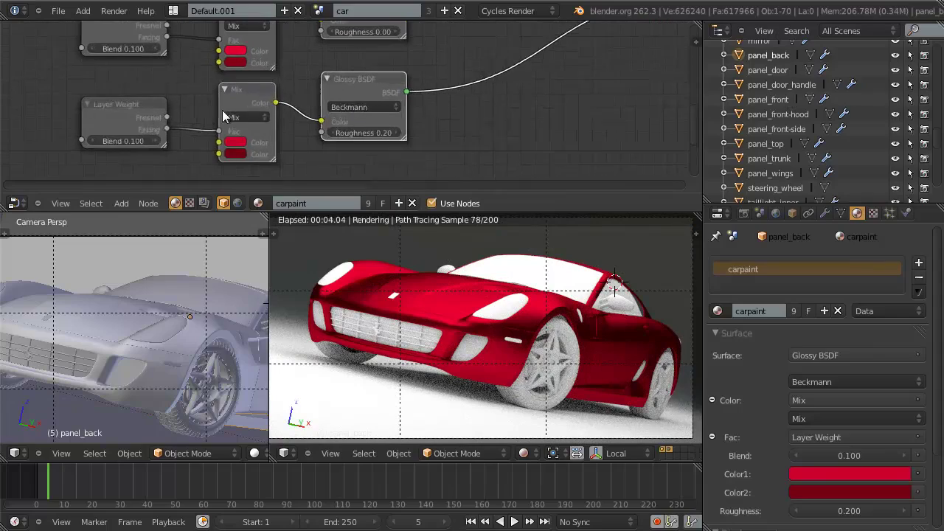
left_click(139, 151)
scroll("up", 3)
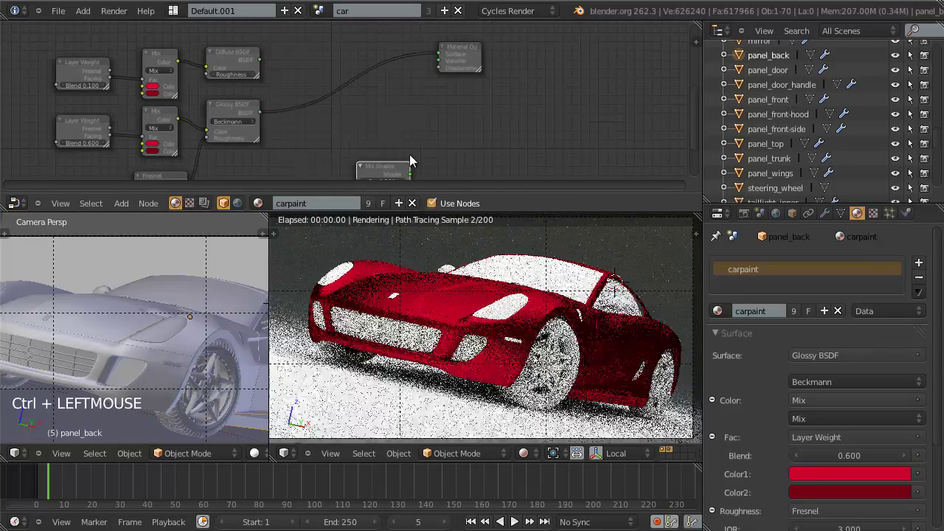
Place the Mix Shader, blend Diffuse and Glossy at factor 0.300, and start a second mix before the output.
key("g")
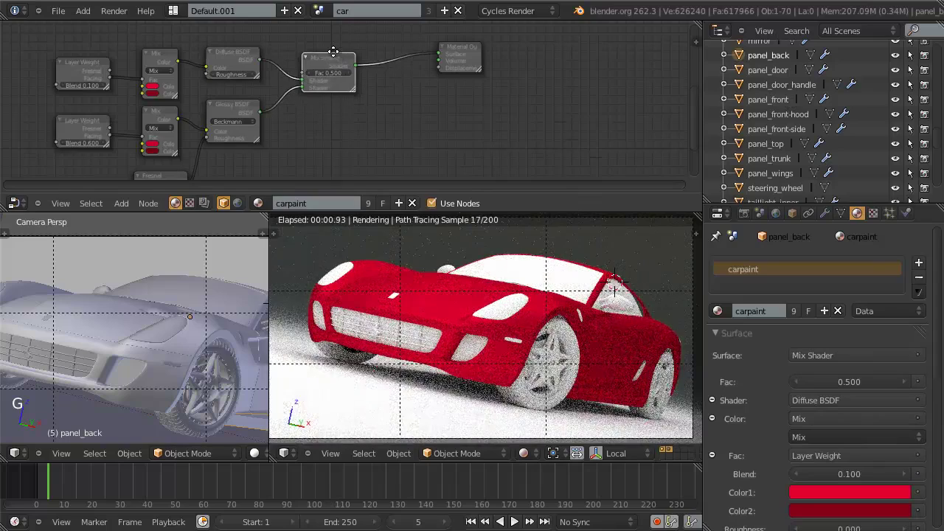
key("e")
right_click(381, 156)
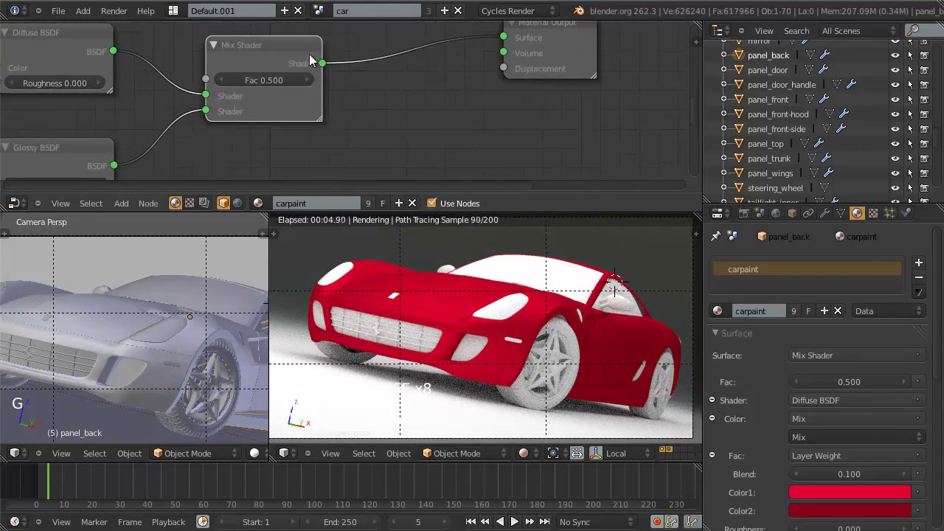
scroll("up", 3)
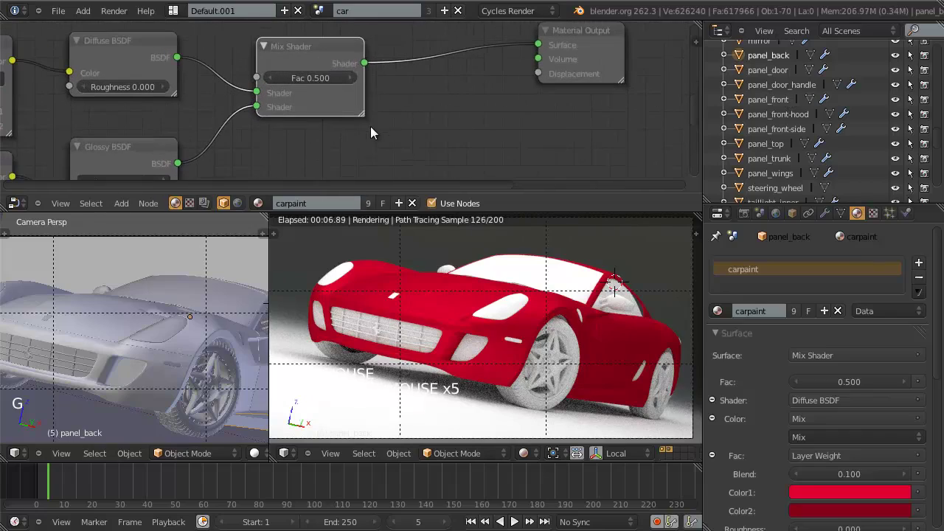
left_click(419, 87)
scroll("up", 3)
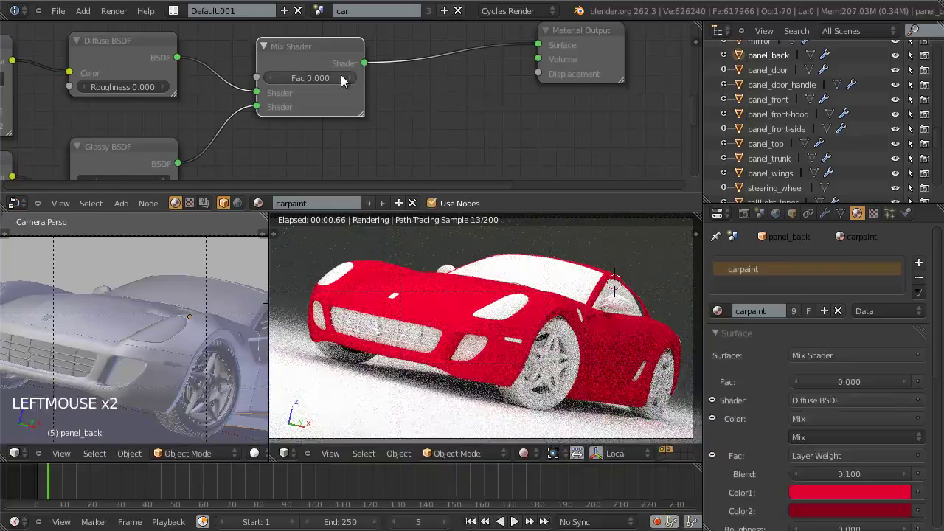
left_click(352, 88)
double_click(349, 83)
left_click(349, 83)
left_click(436, 134)
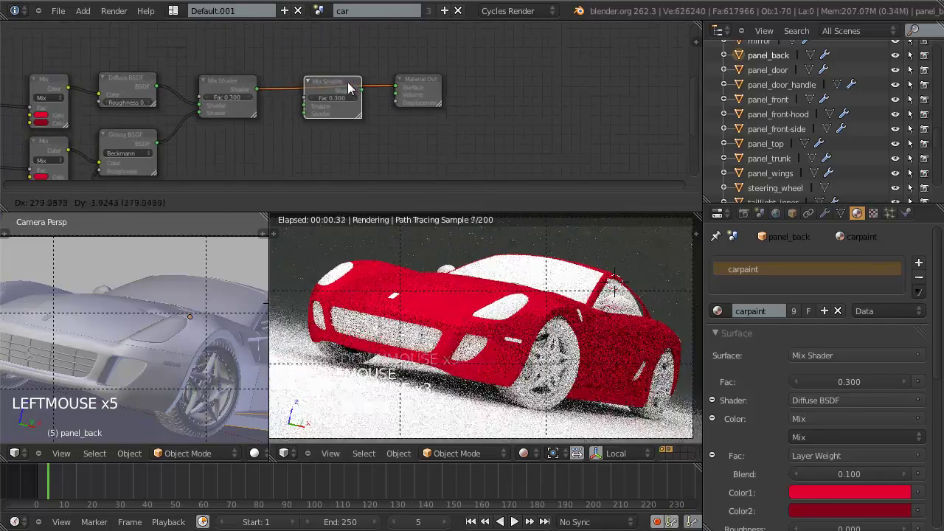
Add a white Glossy BSDF coat into the second Mix Shader plus a Fresnel node for its factor.
key("shift+d")
left_click(355, 88)
scroll("up", 3)
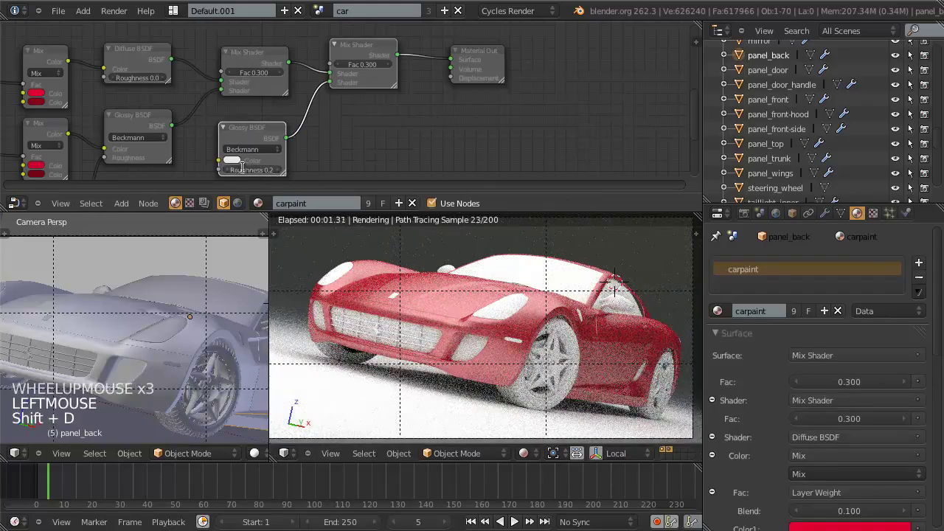
left_click(250, 174)
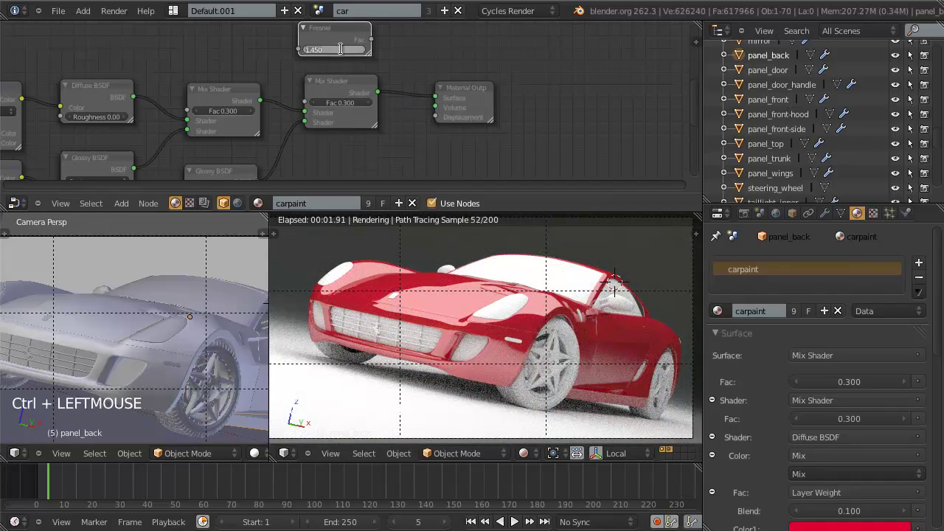
Set the coat Fresnel IOR to 1.500 so it drives the second Mix Shader's factor.
double_click(348, 56)
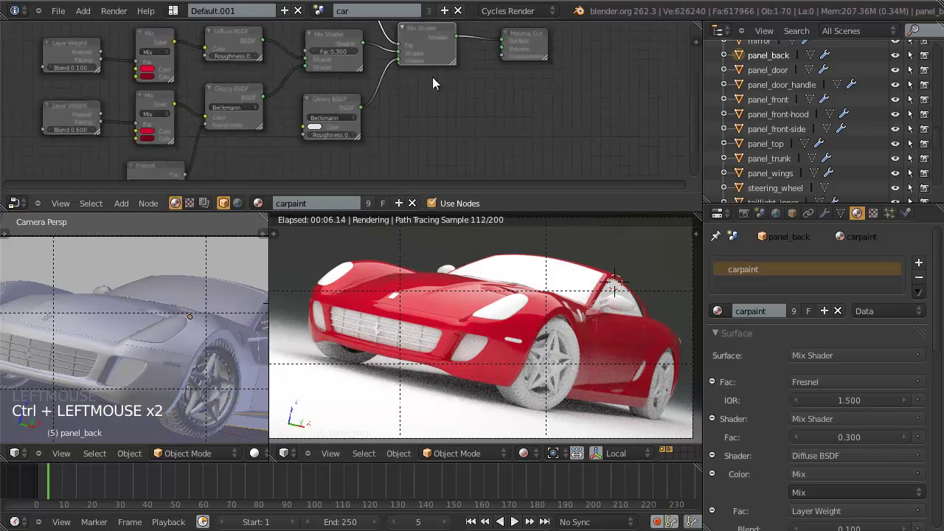
scroll("down", 3)
scroll("up", 3)
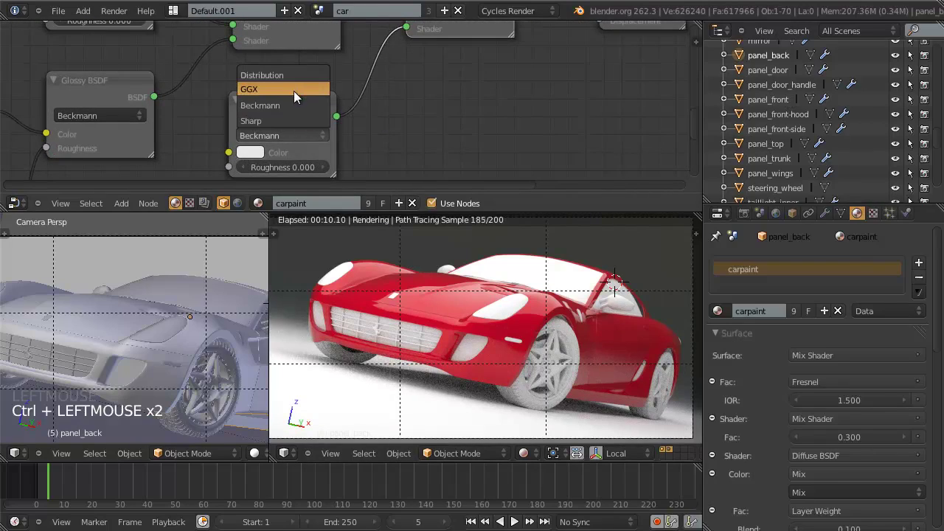
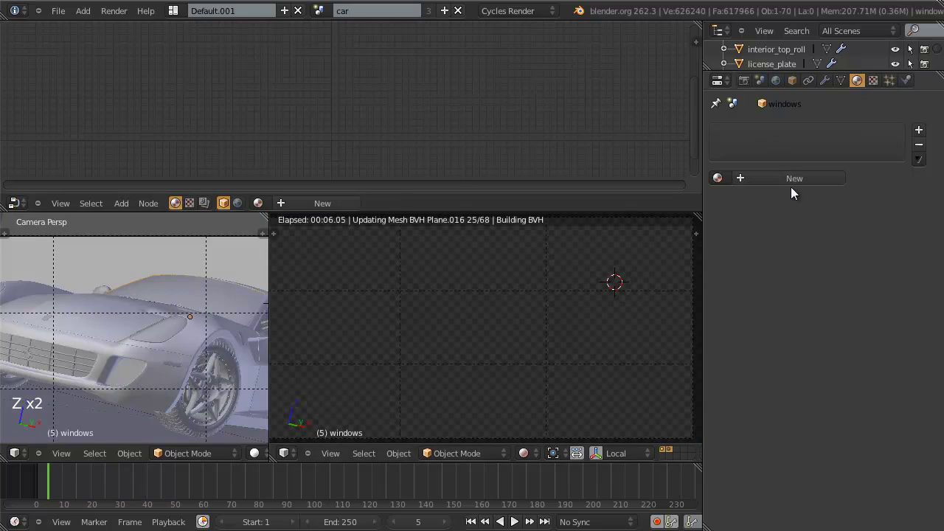
Rename the windows material to glass_windows.
left_click(796, 178)
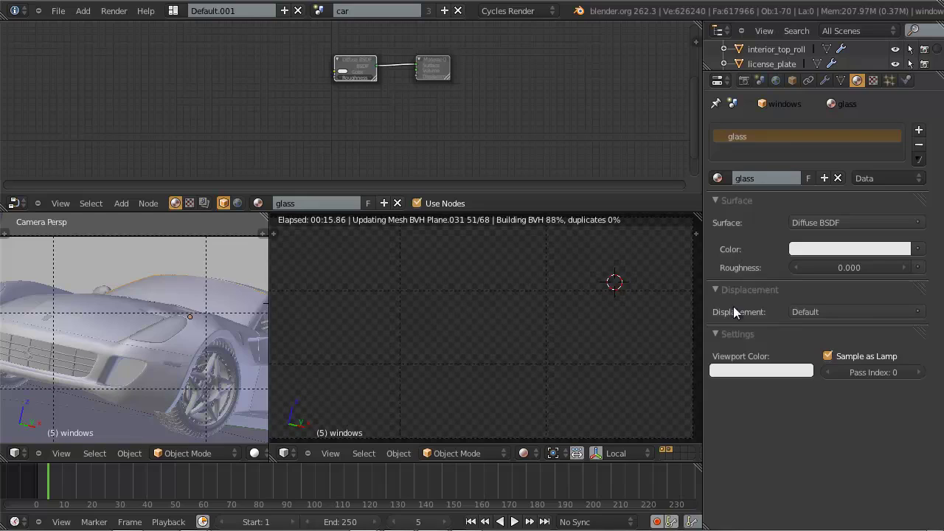
left_click(772, 181)
left_click(779, 182)
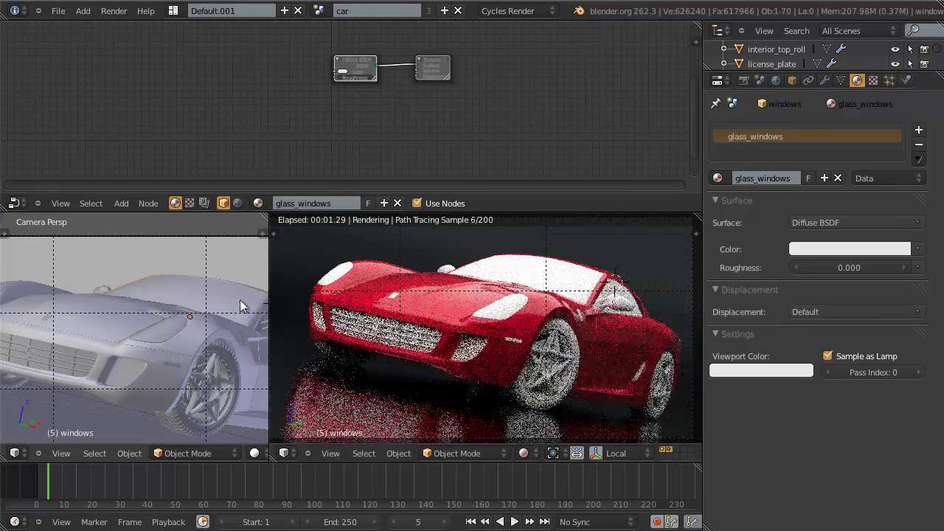
Stop the live rendered preview, reframe the car and bring up the Surface shader choices.
key("z")
key("z")
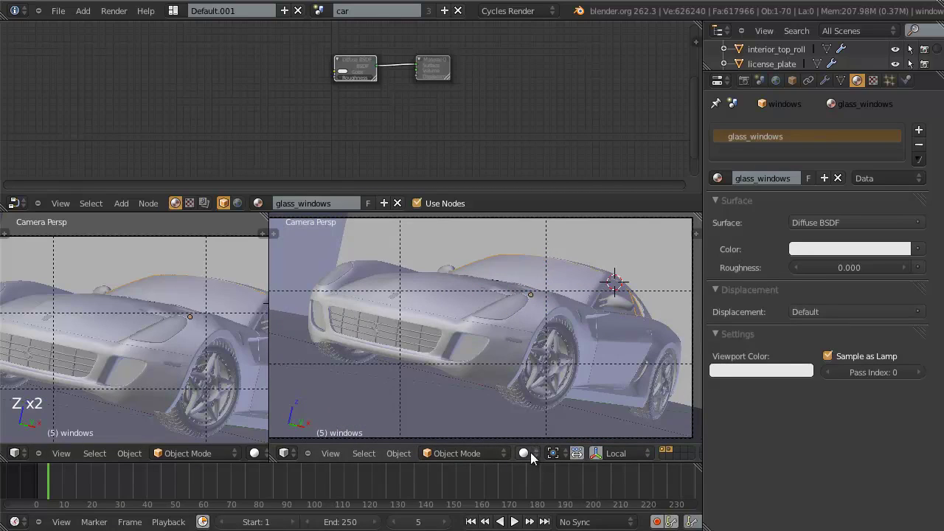
middle_click(578, 374)
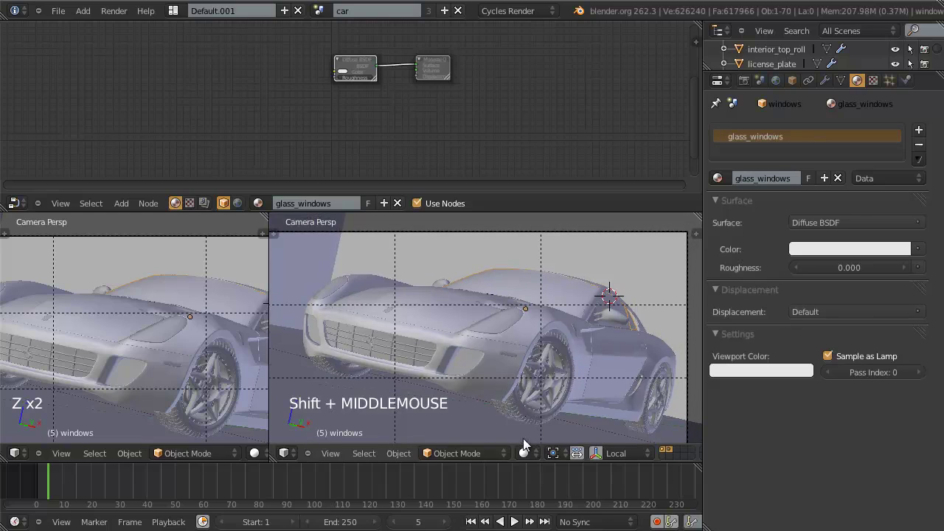
middle_click(529, 400)
left_click(532, 462)
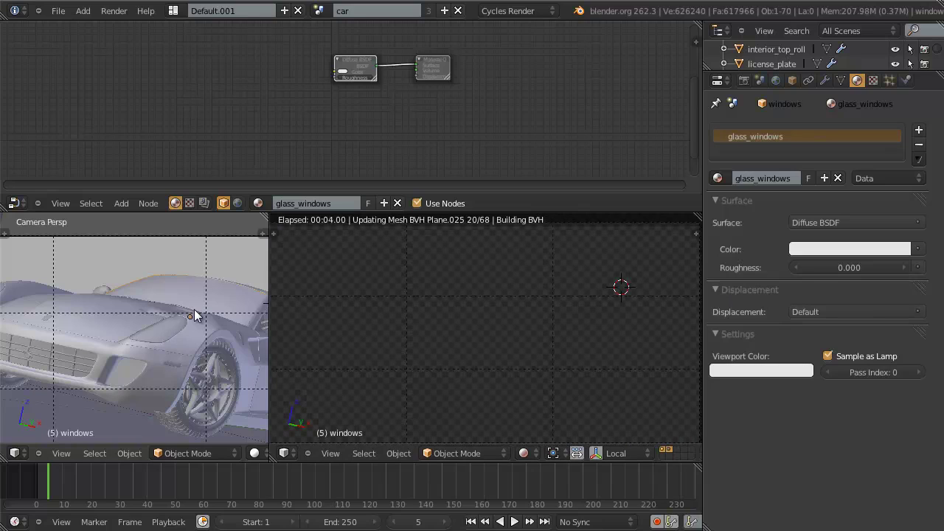
left_click(861, 228)
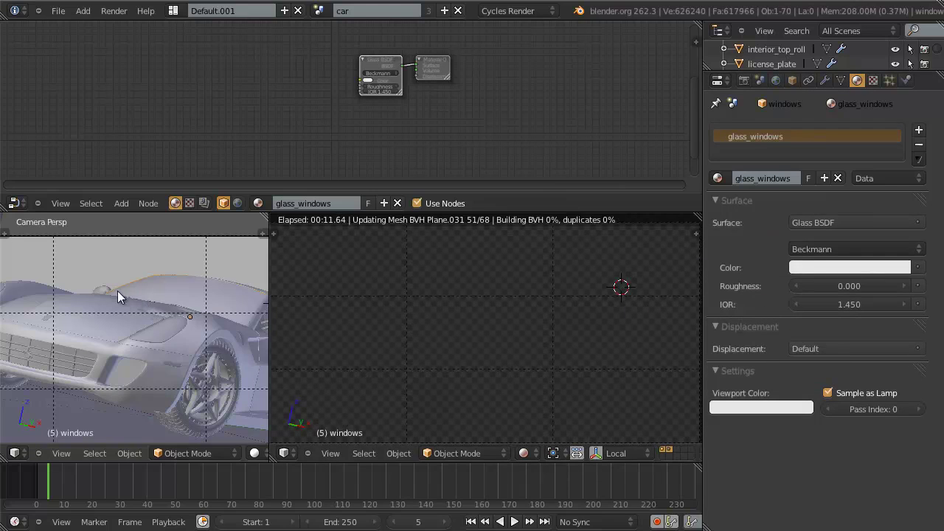
key("z")
key("KP_3")
middle_click(72, 284)
scroll("up", 3)
scroll("up", 3)
scroll("down", 3)
middle_click(148, 325)
middle_click(145, 347)
scroll("down", 3)
scroll("down", 3)
key("KP_0")
key("KP_0")
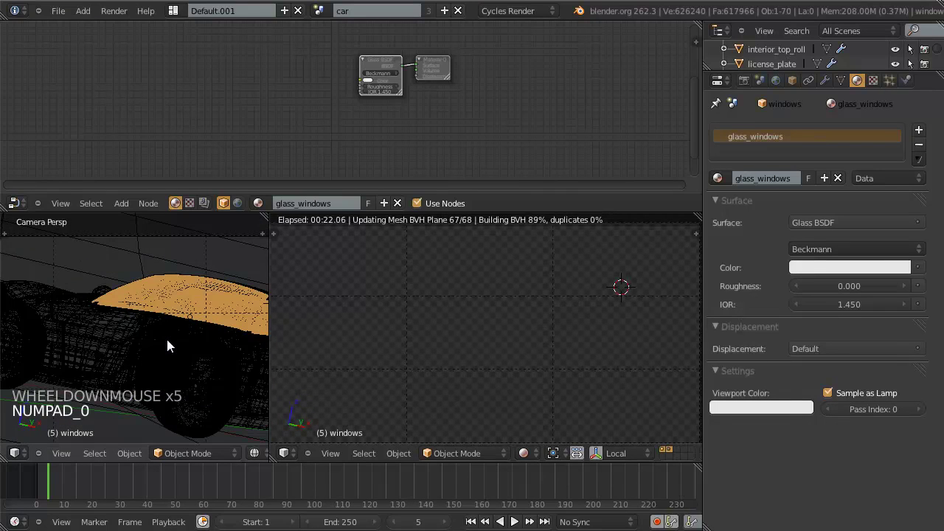
scroll("up", 3)
middle_click(180, 323)
middle_click(177, 325)
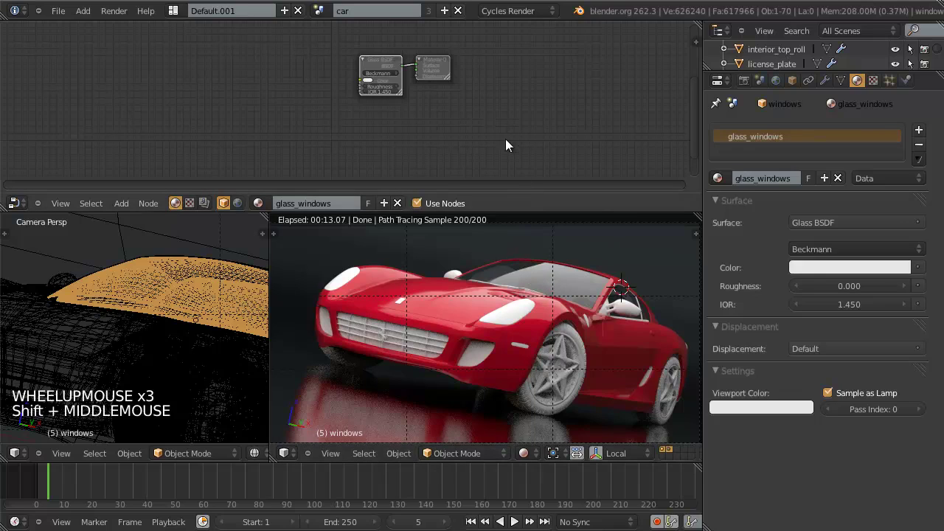
scroll("down", 3)
middle_click(198, 342)
scroll("up", 3)
middle_click(534, 81)
left_click(449, 58)
scroll("down", 3)
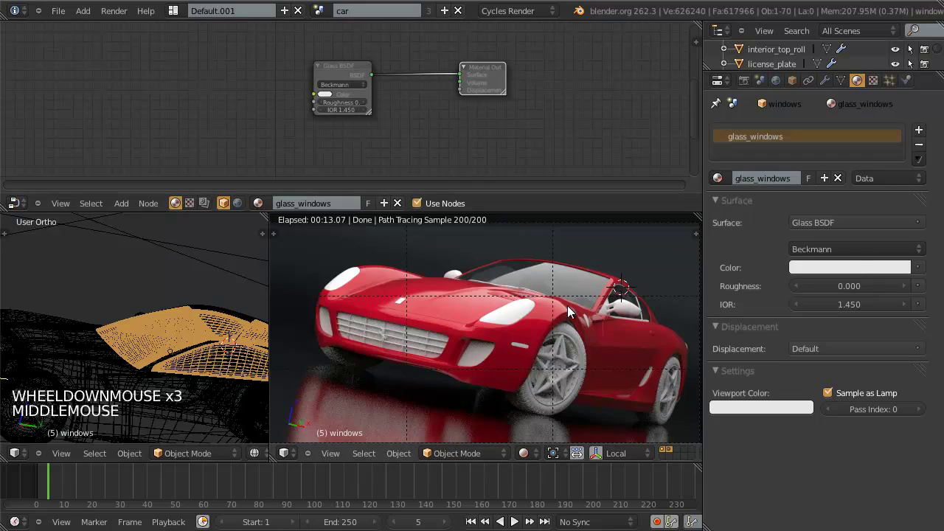
Move the Material Output right and insert a Mix Shader before it.
left_click(491, 75)
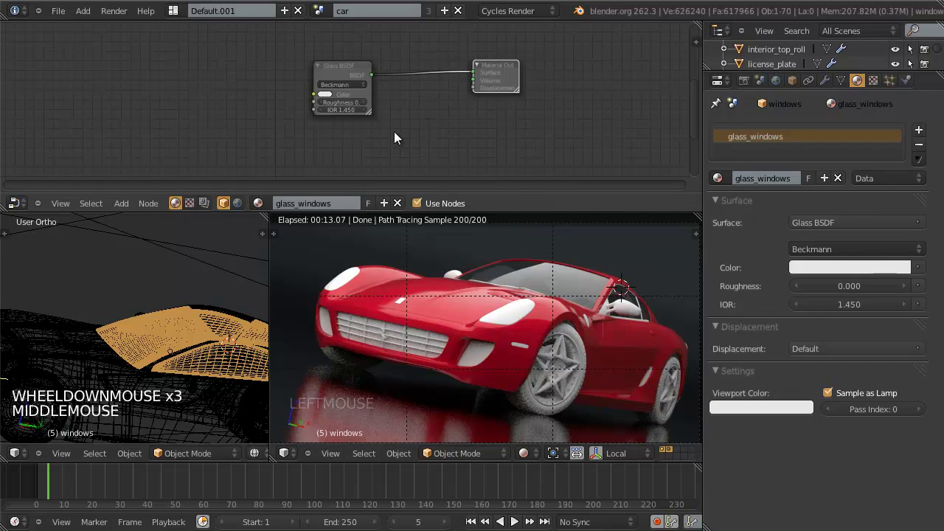
key("shift+a")
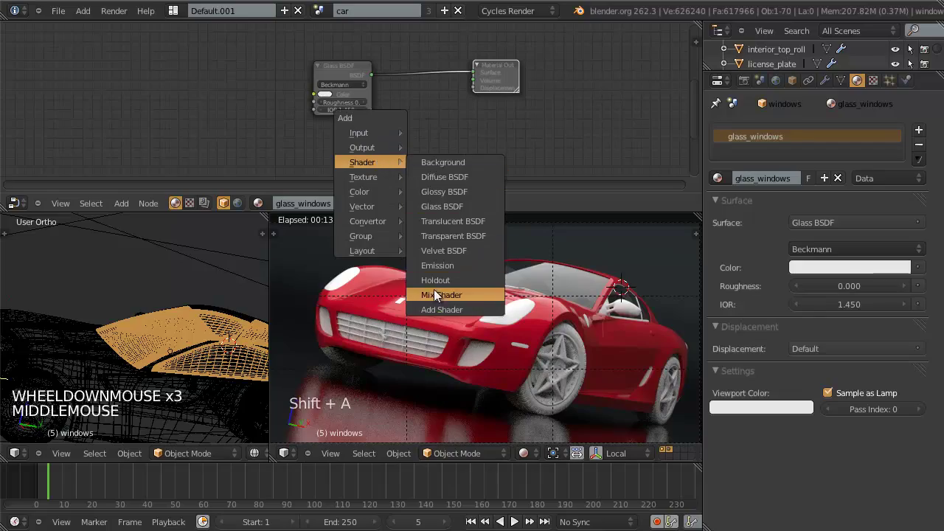
key("g")
key("g")
left_click(485, 129)
Add a Transparent BSDF below the Glass BSDF as the Mix Shader's second input.
key("shift+a")
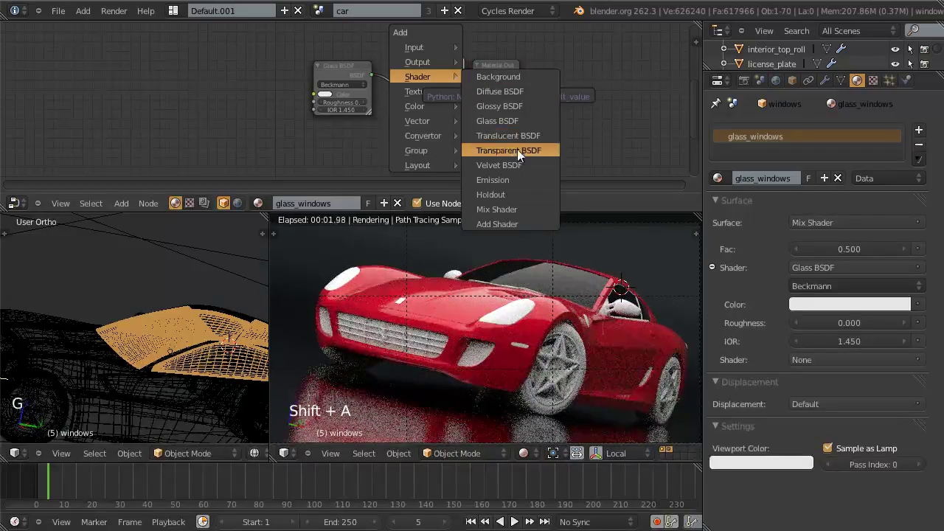
key("g")
left_click(302, 36)
left_click(489, 69)
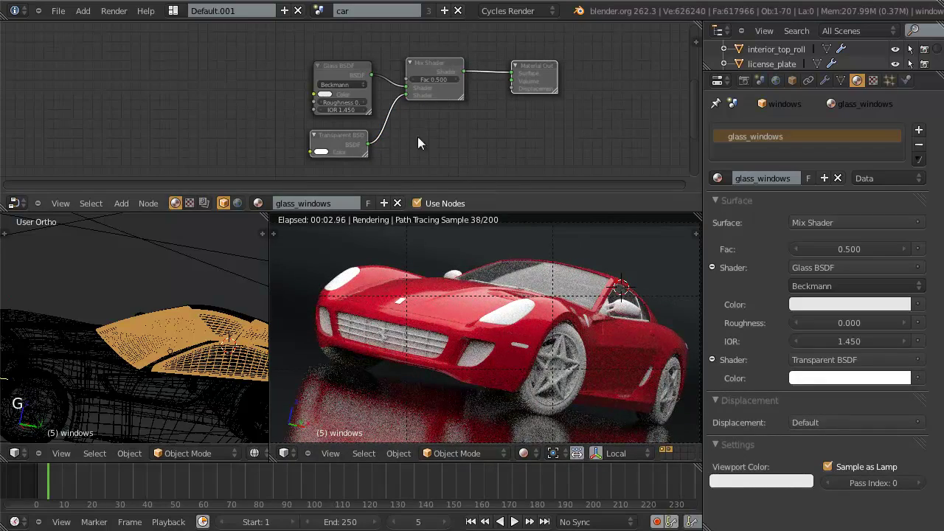
left_click(351, 72)
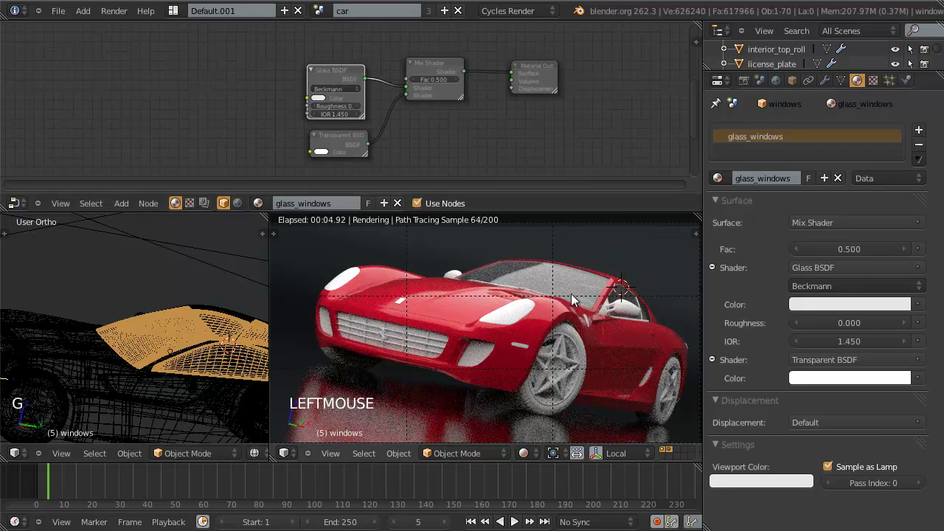
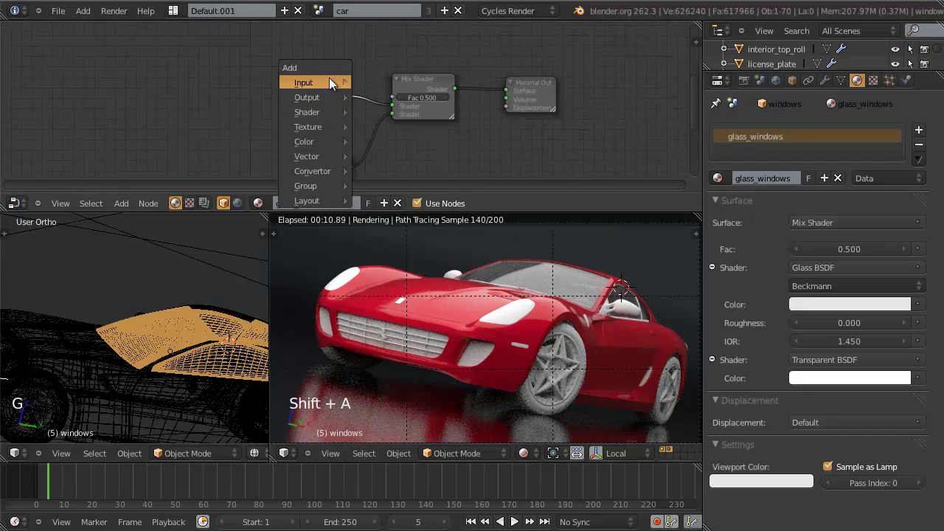
Add a Light Path input node and place it above the Glass BSDF.
scroll("down", 3)
key("g")
left_click(381, 104)
scroll("up", 3)
key("g")
left_click(358, 118)
Check the windows' ray visibility and connect Is Shadow Ray to the Mix Shader factor.
left_click(804, 85)
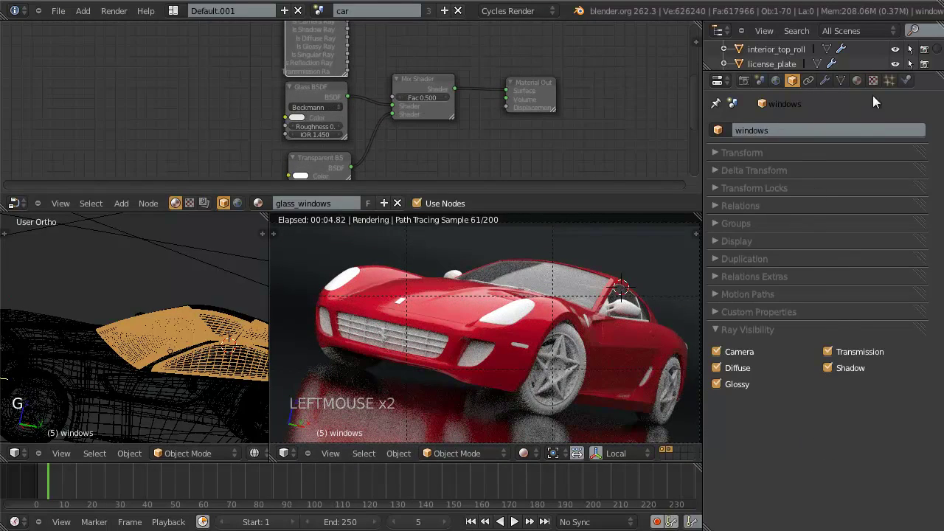
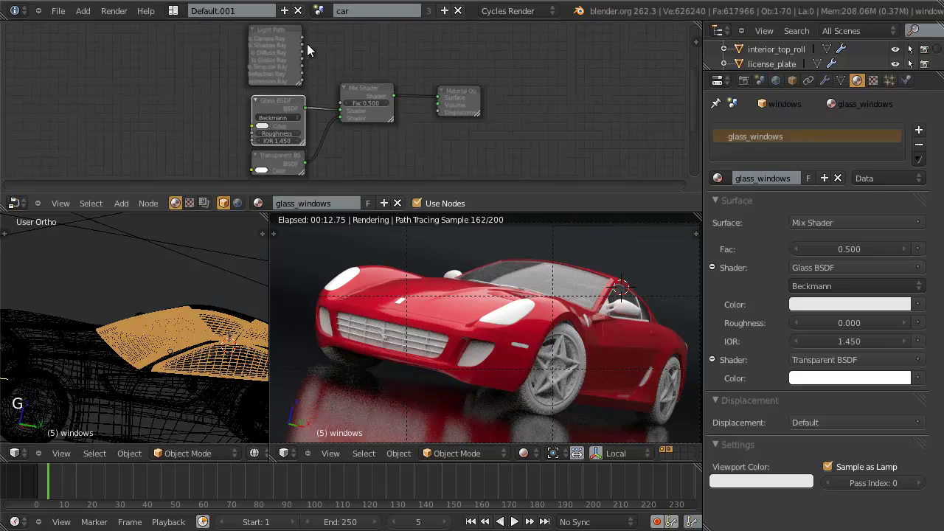
scroll("up", 3)
middle_click(337, 76)
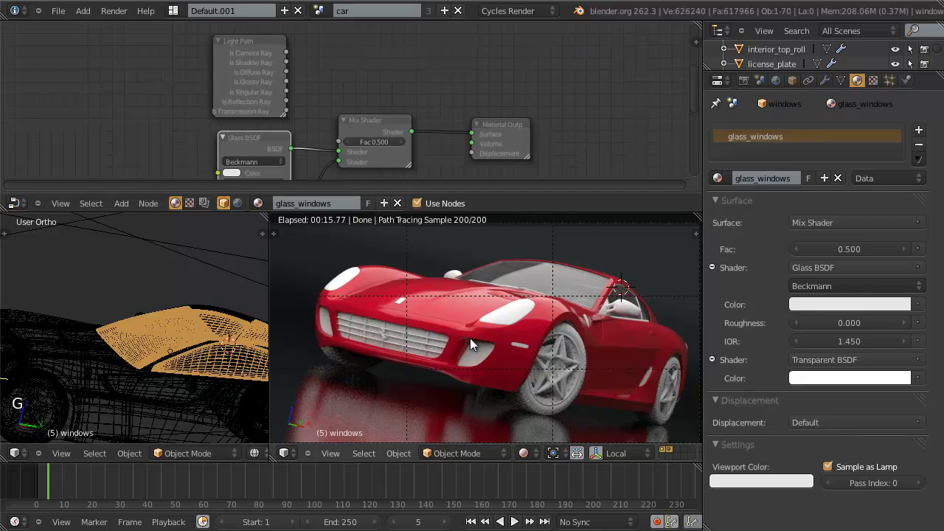
middle_click(355, 155)
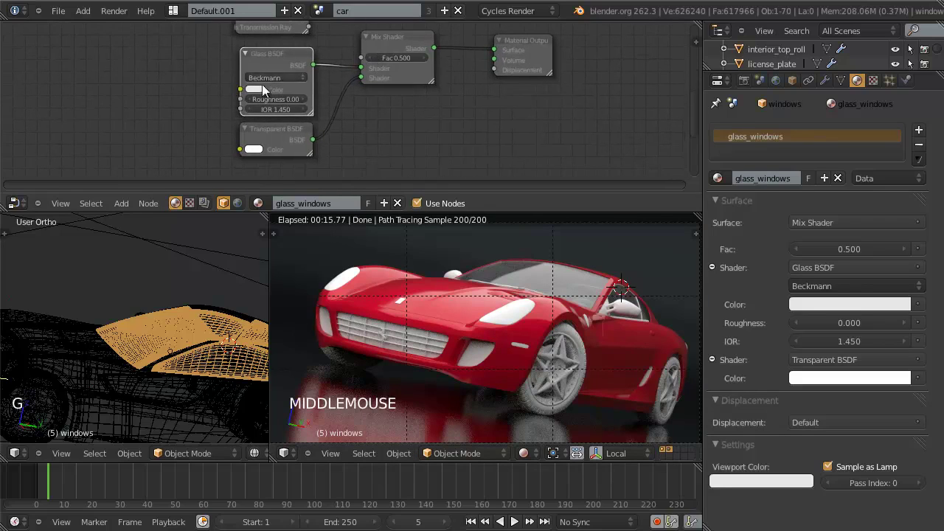
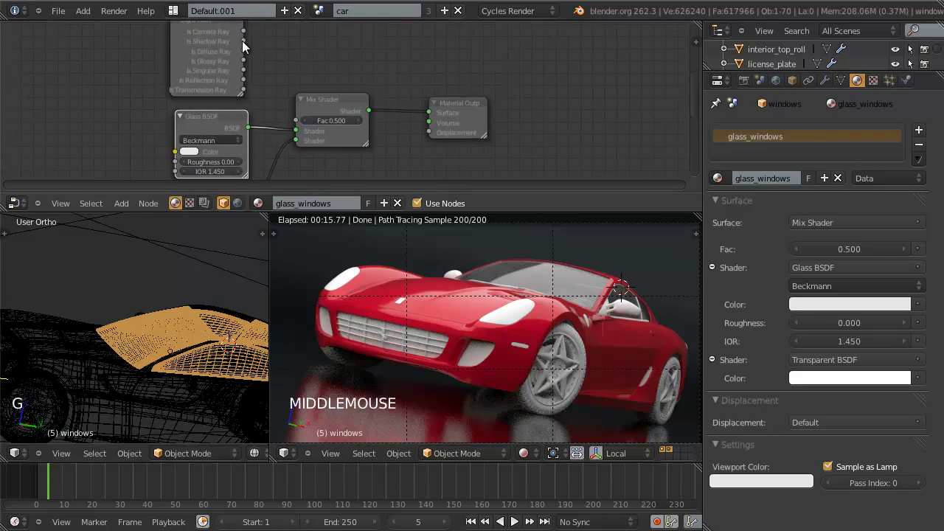
left_click(255, 52)
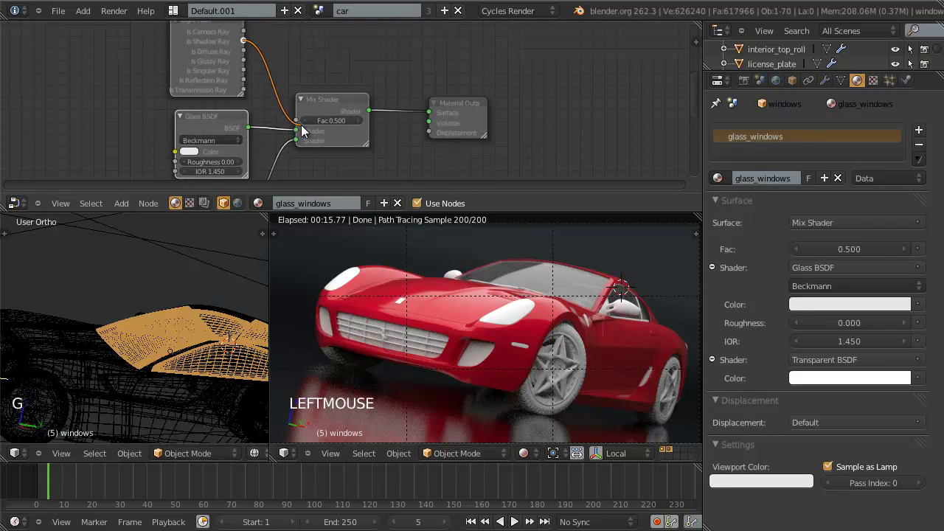
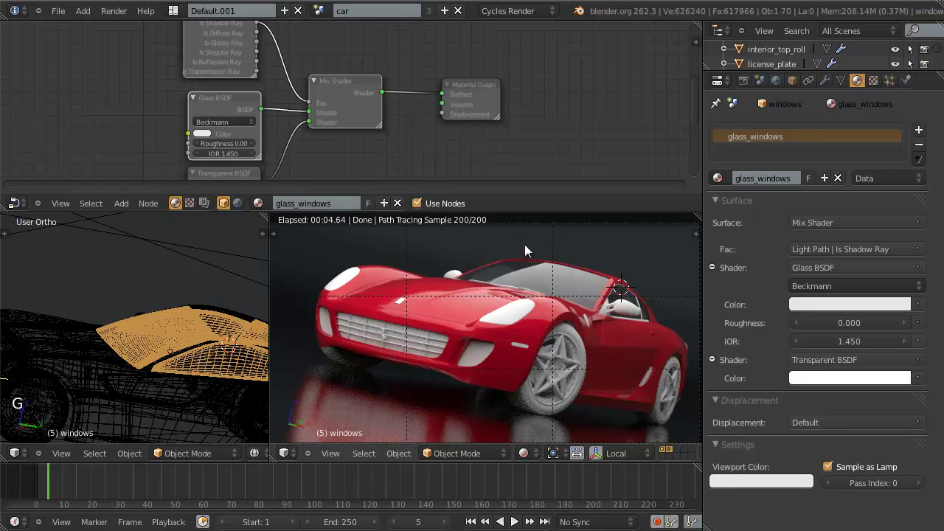
Switch the left viewport to a front view of the car and reframe the node editor.
scroll("down", 3)
key("z")
middle_click(160, 374)
key("KP_1")
scroll("down", 3)
key("z")
scroll("down", 3)
key("ctrl+w")
scroll("up", 3)
scroll("up", 3)
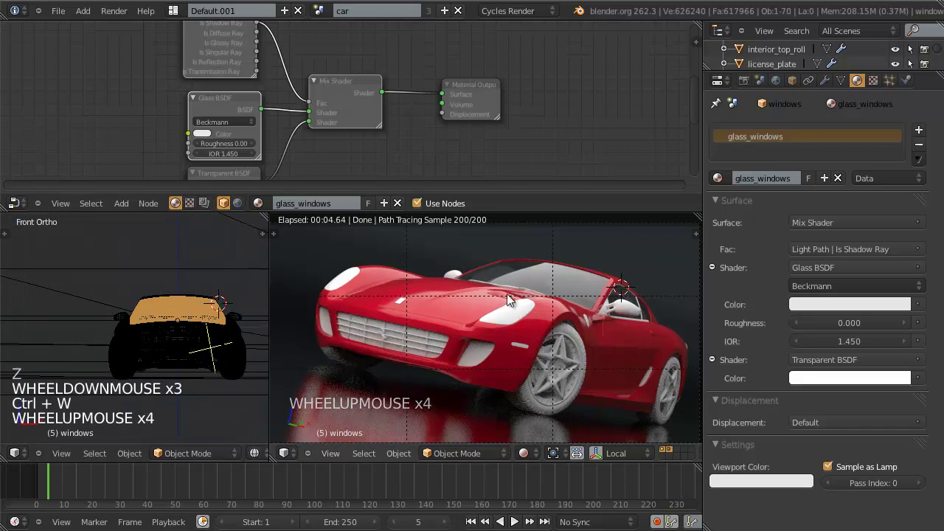
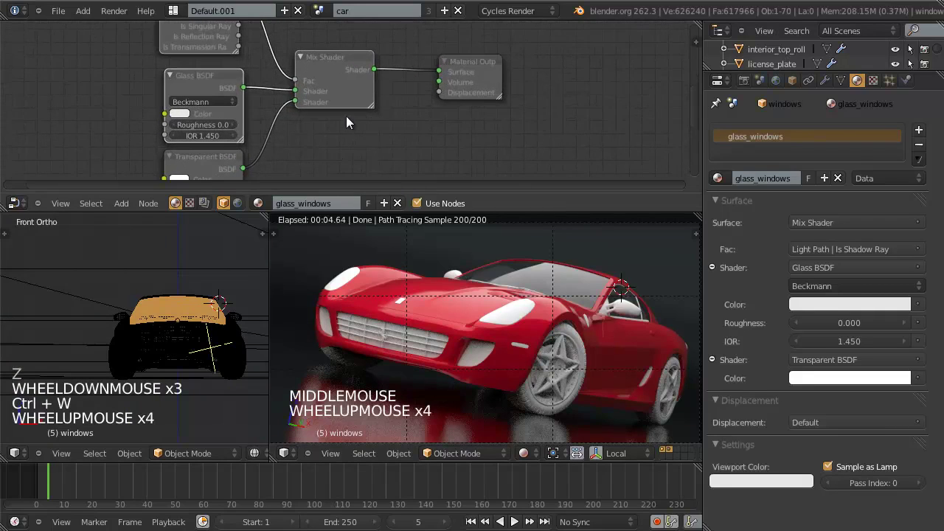
middle_click(353, 124)
scroll("down", 3)
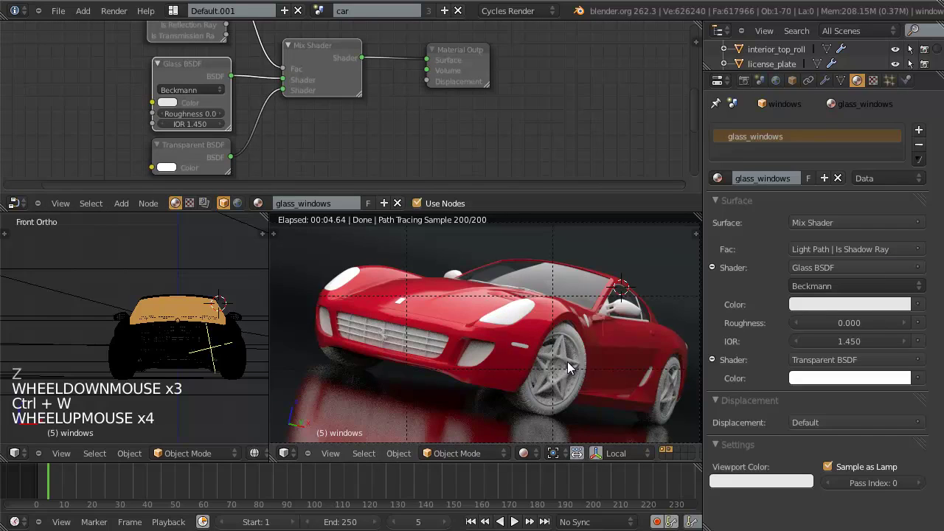
Select the material-less wheel_rim object in the front view.
right_click(568, 366)
scroll("up", 3)
scroll("down", 3)
middle_click(599, 377)
scroll("up", 3)
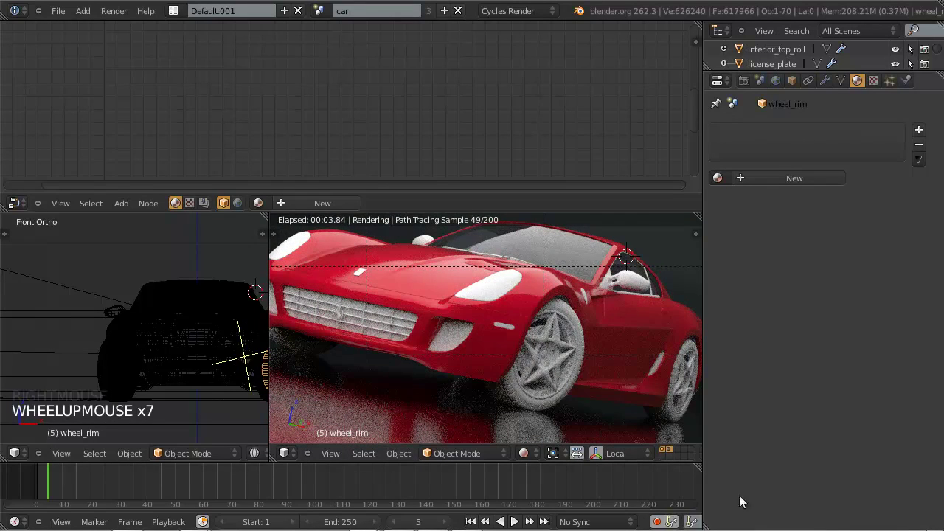
Give wheel_rim its own new wheel_rims material.
left_click(797, 178)
left_click(805, 183)
left_click(791, 177)
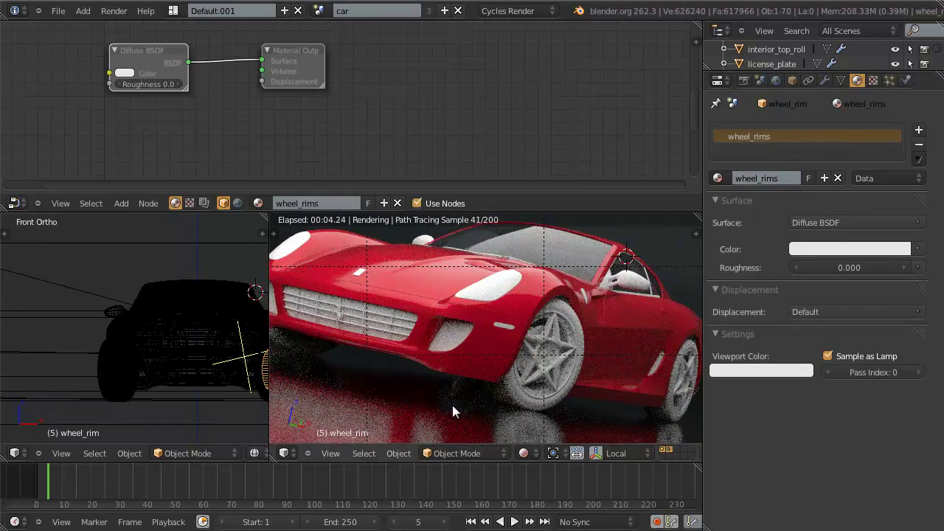
middle_click(204, 316)
scroll("up", 3)
middle_click(590, 298)
key("ctrl+w")
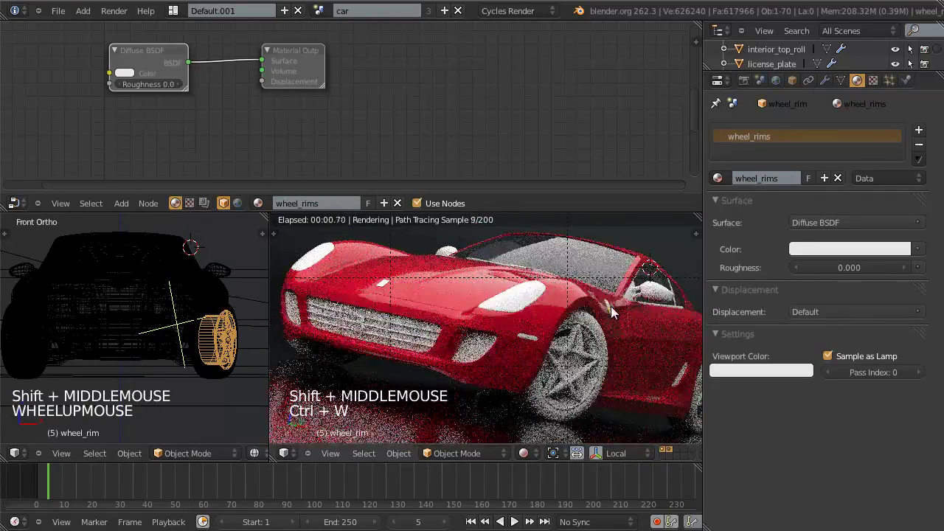
scroll("up", 3)
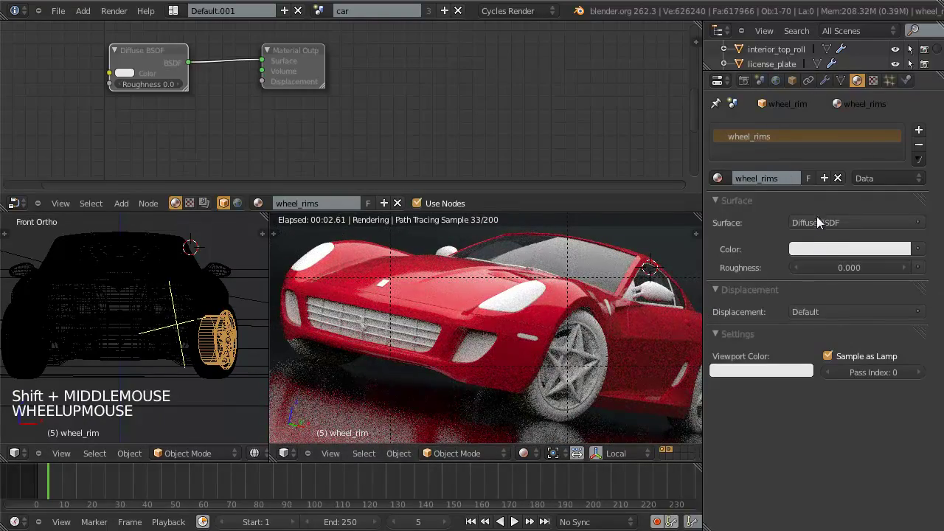
Make the rim surface a Glossy BSDF with roughness 0.5, then lower it to 0.2.
left_click(821, 229)
left_click(678, 287)
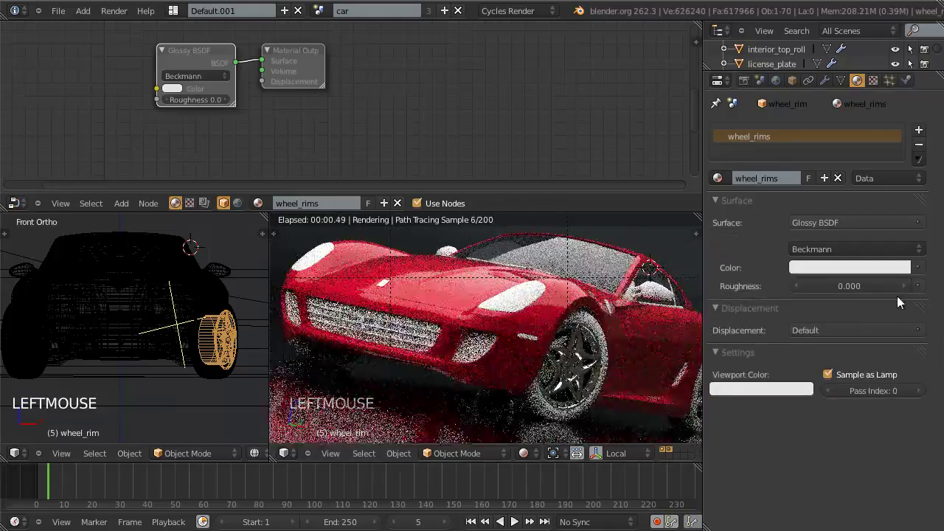
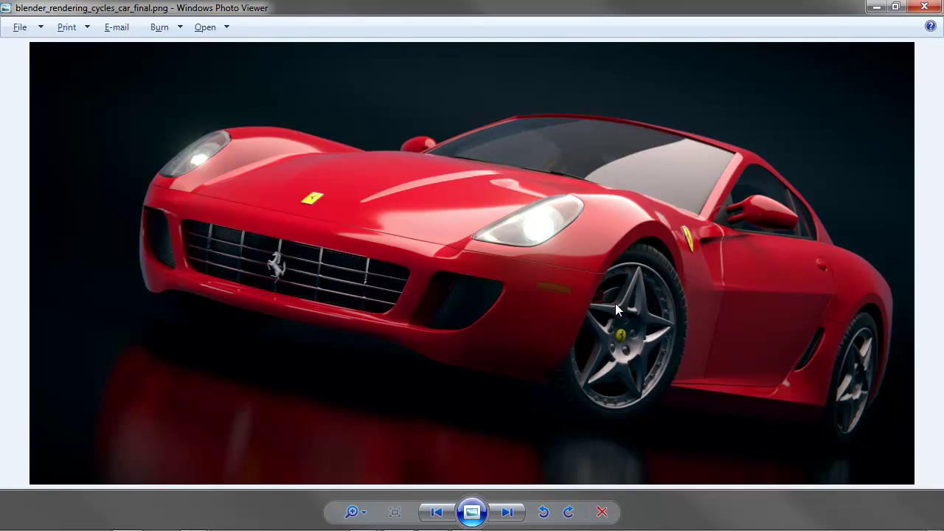
left_click(614, 311)
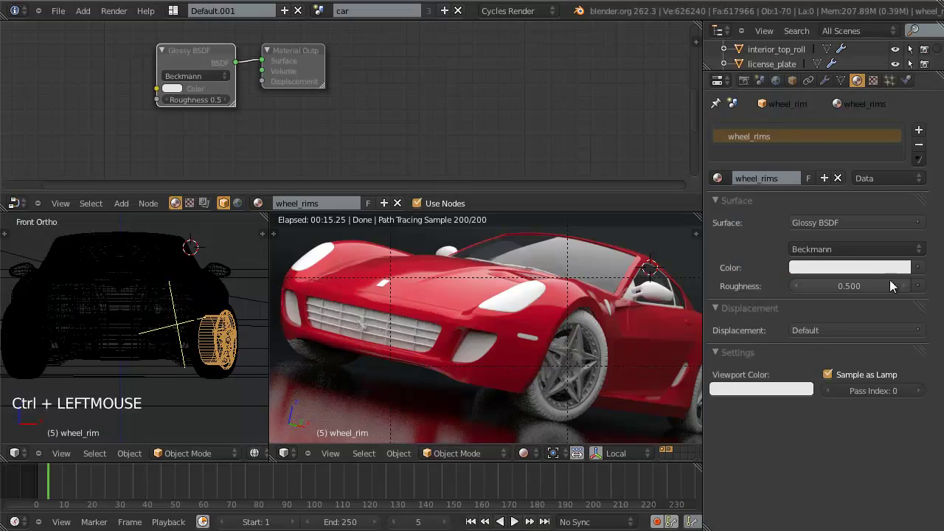
left_click(877, 287)
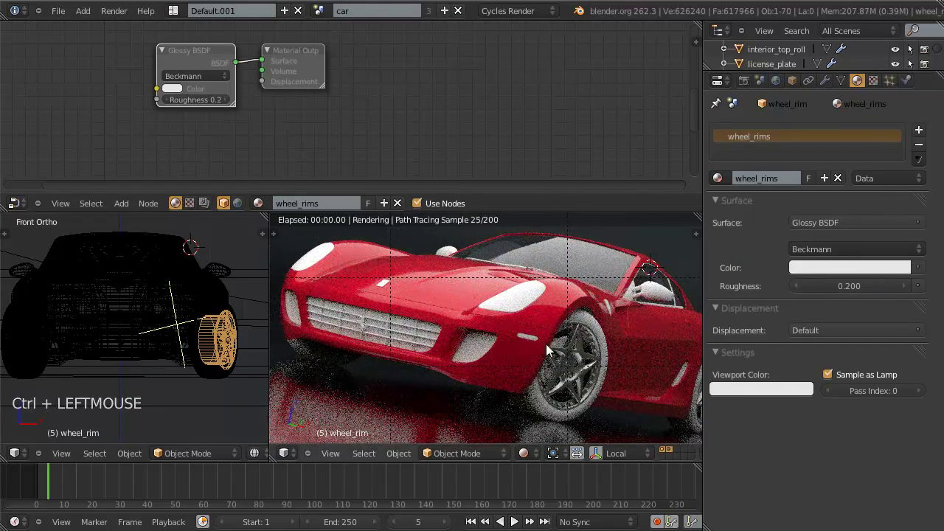
left_click(882, 271)
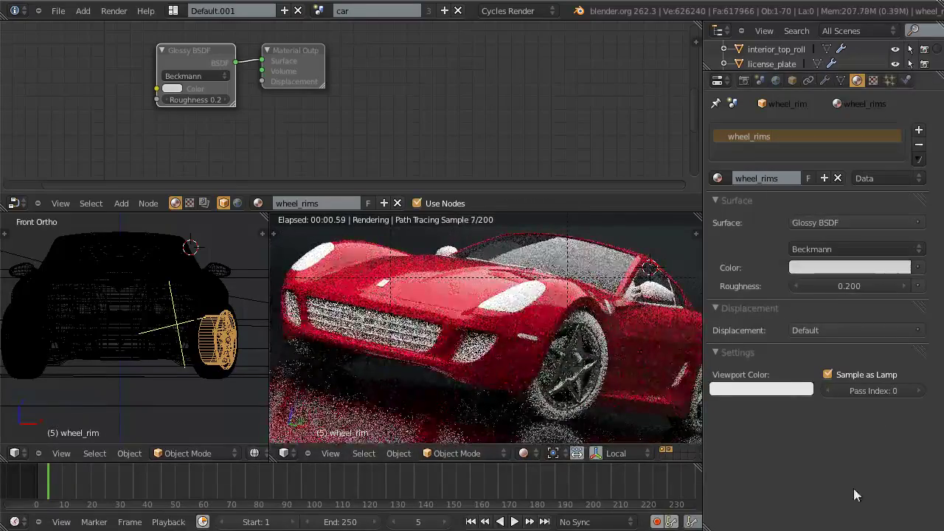
Toggle the rendered preview to review the glossy rims on the car.
left_click(860, 495)
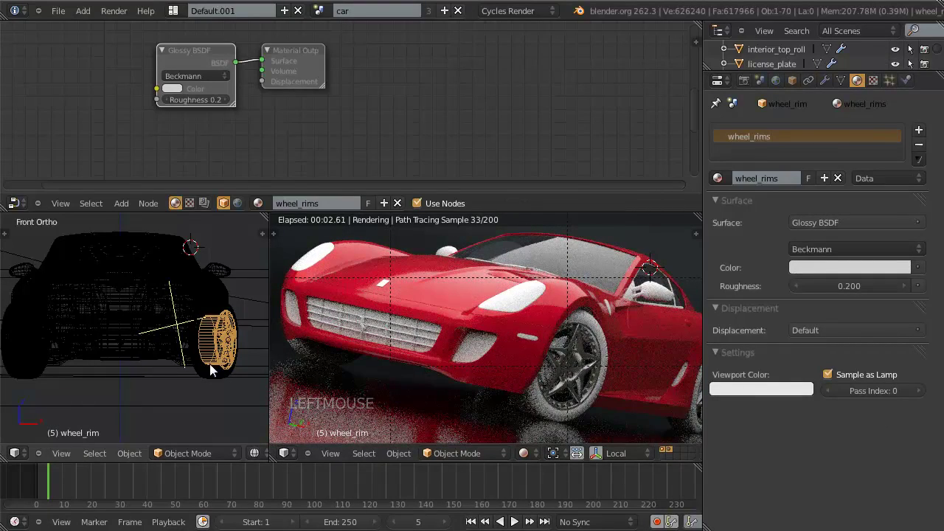
key("z")
key("z")
scroll("down", 3)
key("z")
key("z")
left_click(532, 463)
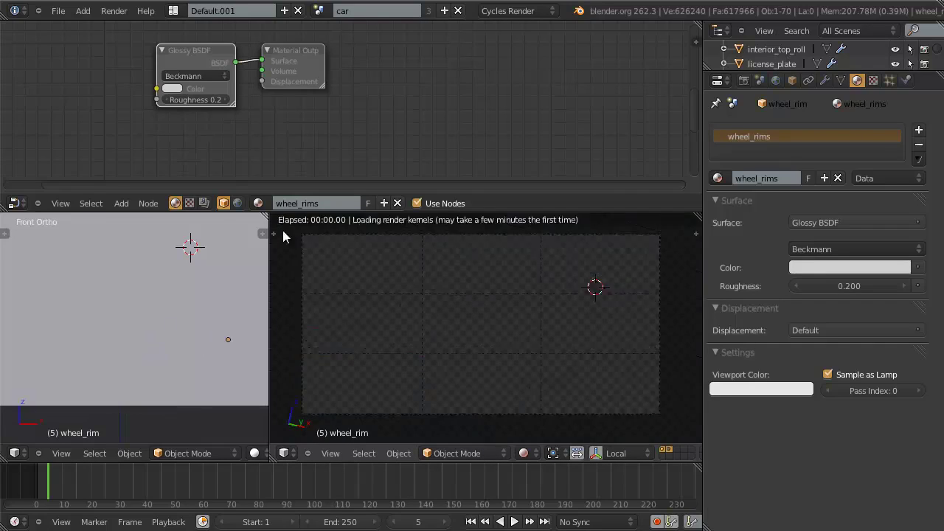
Select the light_softbox object and expand the Display panel in its Object properties.
scroll("down", 3)
scroll("down", 3)
middle_click(159, 346)
key("z")
key("a")
right_click(235, 296)
right_click(219, 292)
right_click(202, 296)
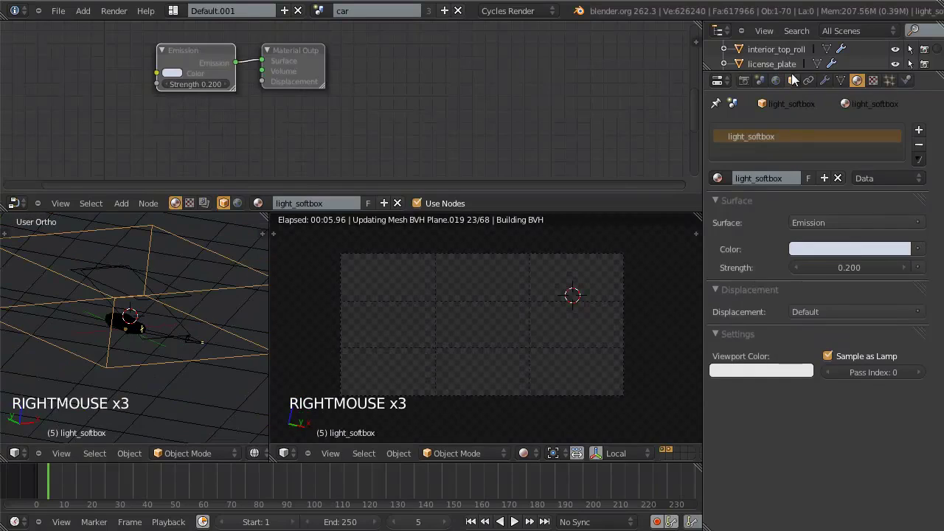
left_click(802, 89)
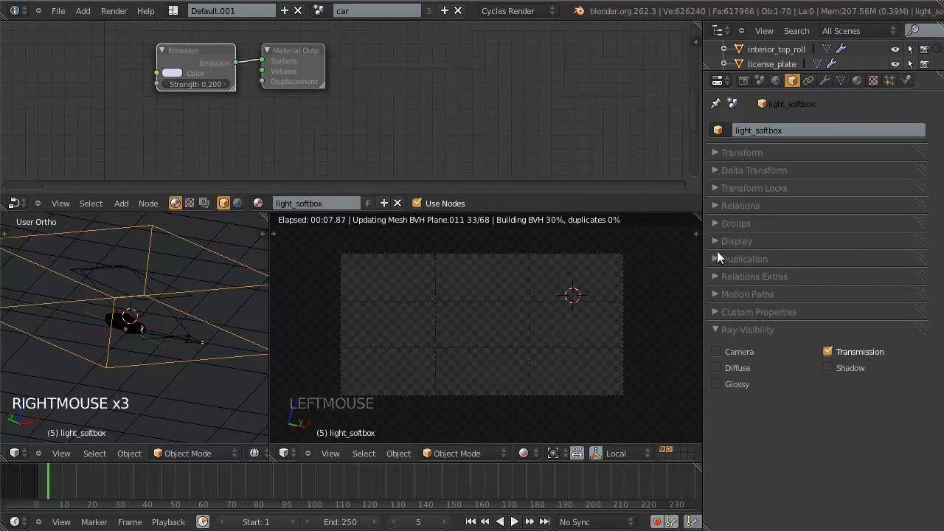
left_click(715, 244)
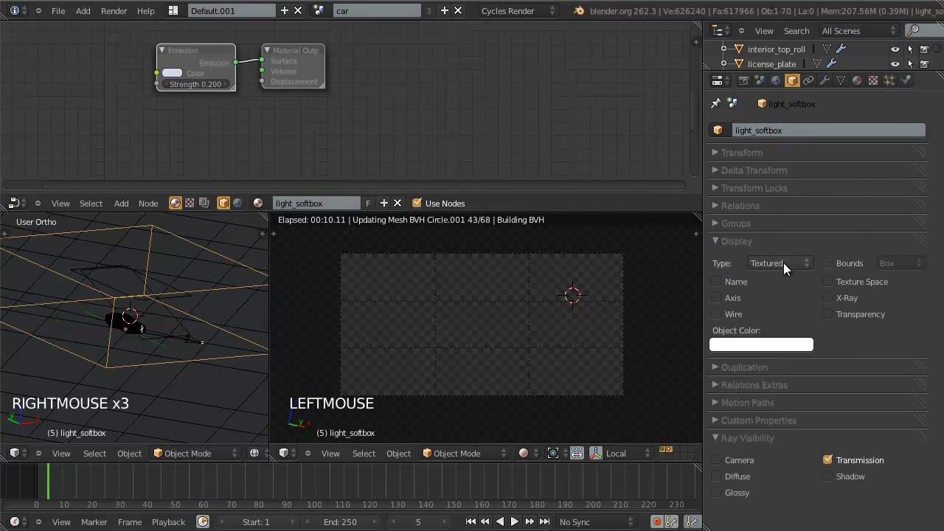
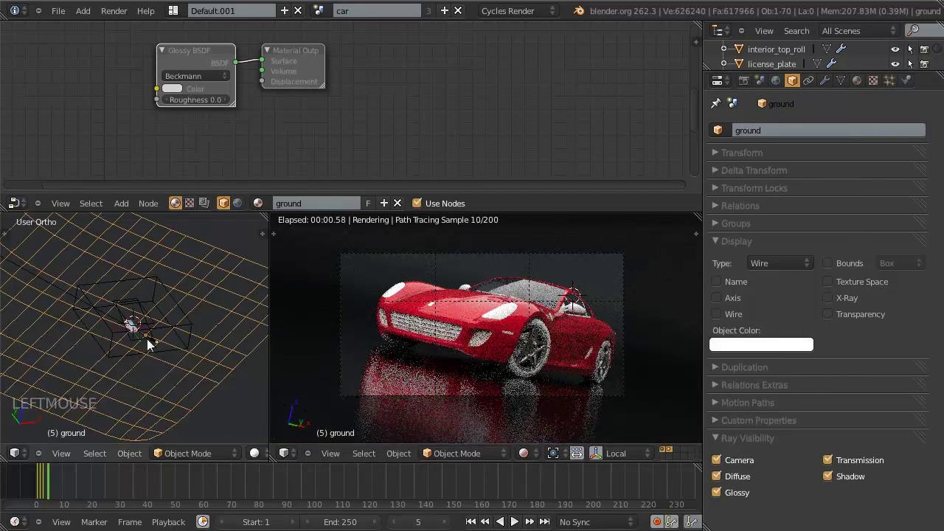
Orbit and zoom the viewport in toward the car's wheel area.
scroll("down", 3)
scroll("up", 3)
middle_click(156, 369)
scroll("up", 3)
key("a")
middle_click(143, 363)
middle_click(163, 325)
scroll("up", 3)
right_click(188, 305)
scroll("up", 3)
middle_click(181, 326)
scroll("up", 3)
scroll("up", 3)
middle_click(201, 350)
middle_click(227, 379)
scroll("down", 3)
middle_click(203, 343)
middle_click(205, 347)
scroll("up", 3)
scroll("up", 3)
Save the file, select the wheel_tire object and frame the wheel in the viewport.
key("ctrl+w")
scroll("up", 3)
middle_click(178, 343)
scroll("up", 3)
key("z")
right_click(166, 315)
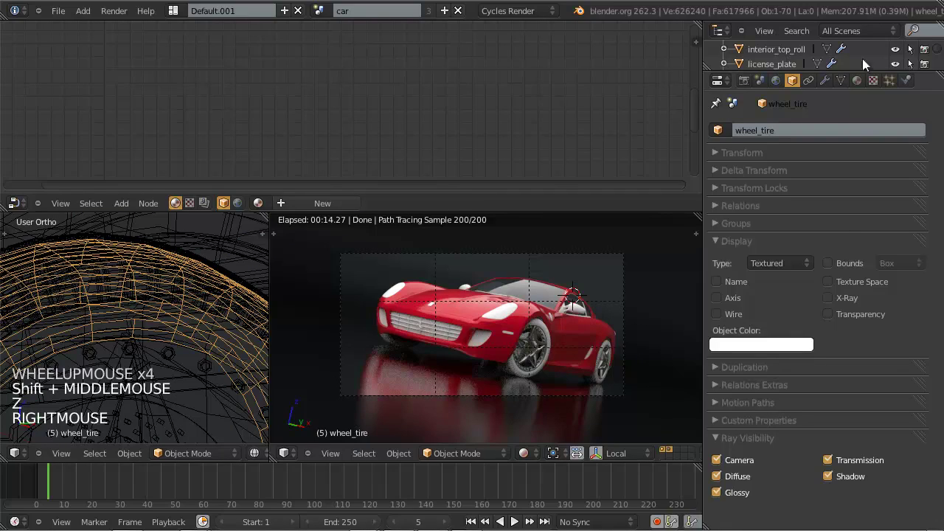
left_click(761, 6)
scroll("up", 3)
middle_click(533, 337)
scroll("up", 3)
middle_click(511, 313)
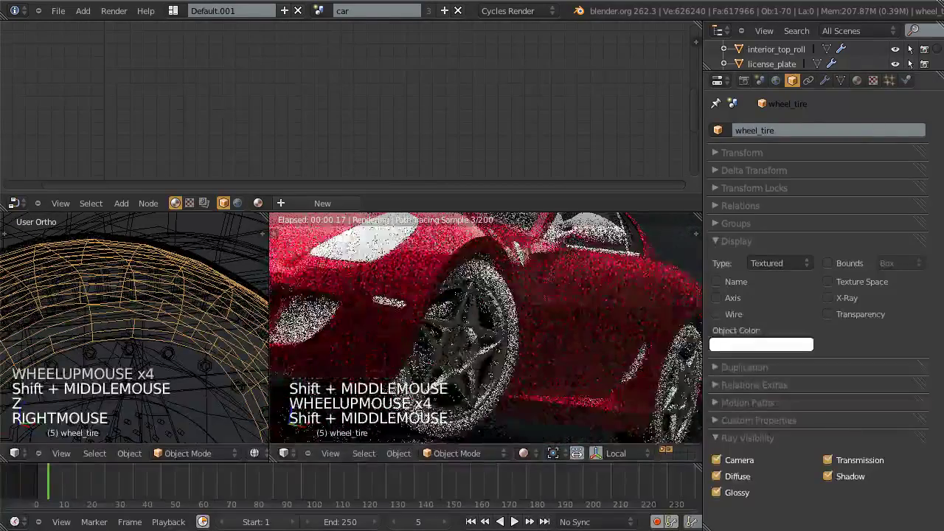
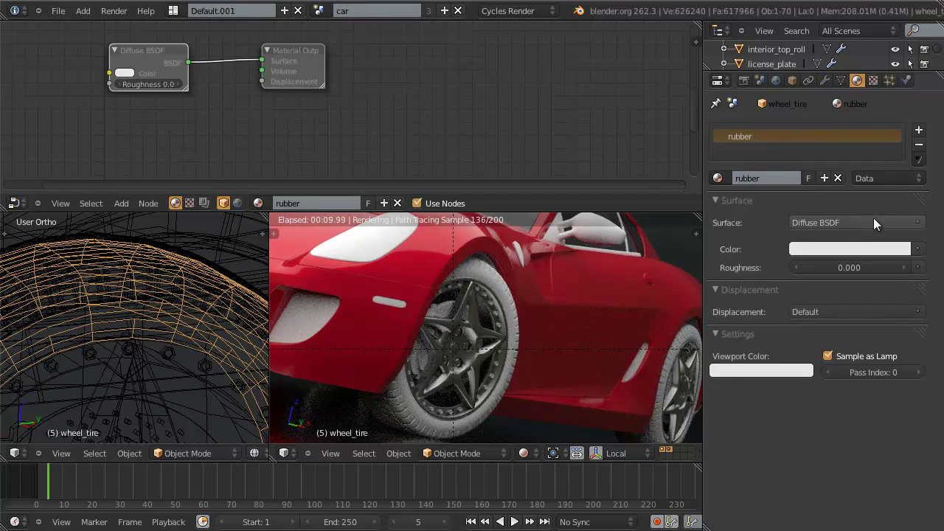
Set rubber's Surface to a Mix Shader of Diffuse BSDF and Glossy BSDF.
left_click(918, 220)
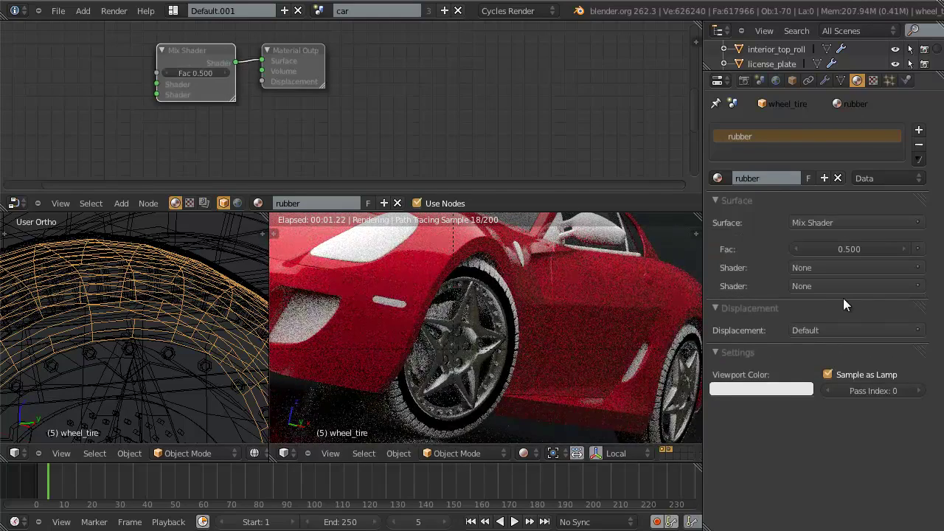
left_click(842, 272)
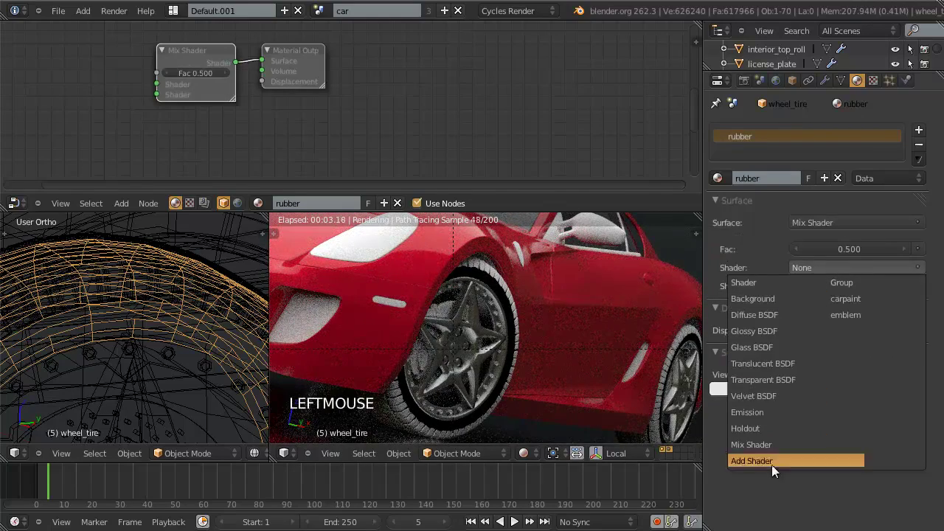
left_click(763, 317)
left_click(846, 329)
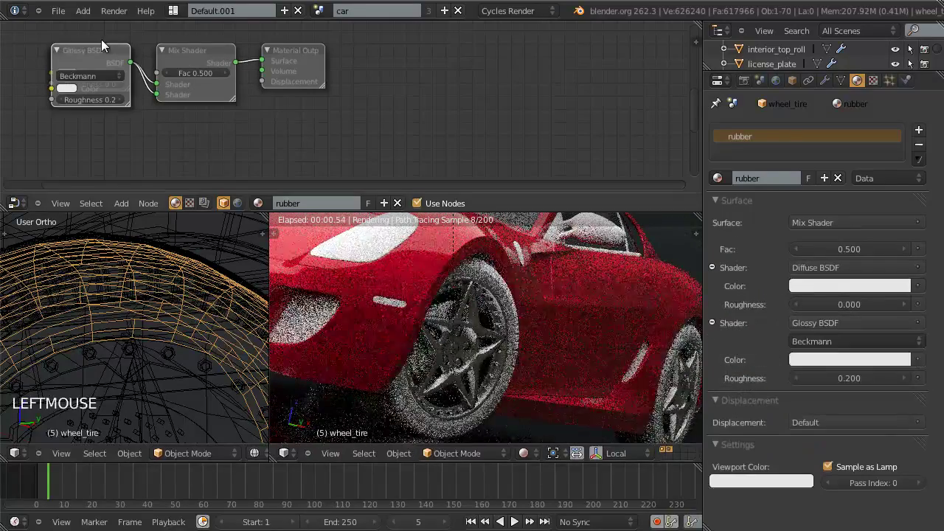
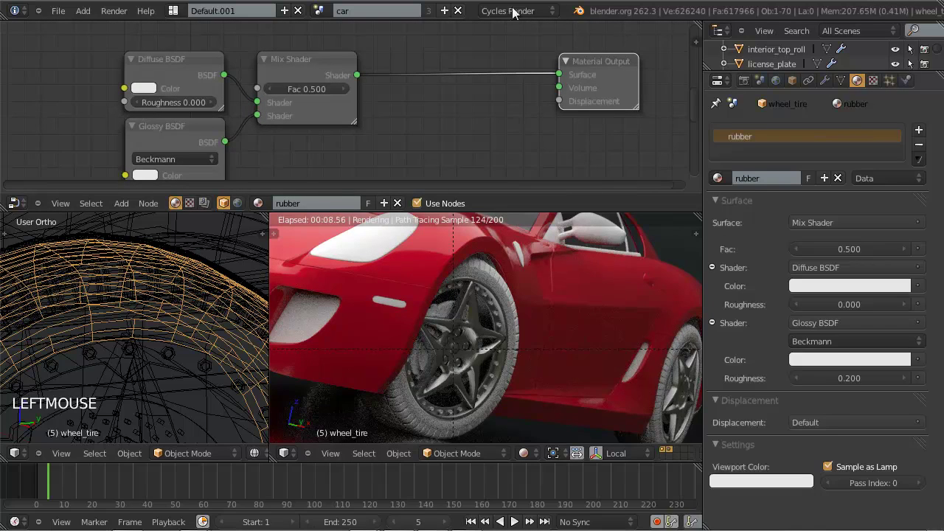
Darken the diffuse and glossy colours, then select the wheel_tire_tread object.
left_click(675, 7)
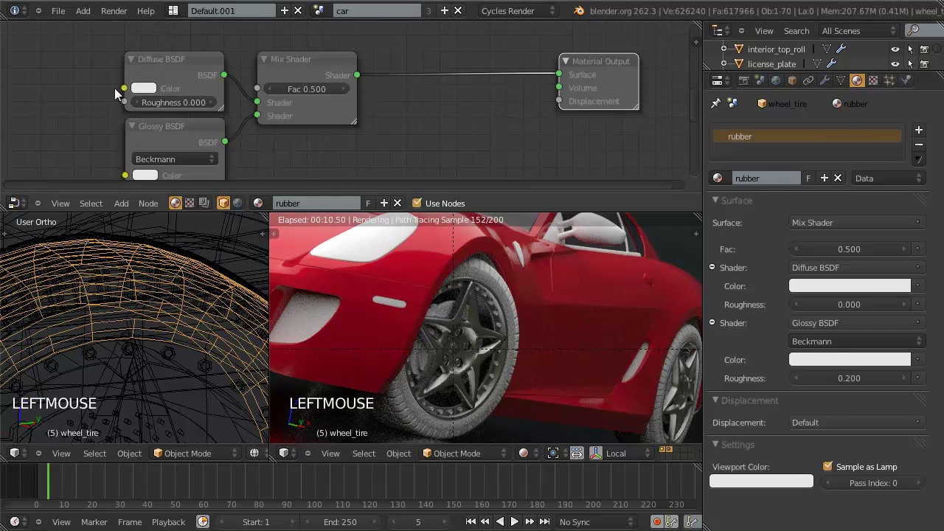
key("ctrl+v")
left_click(151, 96)
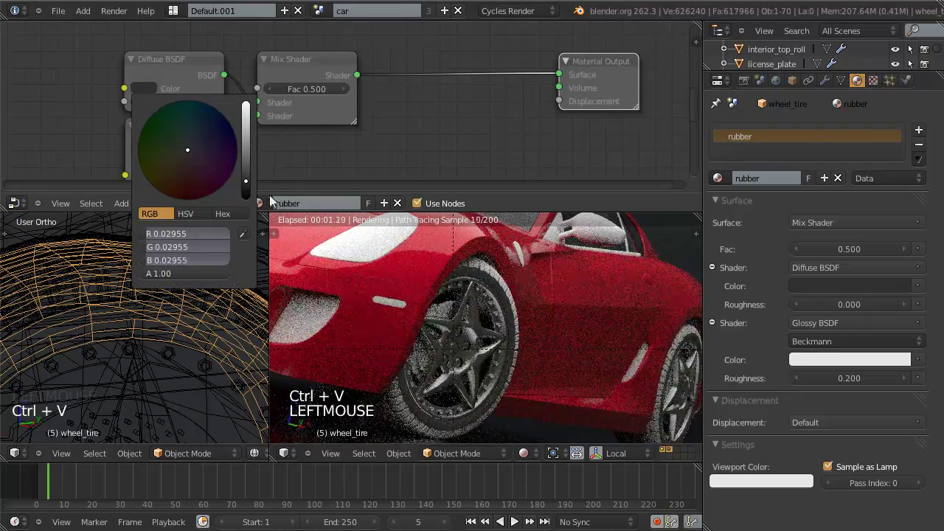
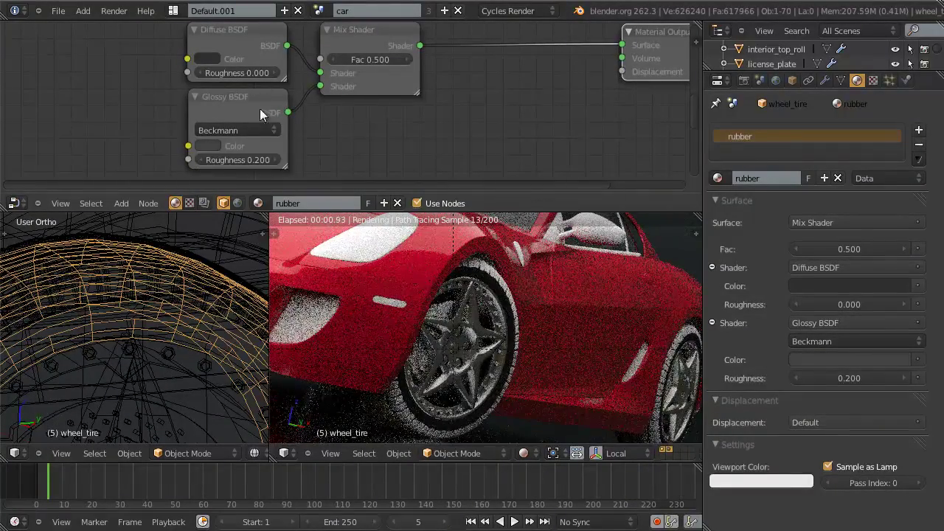
left_click(264, 103)
scroll("down", 3)
middle_click(327, 106)
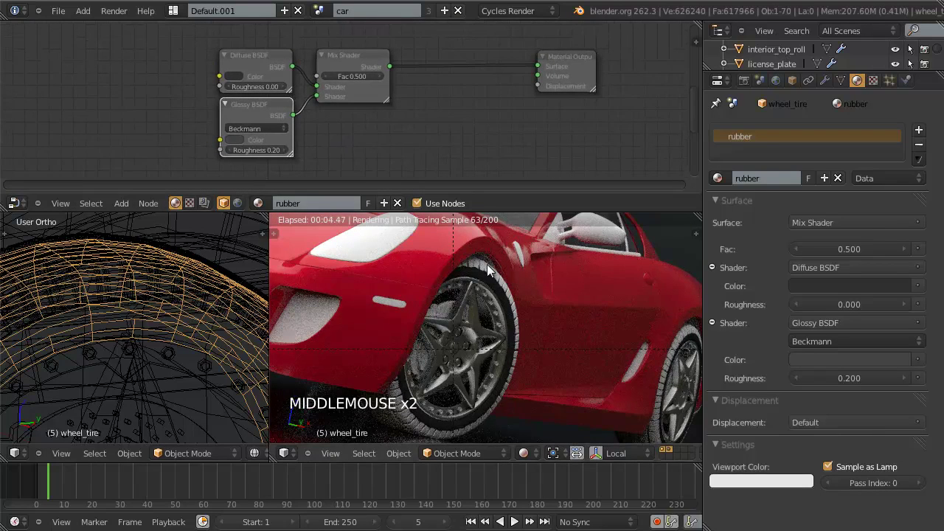
right_click(494, 272)
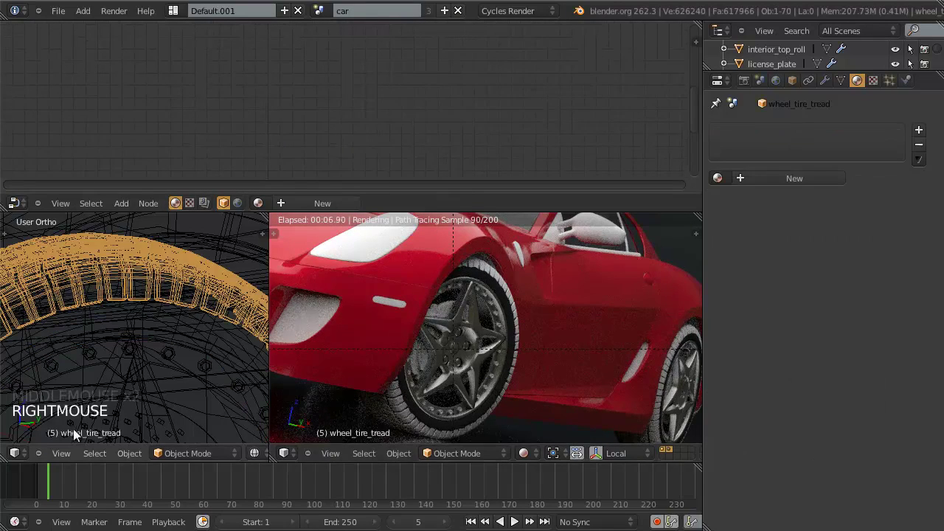
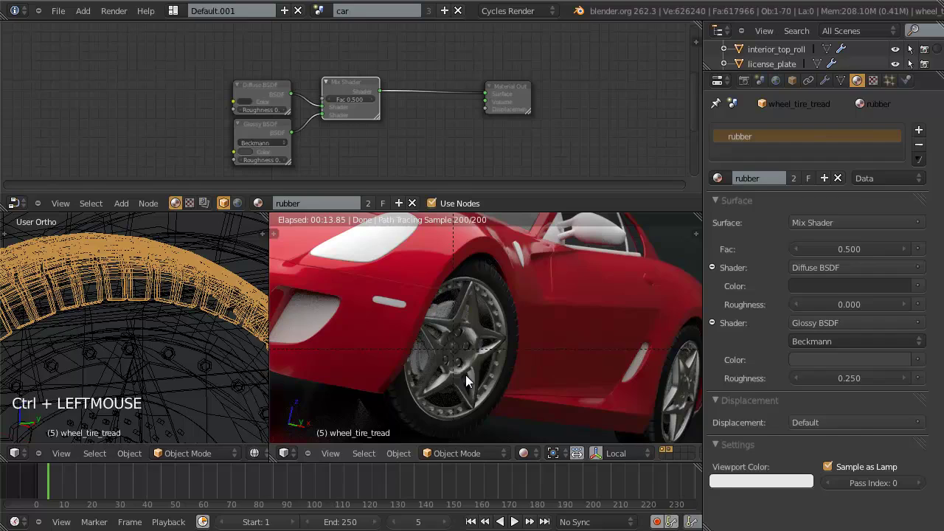
Add a Noise Texture node to the rubber node tree and undo the green Glossy colour.
scroll("up", 3)
left_click(360, 84)
scroll("up", 3)
key("shift+a")
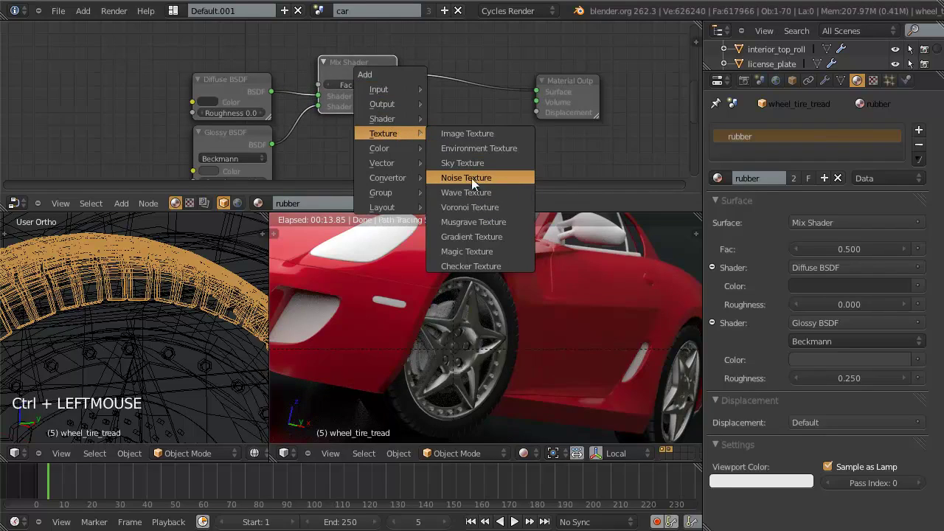
scroll("down", 3)
key("g")
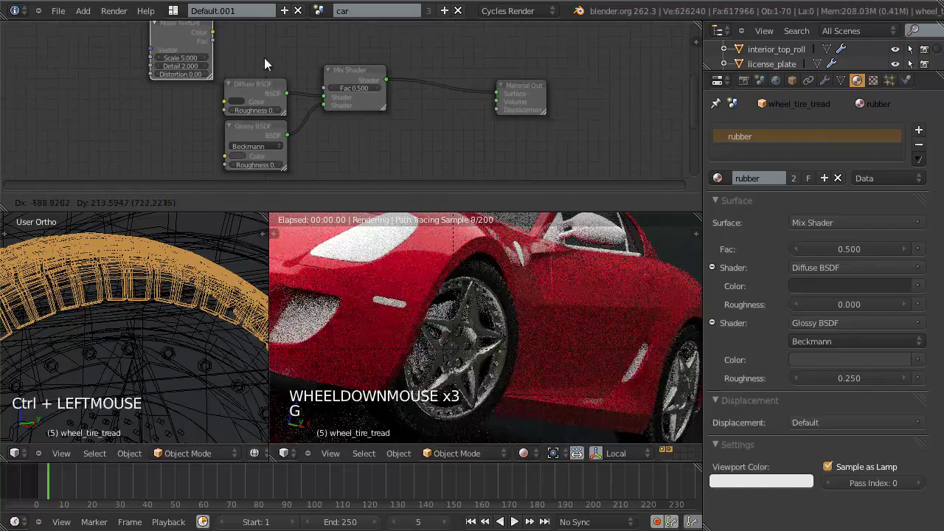
left_click(262, 65)
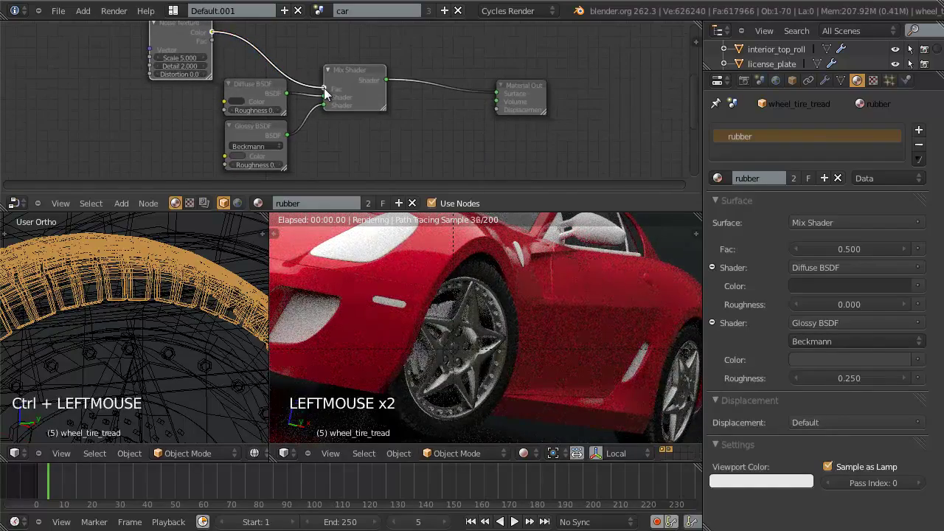
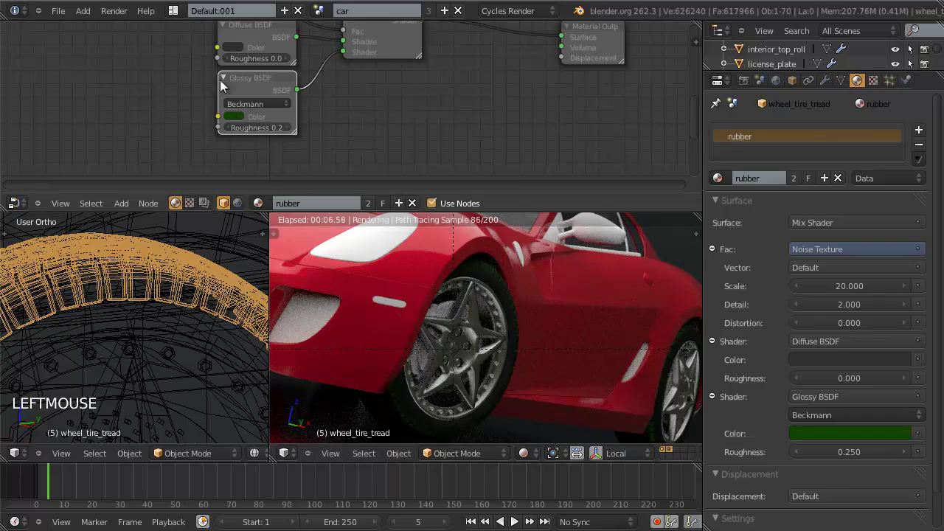
key("ctrl+v")
left_click(238, 119)
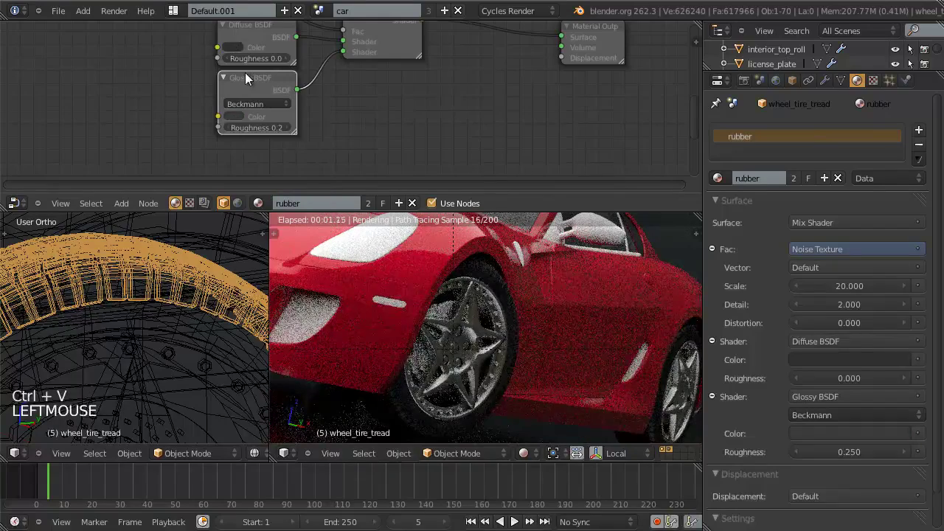
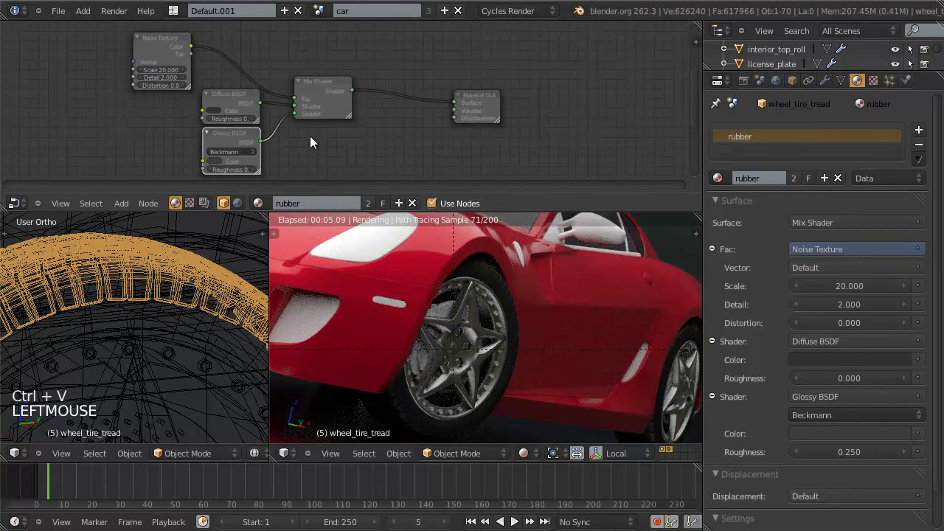
Orbit around the car side and select the door panel.
scroll("down", 3)
middle_click(508, 323)
scroll("up", 3)
middle_click(494, 278)
scroll("up", 3)
right_click(185, 273)
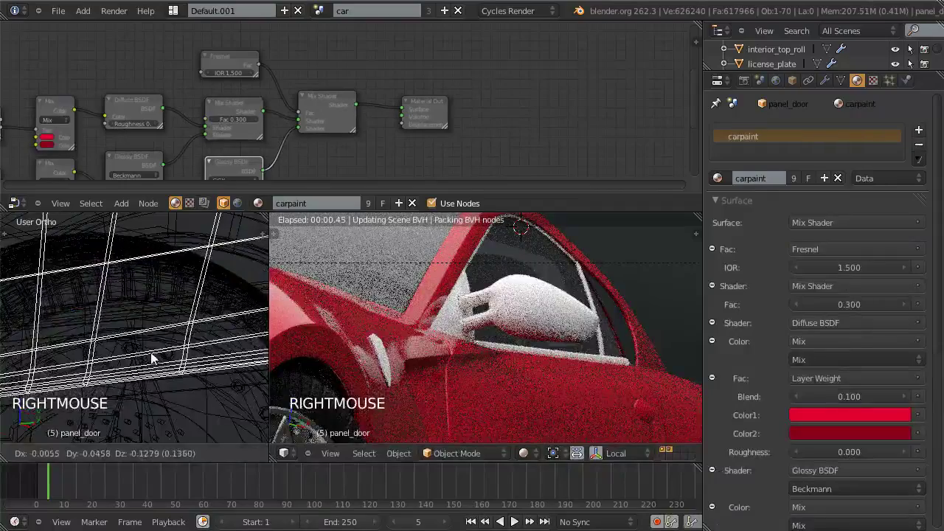
scroll("down", 3)
key("z")
middle_click(192, 346)
scroll("down", 3)
middle_click(208, 324)
scroll("up", 3)
key("z")
Select the window_liner object and browse its Material slot list.
right_click(231, 309)
right_click(231, 309)
right_click(231, 309)
right_click(231, 310)
right_click(230, 310)
key("z")
middle_click(201, 312)
scroll("up", 3)
middle_click(162, 328)
right_click(128, 300)
scroll("up", 3)
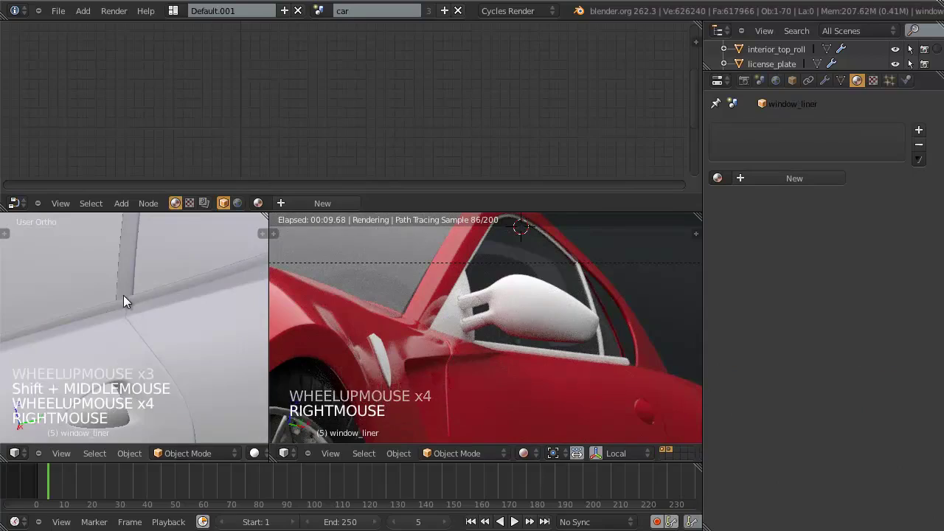
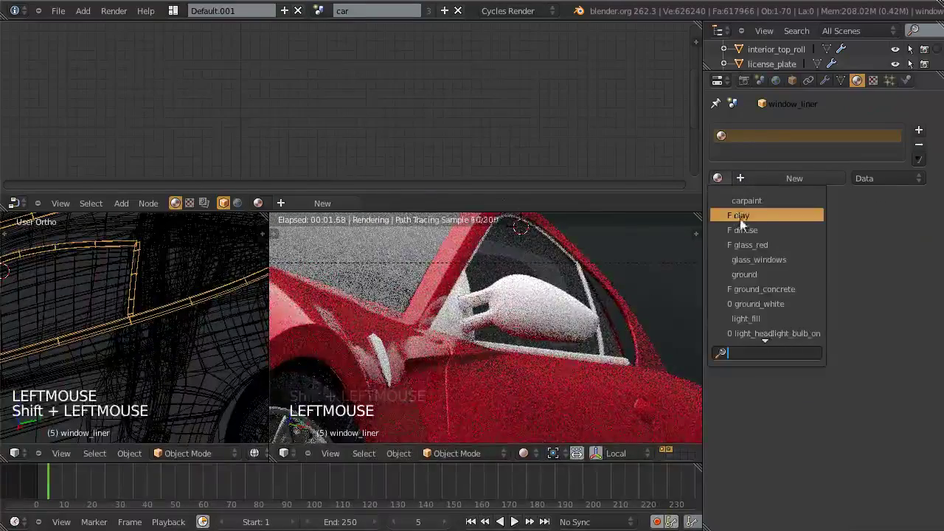
left_click(815, 184)
left_click(847, 182)
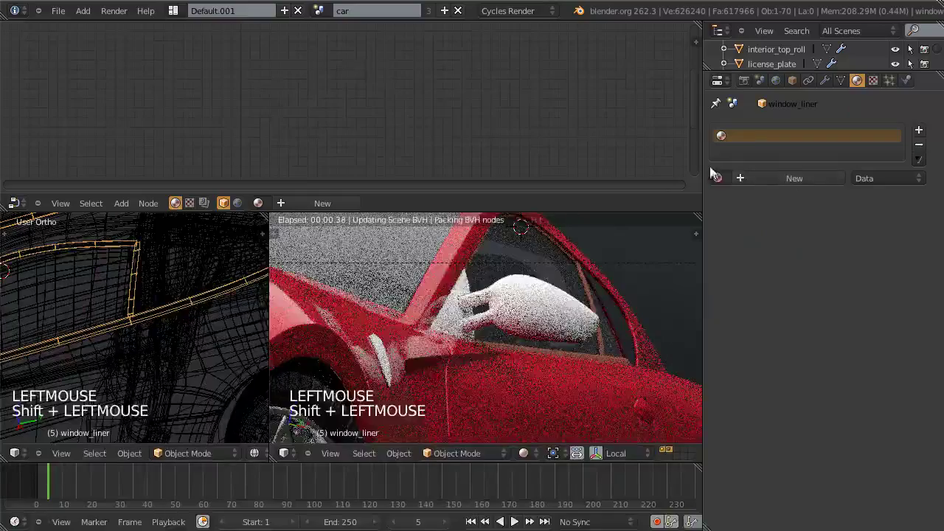
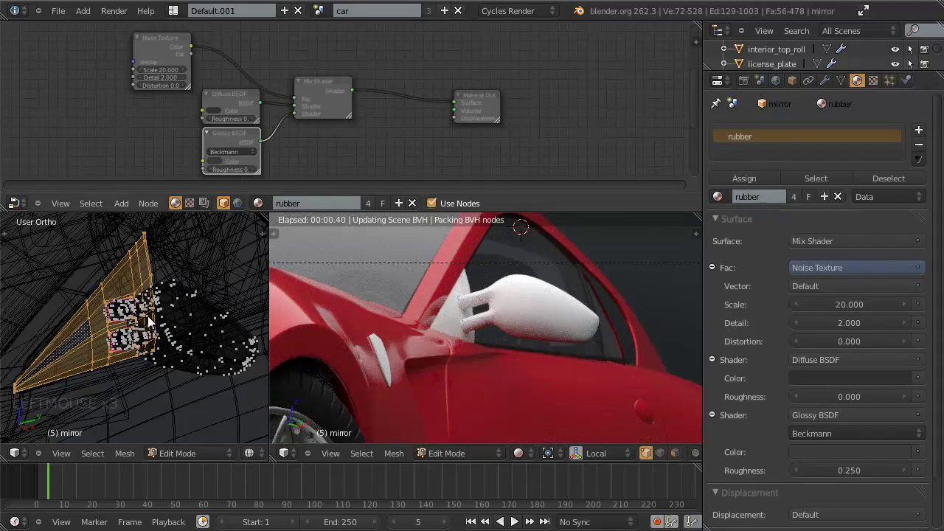
In Edit Mode select the mirror's glass faces with linked selection.
left_click(747, 182)
key("a")
key("l")
key("l")
key("l")
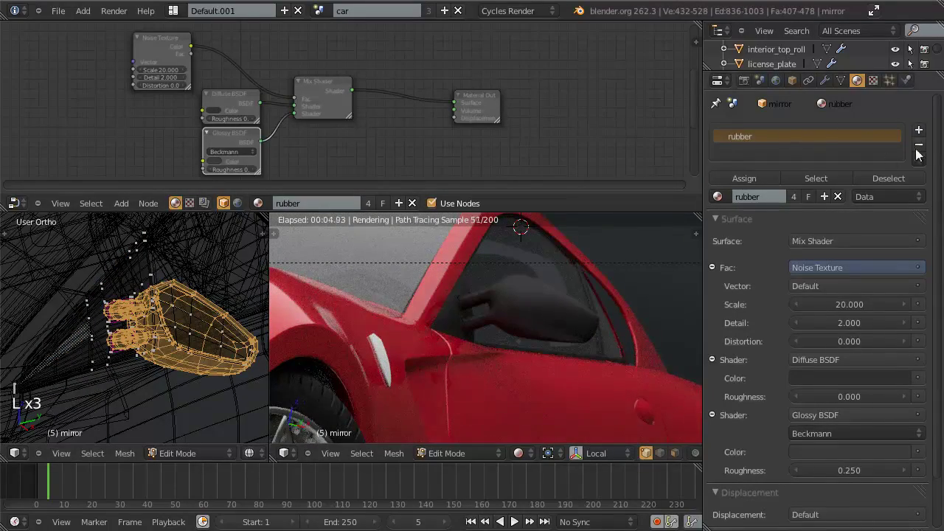
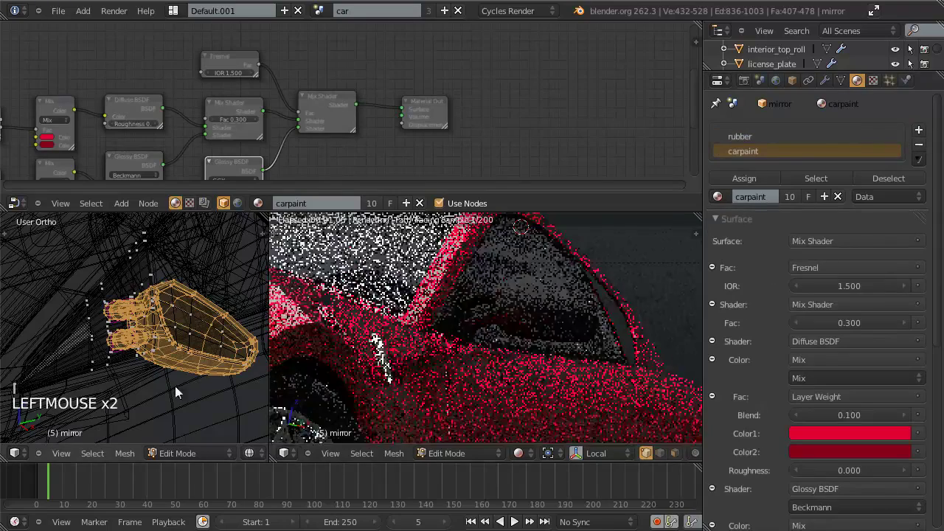
left_click(750, 179)
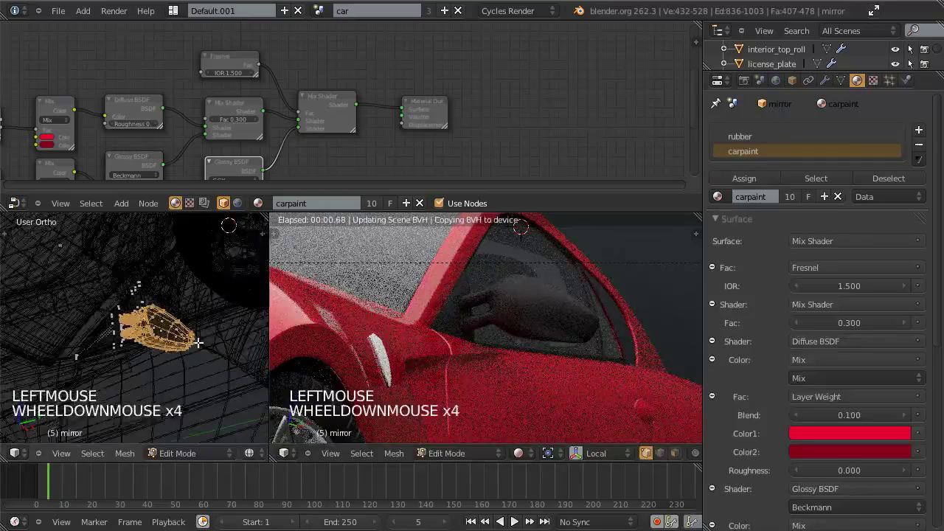
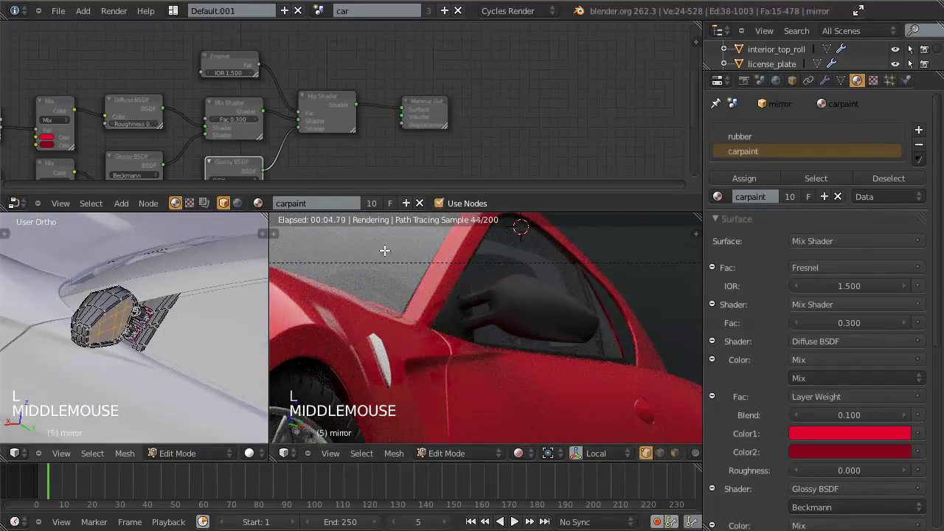
Add a material slot with a new material named mirror and return to Object Mode.
double_click(923, 138)
left_click(765, 214)
left_click(760, 205)
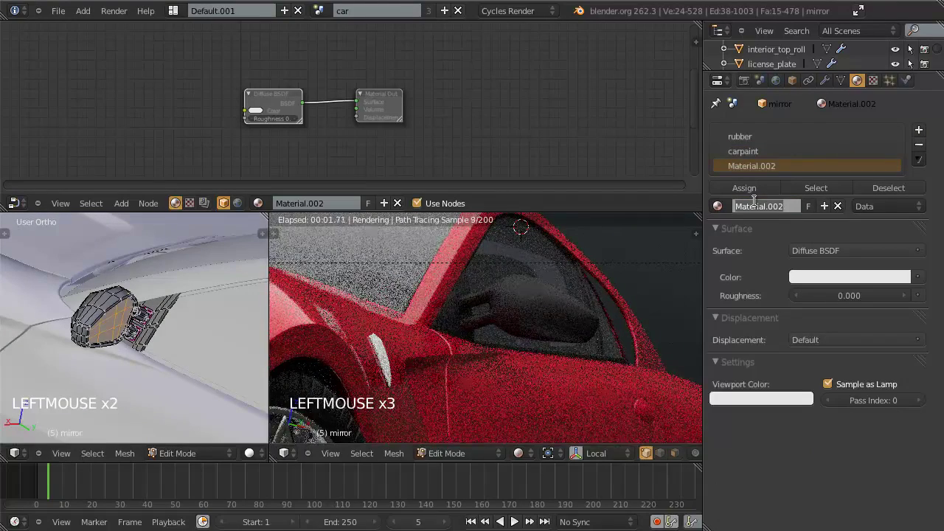
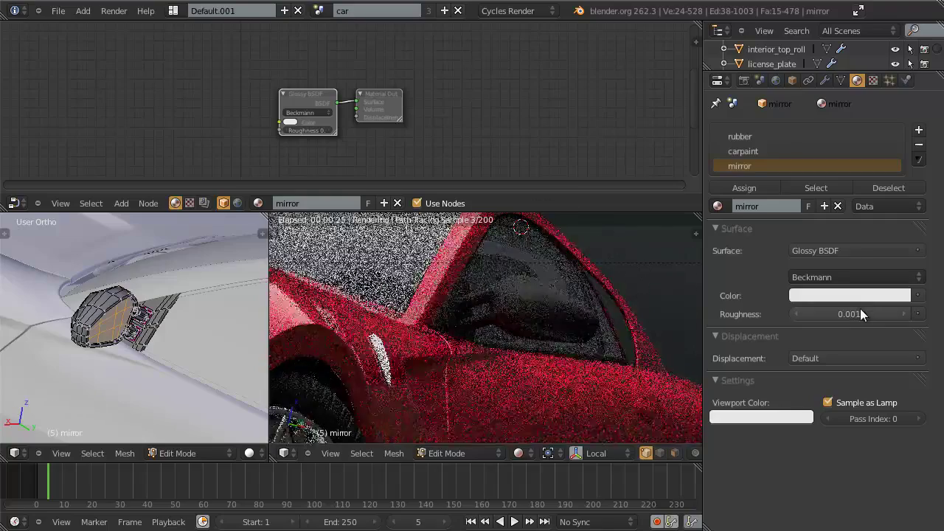
key("Tab")
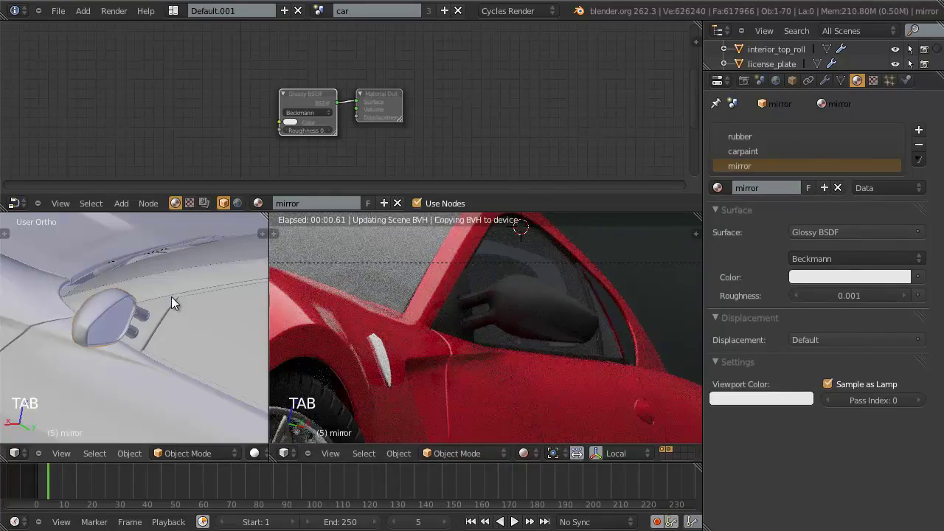
Save the file, orbit down to the wheel and select wheel_rim.002.
scroll("down", 3)
middle_click(549, 328)
scroll("down", 3)
scroll("up", 3)
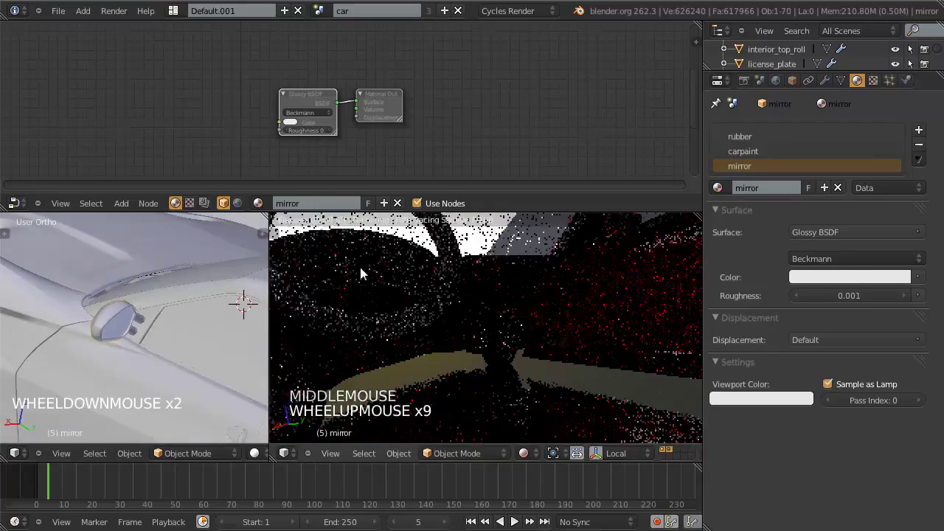
scroll("down", 3)
middle_click(436, 309)
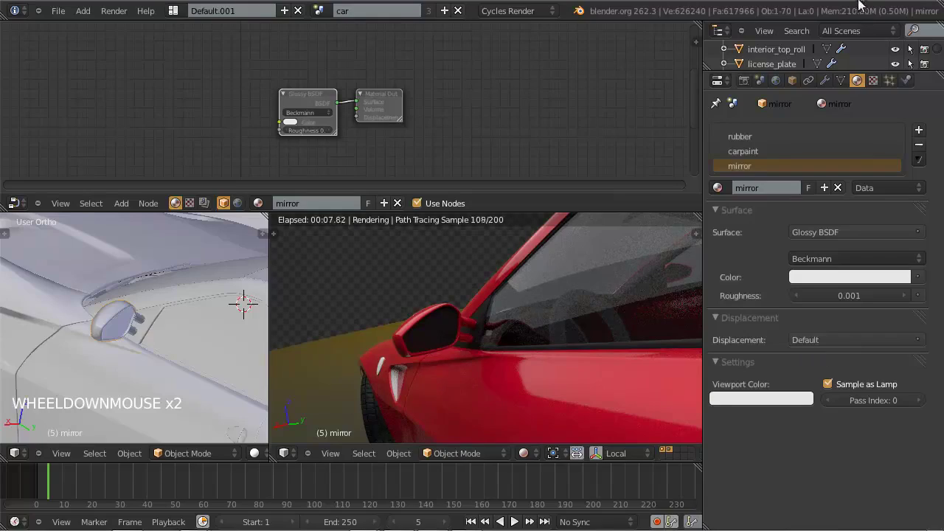
left_click(851, 13)
scroll("down", 3)
middle_click(464, 302)
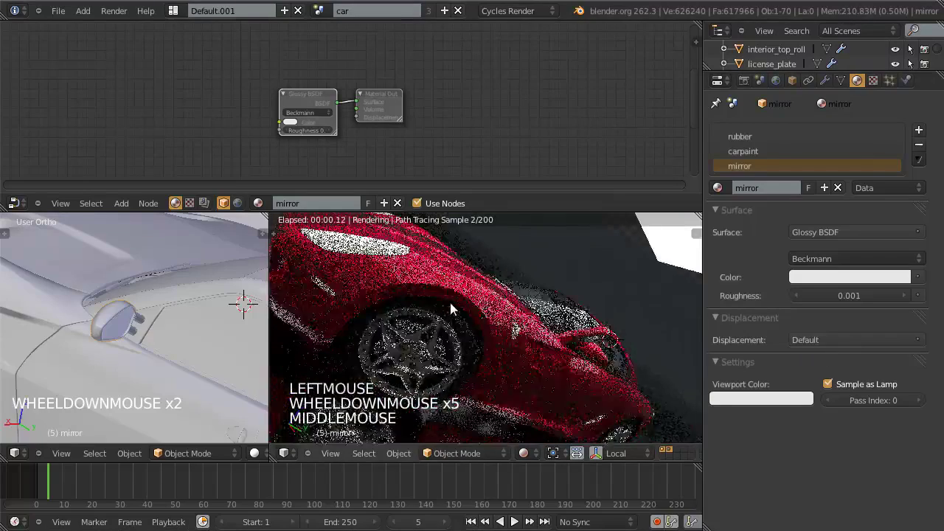
scroll("down", 3)
middle_click(457, 338)
scroll("down", 3)
middle_click(498, 360)
key("ctrl+w")
middle_click(509, 352)
scroll("down", 3)
middle_click(508, 359)
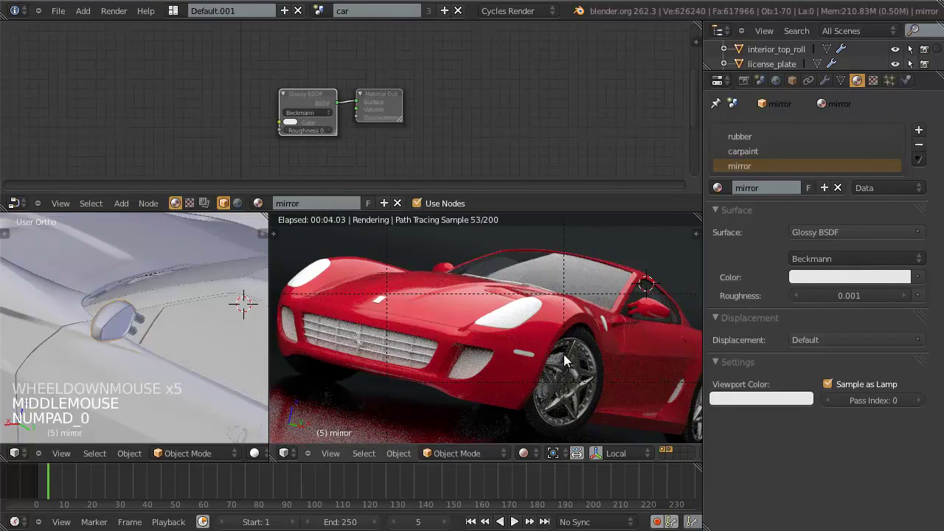
right_click(557, 362)
Look through the scene camera and browse existing materials for the rim.
key("z")
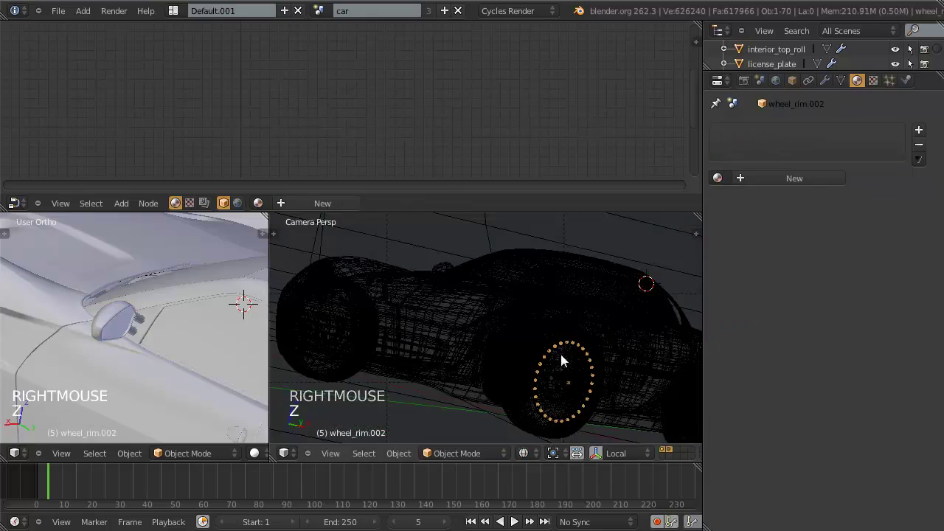
left_click(722, 185)
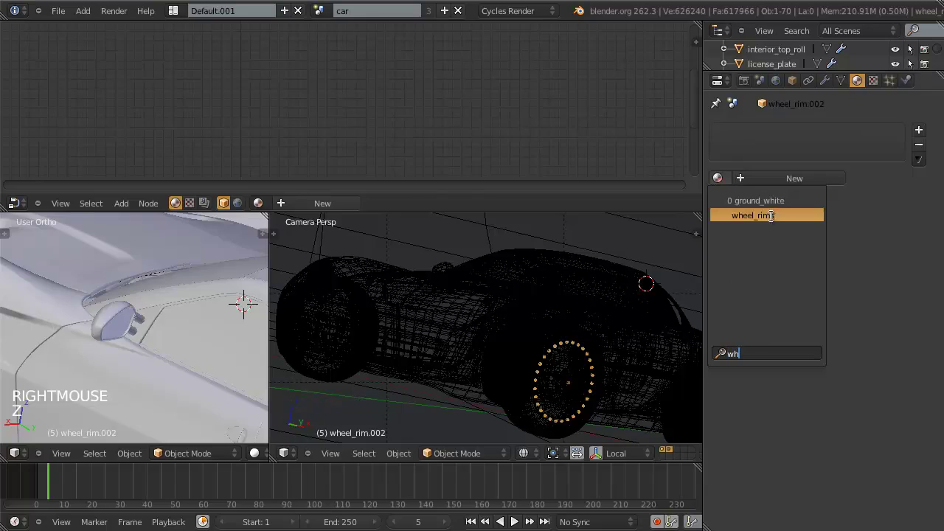
middle_click(591, 373)
scroll("up", 3)
middle_click(472, 311)
scroll("up", 3)
key("z")
Select wheel_rim.001 and assign it the existing wheel_rims material.
right_click(551, 266)
key("z")
left_click(730, 180)
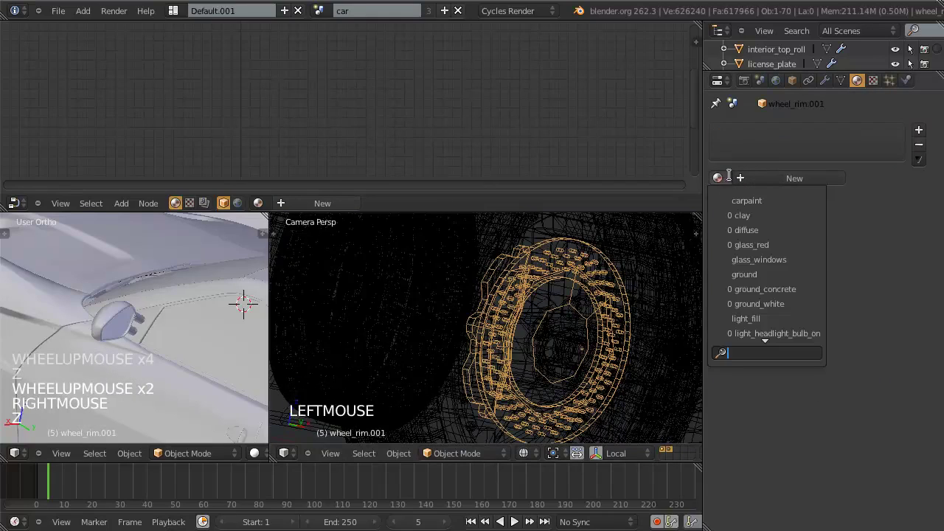
scroll("up", 3)
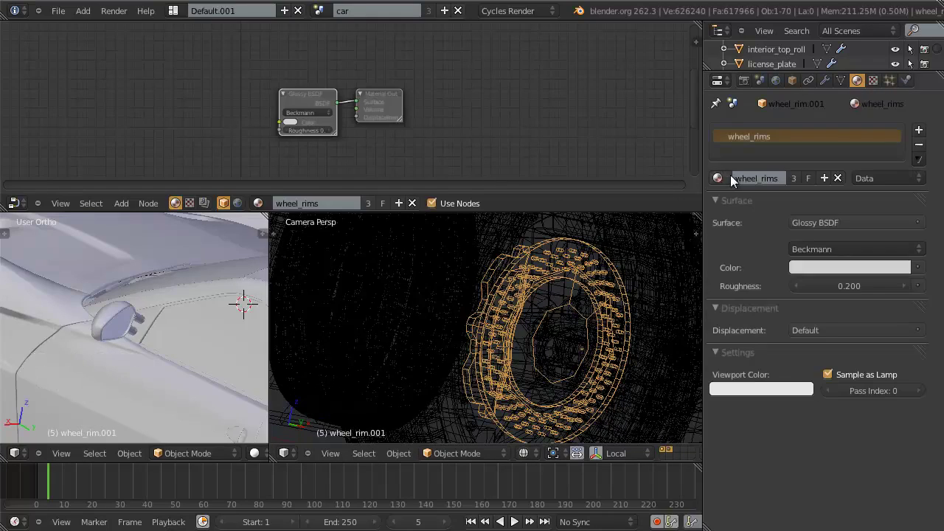
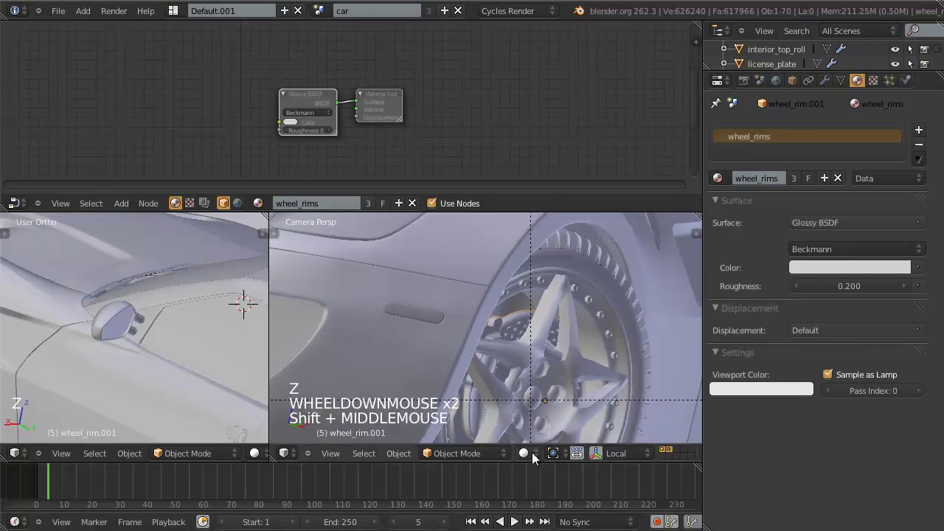
left_click(542, 444)
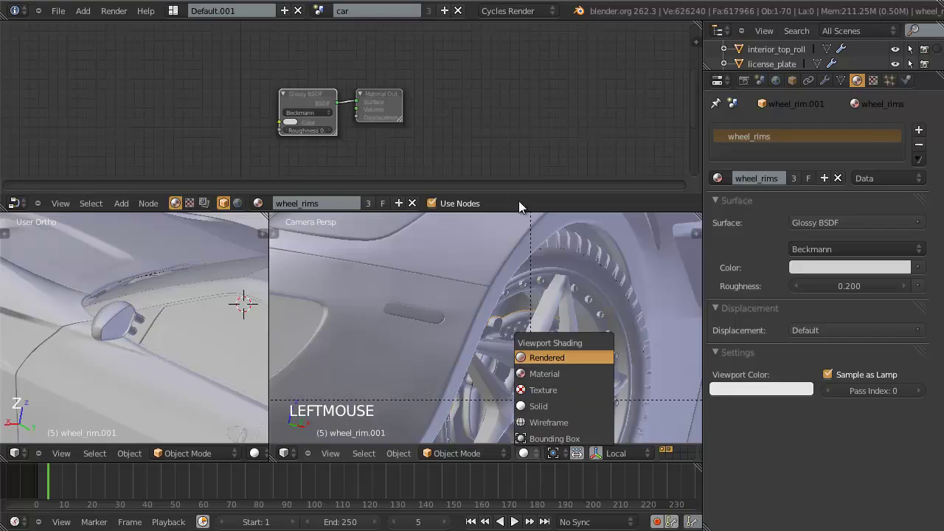
Switch to rendered preview shading and enter Edit Mode on the rim mesh.
key("KP_Decimal")
left_click(527, 205)
scroll("down", 3)
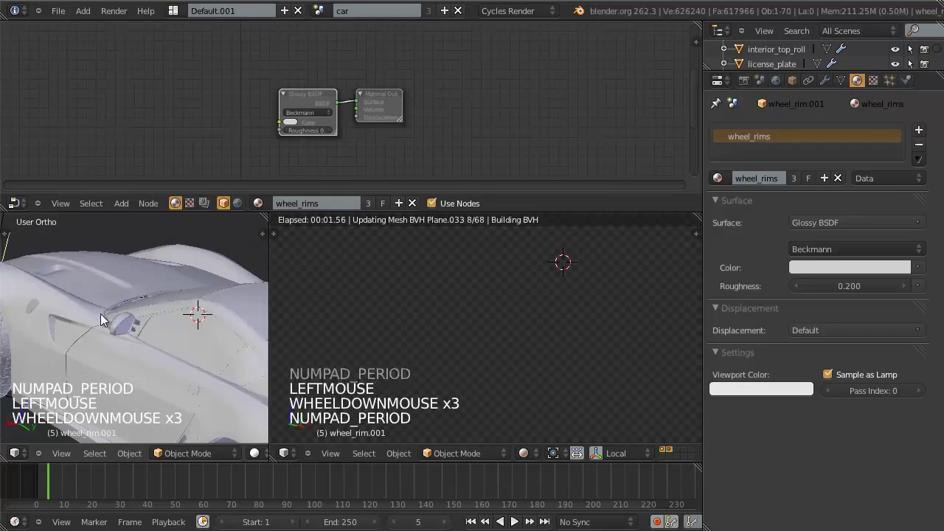
middle_click(126, 341)
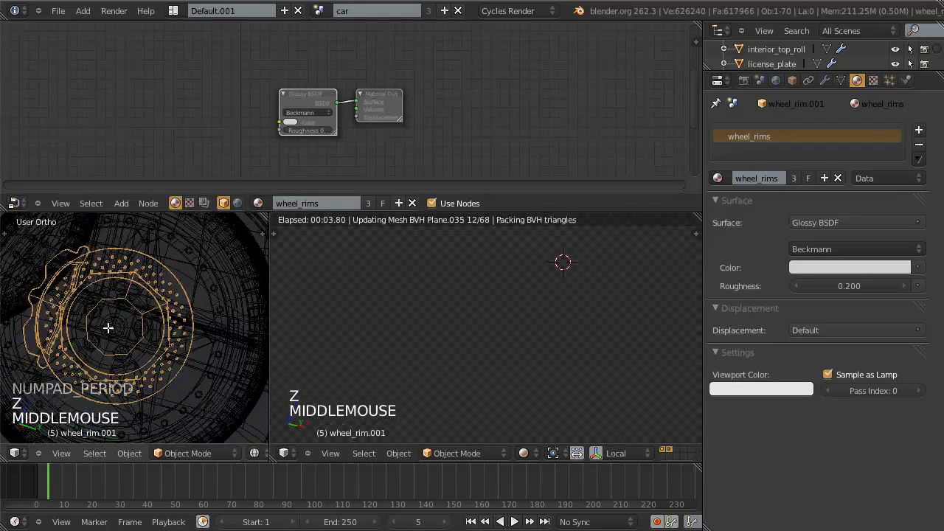
key("Tab")
key("a")
key("l")
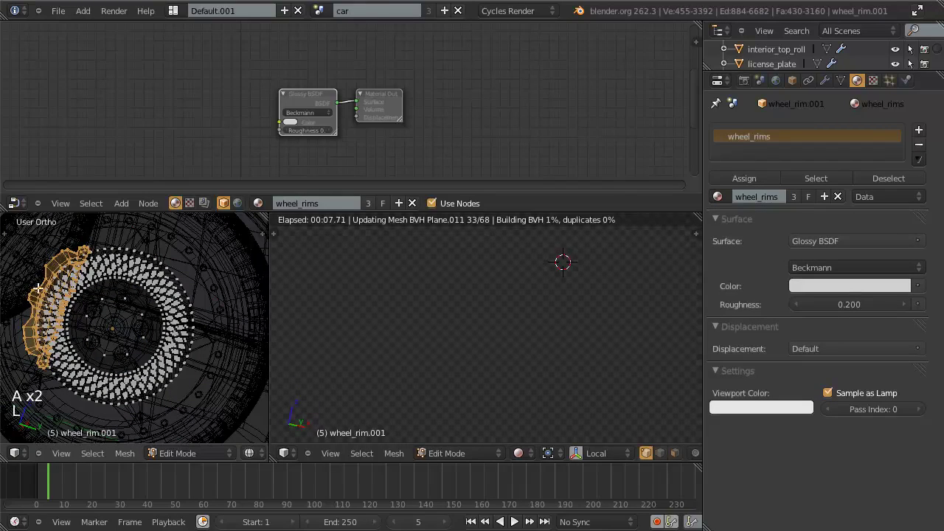
Add a material slot on wheel_rim.001 with a single-user copy renamed wheel_disc_brake.
left_click(926, 135)
left_click(722, 203)
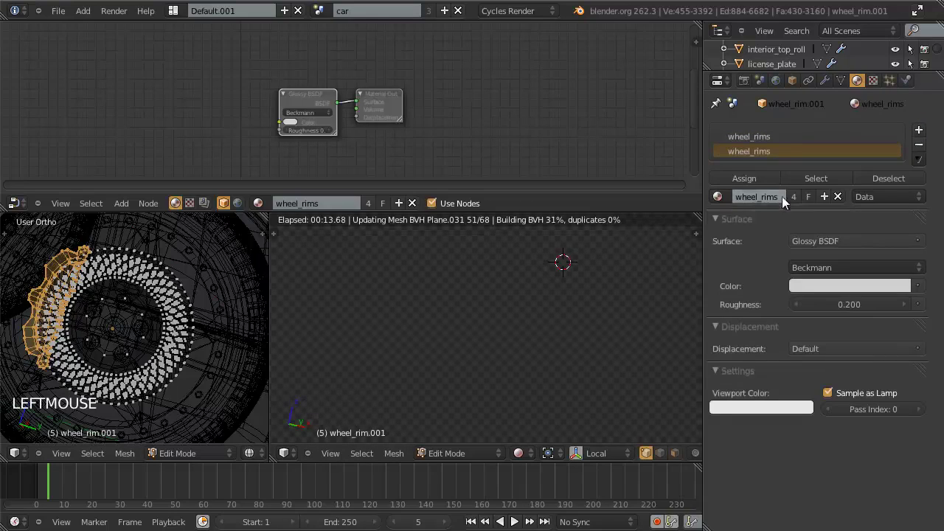
left_click(800, 201)
left_click(779, 207)
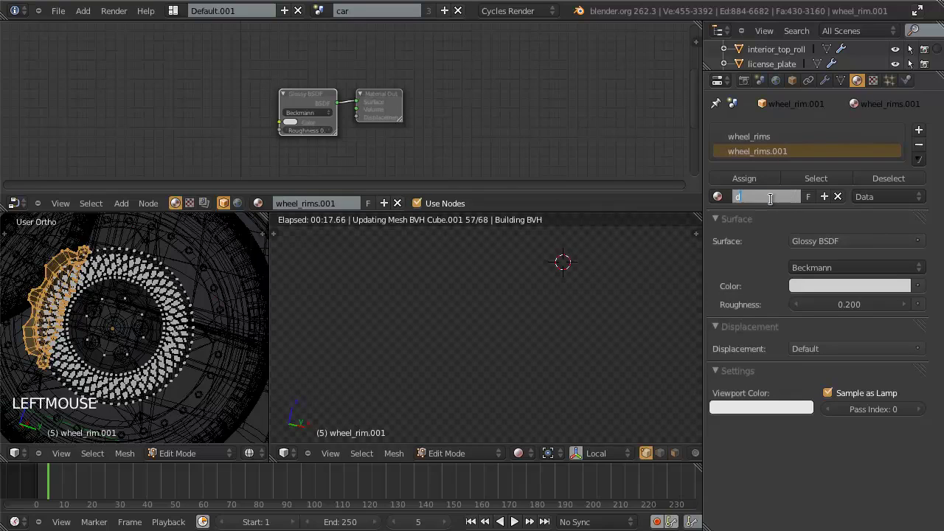
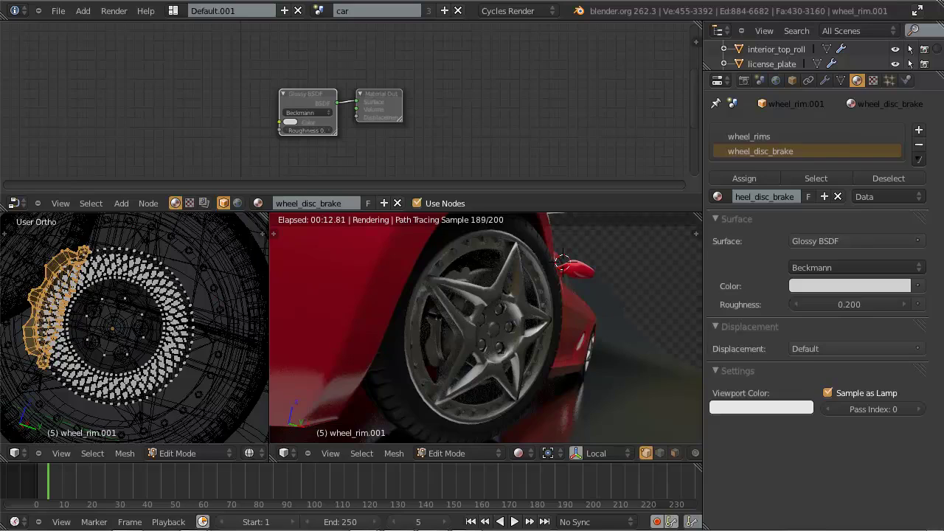
Set the wheel_disc_brake Glossy colour to red by pasting the colour value.
left_click(776, 469)
left_click(770, 326)
key("ctrl+v")
key("ctrl+v")
key("Tab")
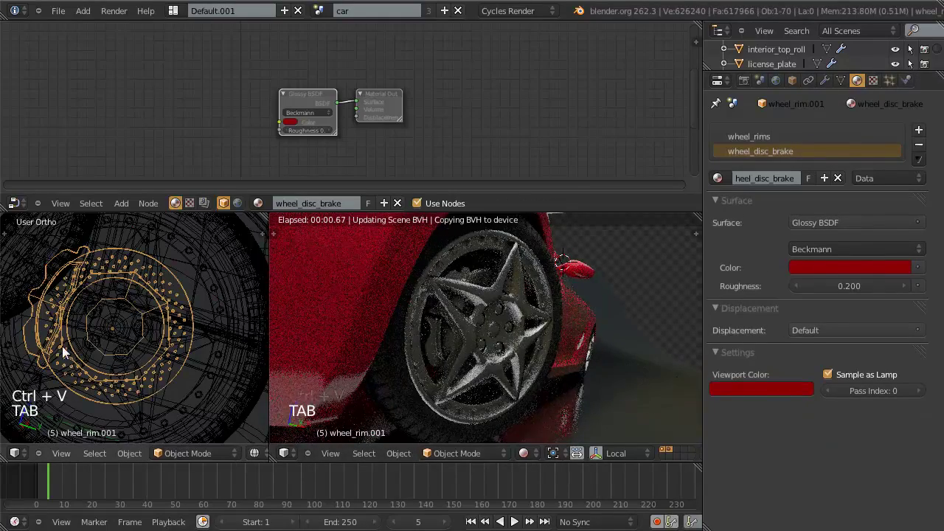
key("Tab")
left_click(749, 183)
key("Tab")
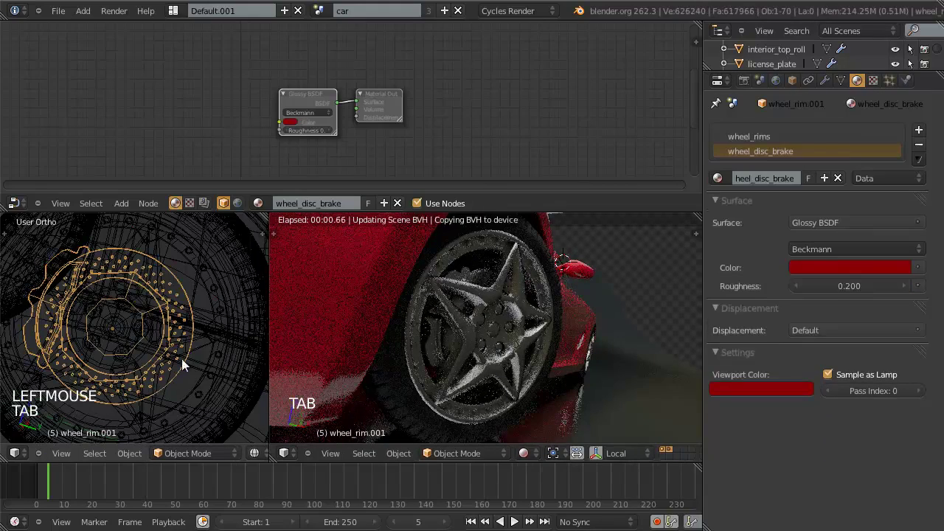
Save the file and review the rendered preview of the car through the scene camera.
scroll("down", 3)
scroll("down", 3)
middle_click(523, 340)
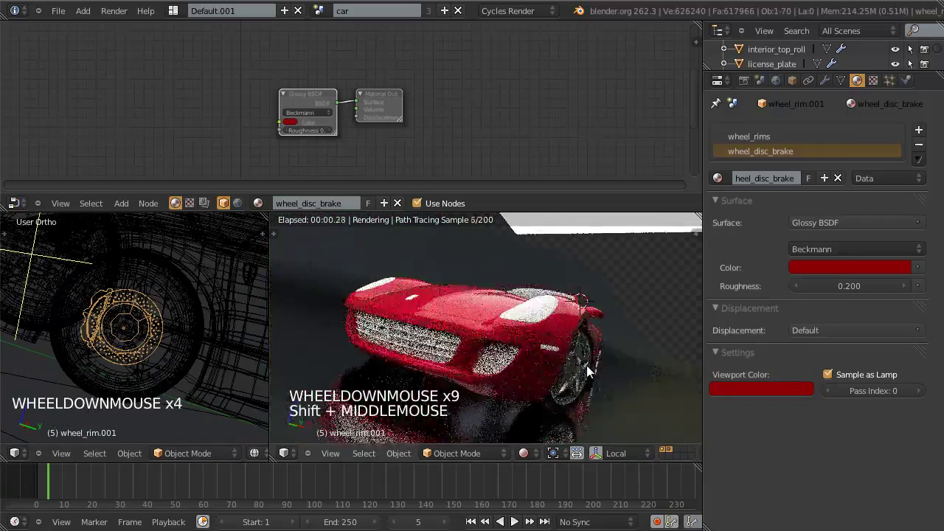
key("KP_0")
scroll("down", 3)
middle_click(571, 351)
scroll("up", 3)
key("ctrl+w")
middle_click(612, 372)
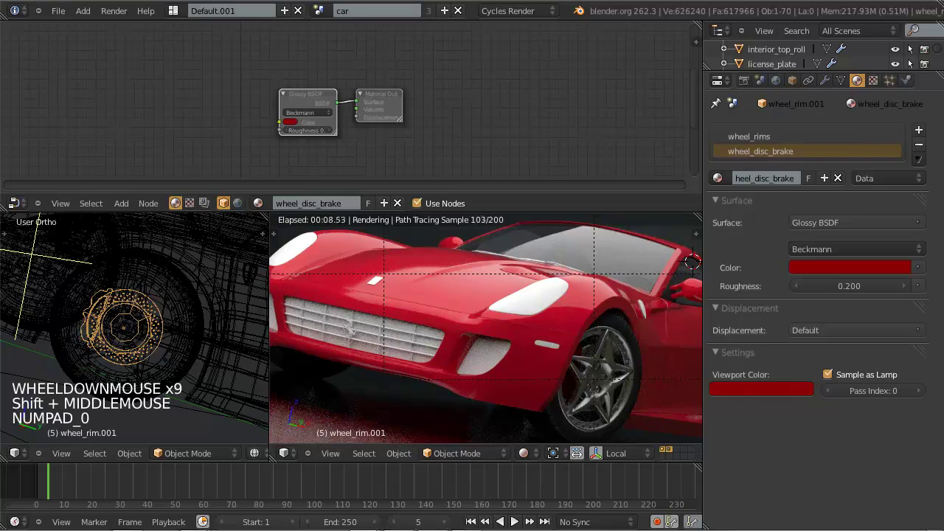
left_click(740, 466)
key("KP_0")
key("z")
scroll("up", 3)
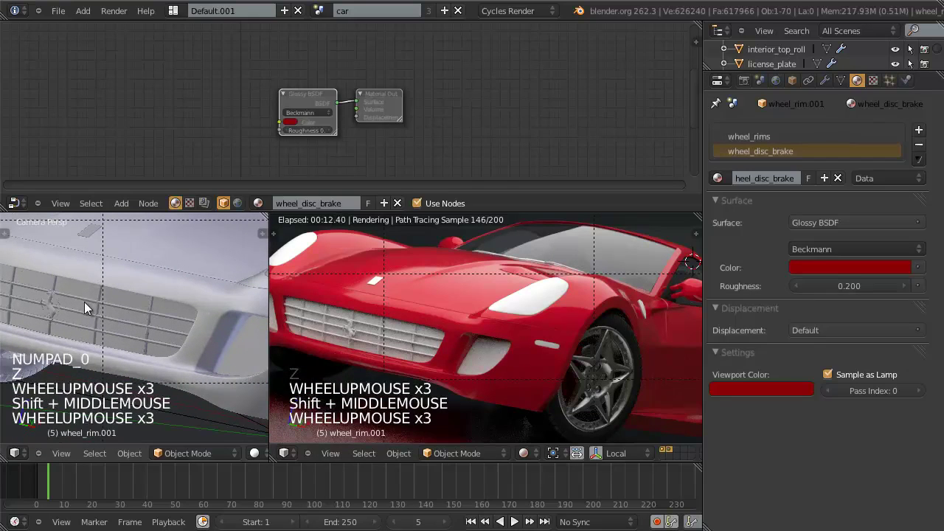
Select the front_grid object as the next part to shade.
right_click(89, 306)
key("z")
key("z")
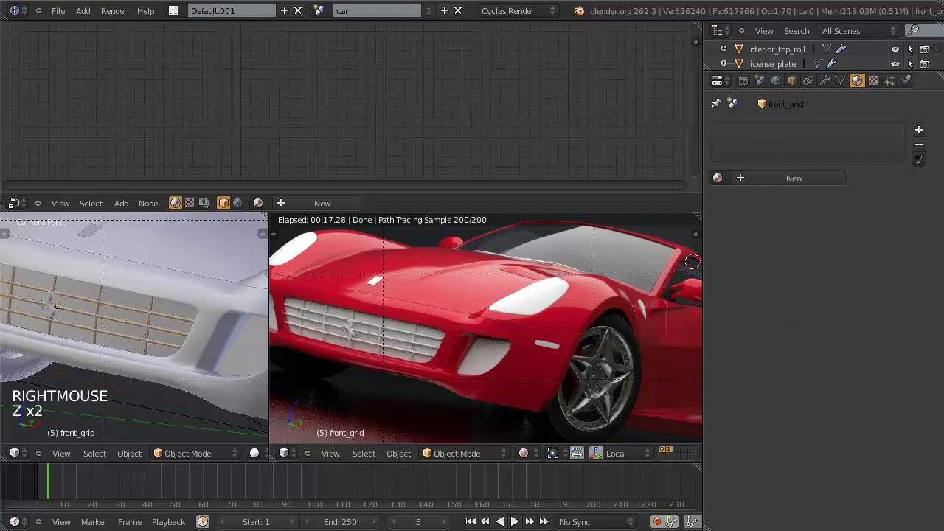
Create a Glossy BSDF material named chrome with roughness 0.025 for front_grid.
left_click(801, 178)
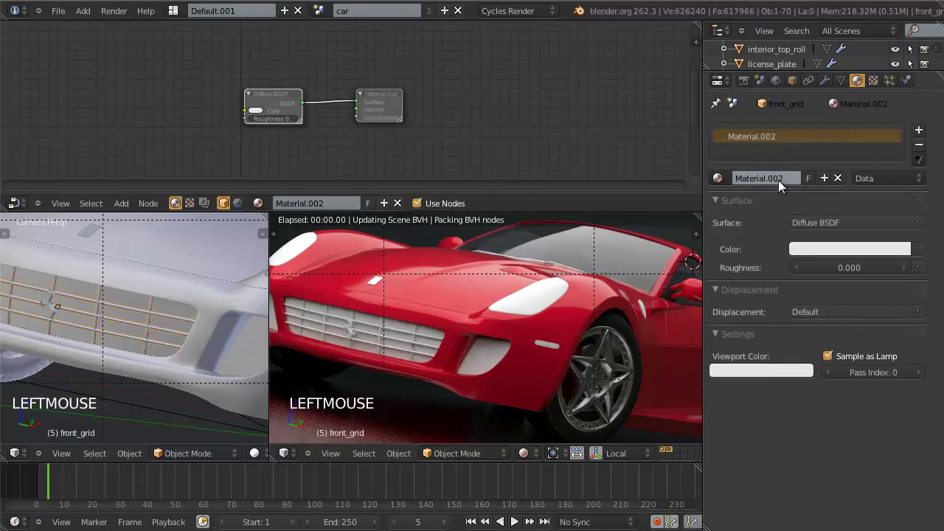
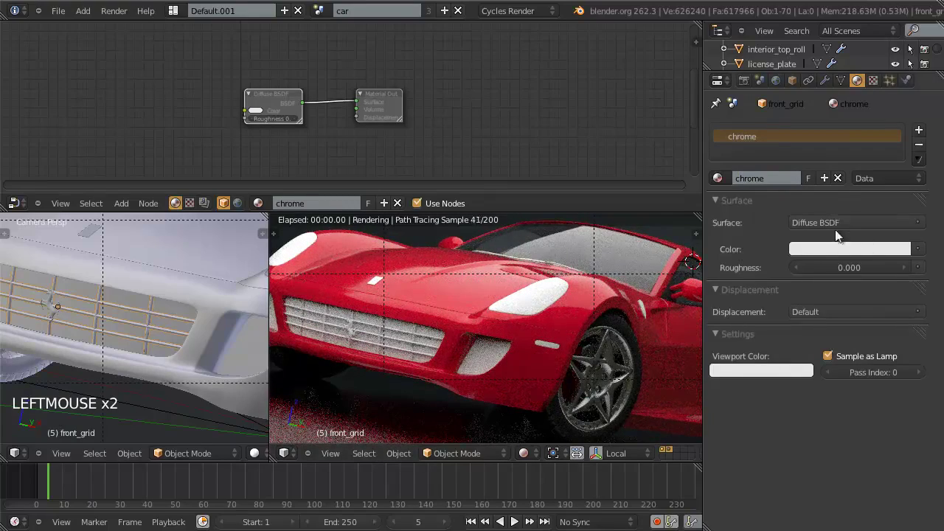
left_click(843, 229)
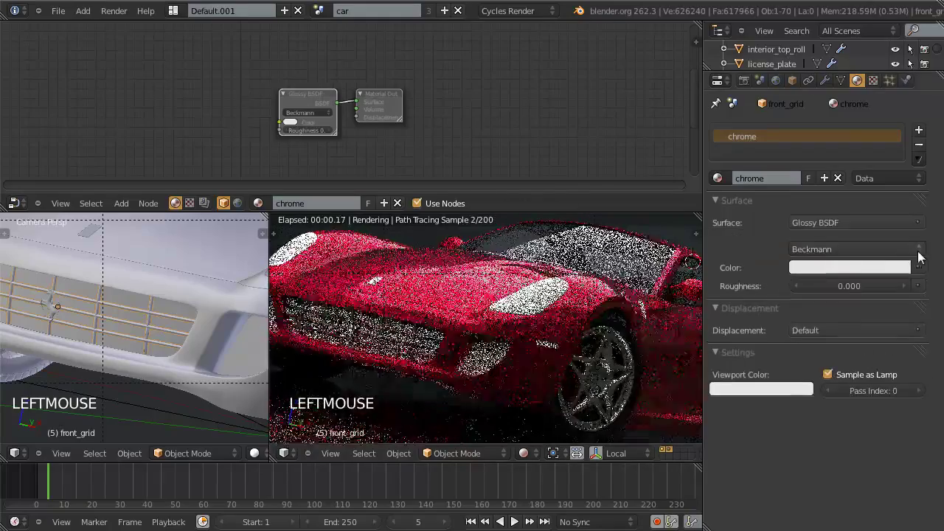
left_click(880, 275)
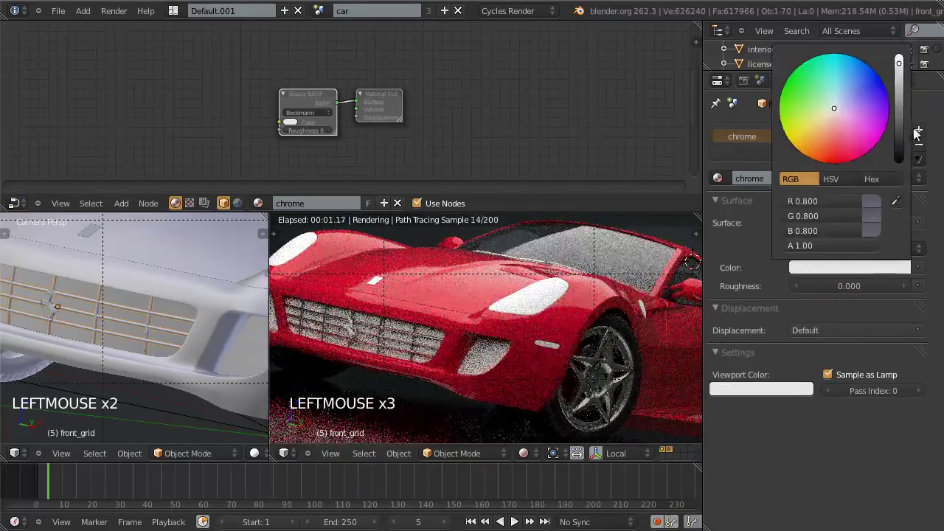
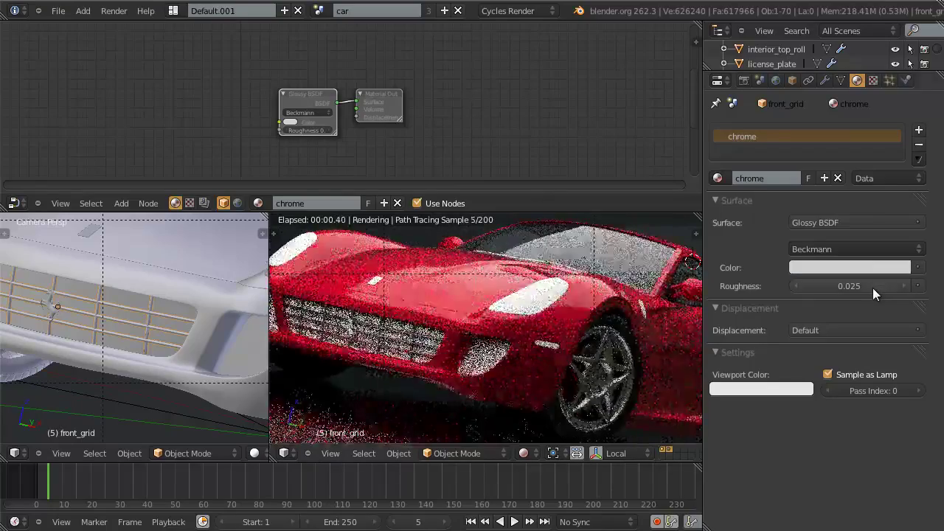
Inspect the grille in the preview, then select the emblem_grate object.
scroll("up", 3)
middle_click(441, 358)
scroll("up", 3)
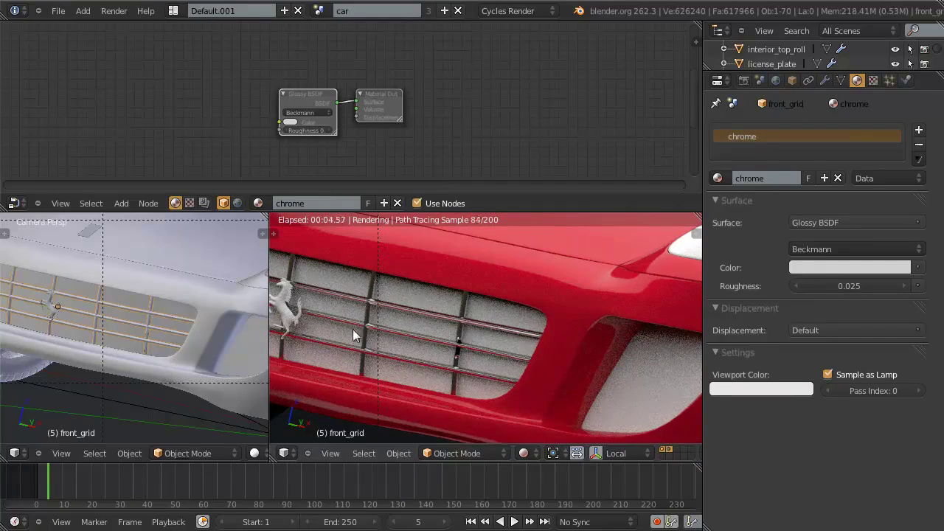
scroll("down", 3)
scroll("up", 3)
right_click(355, 320)
key("z")
key("z")
left_click(538, 463)
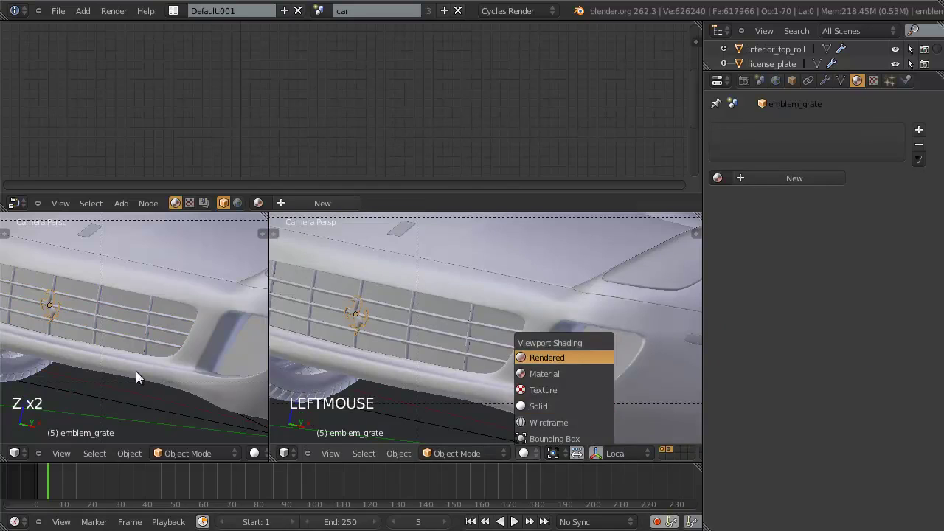
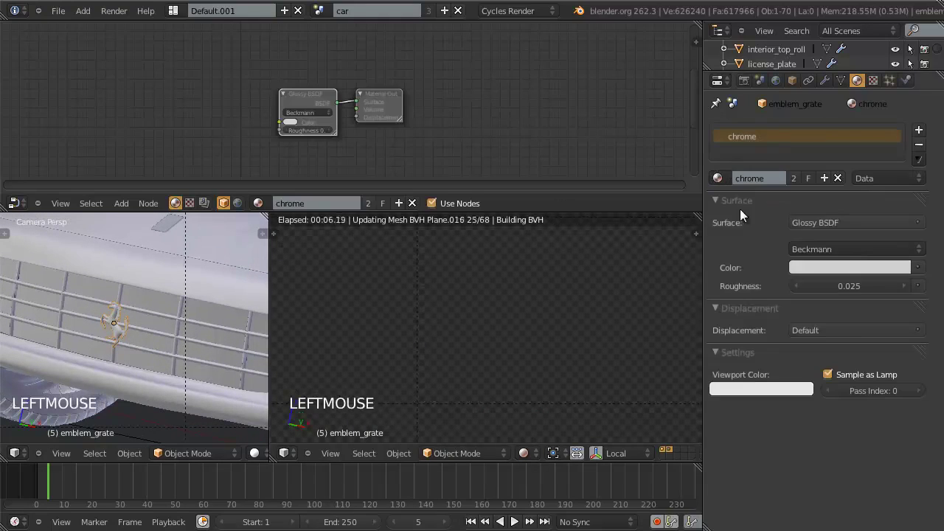
Orbit around the car front to check emblem_grate with the shared chrome material, saving the file.
scroll("down", 3)
middle_click(187, 346)
middle_click(157, 346)
scroll("down", 3)
middle_click(220, 339)
scroll("up", 3)
scroll("up", 3)
middle_click(225, 296)
scroll("down", 3)
middle_click(124, 311)
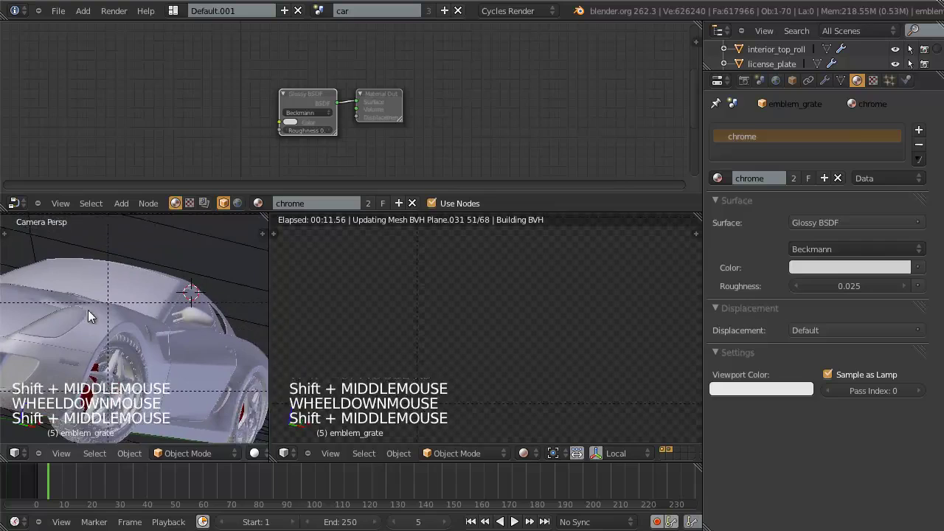
middle_click(126, 338)
scroll("up", 3)
middle_click(155, 334)
key("ctrl+w")
scroll("down", 3)
middle_click(203, 328)
scroll("down", 3)
scroll("up", 3)
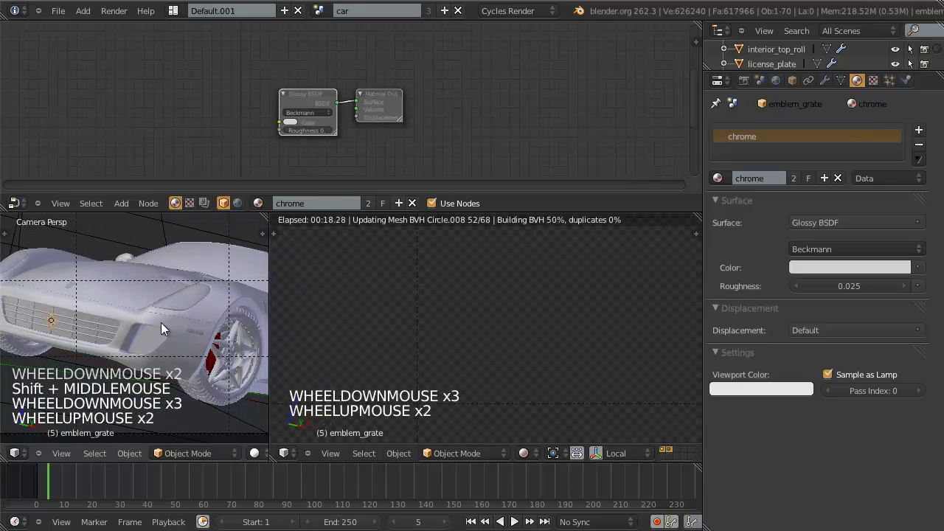
scroll("up", 3)
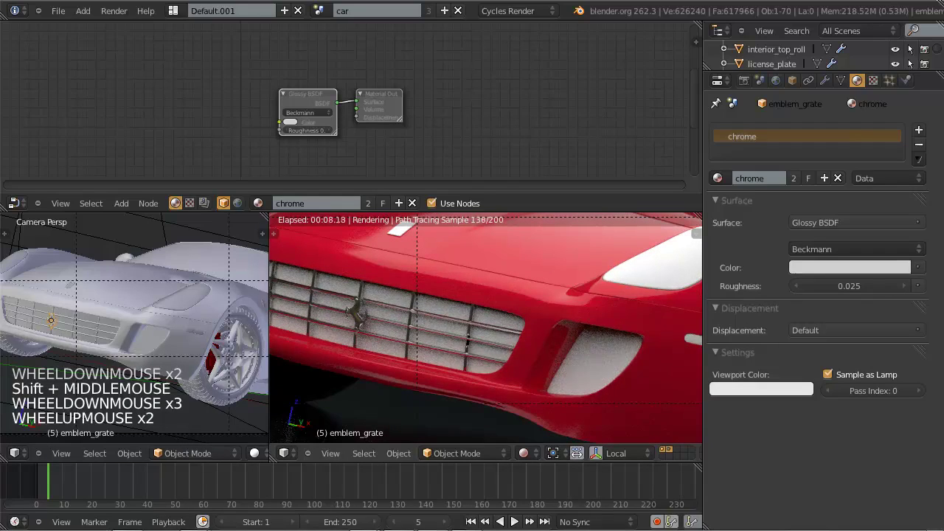
Select the headlight_glass object as the next part to shade.
left_click(647, 13)
middle_click(582, 333)
right_click(569, 287)
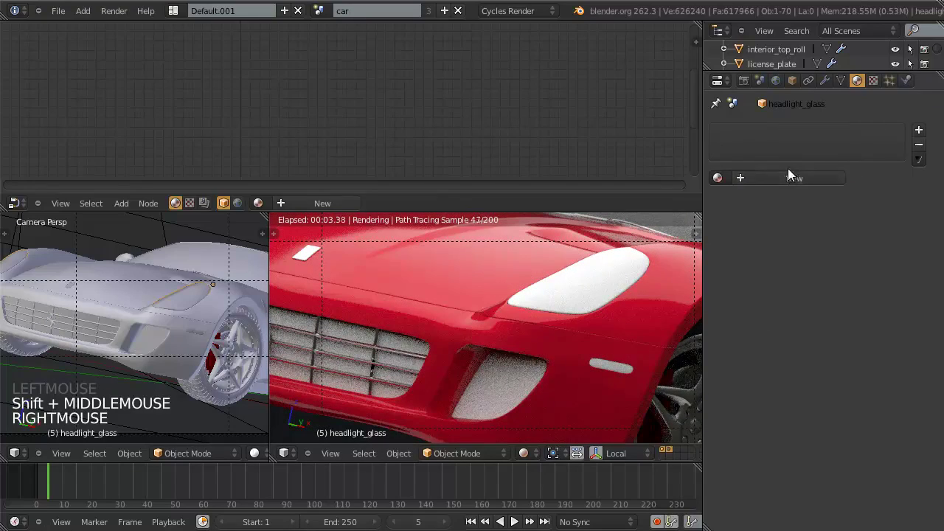
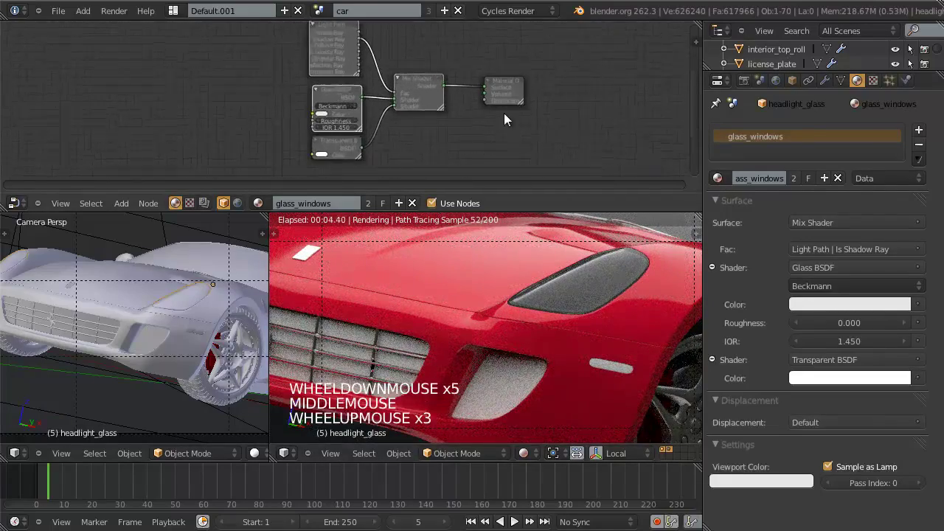
Make glass_windows single-user on headlight_glass and start renaming the copy headlights_cover.
middle_click(499, 133)
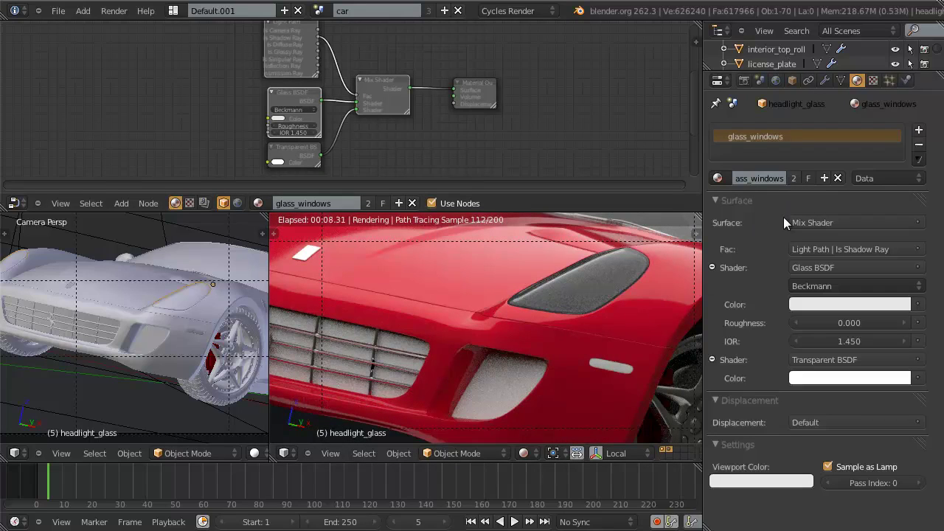
left_click(799, 185)
left_click(774, 185)
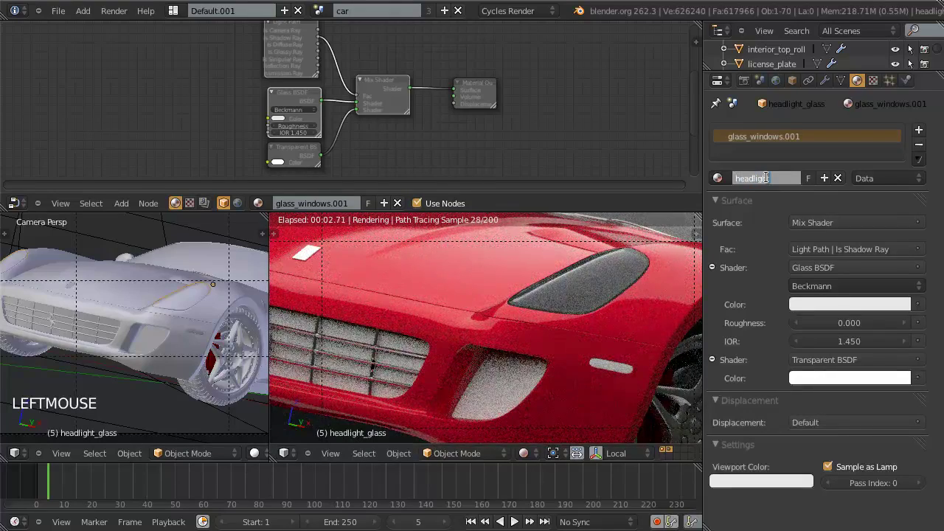
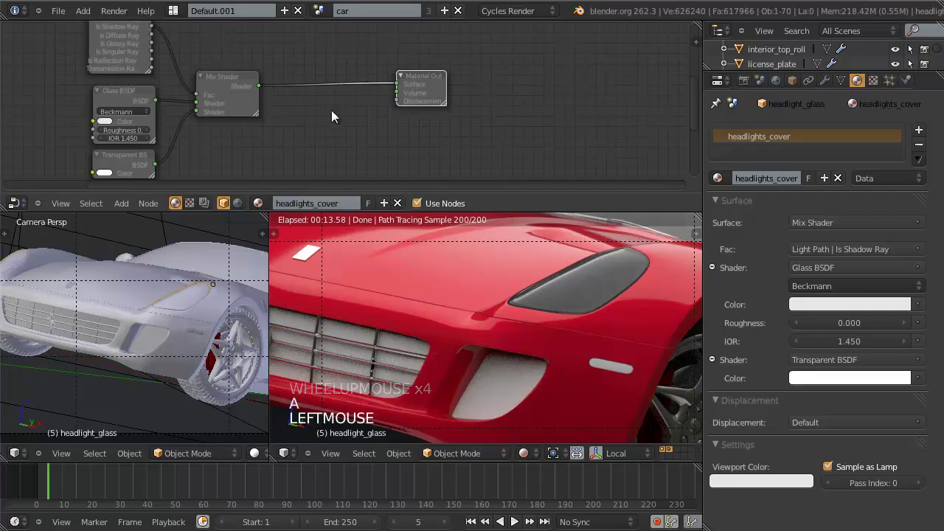
Add a Glossy BSDF and a duplicated Mix Shader before the output of headlights_cover.
middle_click(303, 151)
key("shift+a")
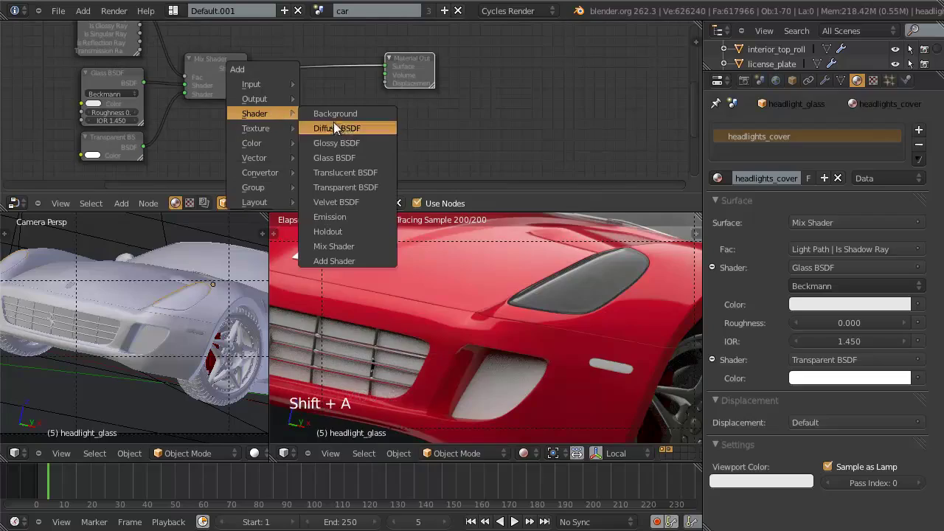
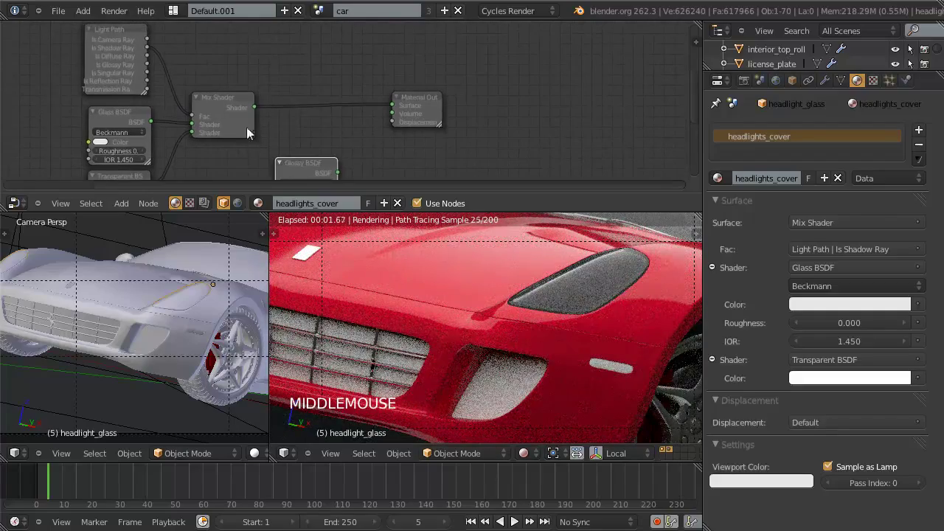
left_click(222, 119)
key("shift+d")
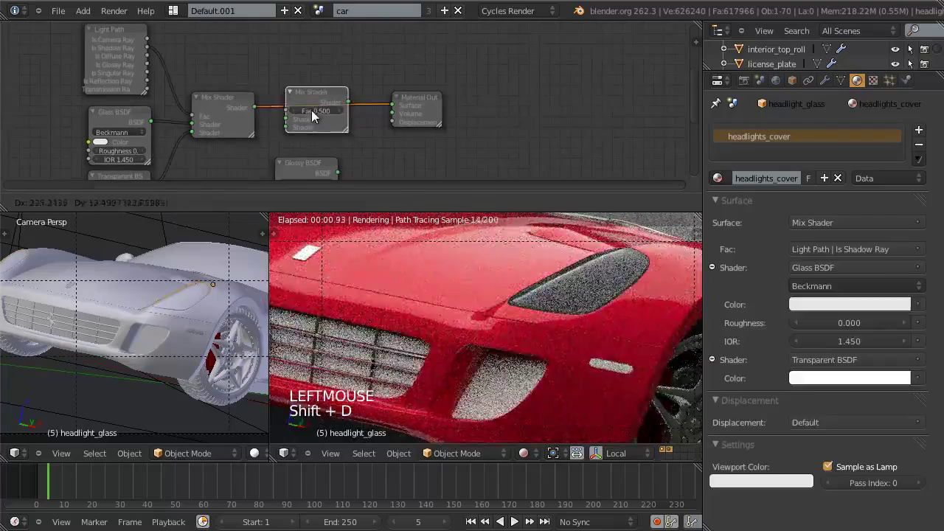
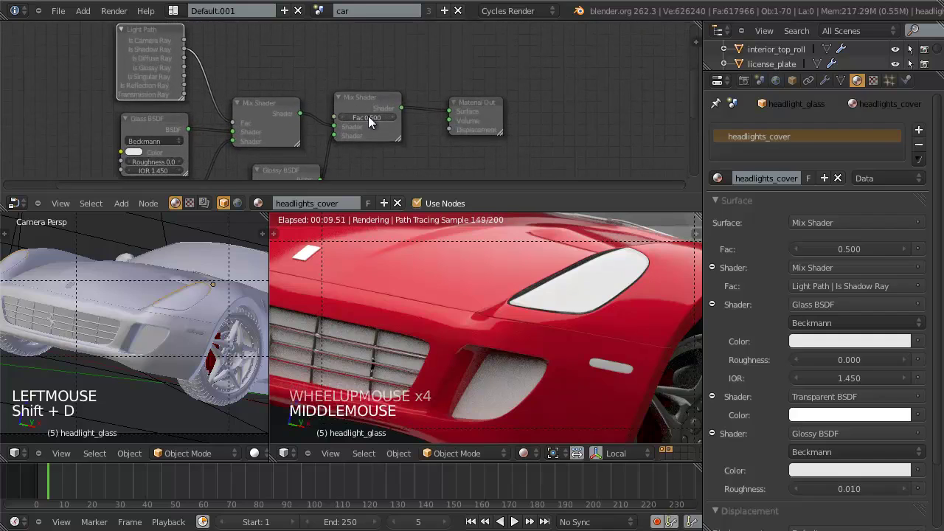
left_click(372, 102)
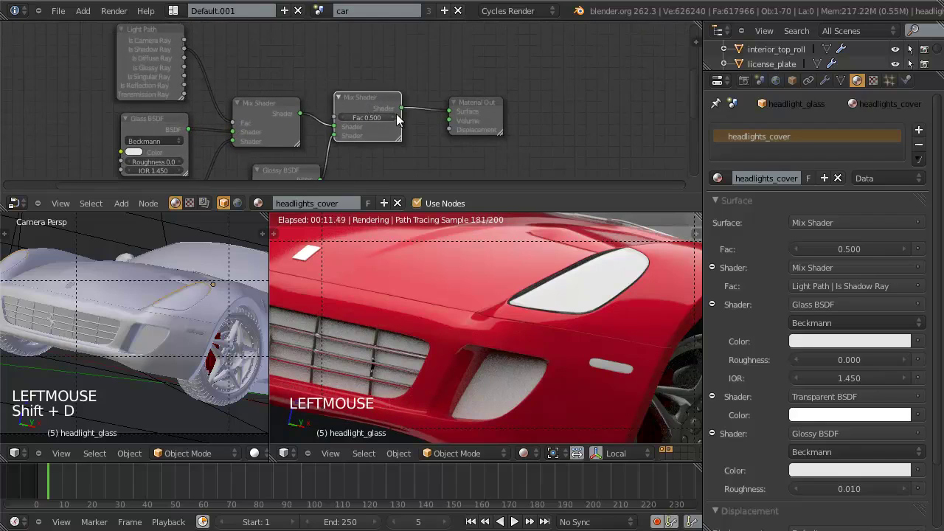
Add a Fresnel node (IOR 1.450) driving the Mix Shader, then select headlight_base.
key("shift+a")
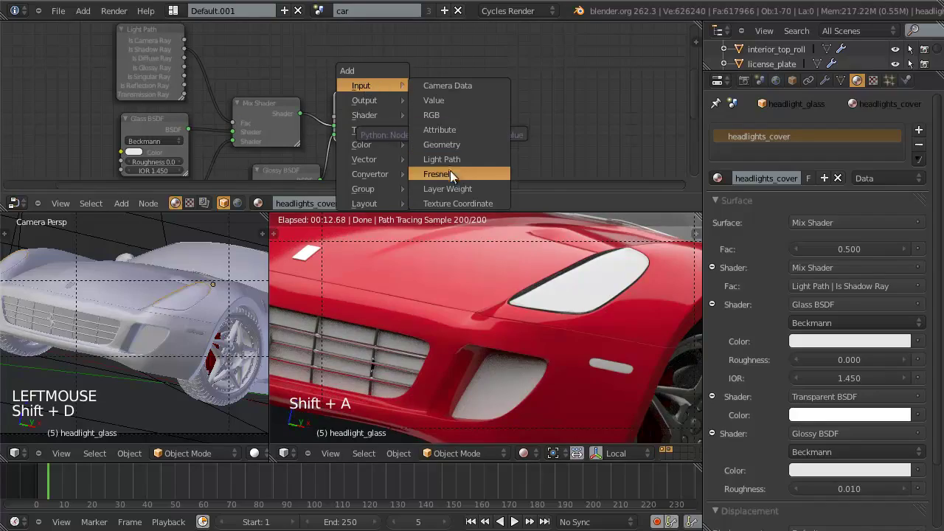
key("g")
left_click(347, 102)
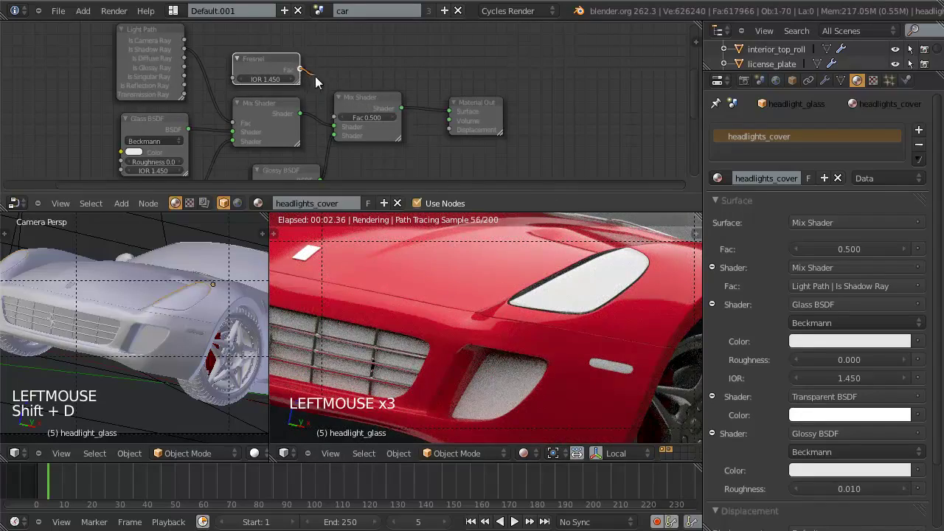
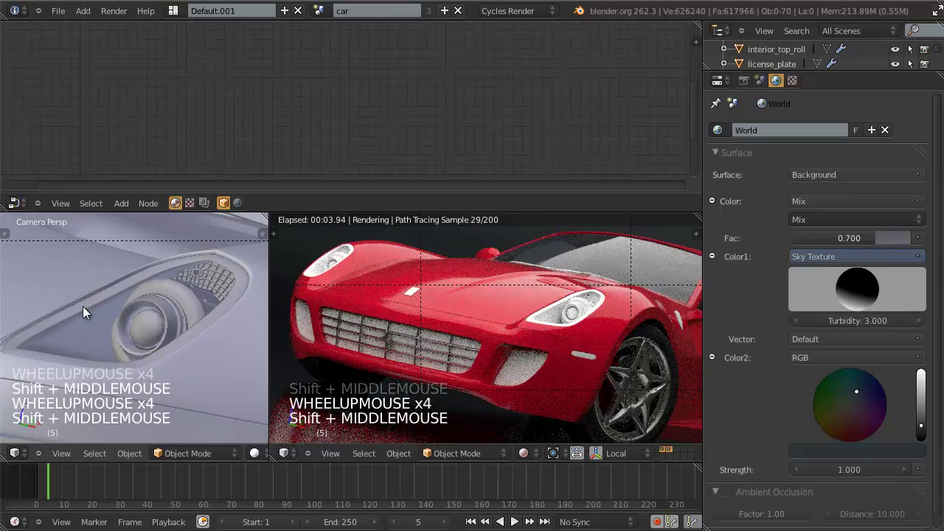
right_click(88, 311)
Assign the existing chrome material to the headlight and headlight_ridges parts.
key("z")
key("z")
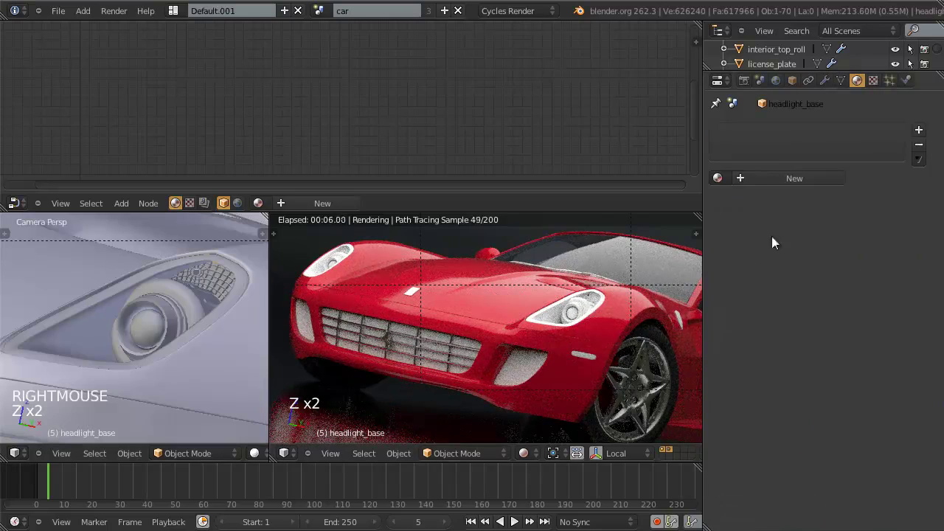
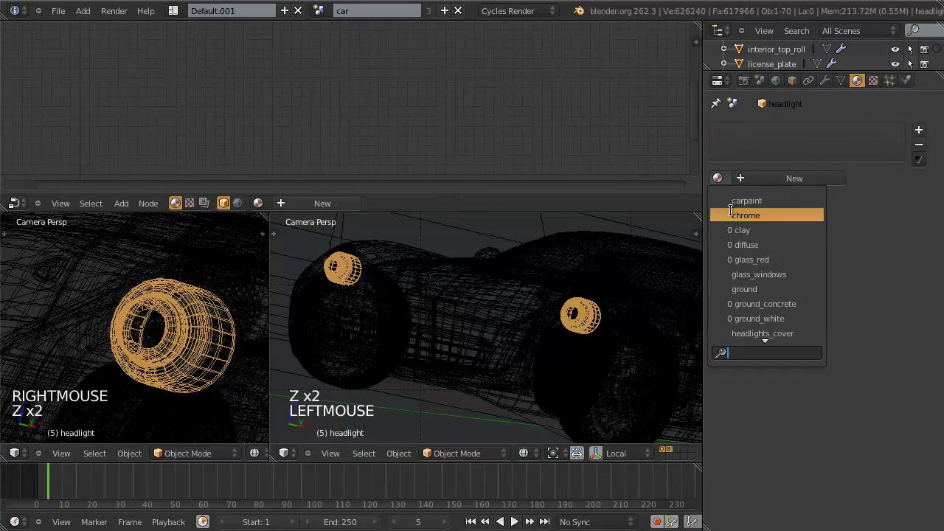
left_click(539, 458)
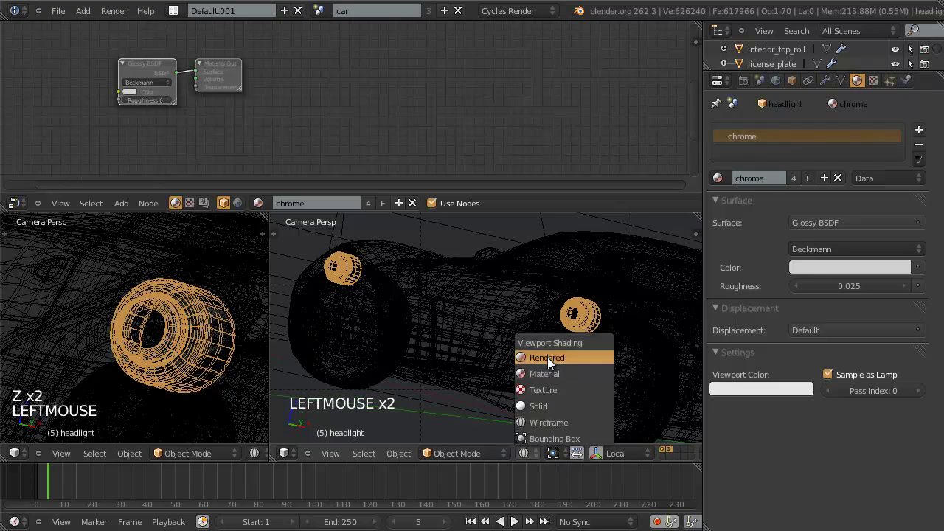
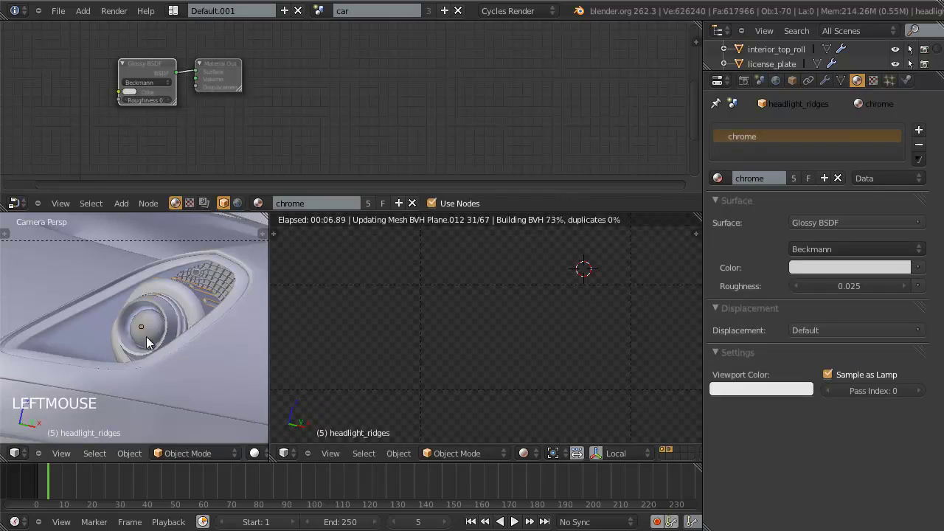
scroll("up", 3)
middle_click(188, 333)
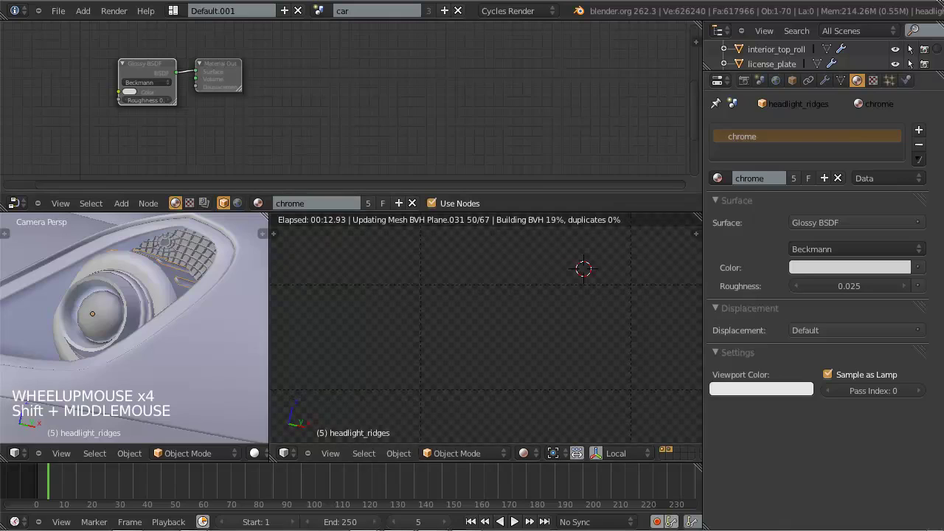
Switch the Properties editor to the Render settings.
left_click(752, 79)
left_click(753, 90)
scroll("down", 3)
scroll("down", 3)
In Performance, try Static BVH acceleration, then return it to Dynamic BVH.
scroll("up", 3)
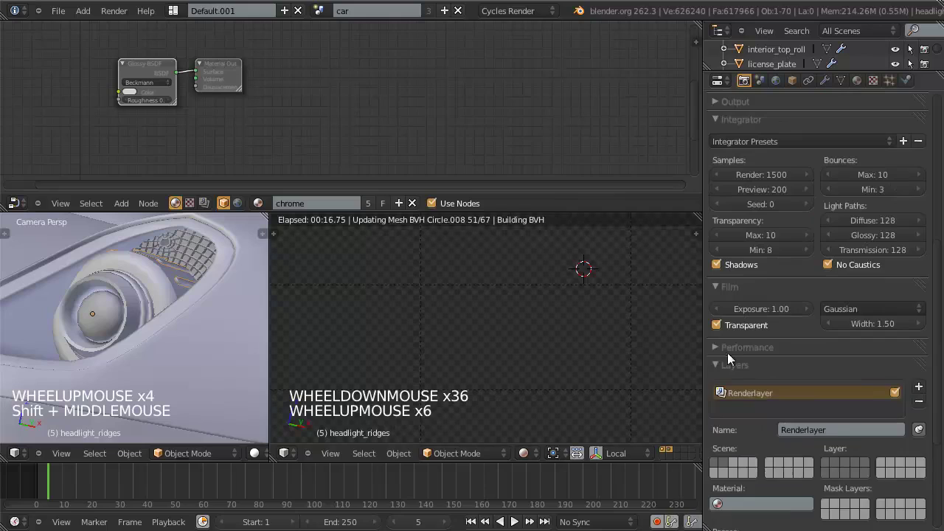
left_click(727, 356)
scroll("up", 3)
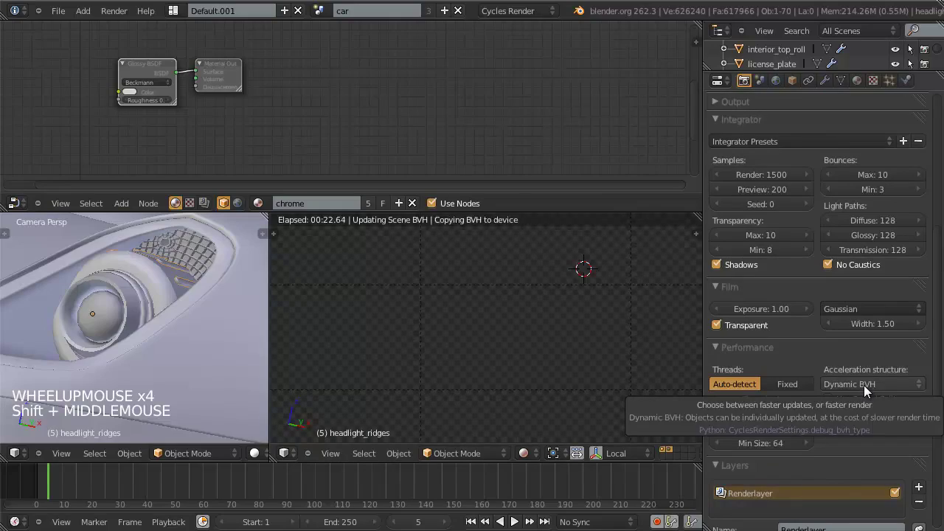
left_click(870, 392)
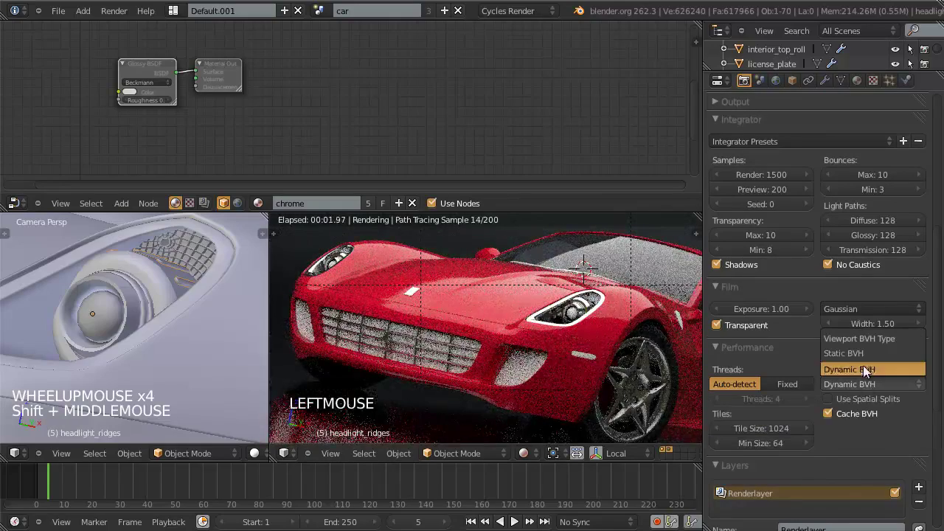
left_click(881, 391)
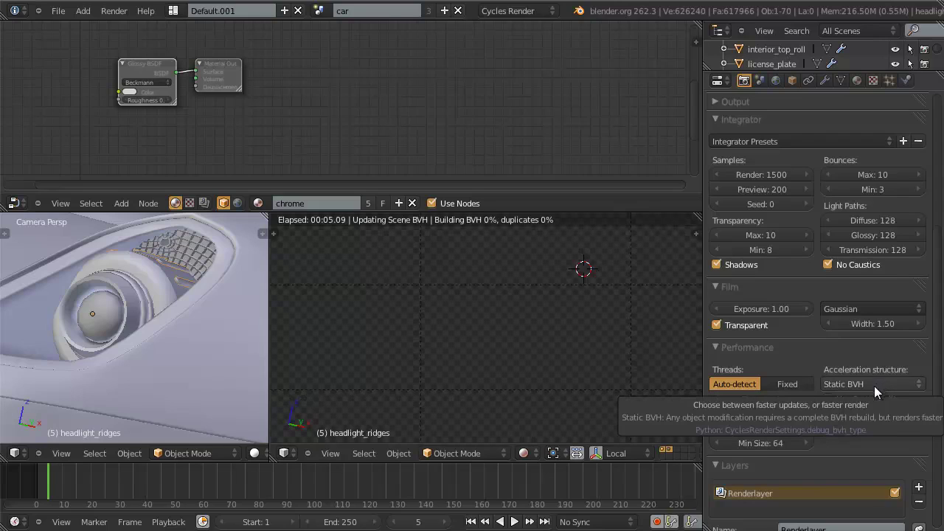
left_click(860, 391)
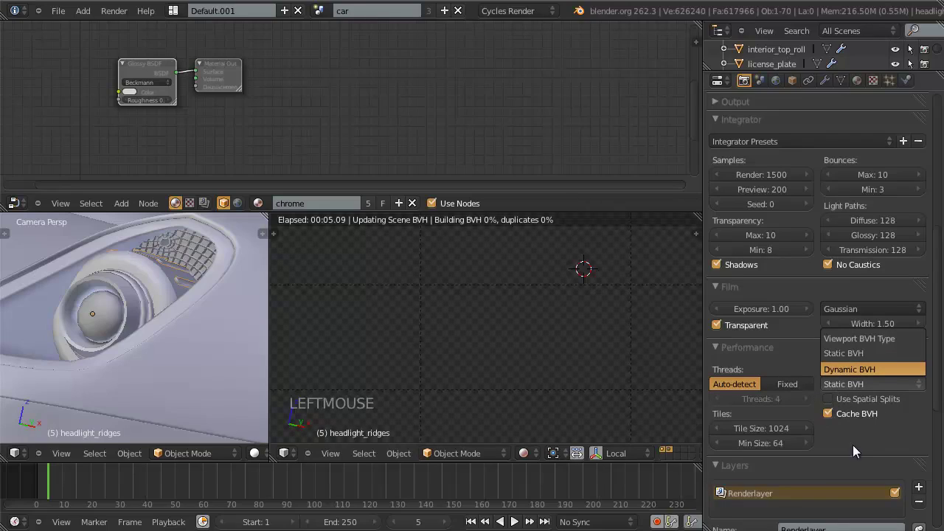
left_click(856, 461)
Return to the viewport and select a material-less headlight part in wireframe.
key("z")
key("z")
left_click(540, 454)
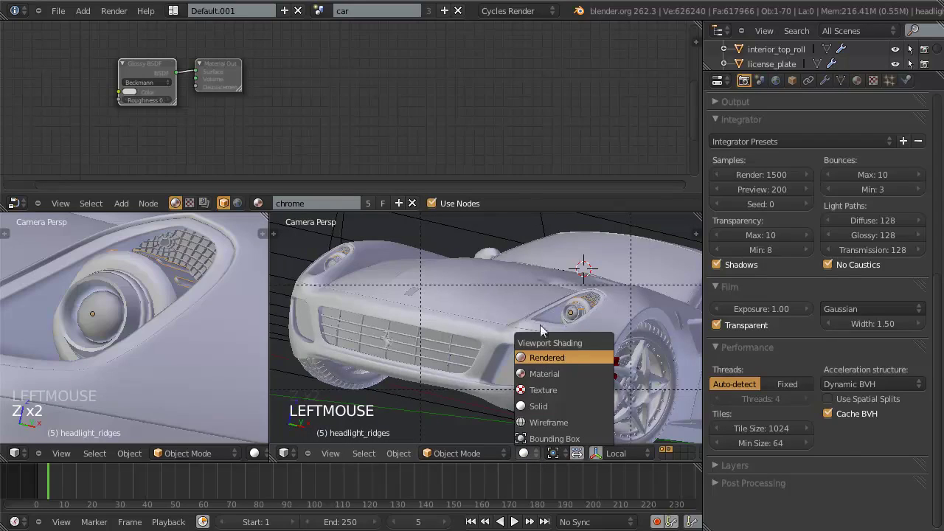
left_click(567, 279)
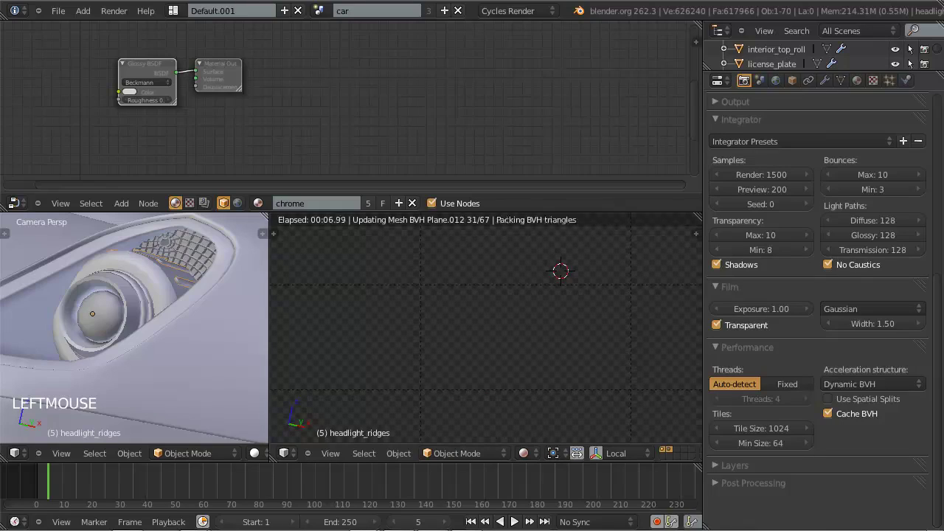
left_click(678, 10)
middle_click(100, 319)
scroll("up", 3)
key("z")
right_click(234, 327)
right_click(236, 332)
right_click(138, 292)
right_click(138, 292)
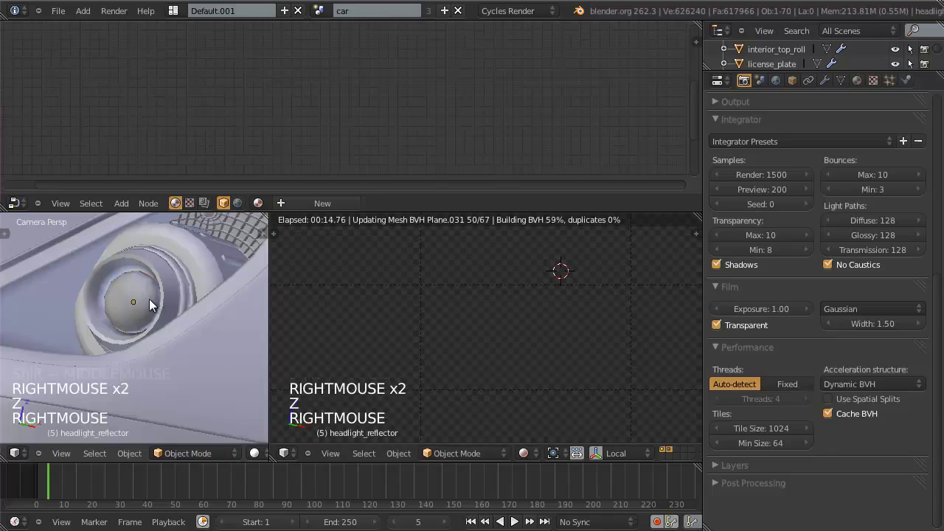
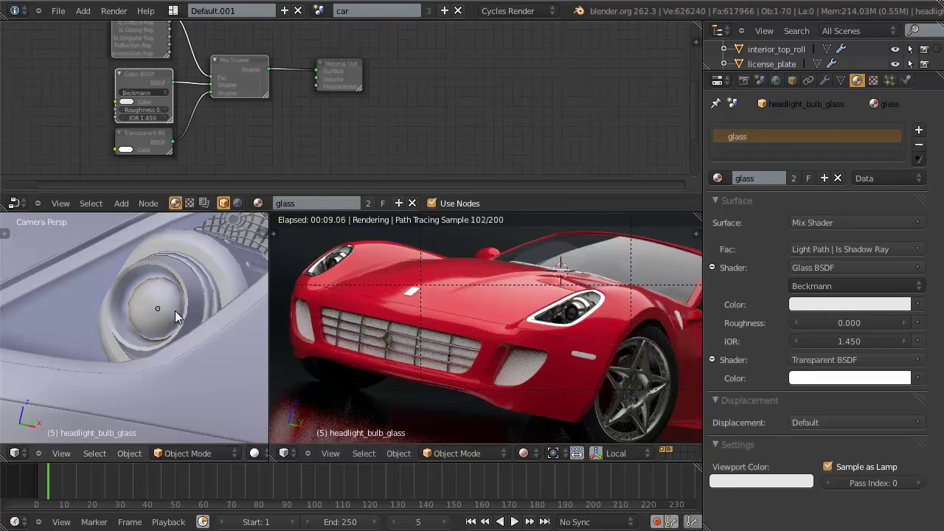
Hide an obstructing part, give headlight_reflector the chrome material, then select headlight_bulb.
key("h")
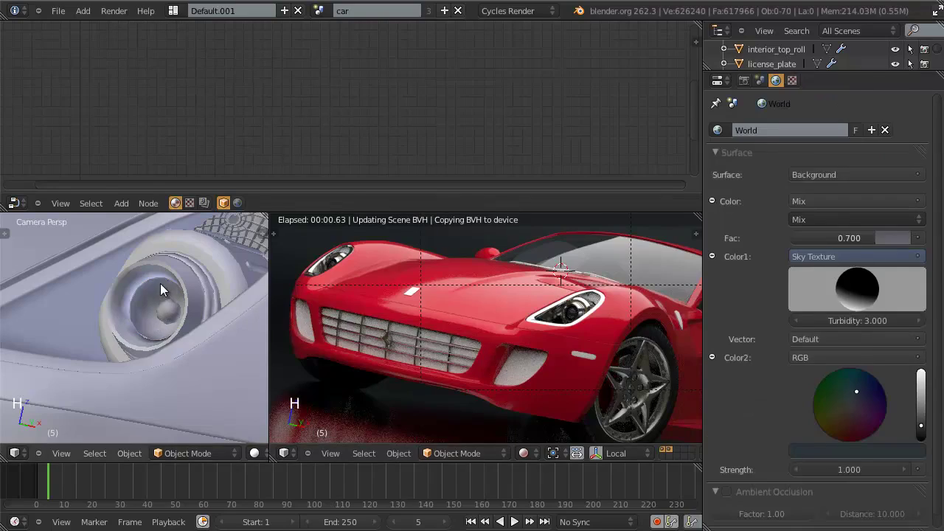
right_click(164, 290)
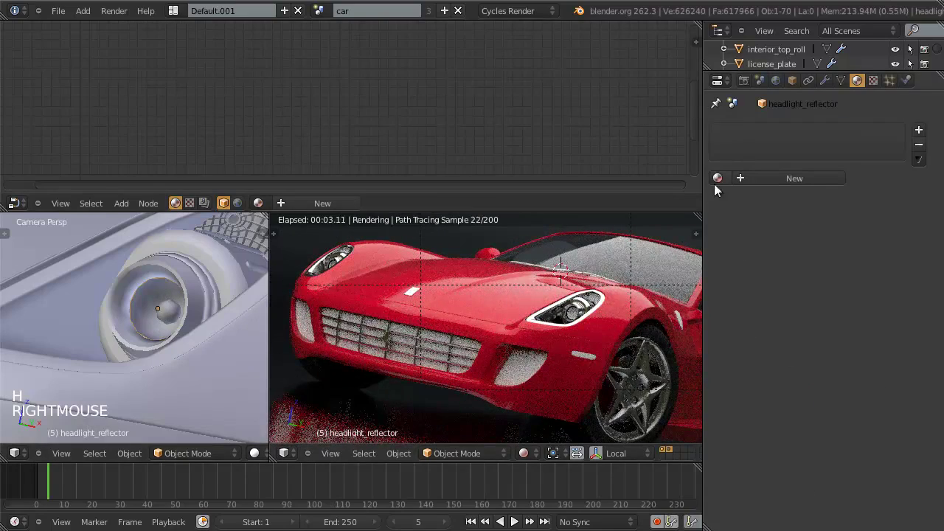
left_click(717, 185)
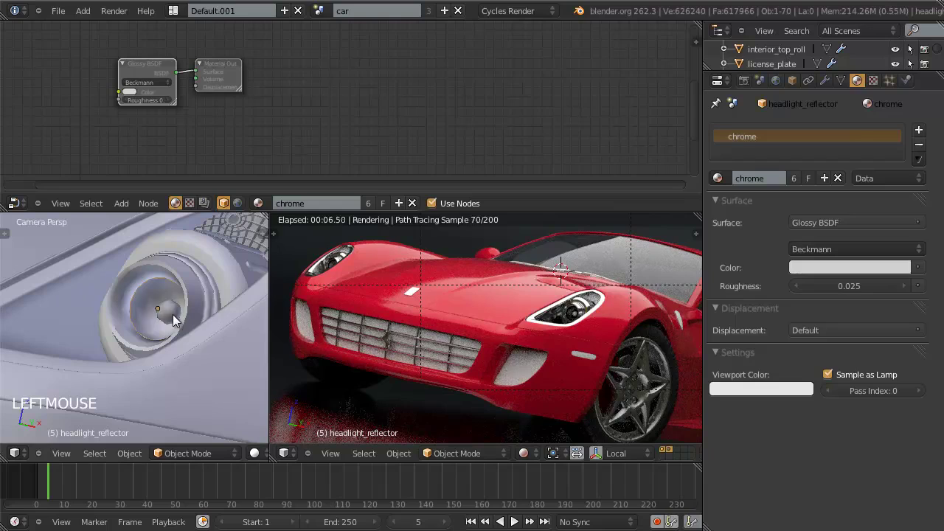
right_click(168, 325)
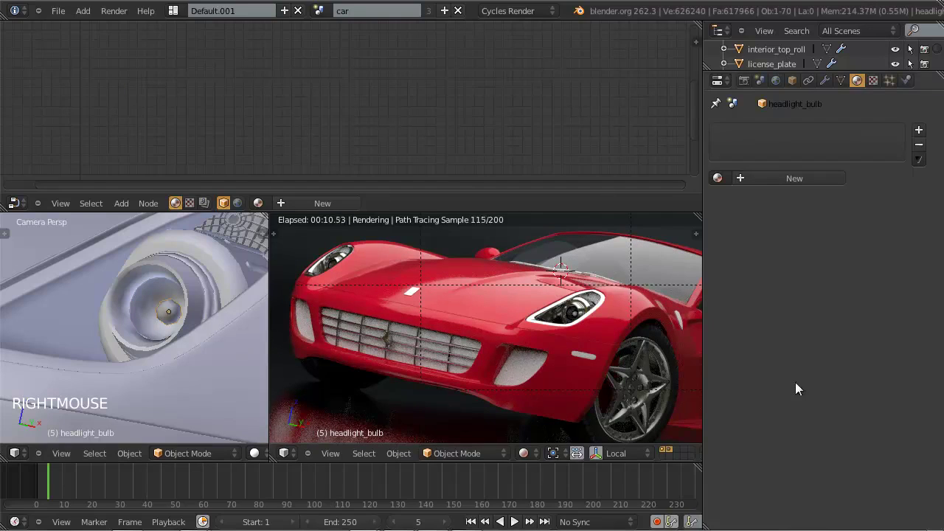
Create light_headlight_bulb as a warm-white Emission material at strength 25 for the bulb.
left_click(790, 182)
left_click(809, 191)
left_click(764, 182)
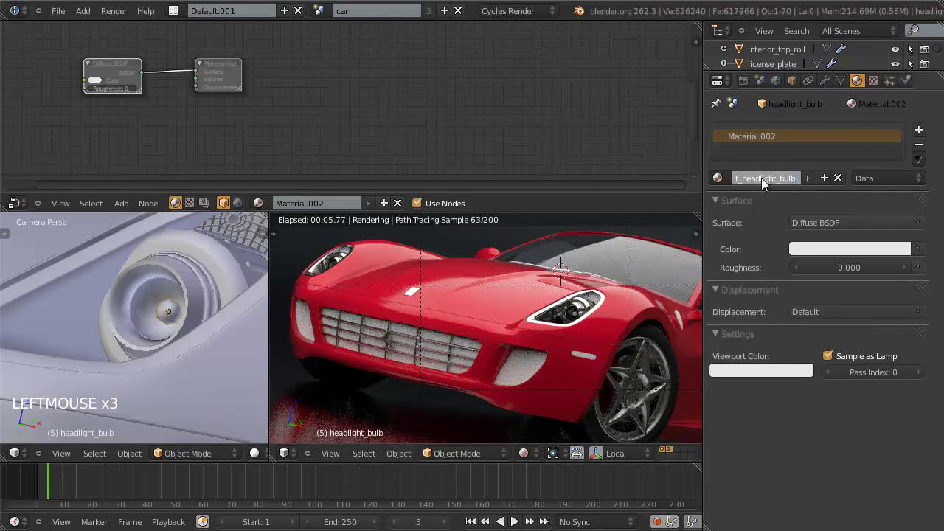
left_click(832, 226)
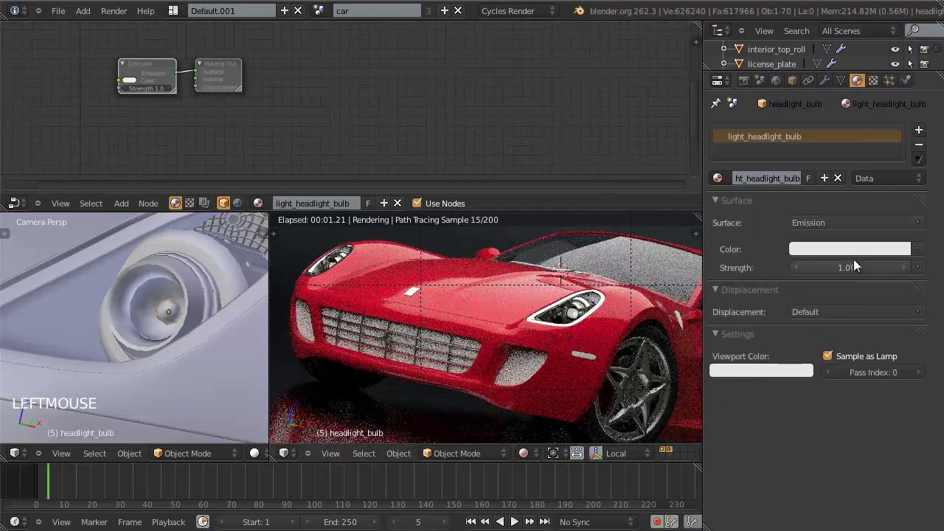
left_click(862, 265)
left_click(850, 255)
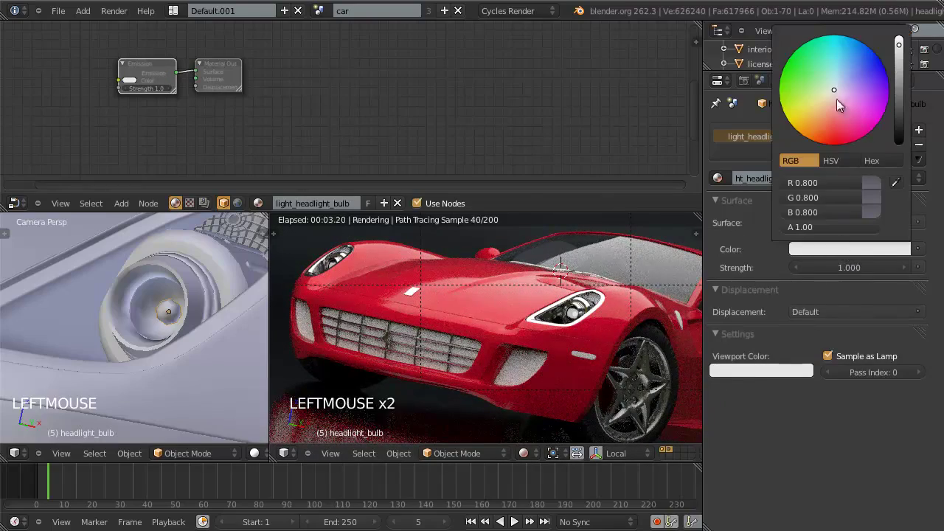
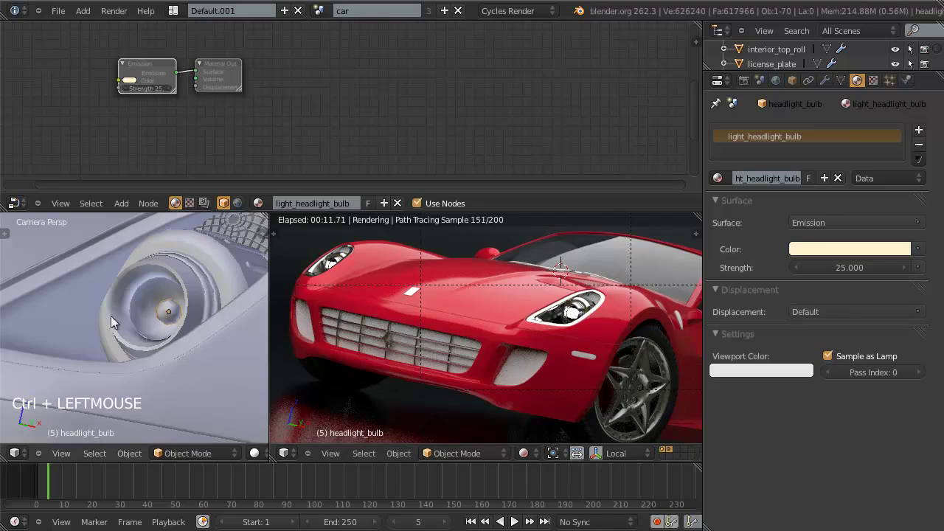
Unhide all parts, save, and orbit around the headlight to review the glowing bulb.
key("alt+h")
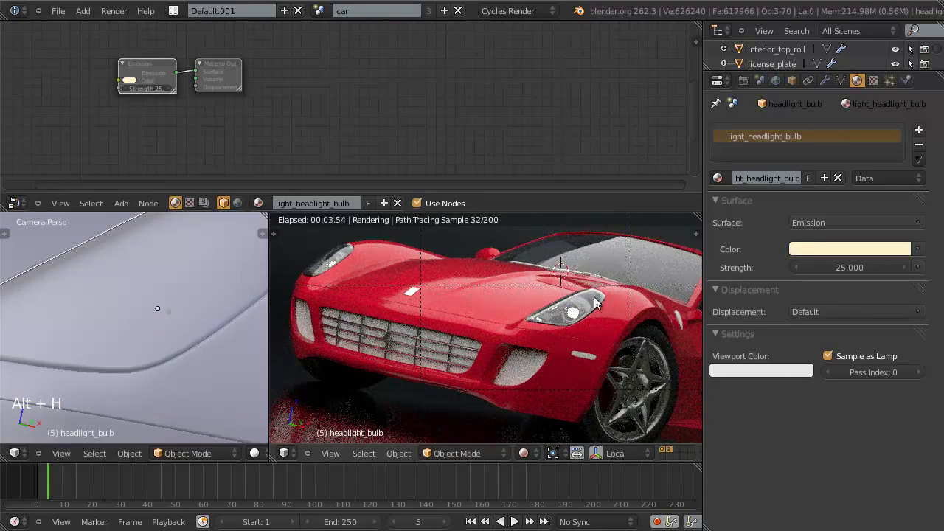
key("ctrl+w")
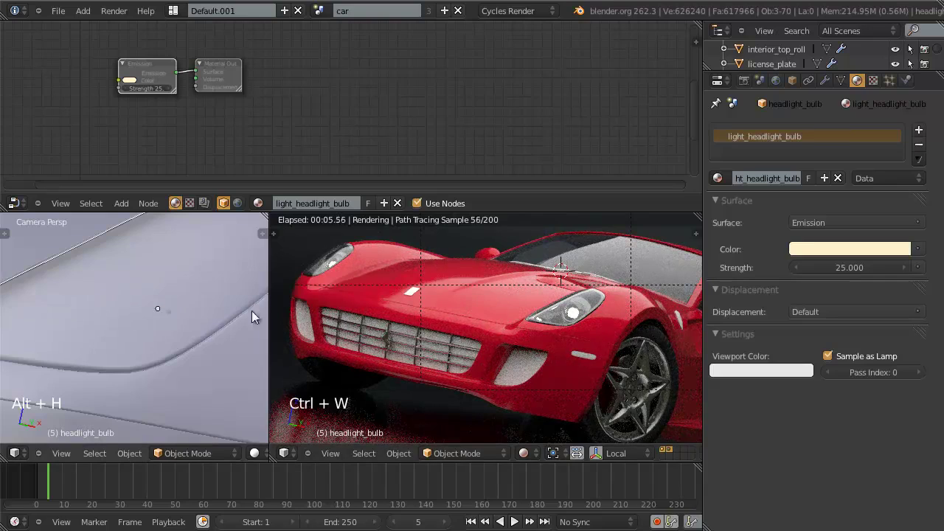
key("a")
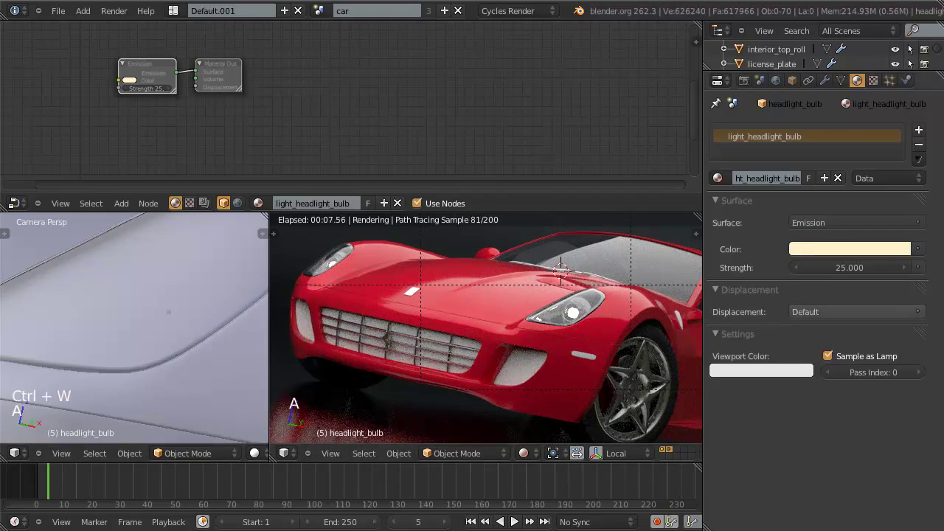
scroll("down", 3)
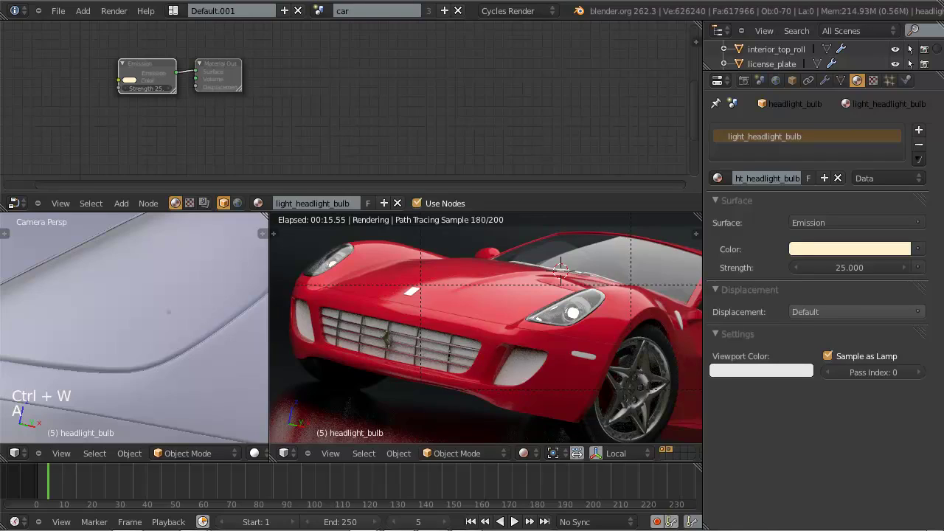
middle_click(176, 312)
left_click(550, 199)
scroll("down", 3)
middle_click(165, 328)
middle_click(115, 338)
scroll("up", 3)
key("z")
middle_click(143, 307)
middle_click(172, 309)
Select headlight_reflector.001 and orbit to inspect it.
right_click(150, 320)
scroll("up", 3)
middle_click(161, 320)
middle_click(164, 313)
scroll("down", 3)
middle_click(119, 323)
middle_click(164, 329)
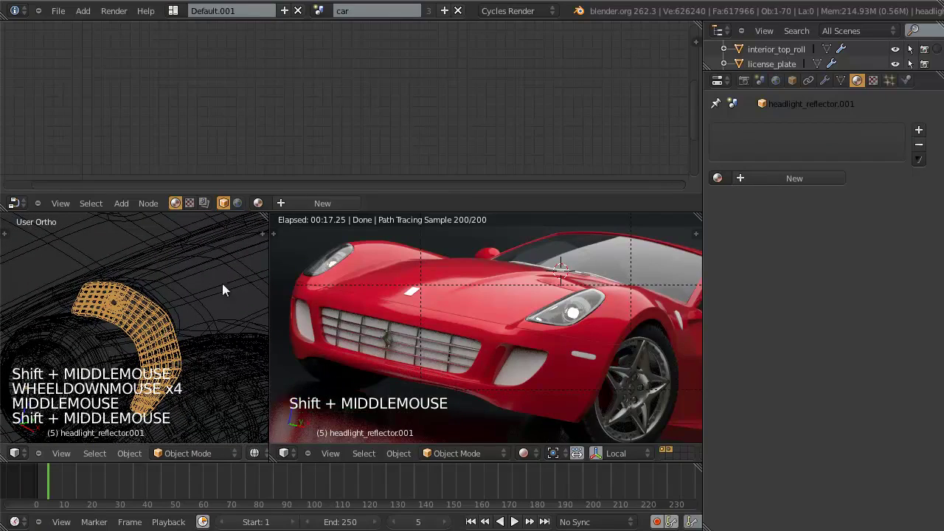
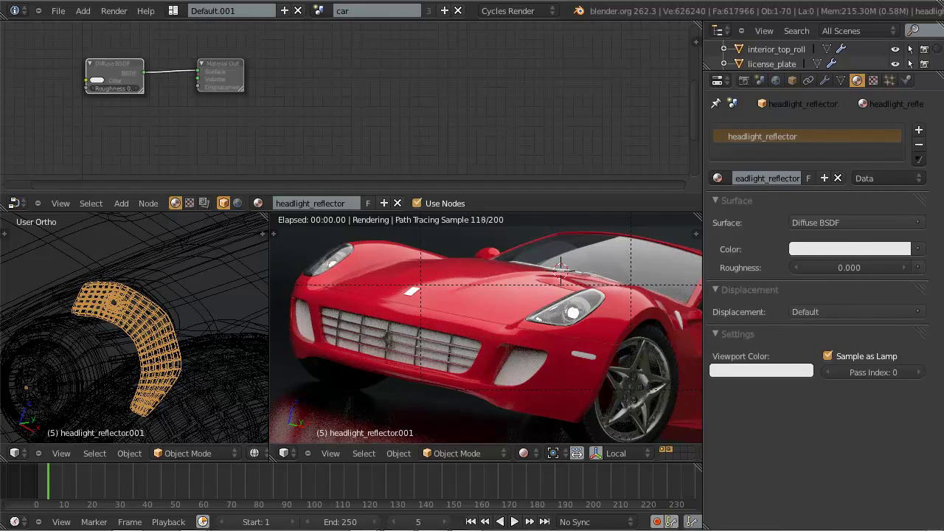
Make headlight_reflector orange for both surface and viewport colour, with Roughness 0.01.
left_click(778, 446)
key("ctrl+v")
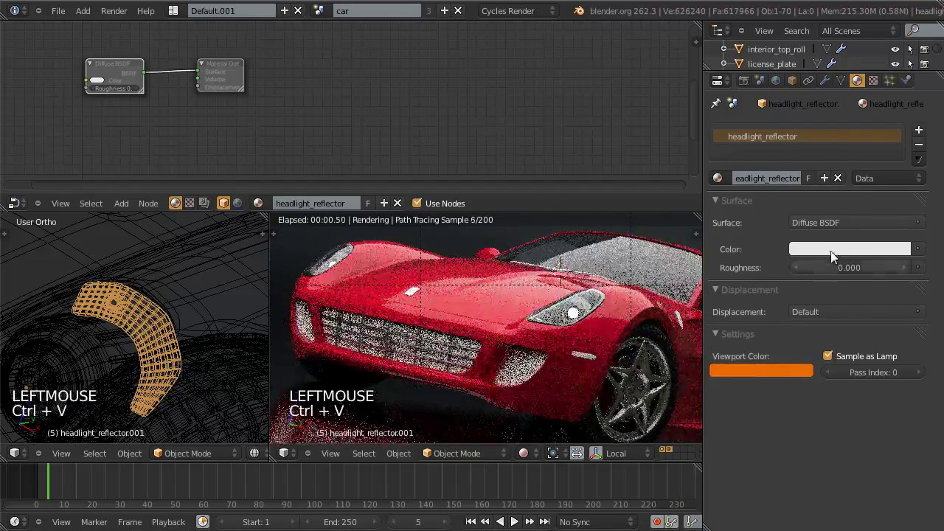
key("ctrl+v")
left_click(869, 251)
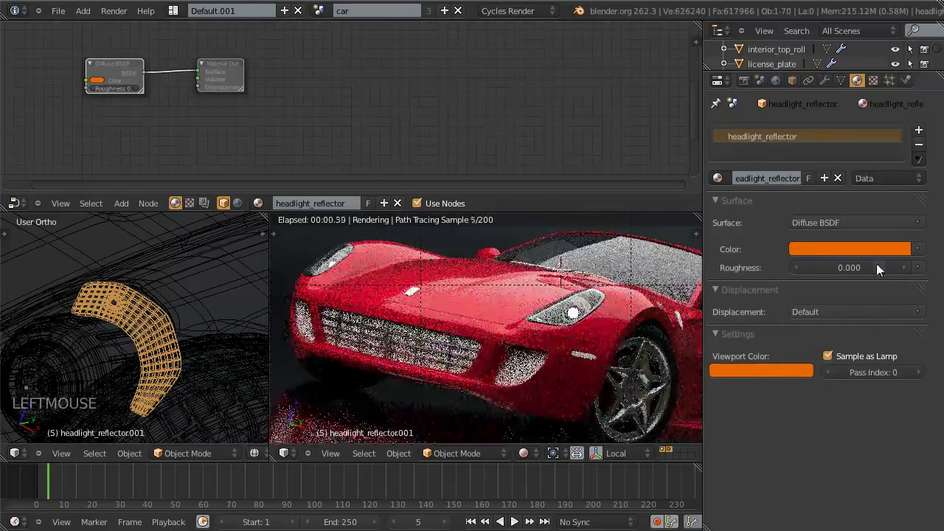
left_click(877, 274)
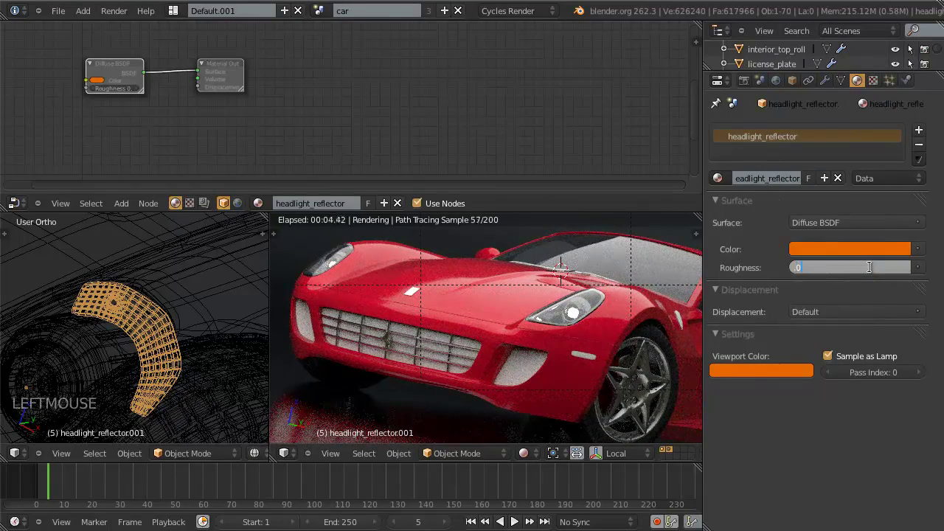
Review the World's sky-and-RGB mix settings, re-angle the car view and deselect everything.
scroll("down", 3)
scroll("down", 3)
scroll("down", 3)
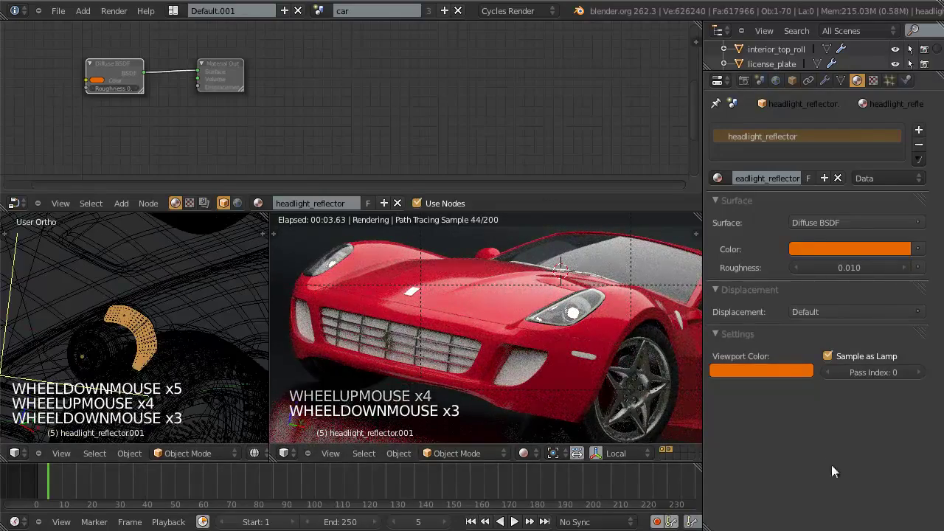
left_click(822, 491)
scroll("down", 3)
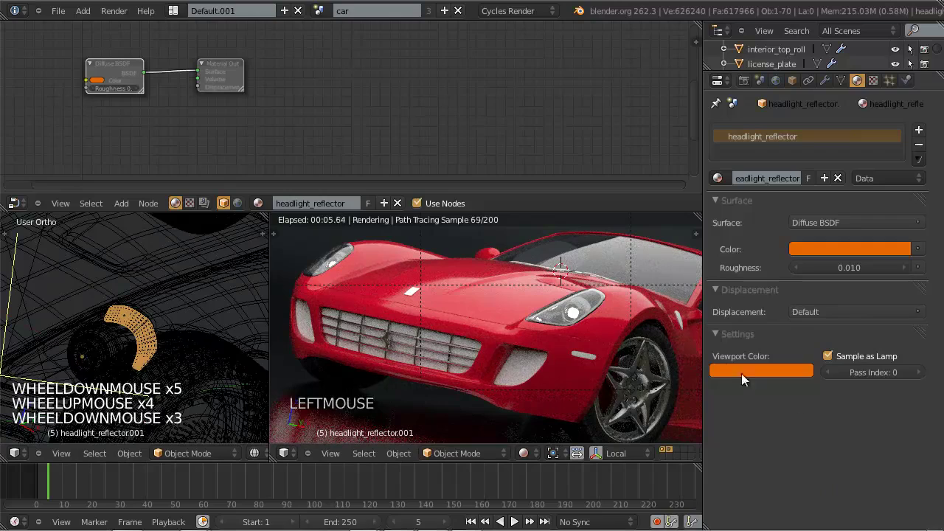
left_click(796, 463)
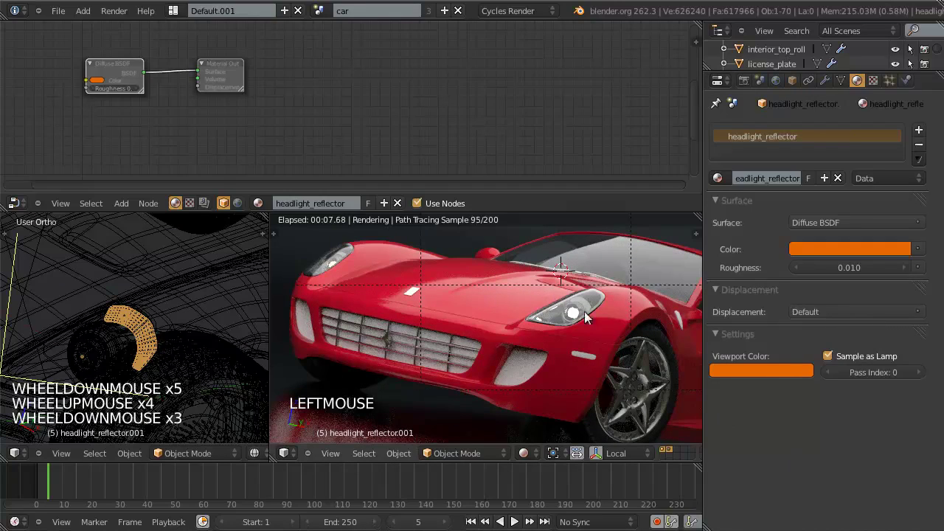
scroll("down", 3)
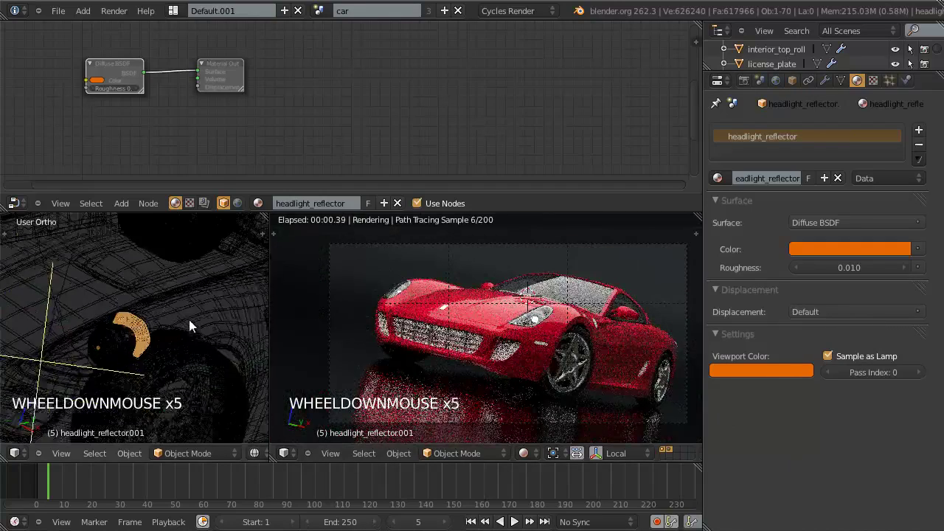
scroll("down", 3)
middle_click(178, 313)
scroll("up", 3)
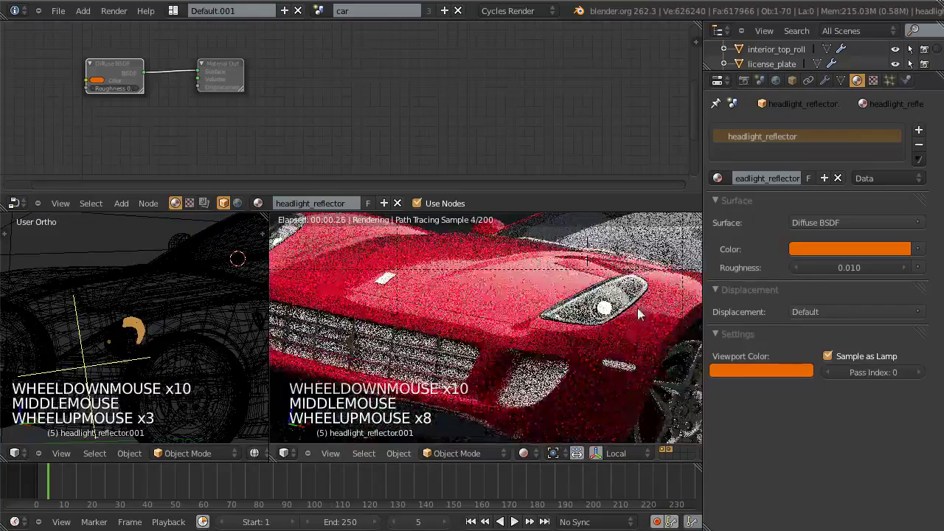
key("z")
right_click(115, 335)
Check the World and Render Integrator settings while inspecting the car from another angle.
key("h")
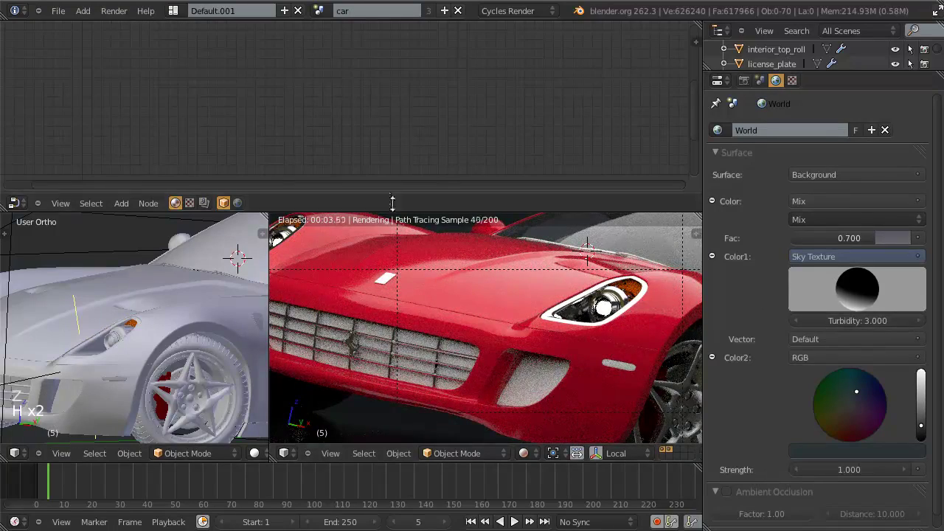
left_click(386, 204)
key("alt+h")
scroll("down", 3)
scroll("up", 3)
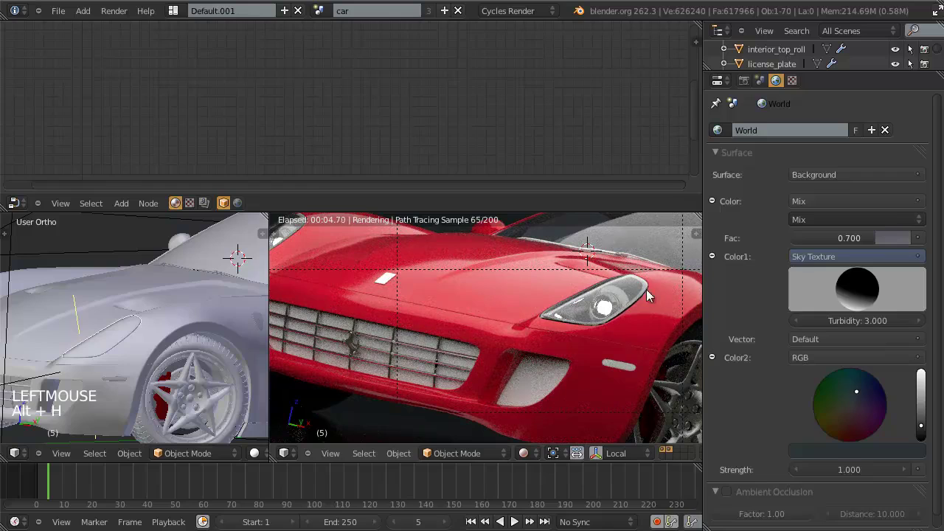
left_click(745, 87)
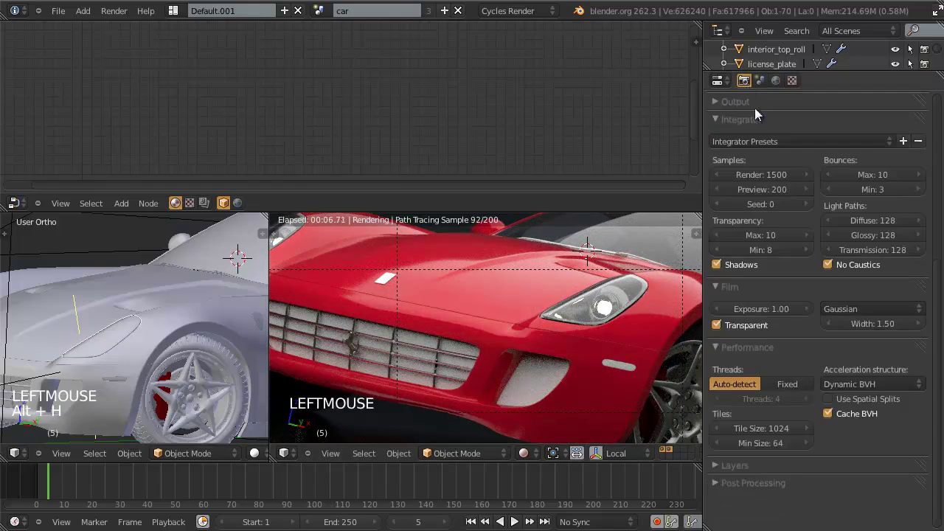
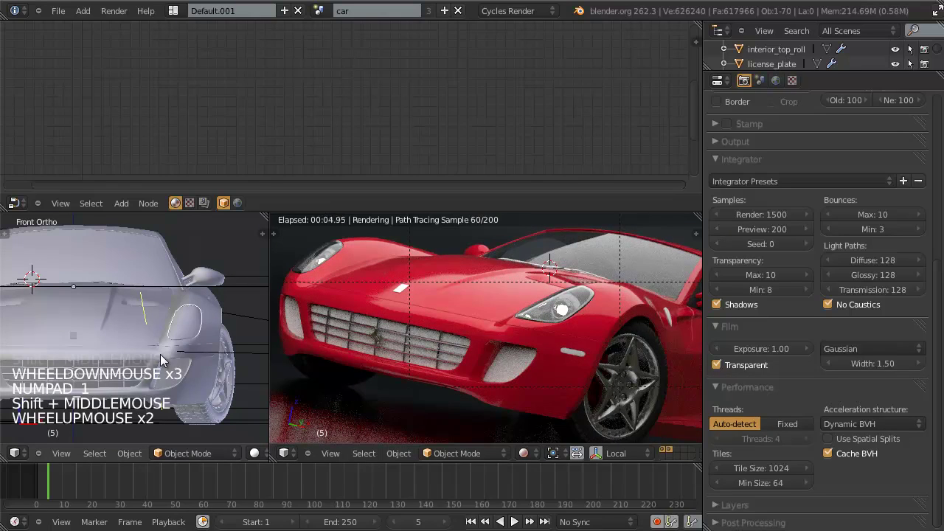
scroll("up", 3)
middle_click(147, 346)
scroll("up", 3)
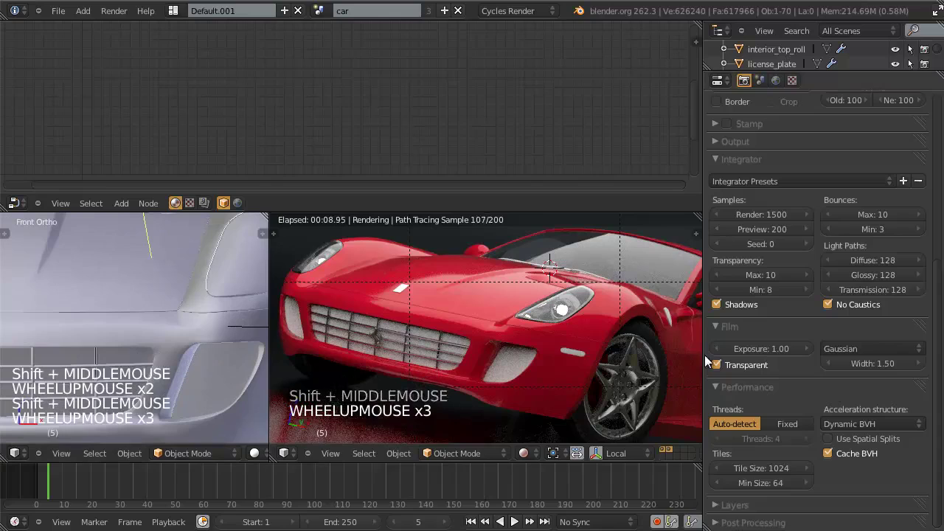
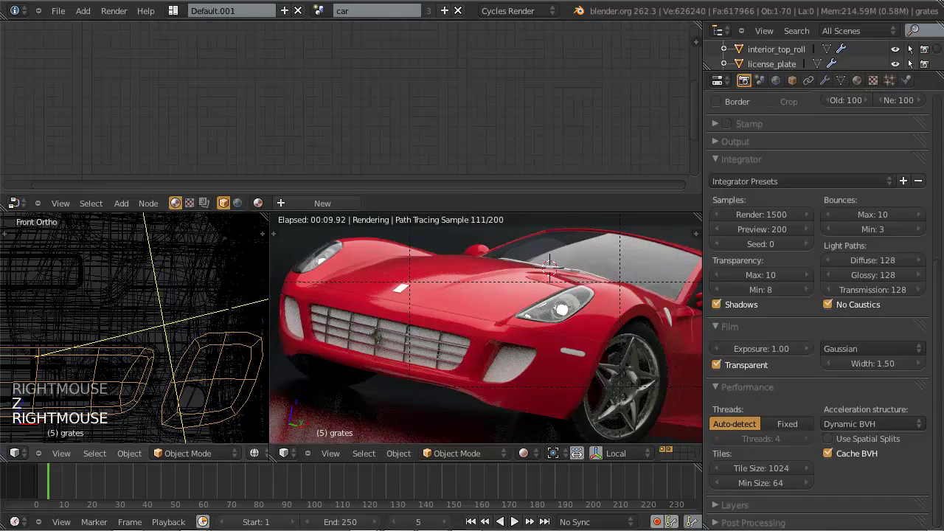
Select the grates object and create a new material of its own for it.
left_click(754, 16)
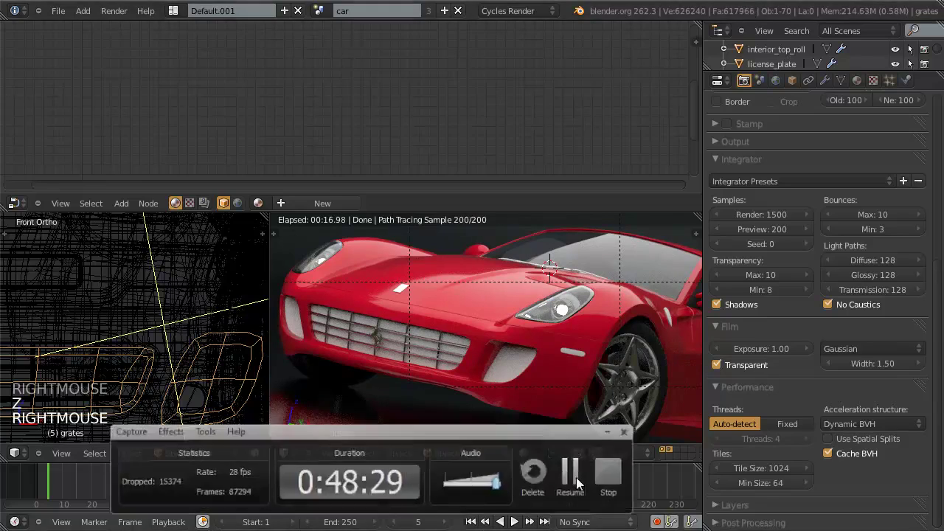
left_click(657, 19)
left_click(144, 306)
scroll("down", 3)
scroll("down", 3)
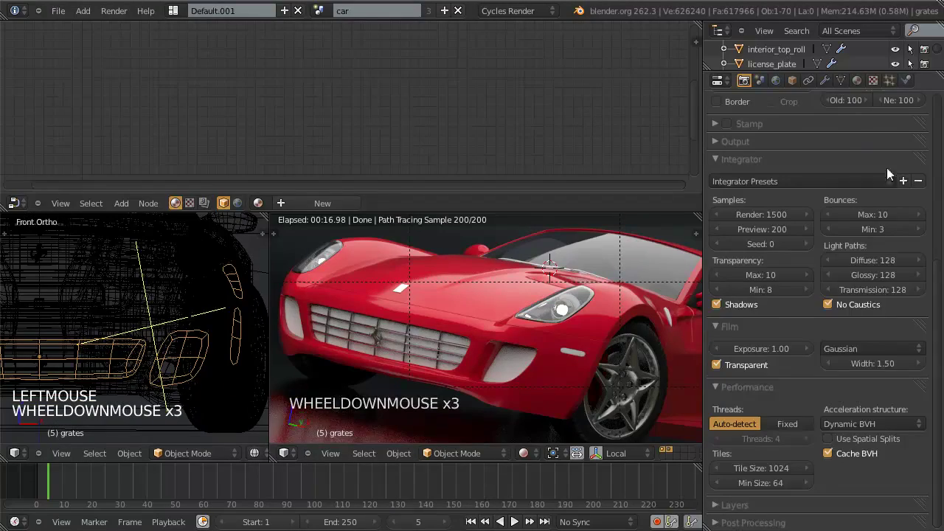
left_click(866, 88)
Rename the material to mesh and wire a dark Glossy BSDF at roughness 0.2 into the output.
left_click(788, 186)
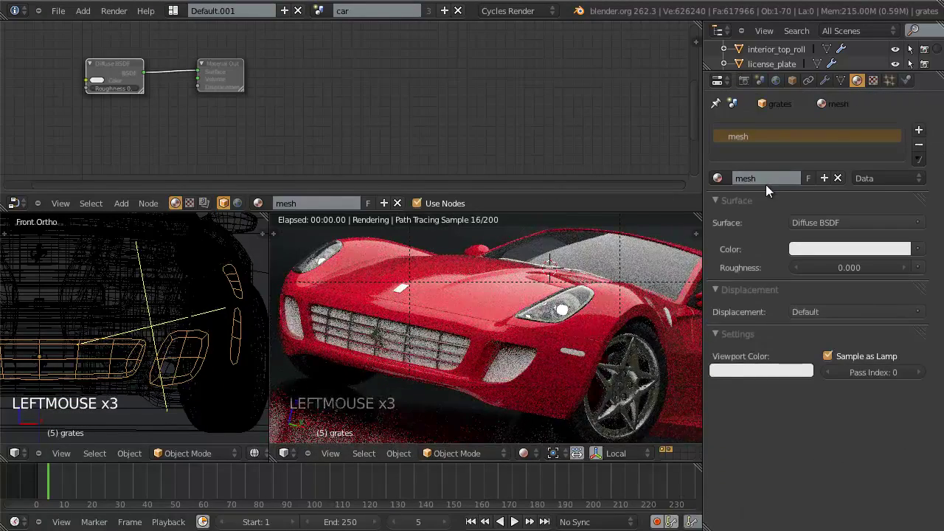
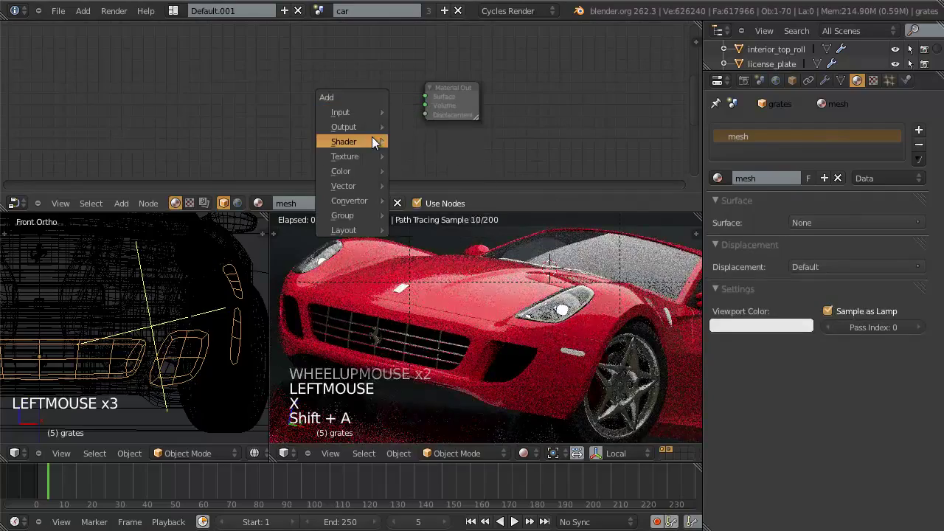
key("g")
left_click(290, 140)
left_click(251, 126)
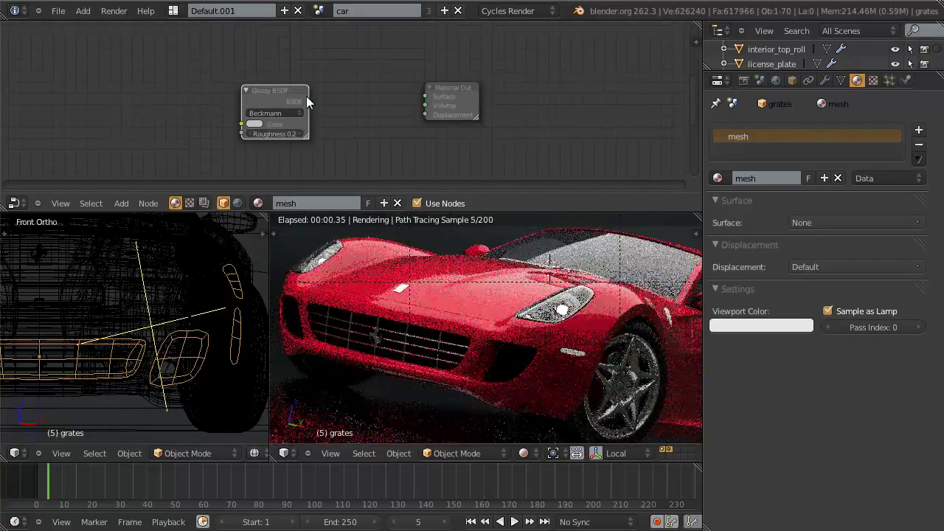
left_click(254, 124)
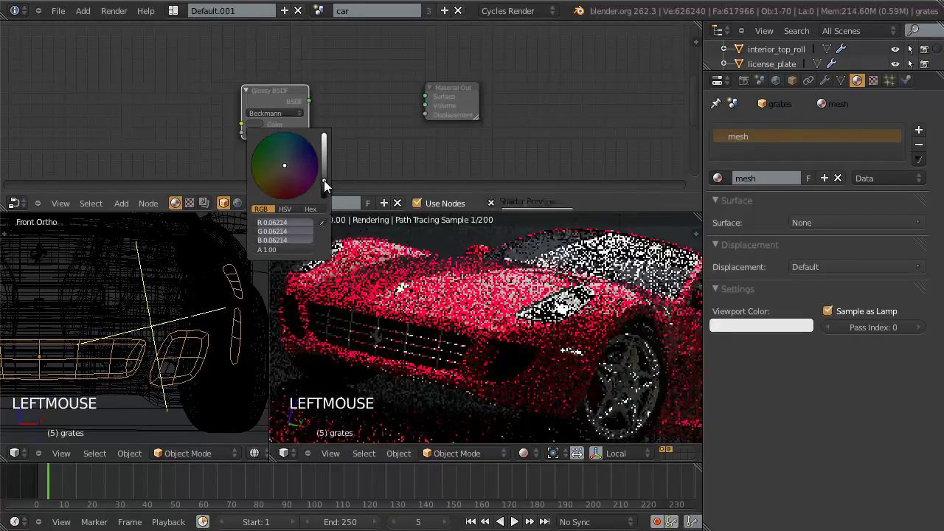
left_click(297, 99)
left_click(315, 105)
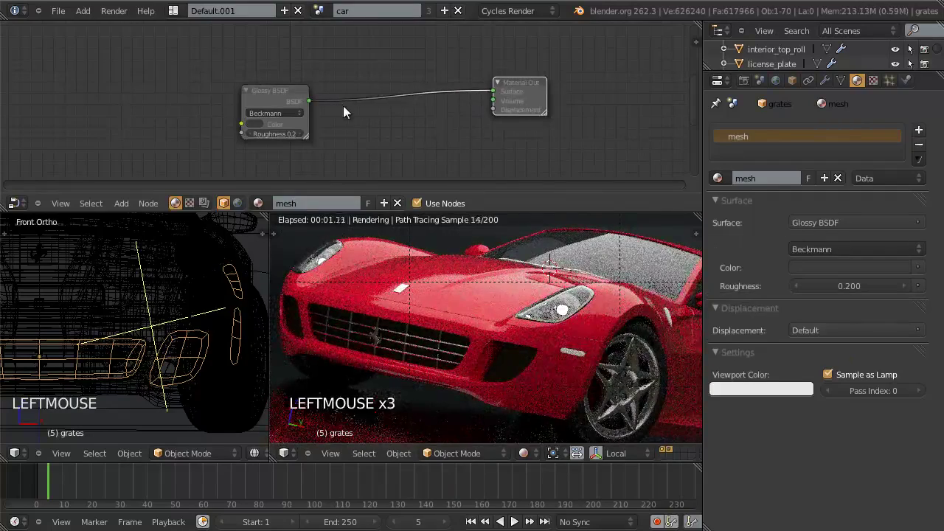
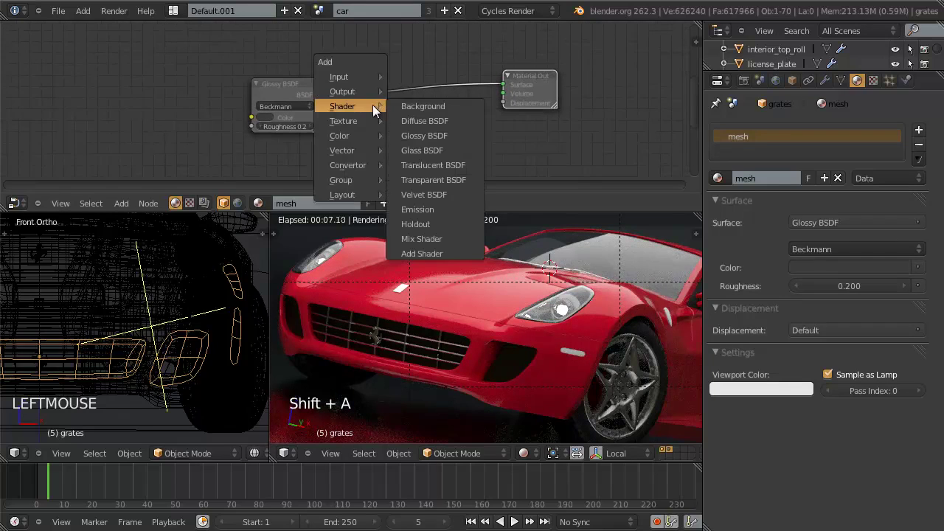
Add a Transparent BSDF node to the mesh material for mixing with the glossy.
key("g")
left_click(306, 107)
key("shift+a")
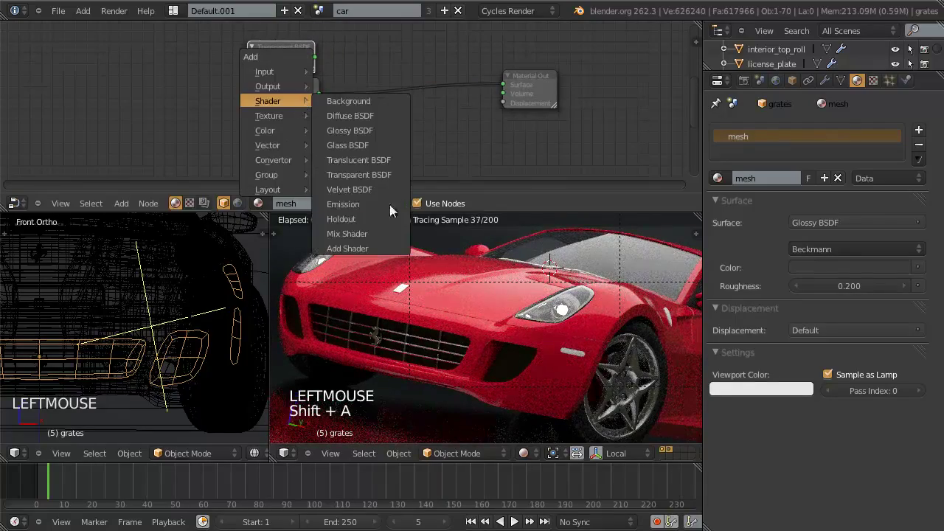
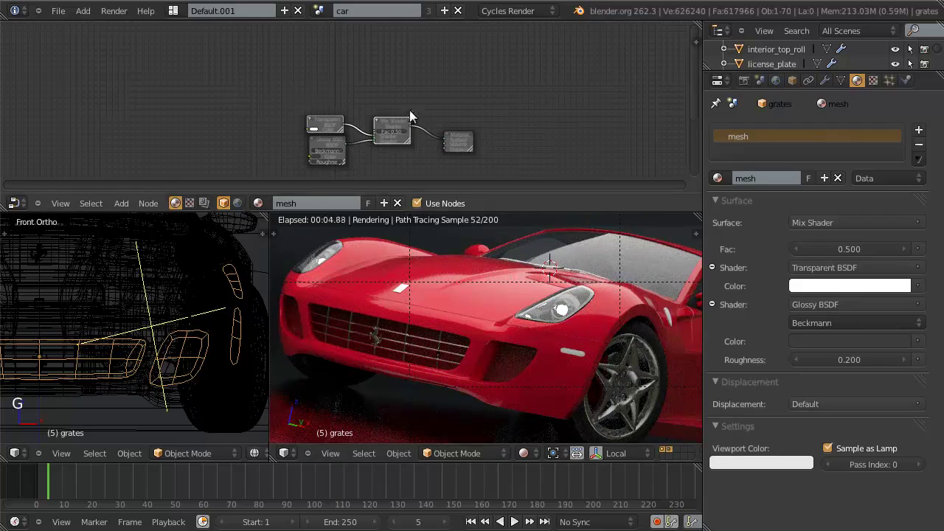
Add an Image Texture node loaded with the metal-lattice grille .jpg and enter Edit Mode on the grates.
key("shift+a")
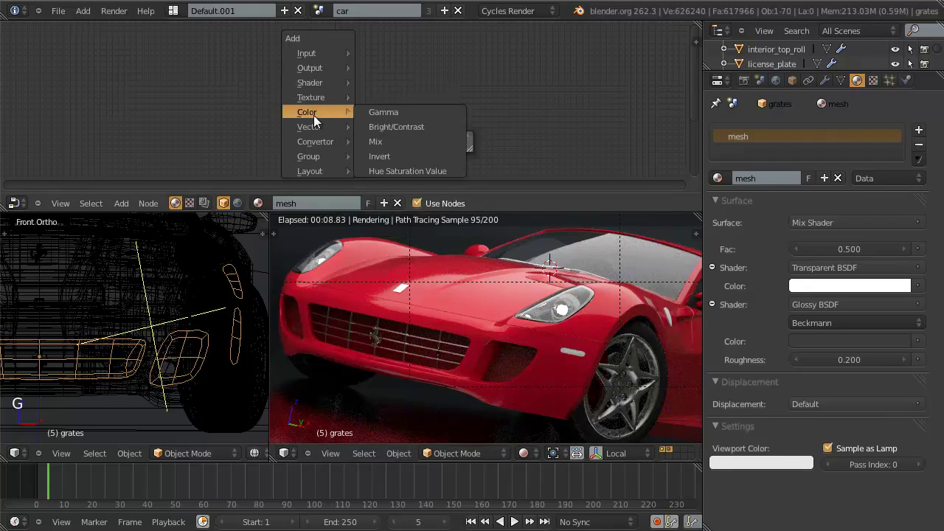
key("g")
left_click(308, 93)
scroll("up", 3)
left_click(318, 90)
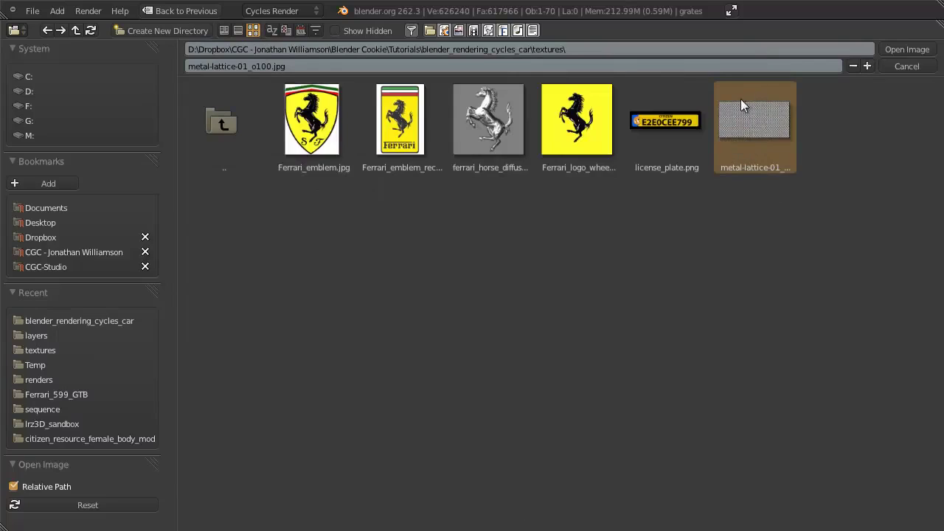
left_click(905, 56)
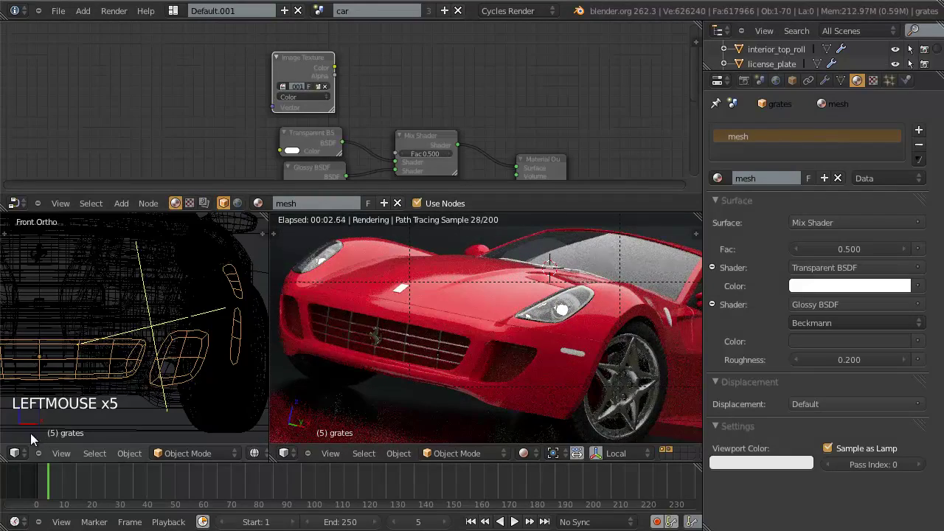
left_click(27, 457)
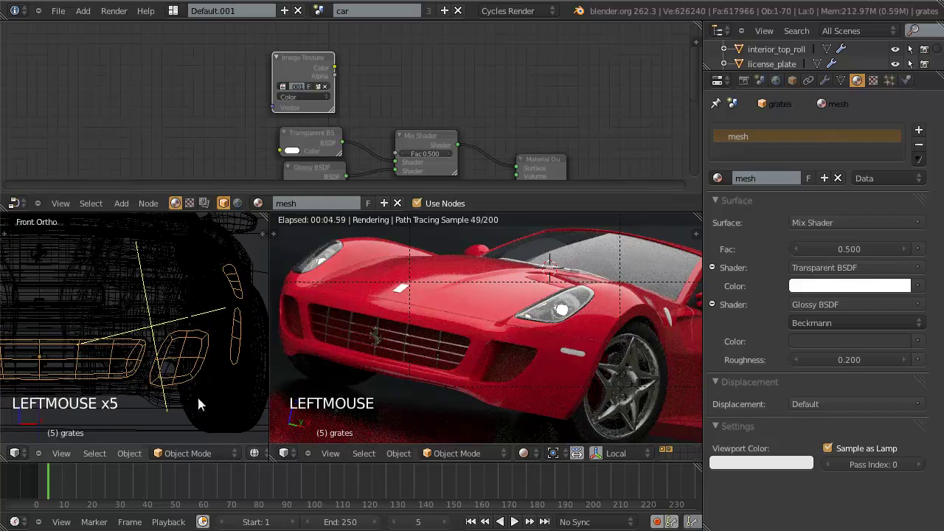
key("Tab")
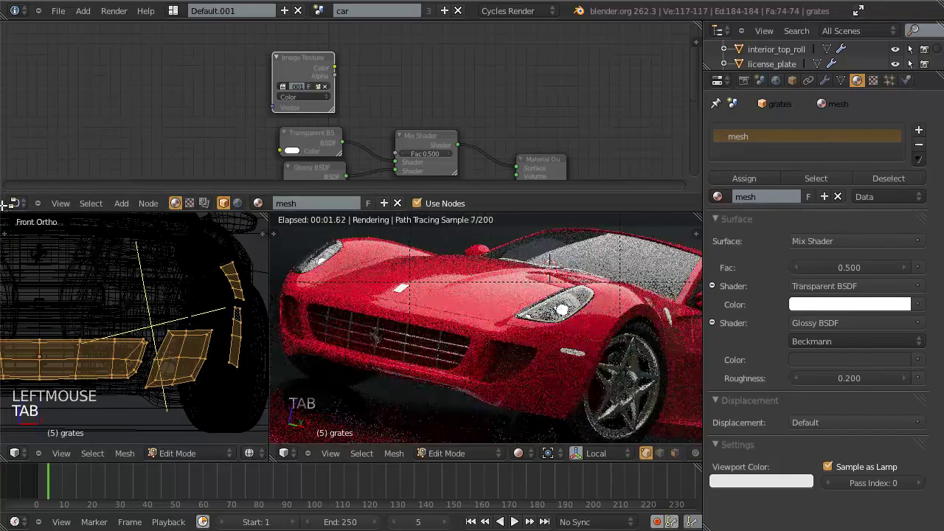
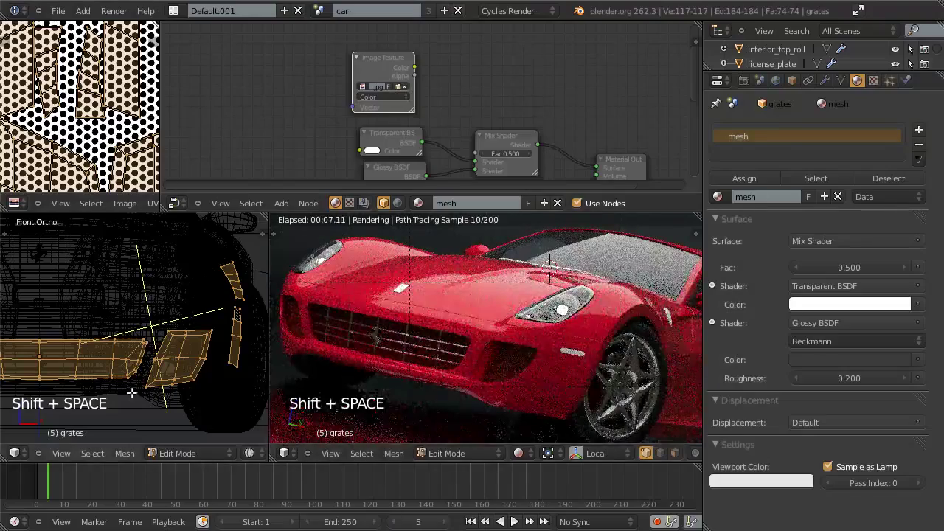
Back in Object Mode, link the grille image colour to the Mix Shader factor.
key("Tab")
scroll("up", 3)
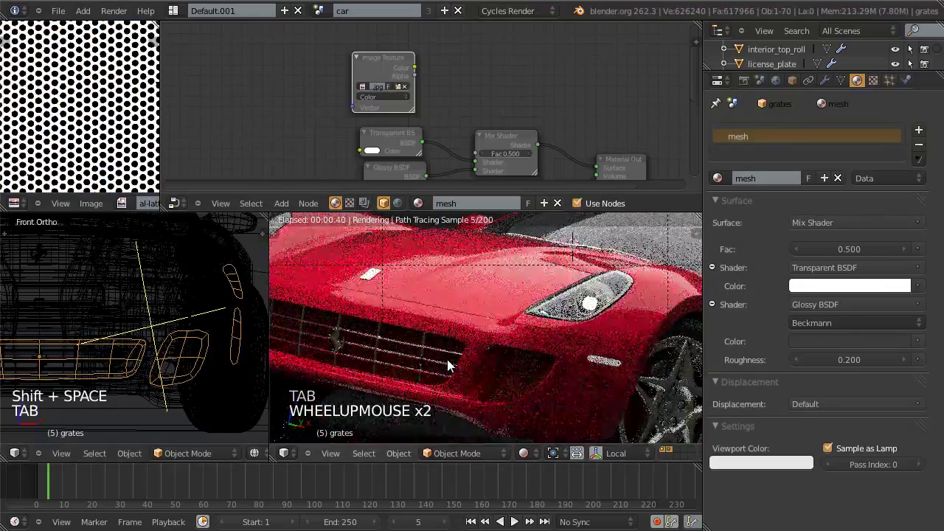
middle_click(529, 364)
scroll("up", 3)
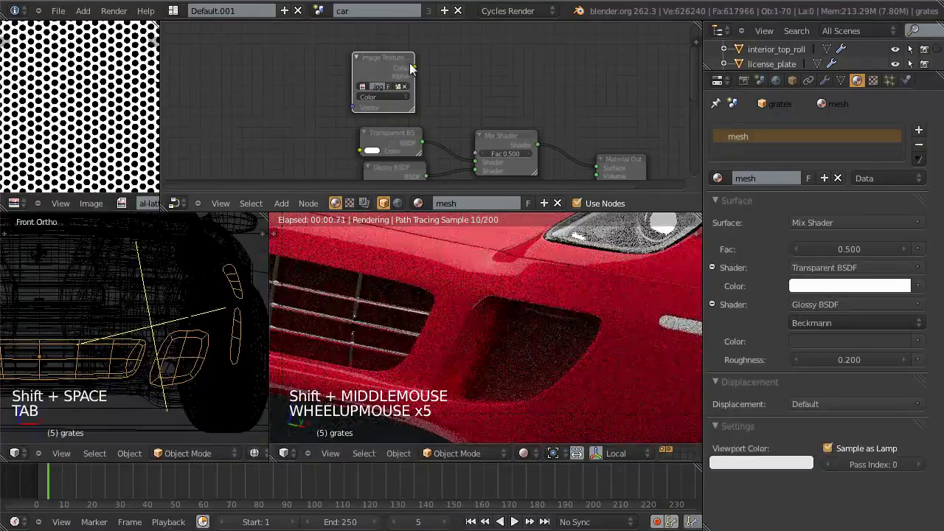
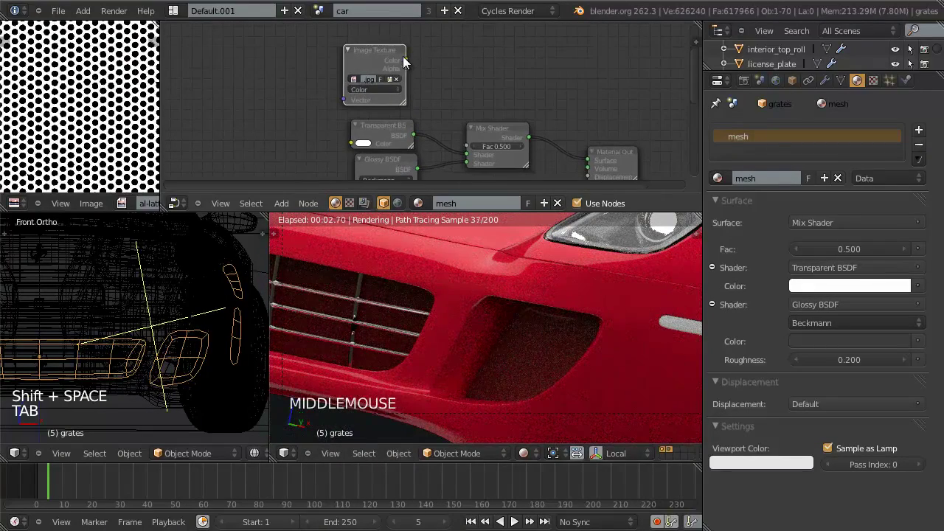
left_click(415, 63)
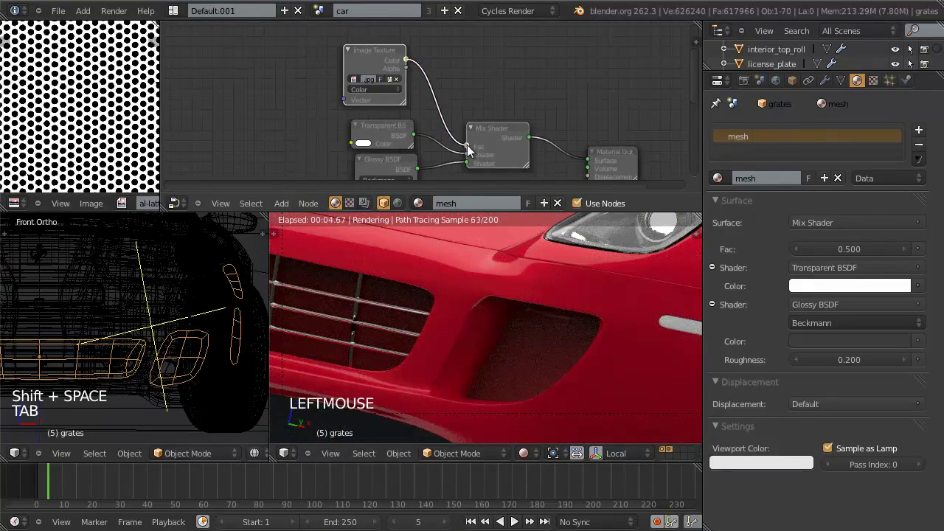
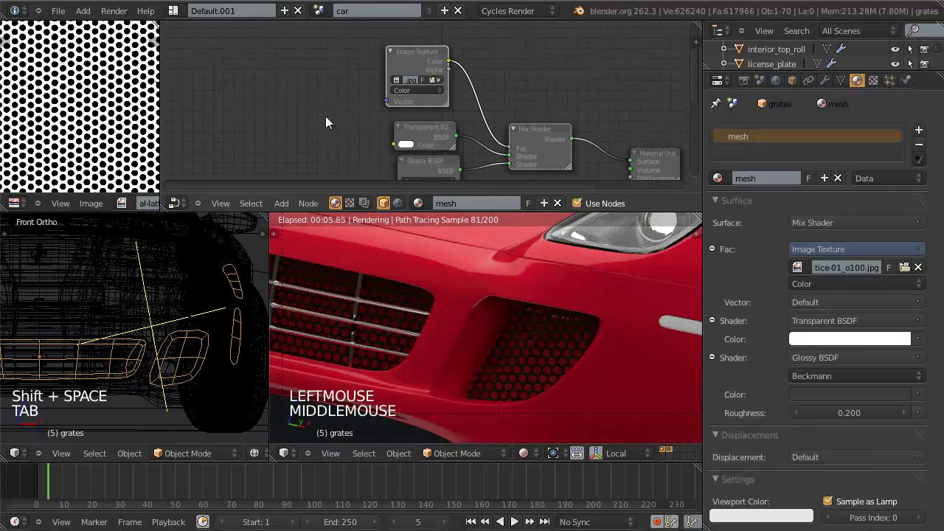
Map the texture from UV coordinates via Texture Coordinate and Mapping nodes at scale 1.5.
key("shift+a")
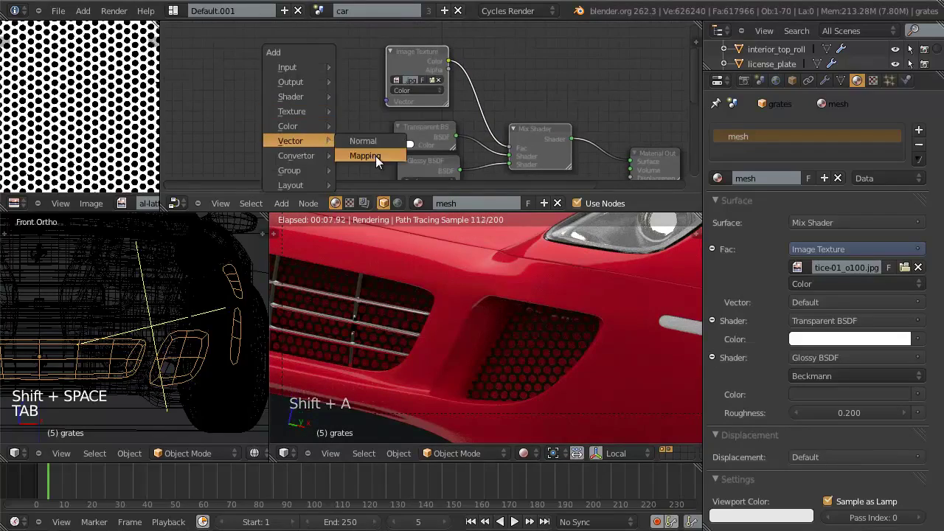
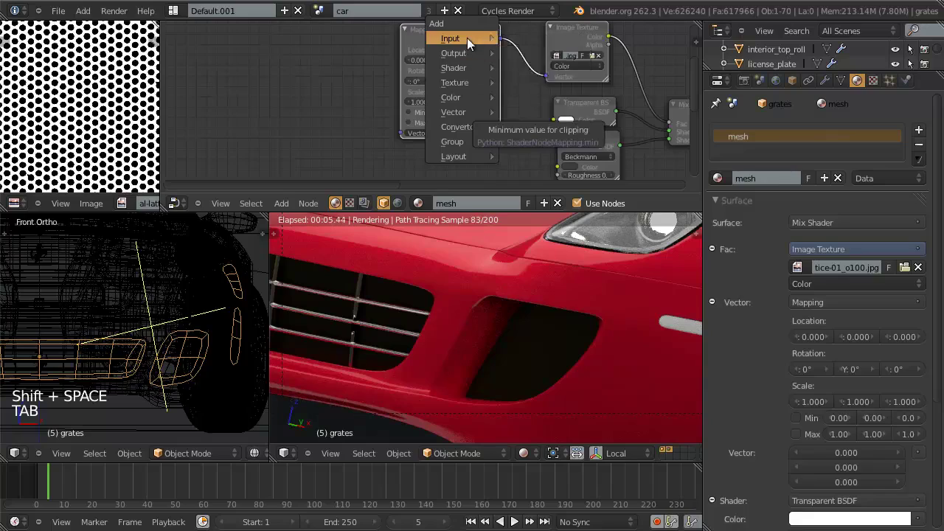
key("g")
left_click(278, 114)
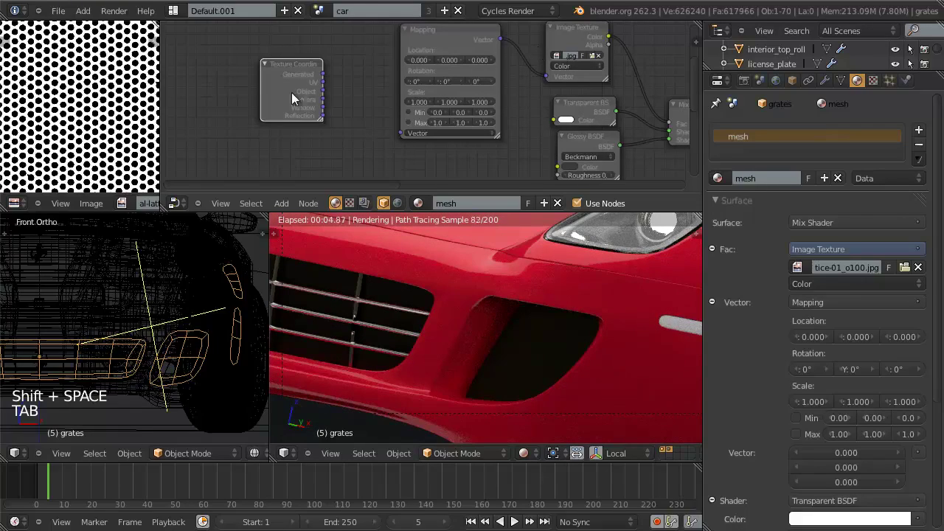
left_click(329, 85)
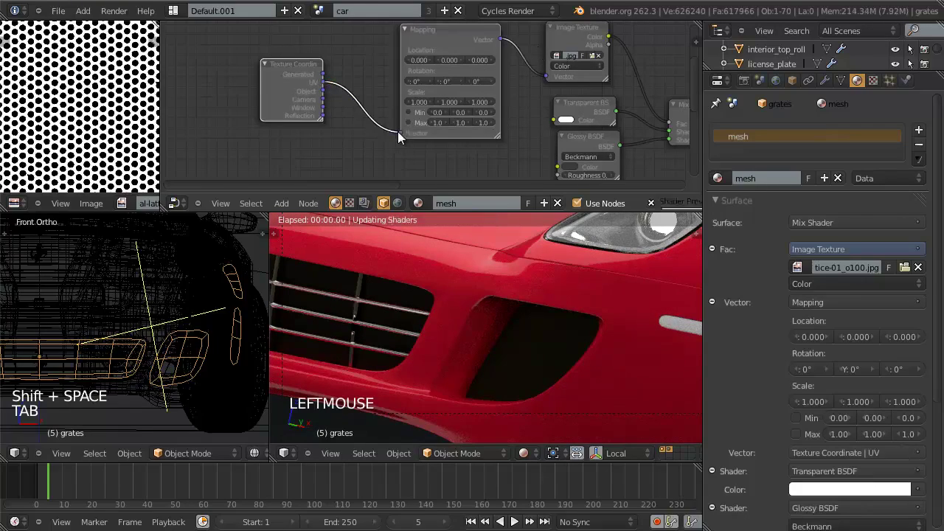
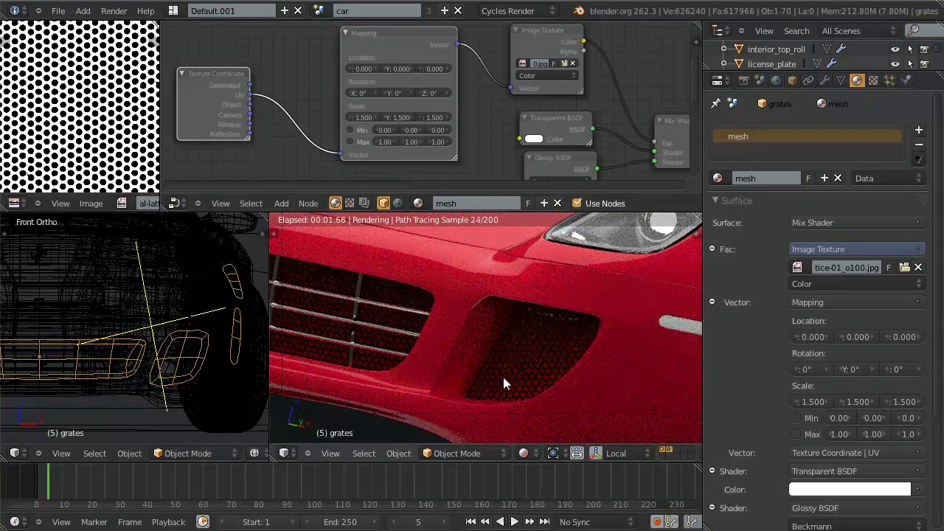
scroll("down", 3)
middle_click(587, 354)
scroll("up", 3)
scroll("up", 3)
scroll("down", 3)
scroll("up", 3)
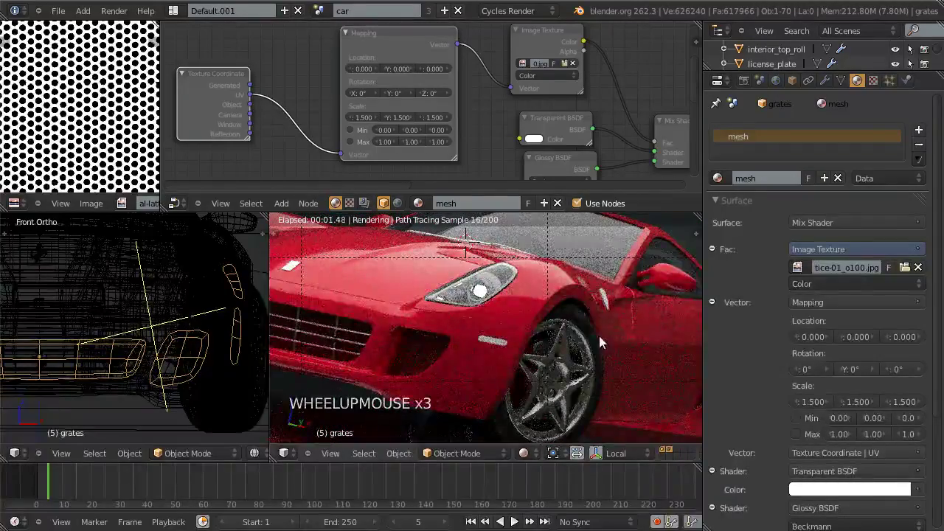
middle_click(590, 333)
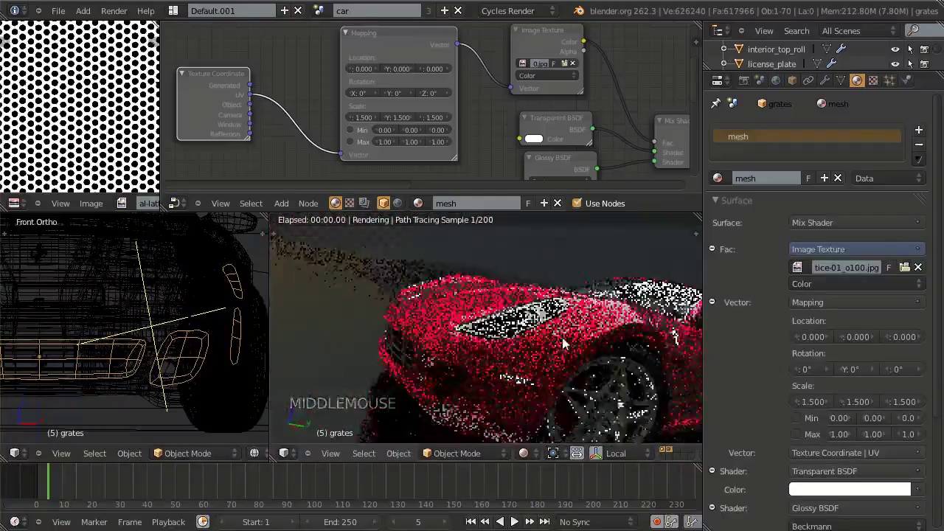
Orbit the modelling view around the car to inspect the grille from camera and free angles.
key("KP_0")
scroll("down", 3)
middle_click(154, 296)
key("z")
middle_click(198, 306)
scroll("down", 3)
scroll("up", 3)
middle_click(135, 322)
key("z")
right_click(167, 328)
key("z")
scroll("down", 3)
key("z")
middle_click(135, 346)
middle_click(149, 351)
key("z")
scroll("up", 3)
right_click(142, 309)
scroll("up", 3)
key("z")
scroll("down", 3)
key("z")
middle_click(151, 355)
middle_click(183, 355)
scroll("up", 3)
middle_click(161, 321)
scroll("up", 3)
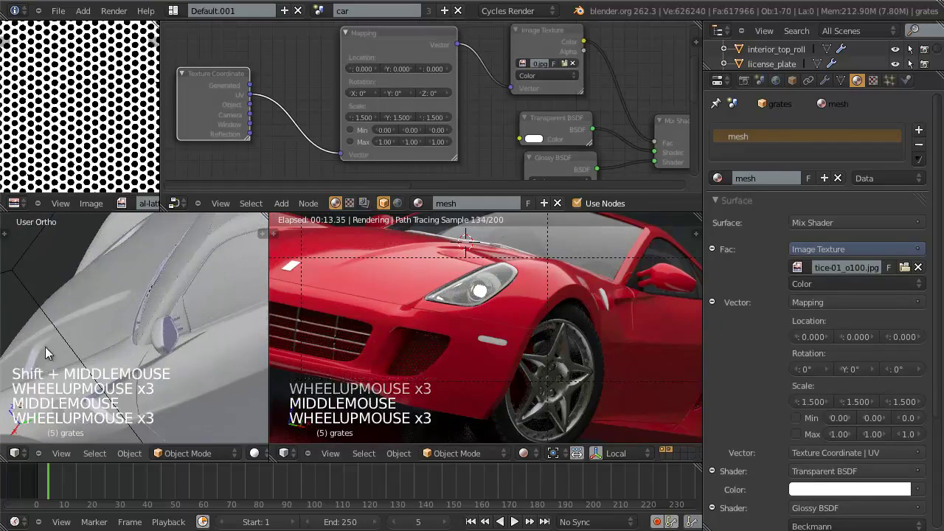
scroll("down", 3)
middle_click(104, 370)
middle_click(108, 337)
scroll("up", 3)
middle_click(136, 363)
scroll("up", 3)
Set the grille texture's Mapping Location Y offset to -0.1.
left_click(745, 382)
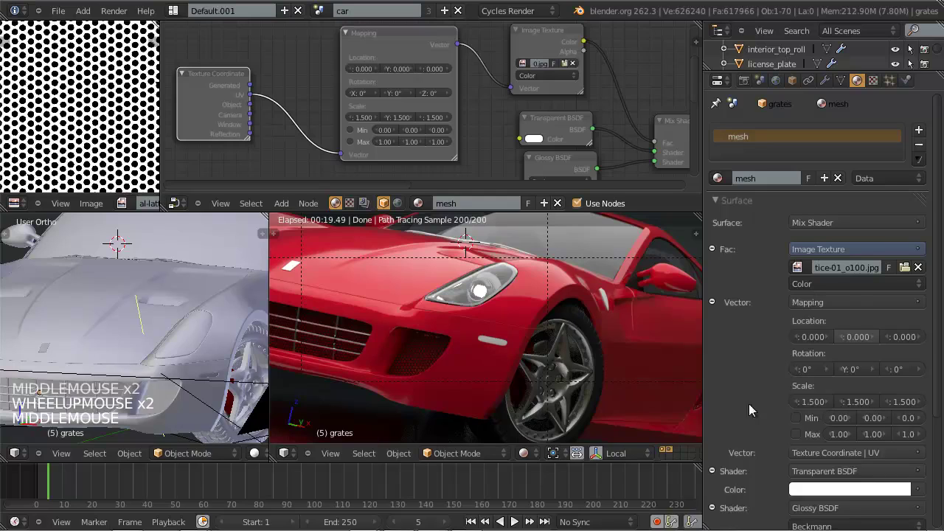
left_click(775, 393)
left_click(700, 384)
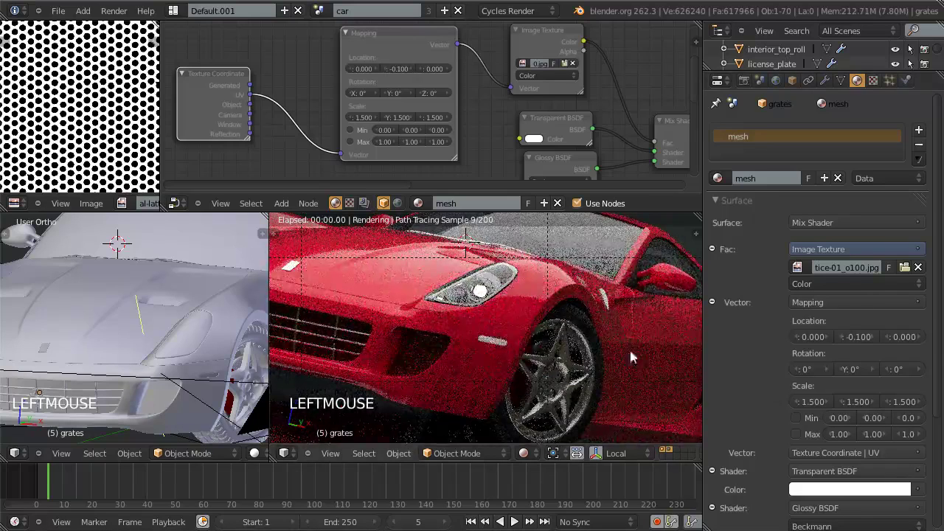
key("z")
key("z")
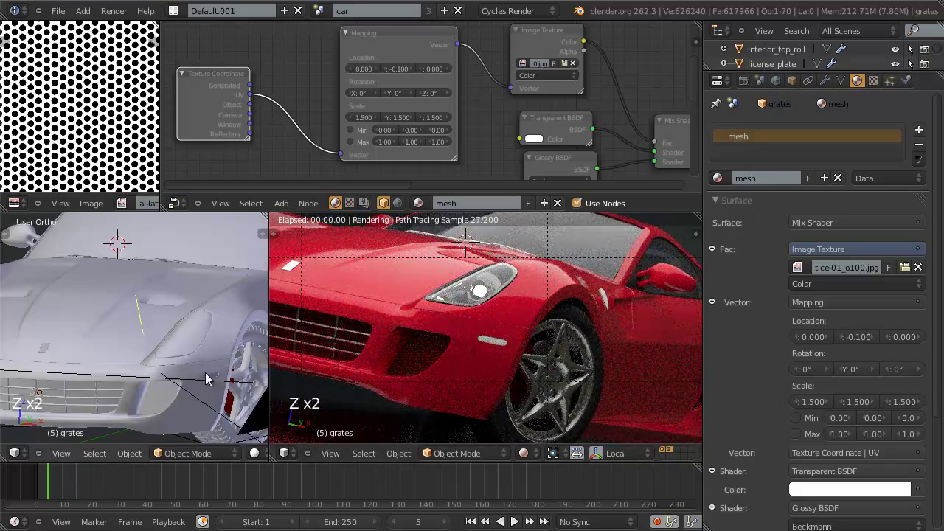
Select the front_reflector object and look at it through the scene camera.
right_click(208, 379)
right_click(207, 379)
key("KP_0")
key("z")
scroll("down", 3)
scroll("down", 3)
key("z")
middle_click(210, 375)
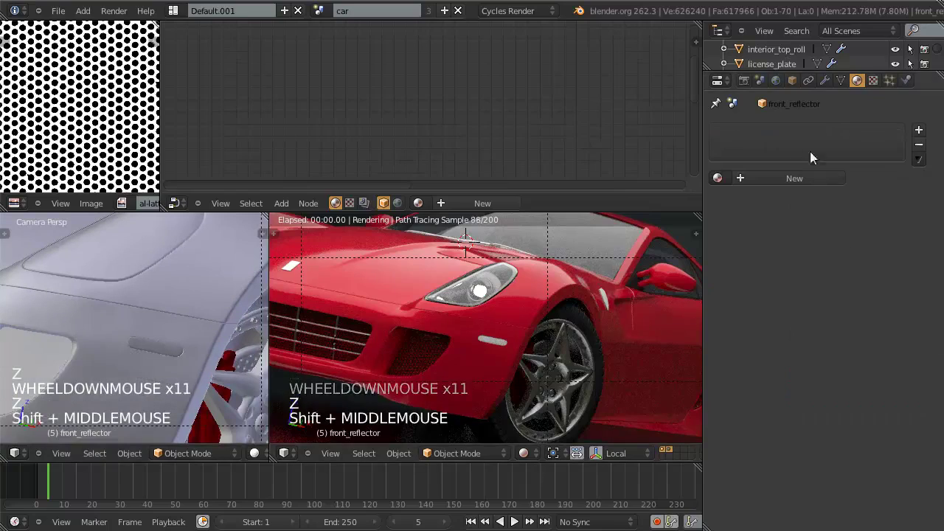
Create a new material for front_reflector and rename it front_reflector.
key("z")
left_click(767, 187)
double_click(778, 178)
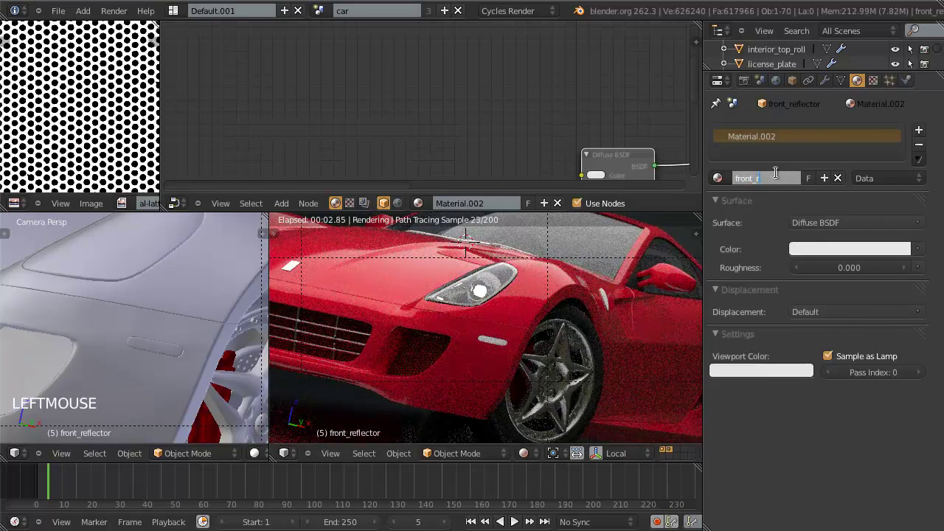
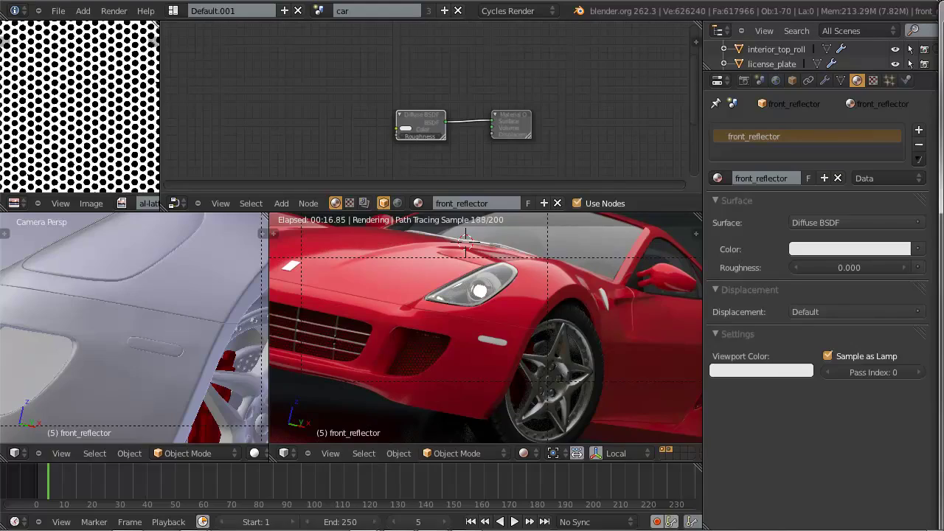
Set the front_reflector Diffuse colour to orange, pasting the saved orange value.
left_click(682, 13)
scroll("up", 3)
left_click(430, 138)
scroll("up", 3)
left_click(405, 145)
key("ctrl+v")
key("ctrl+v")
left_click(406, 147)
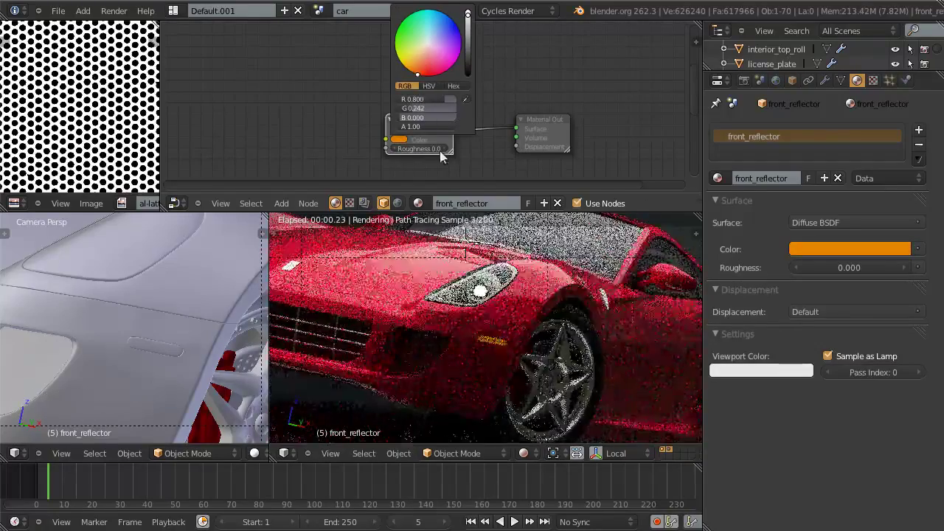
left_click(441, 123)
Add a Glossy BSDF node to the front_reflector material.
middle_click(447, 132)
scroll("up", 3)
scroll("down", 3)
key("shift+a")
key("g")
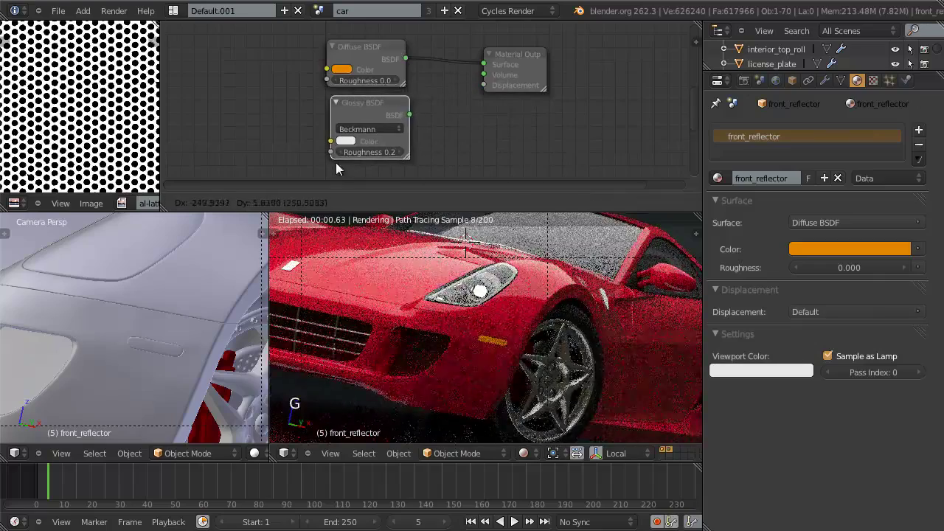
Arrange the Glossy below the Diffuse and insert a Mix Shader ahead of the Material Output.
left_click(583, 108)
left_click(546, 81)
key("shift+a")
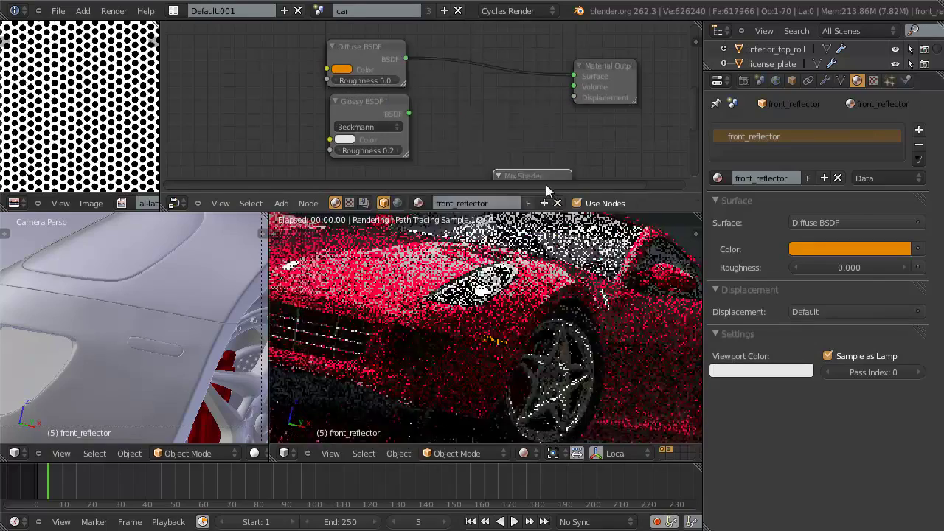
key("g")
key("g")
left_click(562, 31)
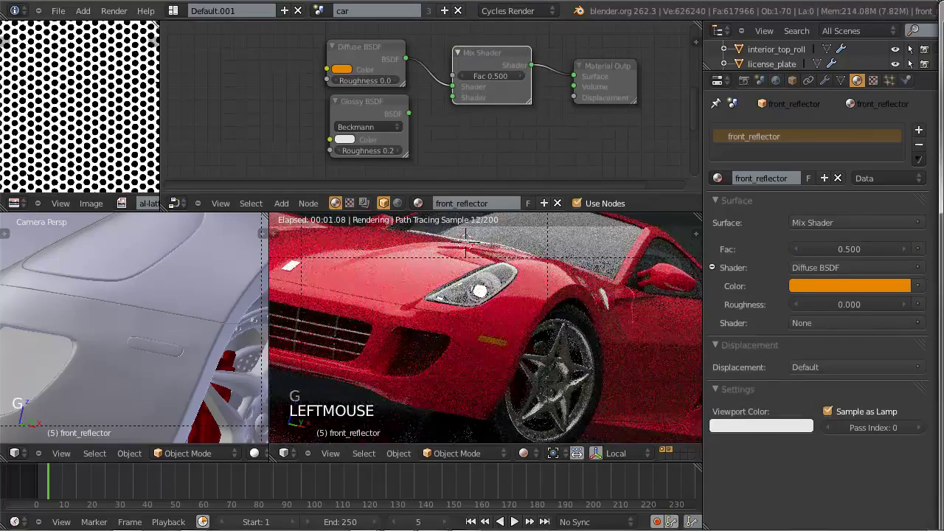
left_click(701, 13)
Feed Diffuse and Glossy into the Mix Shader with a Fresnel (IOR 1.450) driving its factor.
middle_click(472, 89)
left_click(555, 127)
left_click(353, 155)
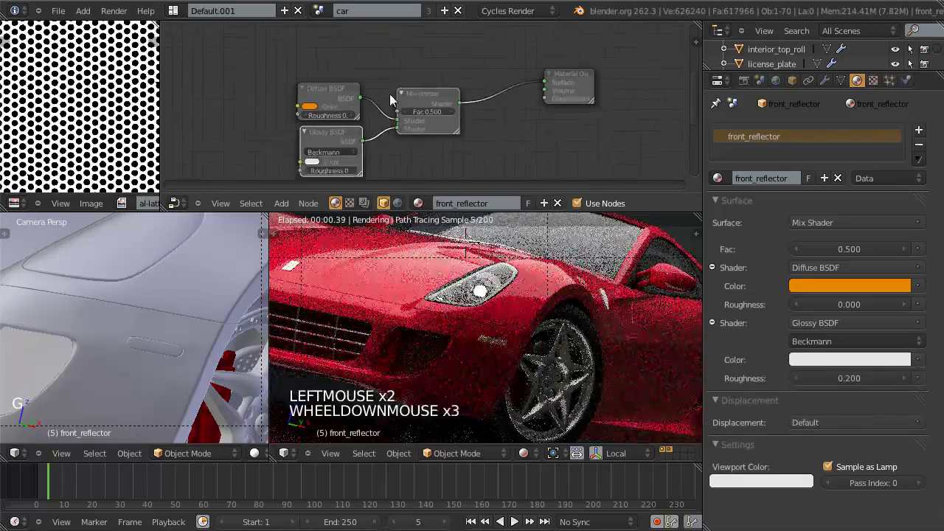
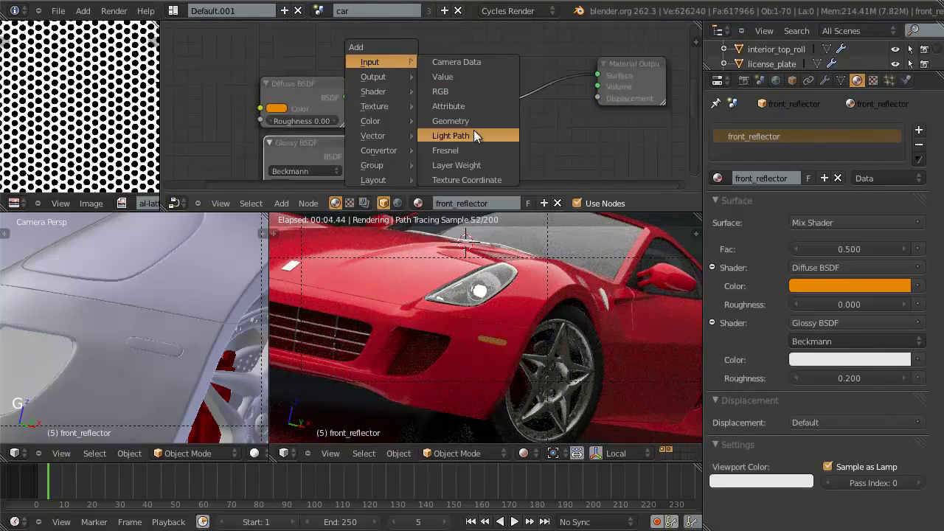
key("g")
left_click(259, 108)
left_click(348, 51)
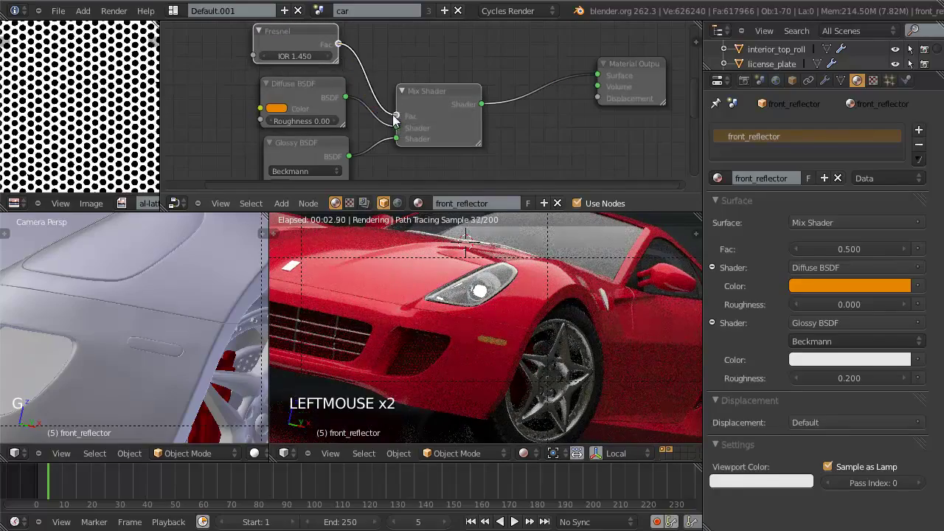
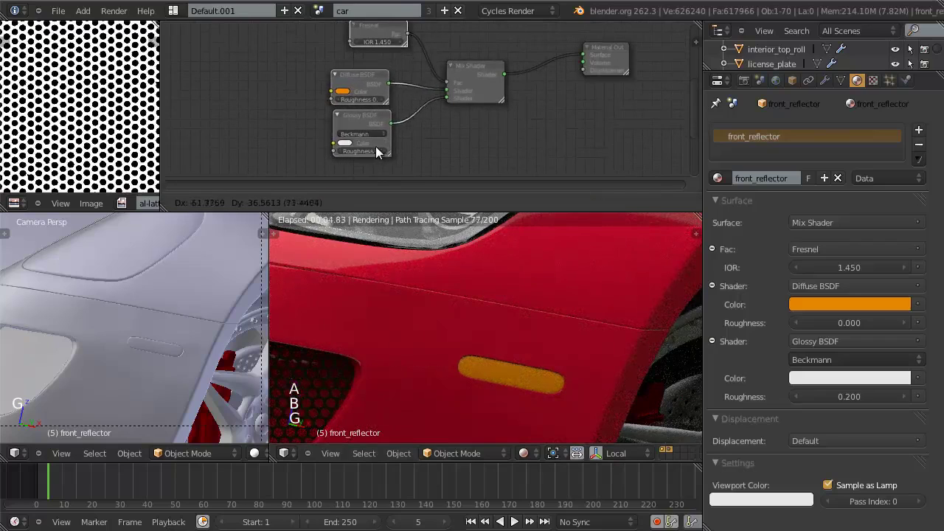
Shift the Diffuse and Glossy nodes leftward to make room for another layer.
left_click(383, 153)
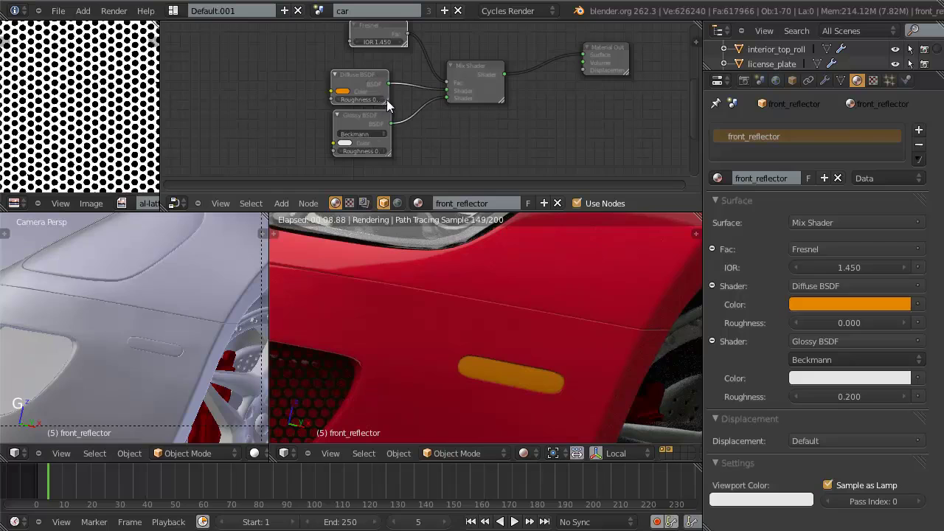
key("g")
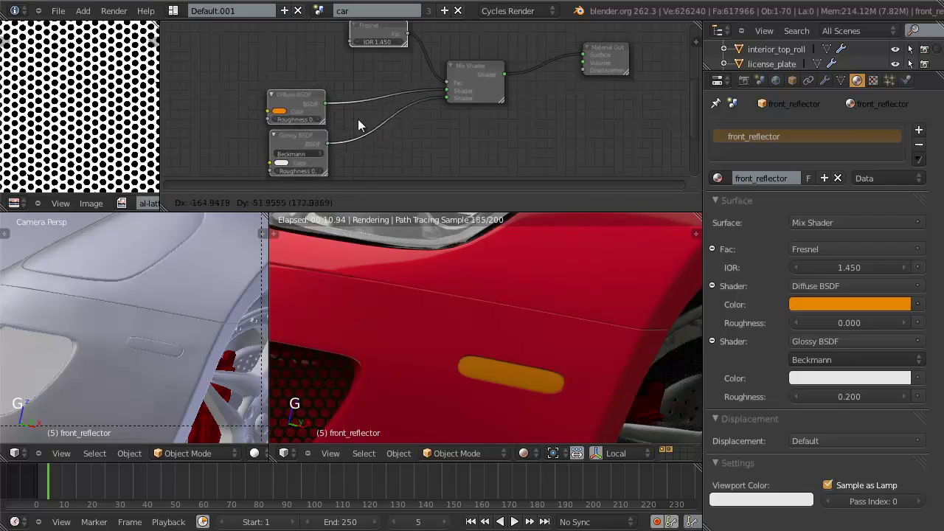
left_click(292, 137)
middle_click(428, 115)
left_click(499, 76)
Add a second, outer Mix Shader beside the shaders to layer a coat over the inner blend.
key("shift+d")
key("shift+d")
middle_click(280, 113)
left_click(280, 113)
double_click(272, 139)
scroll("down", 3)
middle_click(394, 127)
scroll("up", 3)
scroll("up", 3)
middle_click(412, 123)
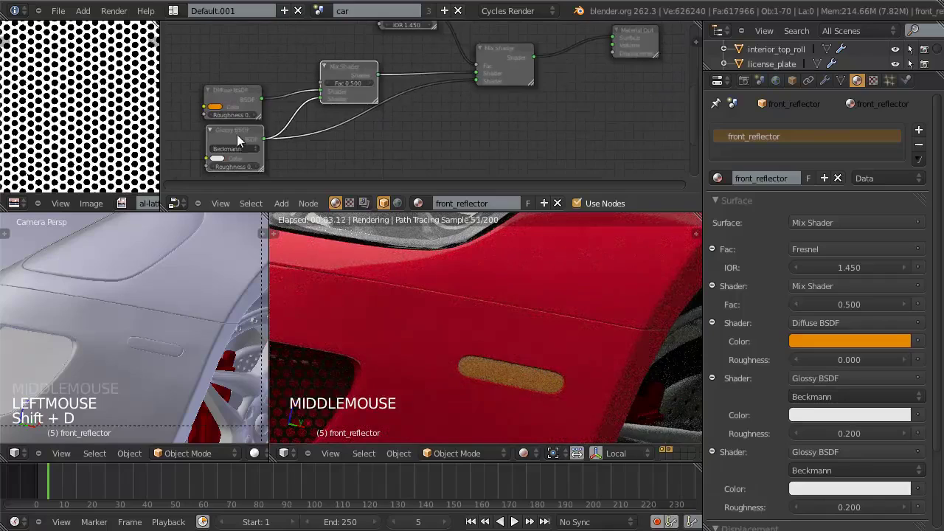
Duplicate the Glossy shader as a white coat and wire it into the outer Mix Shader.
left_click(241, 141)
key("shift+d")
left_click(427, 122)
double_click(456, 123)
double_click(472, 137)
double_click(479, 151)
double_click(456, 152)
scroll("down", 3)
middle_click(457, 110)
scroll("up", 3)
middle_click(461, 125)
scroll("up", 3)
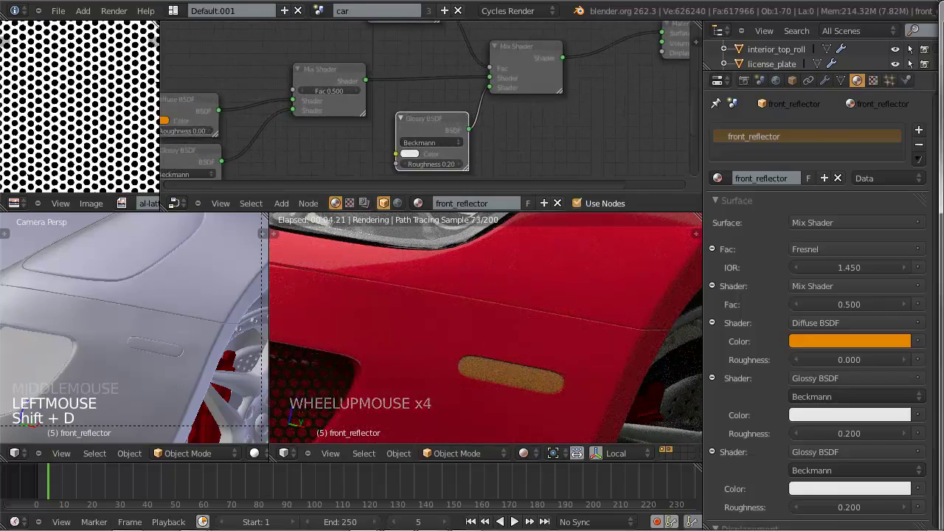
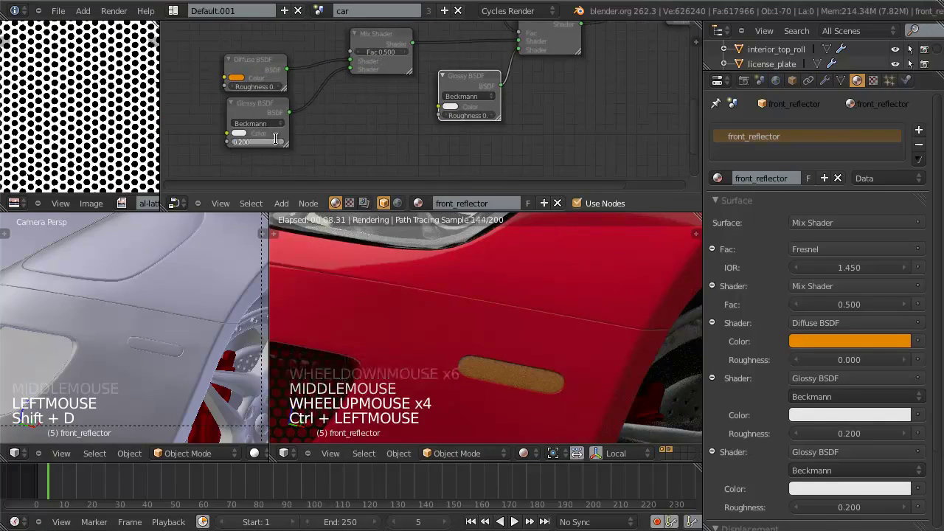
Set both Glossy roughness values to 0.001 and refresh the Cycles preview.
key("ctrl+c")
key("ctrl+v")
key("ctrl+v")
scroll("down", 3)
middle_click(444, 141)
scroll("up", 3)
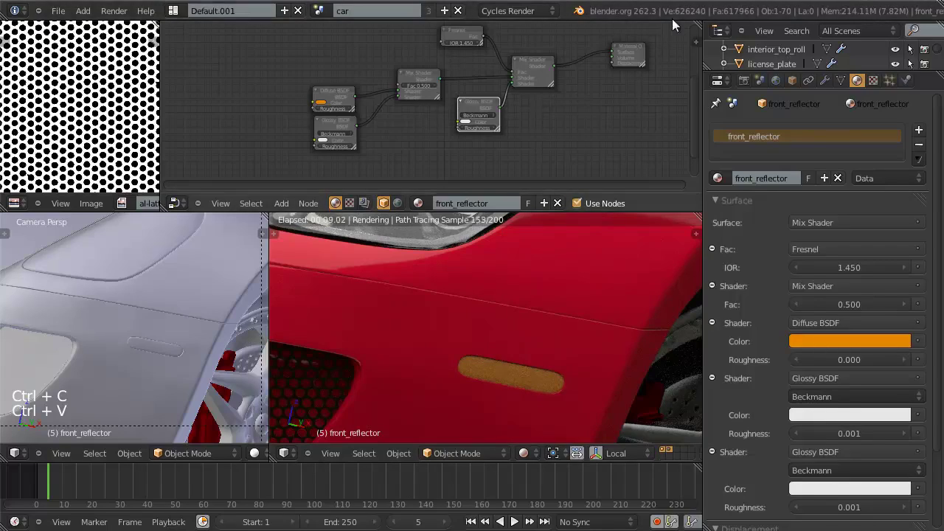
left_click(675, 19)
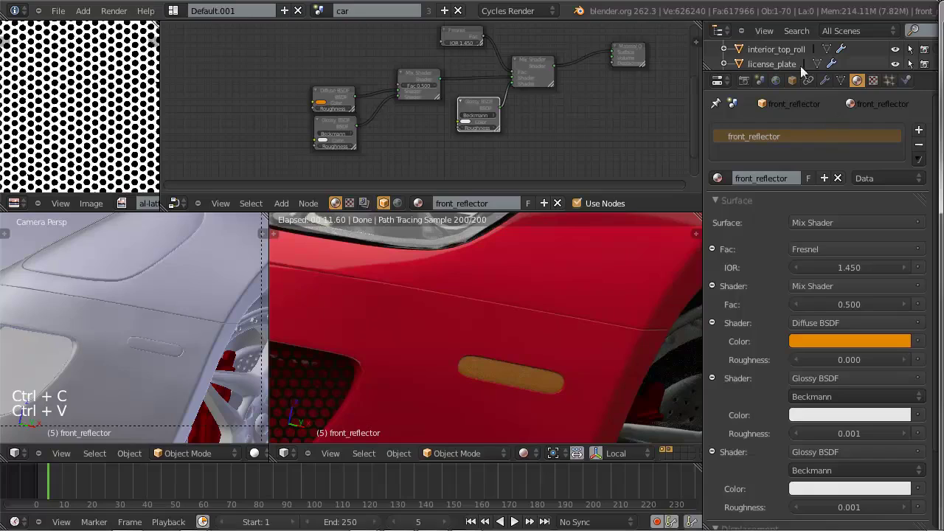
left_click(640, 11)
Add a Wave Texture and link its Color to the inner Mix Shader factor.
key("shift+a")
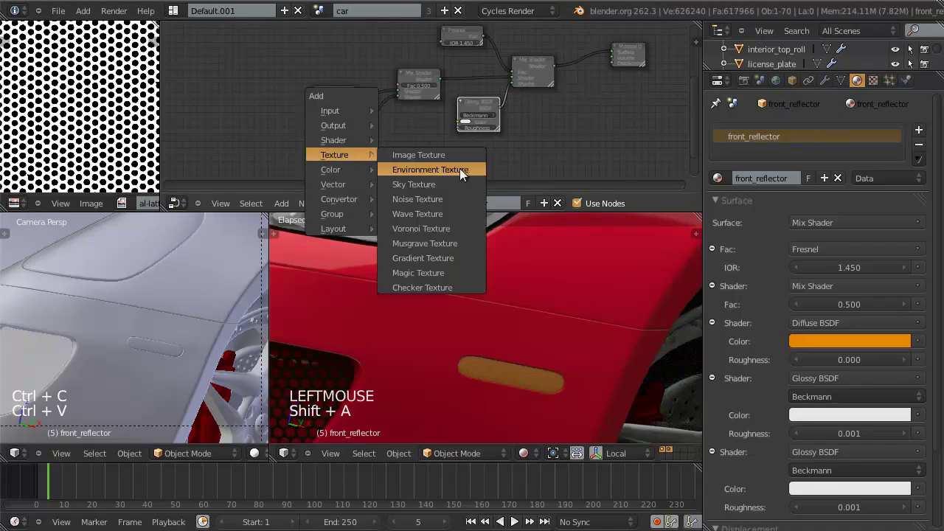
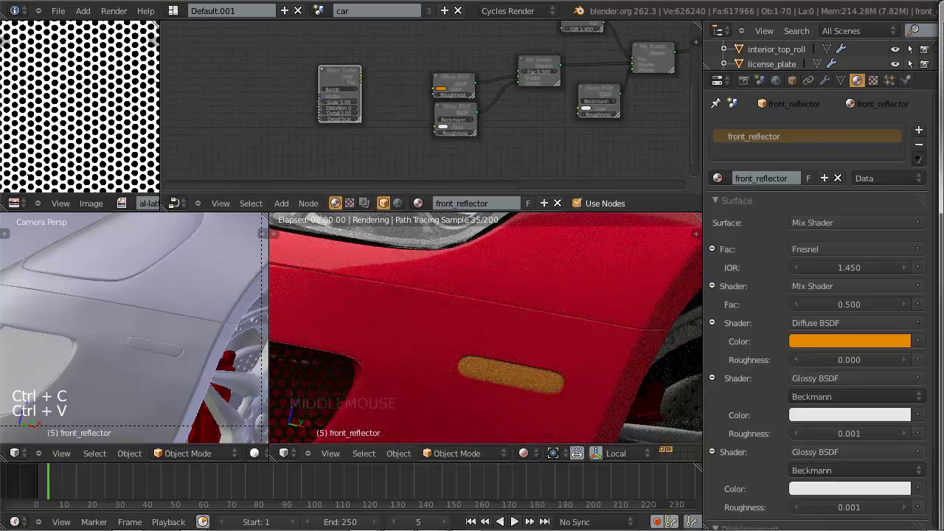
left_click(820, 13)
scroll("up", 3)
middle_click(407, 94)
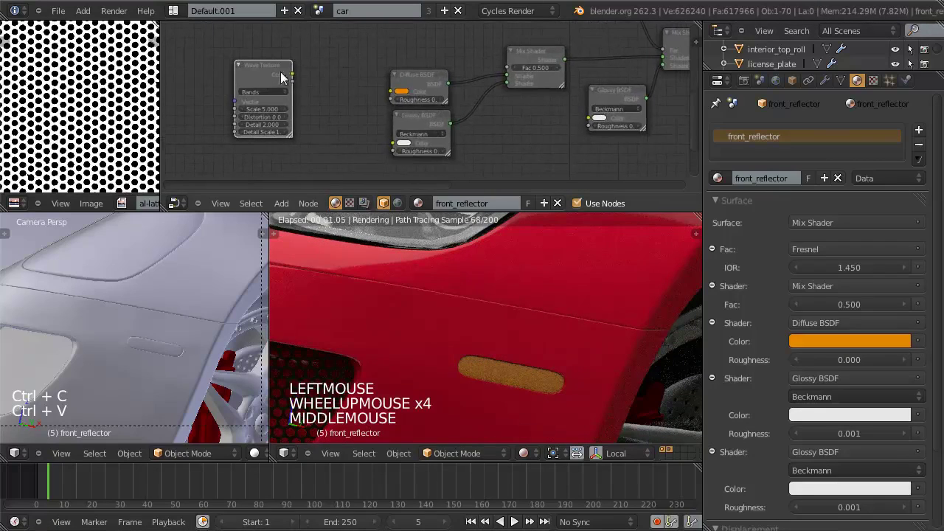
left_click(300, 76)
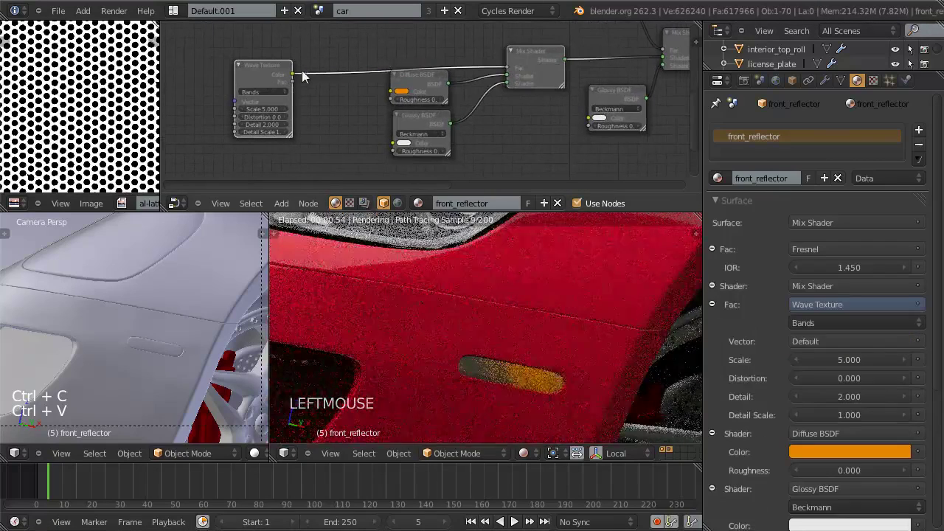
left_click(262, 71)
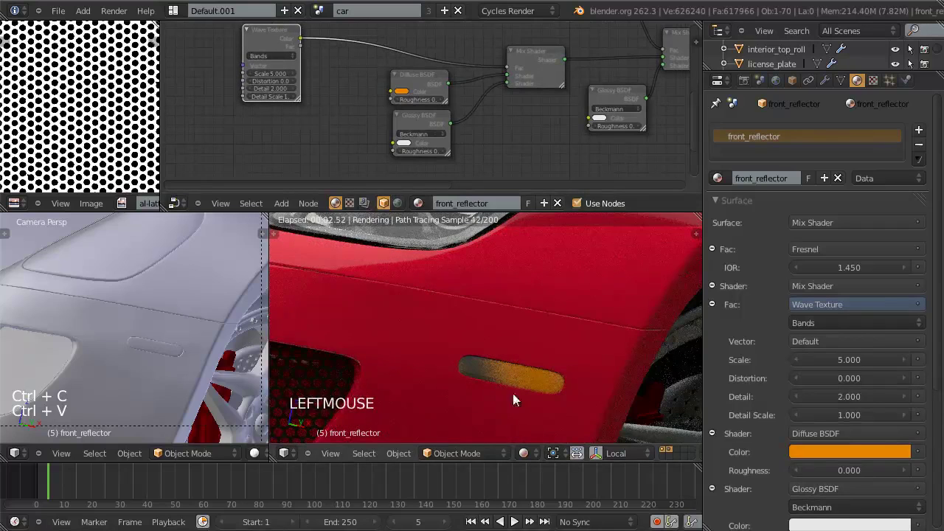
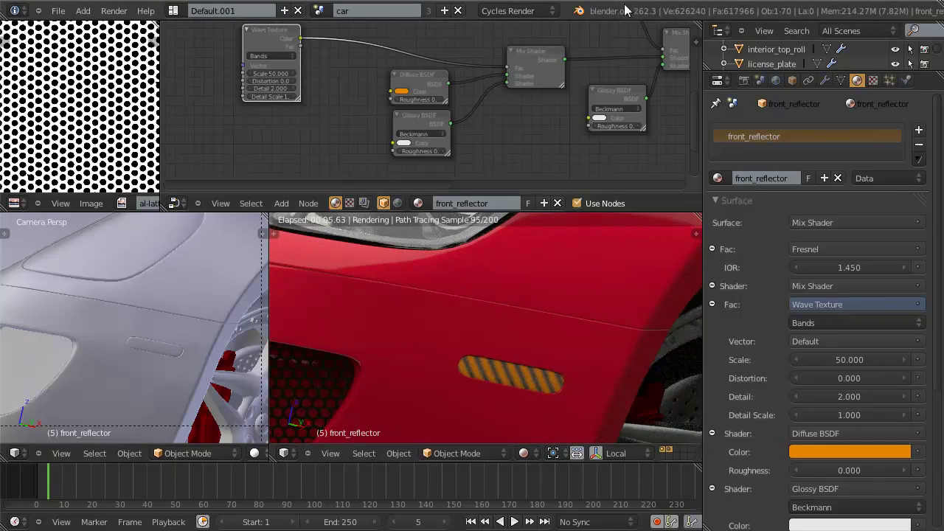
Set the Wave Texture to Bands at scale 50 and let the preview render.
left_click(687, 18)
scroll("down", 3)
middle_click(424, 125)
left_click(363, 57)
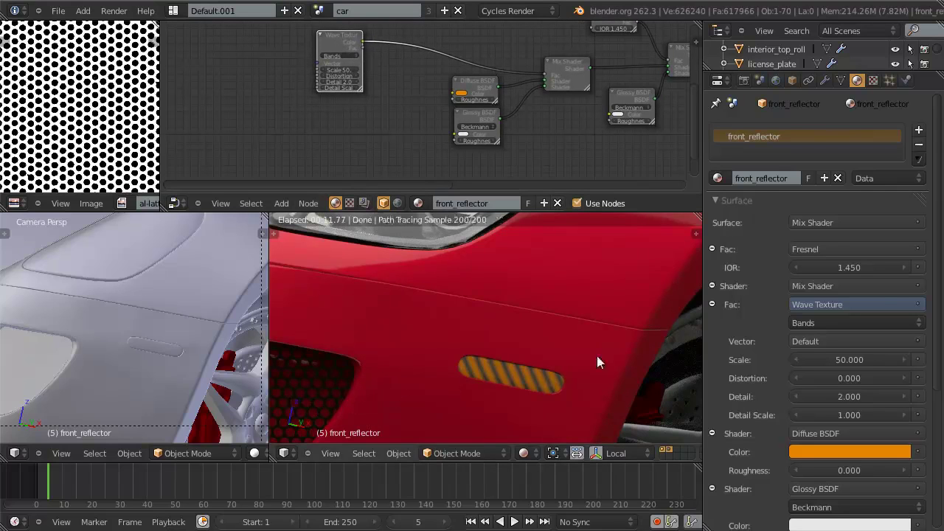
Duplicate the Wave Texture below the first and add a MixRGB node beside them.
left_click(346, 47)
key("shift+d")
left_click(348, 122)
key("shift+a")
key("g")
left_click(374, 127)
left_click(366, 119)
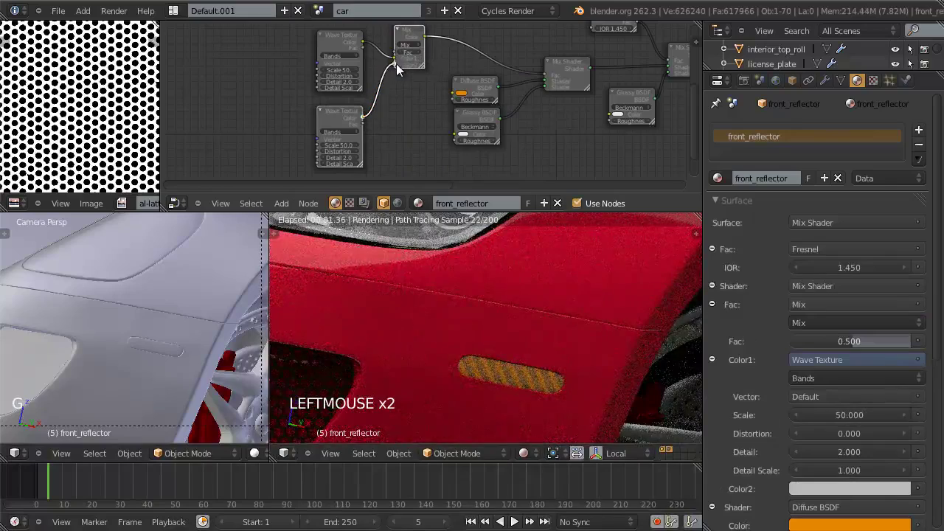
Plug both wave textures into the MixRGB feeding the inner blend factor.
left_click(344, 62)
scroll("up", 3)
middle_click(366, 84)
left_click(409, 55)
middle_click(409, 137)
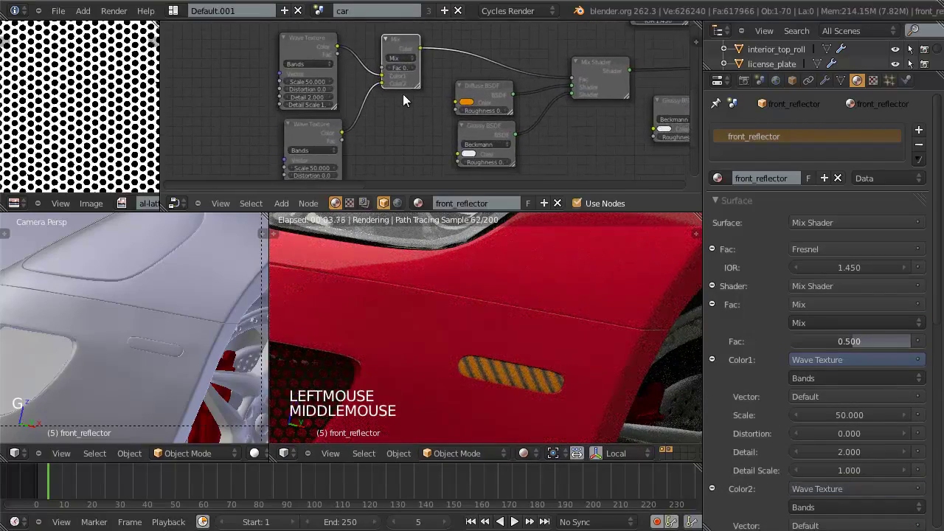
Set the MixRGB blend mode to Add with factor 1.000 and re-render the preview.
left_click(409, 59)
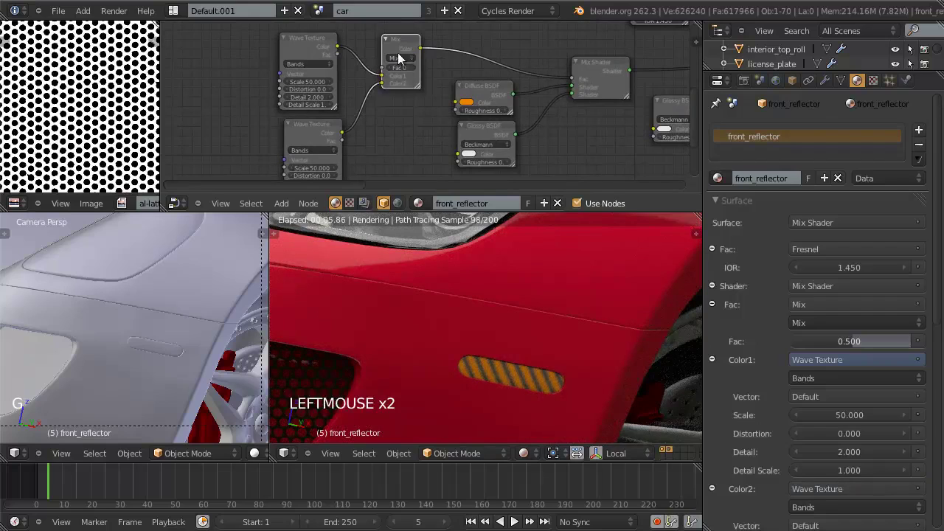
double_click(403, 61)
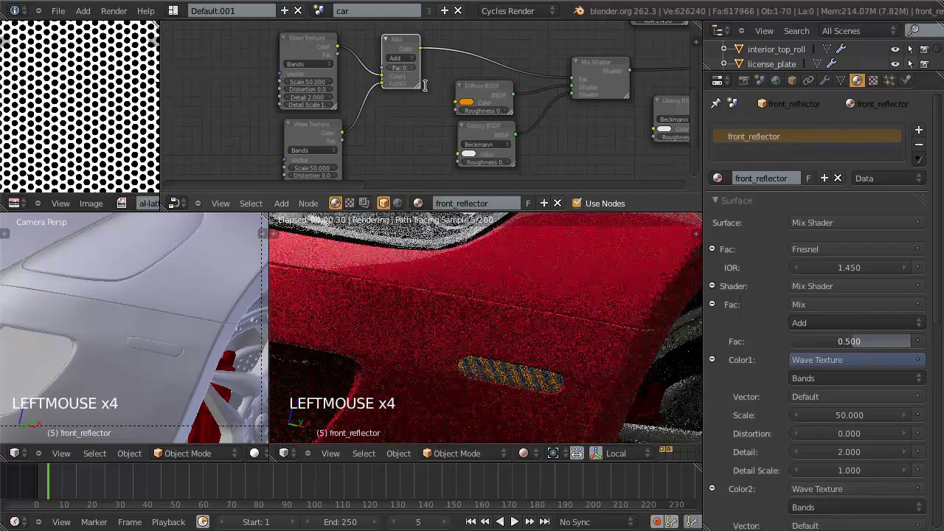
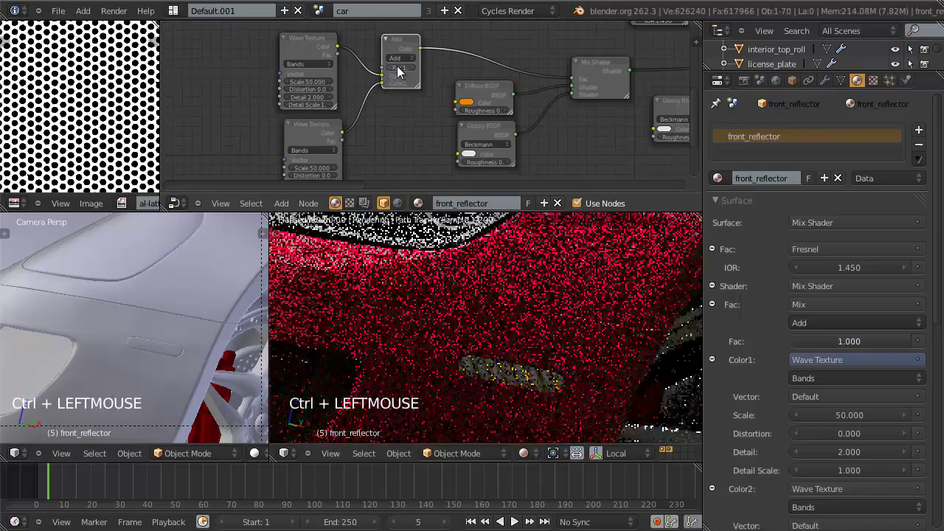
scroll("down", 3)
middle_click(417, 127)
scroll("up", 3)
left_click(377, 106)
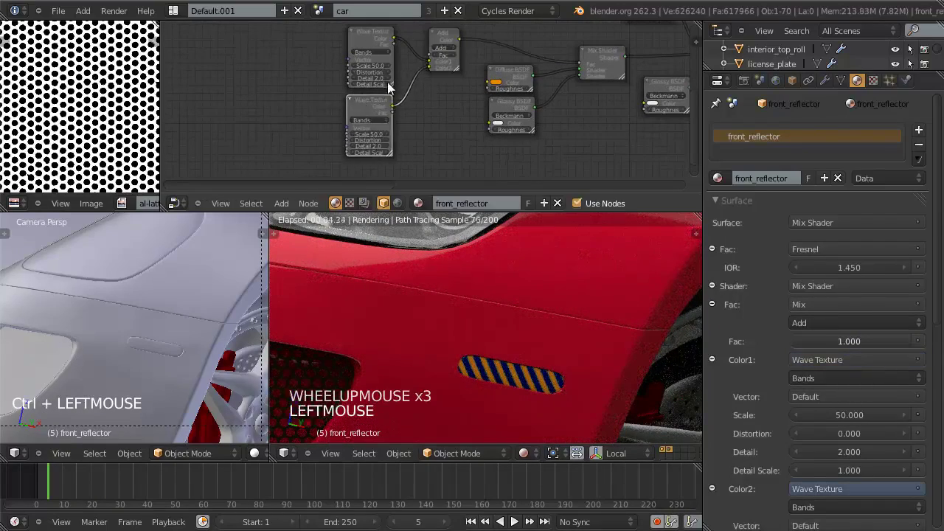
middle_click(438, 110)
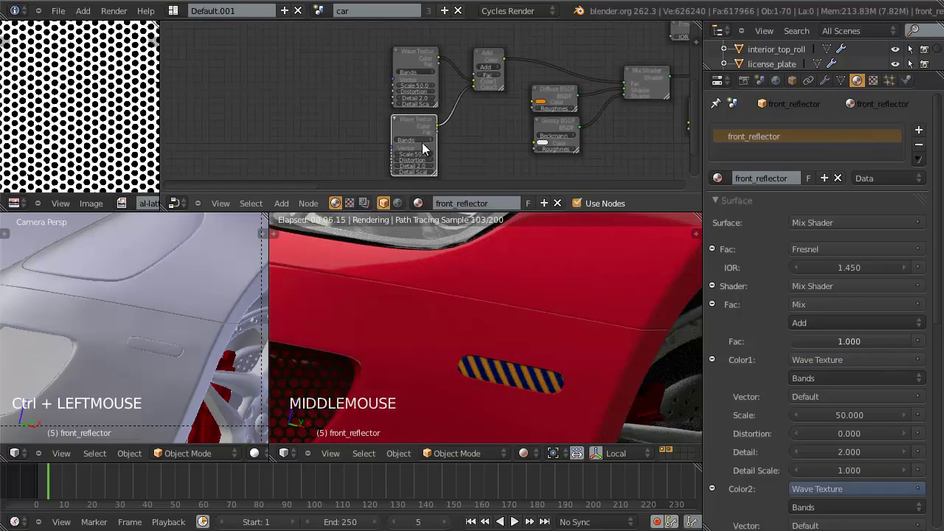
Add a Mapping node and duplicate it, one for each wave texture.
key("shift+a")
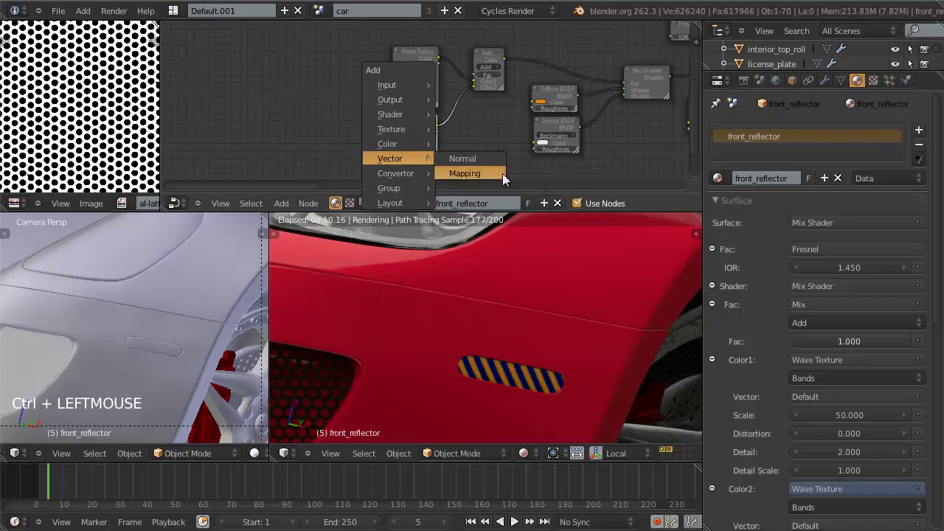
key("g")
left_click(333, 155)
key("shift+d")
left_click(349, 81)
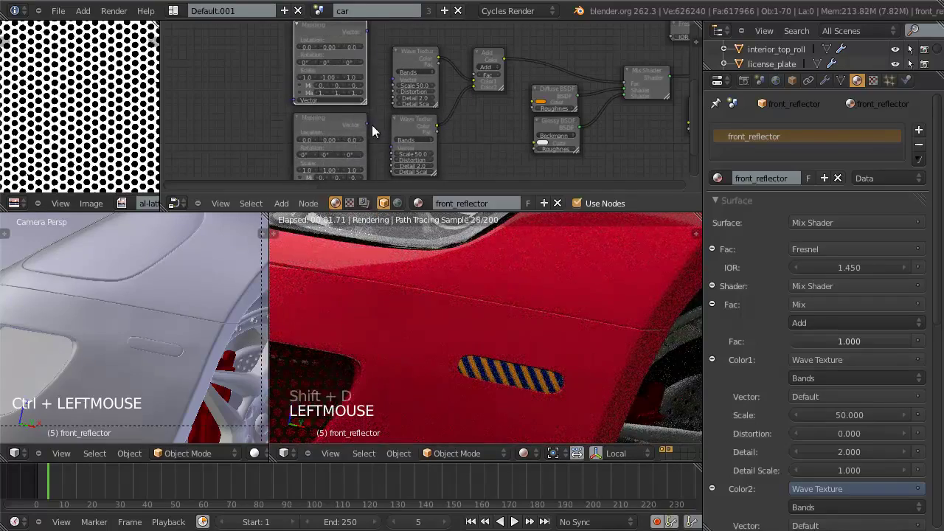
Connect each Mapping node into its Wave Texture's vector input.
left_click(372, 133)
left_click(368, 126)
double_click(368, 126)
left_click(369, 34)
double_click(370, 34)
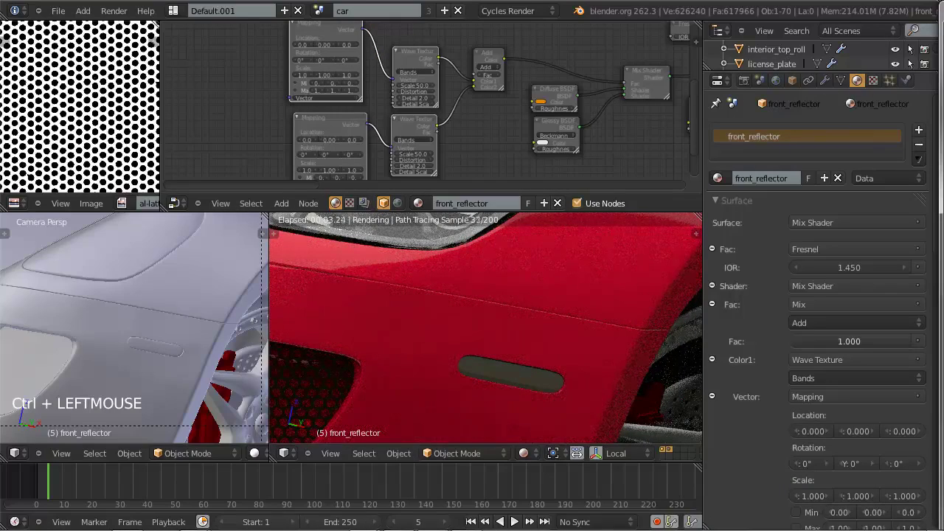
left_click(626, 7)
scroll("down", 3)
middle_click(346, 112)
scroll("up", 3)
Add a Texture Coordinate node and feed it into both Mapping nodes.
key("shift+a")
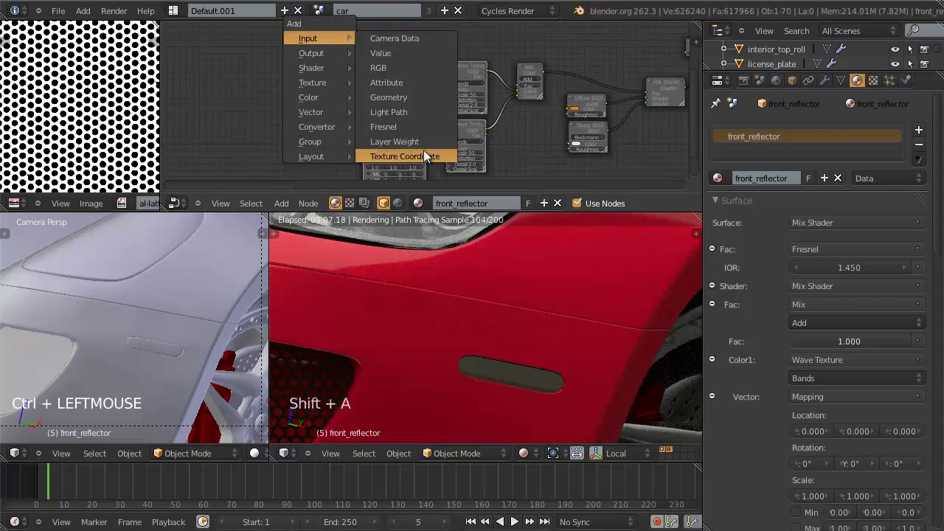
key("g")
left_click(276, 130)
left_click(307, 108)
left_click(337, 111)
double_click(382, 57)
key("f")
middle_click(279, 78)
left_click(261, 94)
left_click(389, 114)
key("f")
key("a")
Rotate one Mapping 90° on Z so the bands cross, and finish the 200-sample preview.
scroll("down", 3)
middle_click(408, 96)
scroll("up", 3)
middle_click(366, 106)
scroll("up", 3)
middle_click(457, 104)
left_click(407, 124)
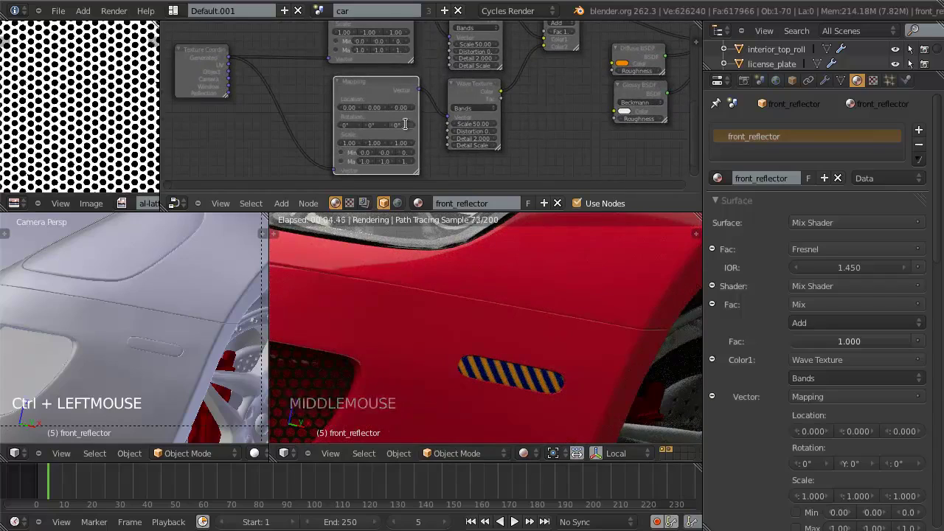
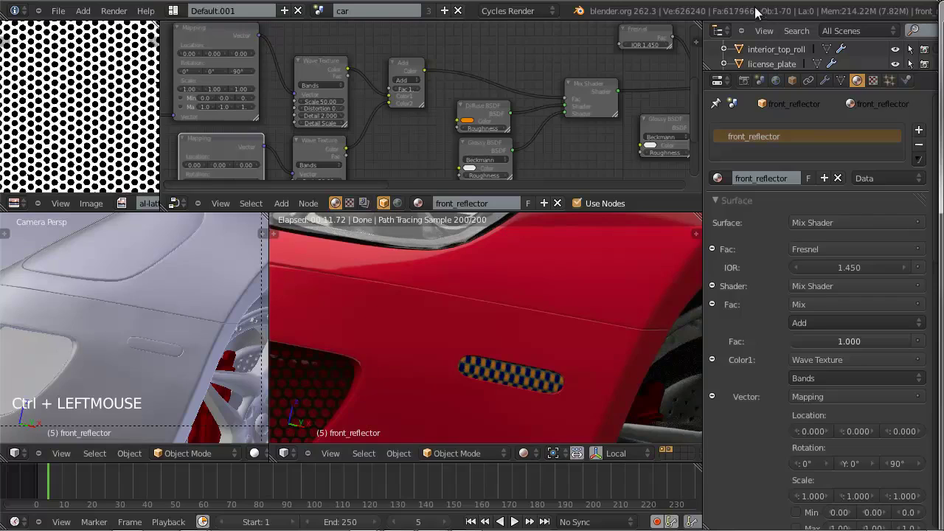
left_click(759, 12)
Box-select the texture and mapping nodes to make room in the graph.
scroll("down", 3)
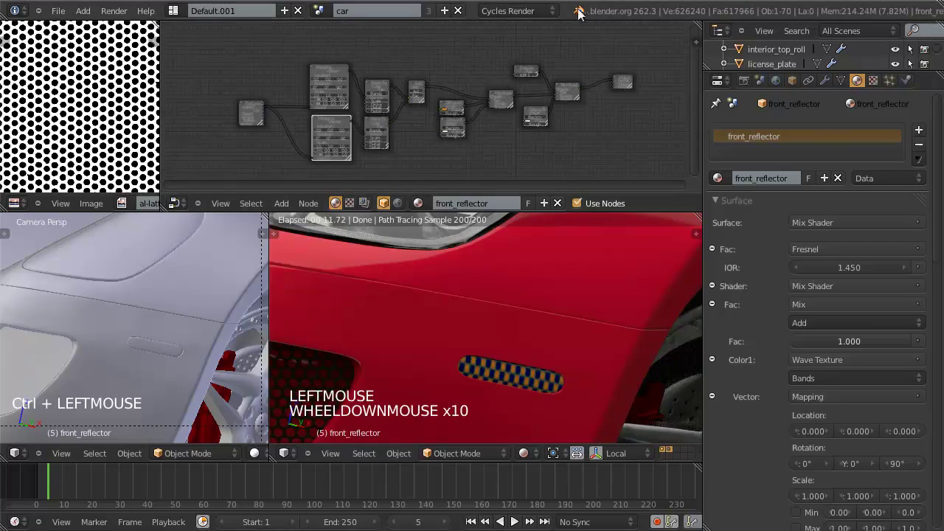
scroll("down", 3)
key("a")
key("b")
key("a")
key("b")
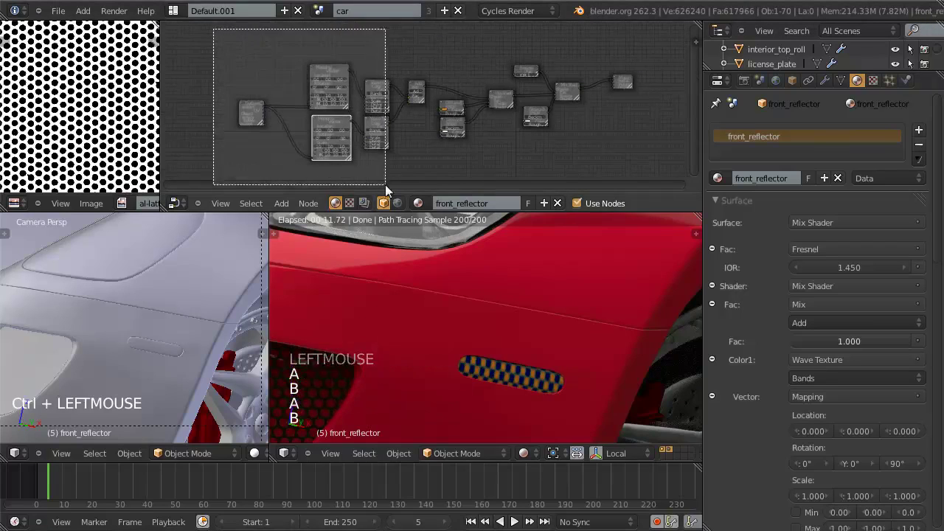
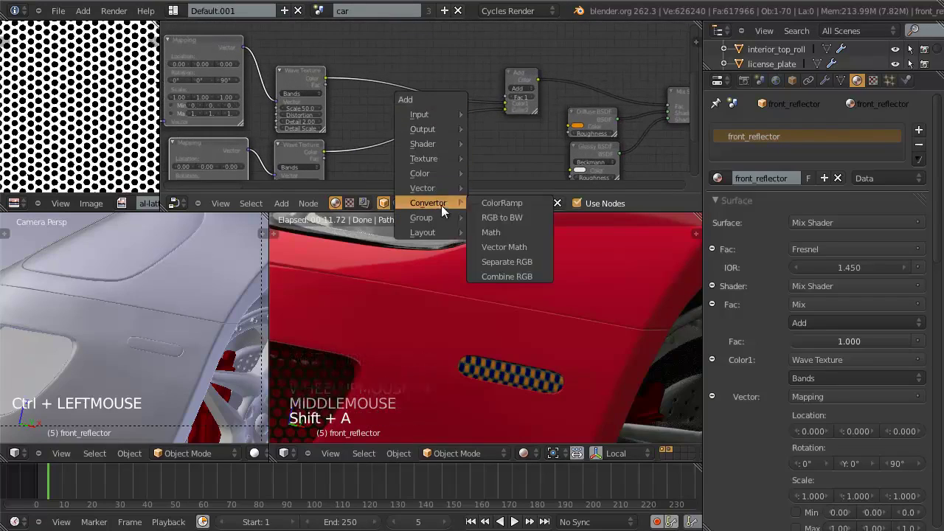
Drop a ColorRamp onto the wave texture link ahead of the Add node.
key("g")
key("g")
left_click(450, 76)
scroll("up", 3)
middle_click(444, 117)
middle_click(437, 156)
scroll("up", 3)
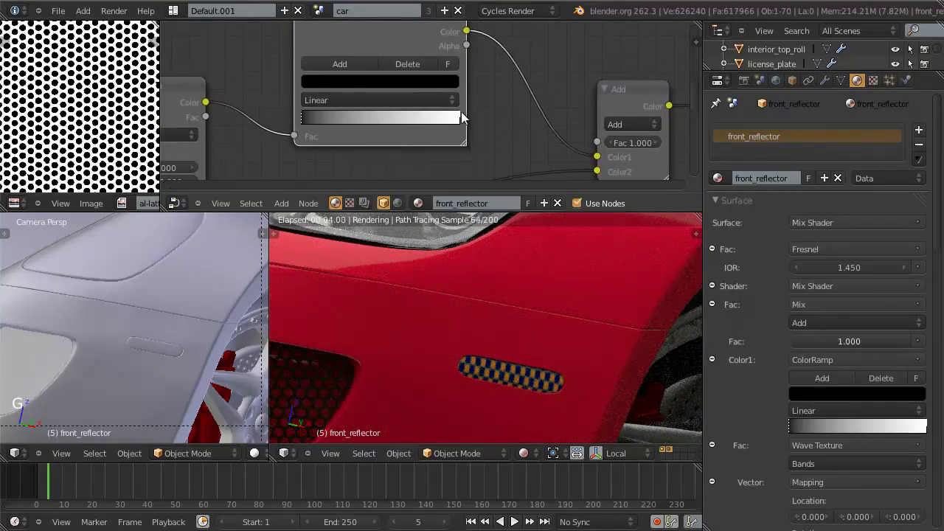
Reposition the ramp stops and recolour the chosen stop to white.
key("g")
left_click(465, 124)
double_click(365, 86)
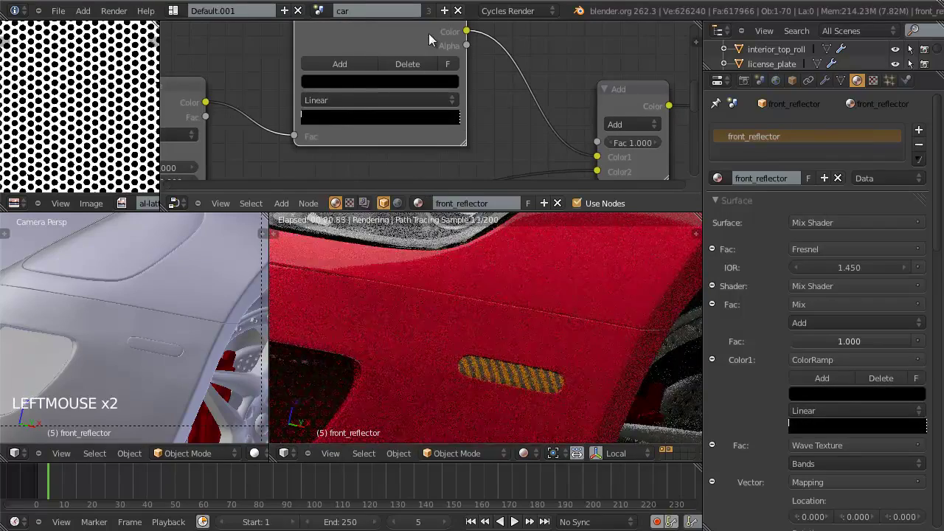
left_click(430, 38)
double_click(349, 69)
double_click(387, 122)
left_click(347, 124)
double_click(365, 93)
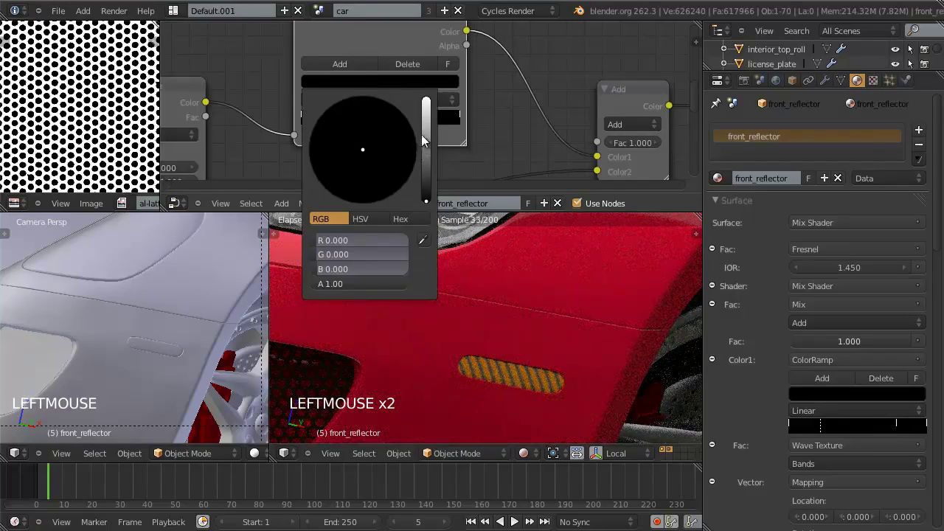
left_click(429, 68)
Add another ramp stop and shift it to sharpen the dark bands.
left_click(434, 124)
double_click(414, 86)
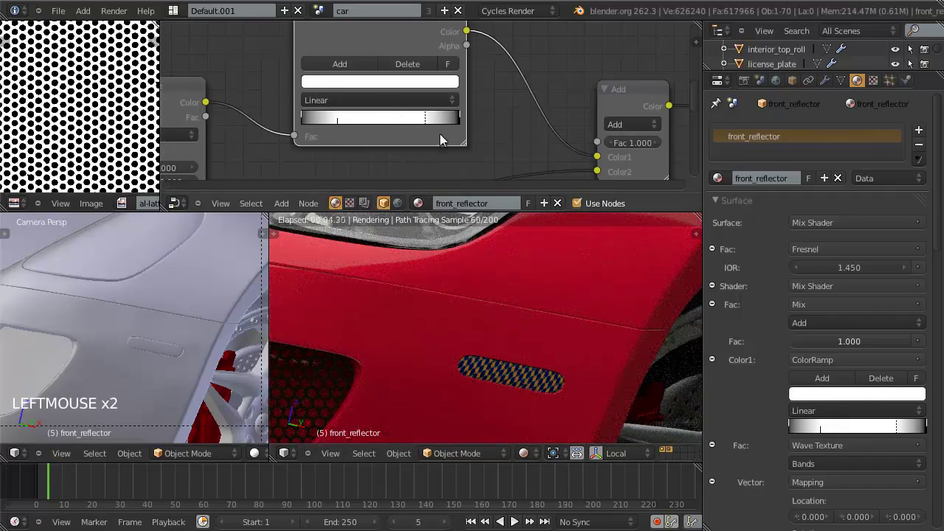
left_click(431, 124)
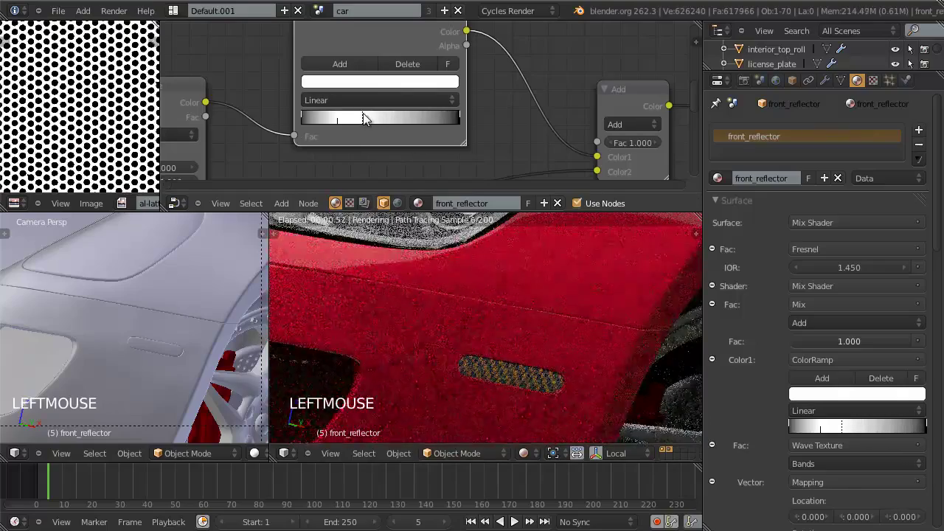
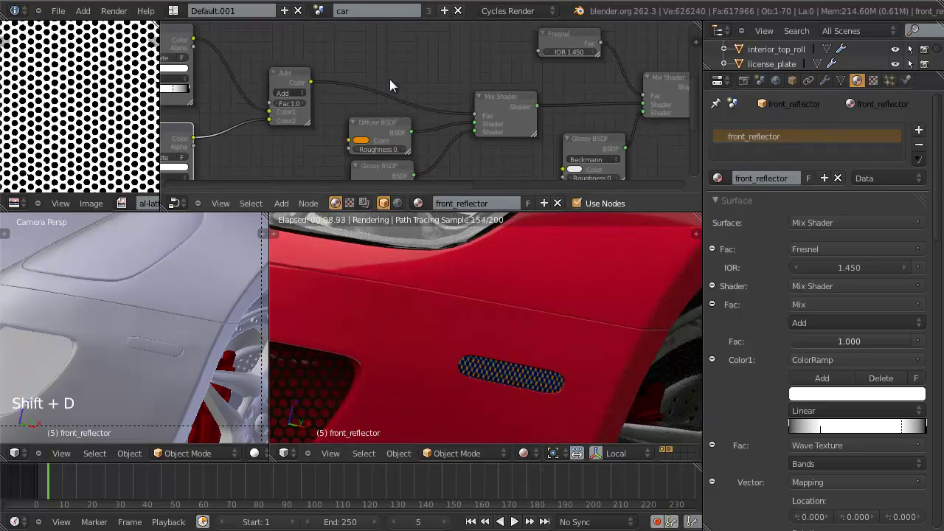
Add an Invert node on the link from the Add node into the Mix Shader Fac.
key("shift+a")
key("g")
key("g")
left_click(291, 78)
left_click(288, 77)
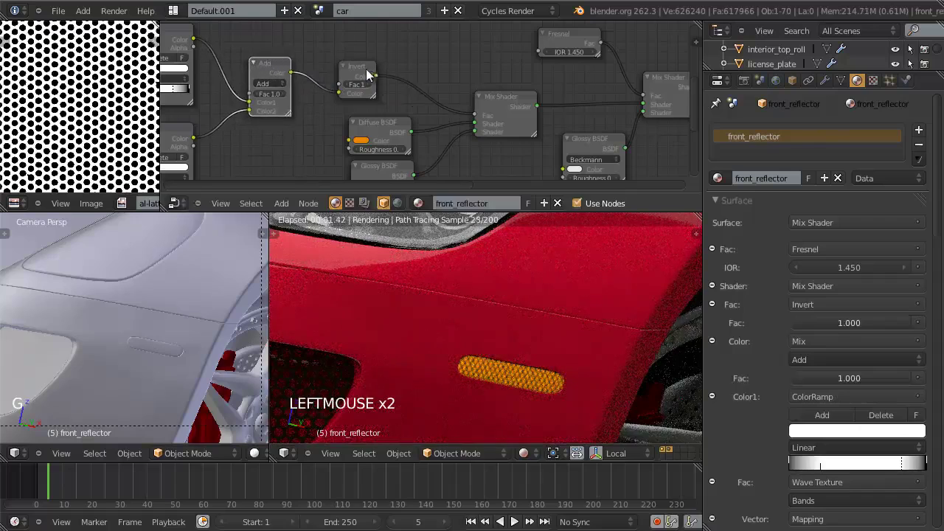
left_click(471, 387)
left_click(353, 73)
key("m")
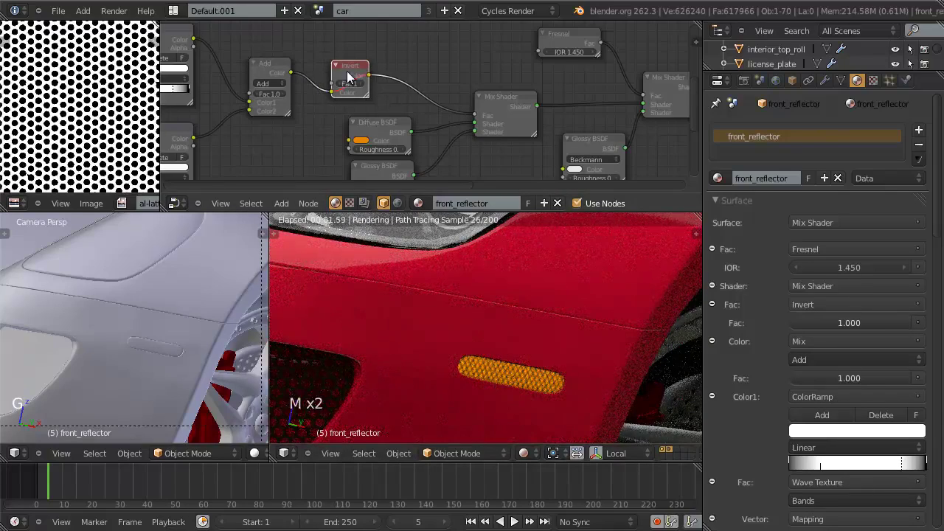
Mute and unmute the Invert node to compare the wave pattern in the preview.
left_click(358, 77)
left_click(358, 72)
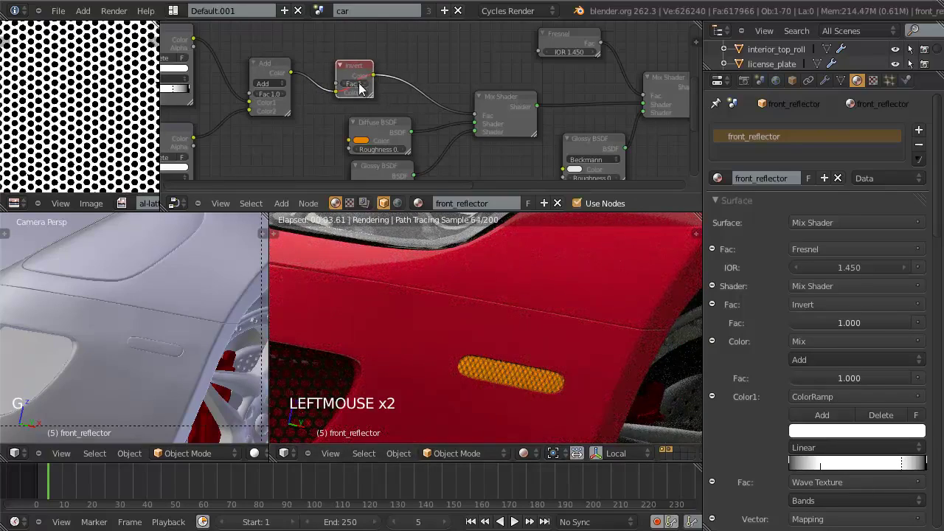
scroll("up", 3)
left_click(339, 59)
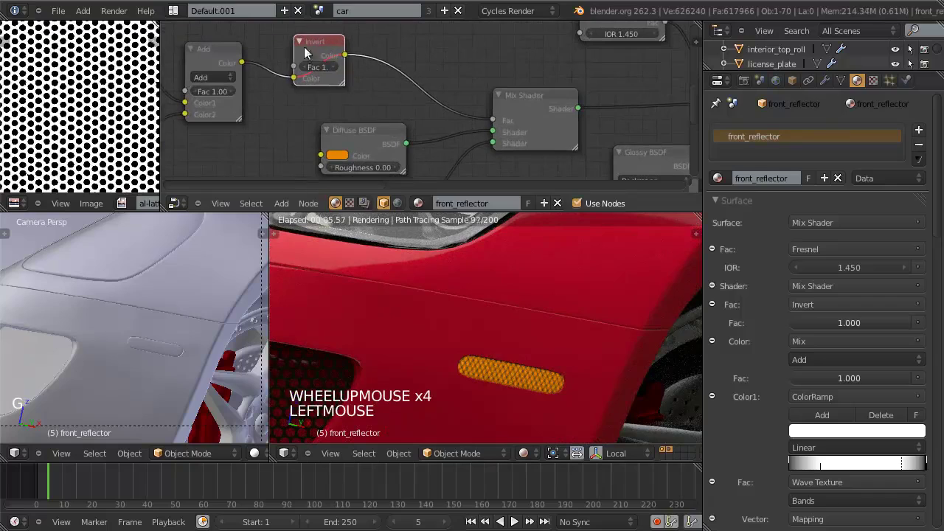
left_click(243, 65)
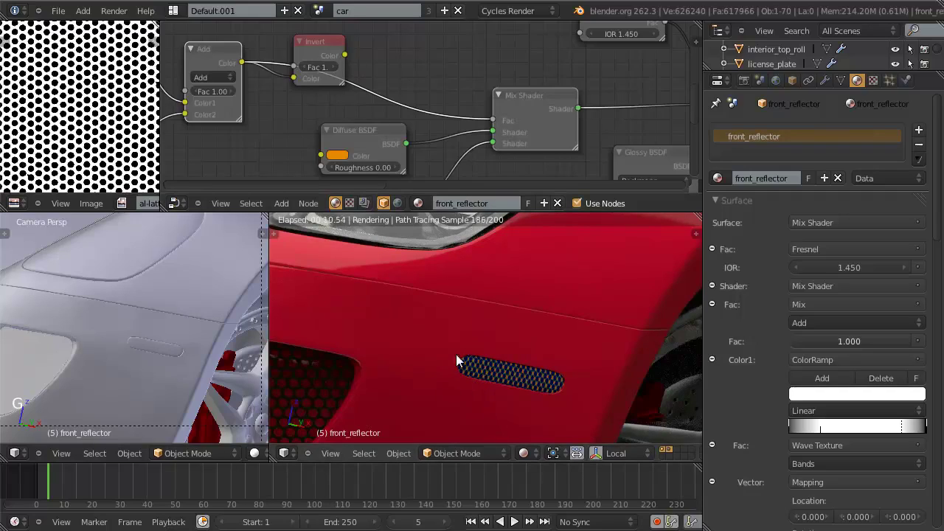
left_click(350, 57)
key("g")
left_click(330, 51)
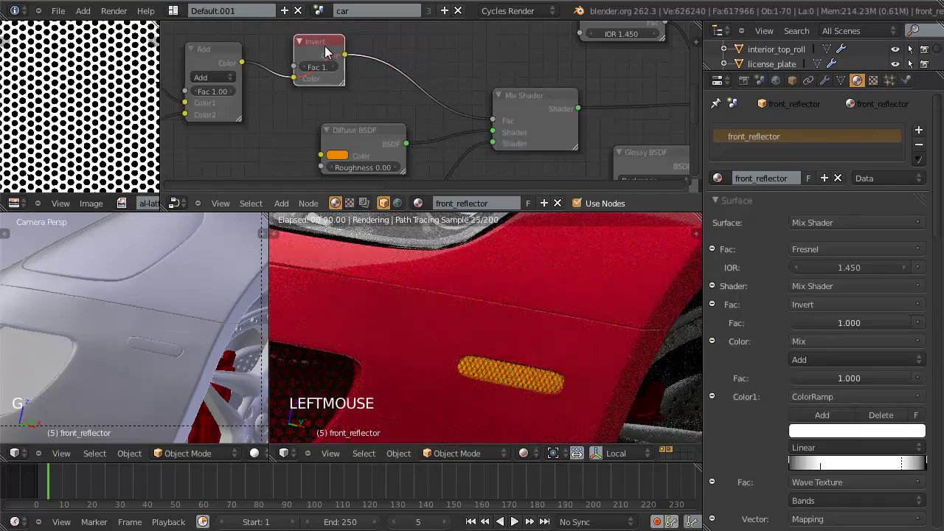
key("m")
left_click(339, 53)
scroll("up", 3)
scroll("down", 3)
middle_click(386, 106)
scroll("down", 3)
scroll("down", 3)
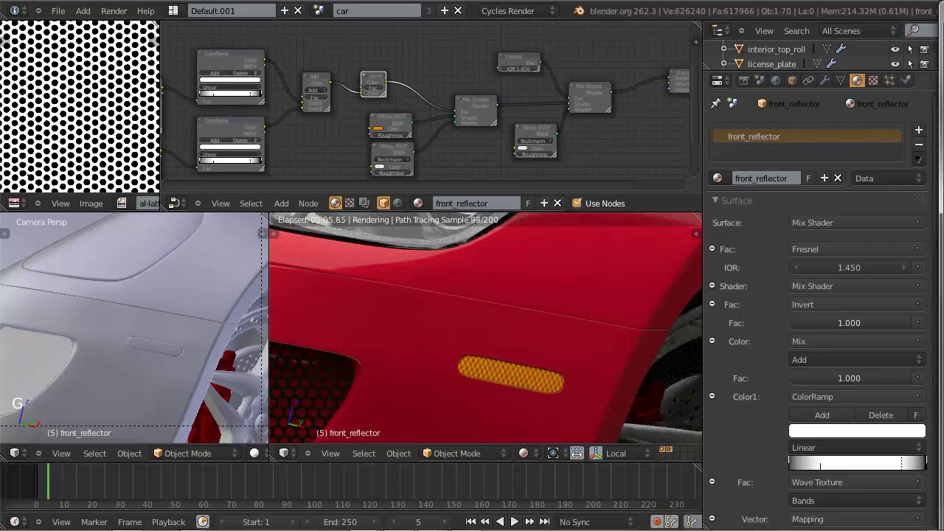
left_click(720, 19)
scroll("down", 3)
middle_click(498, 363)
middle_click(593, 336)
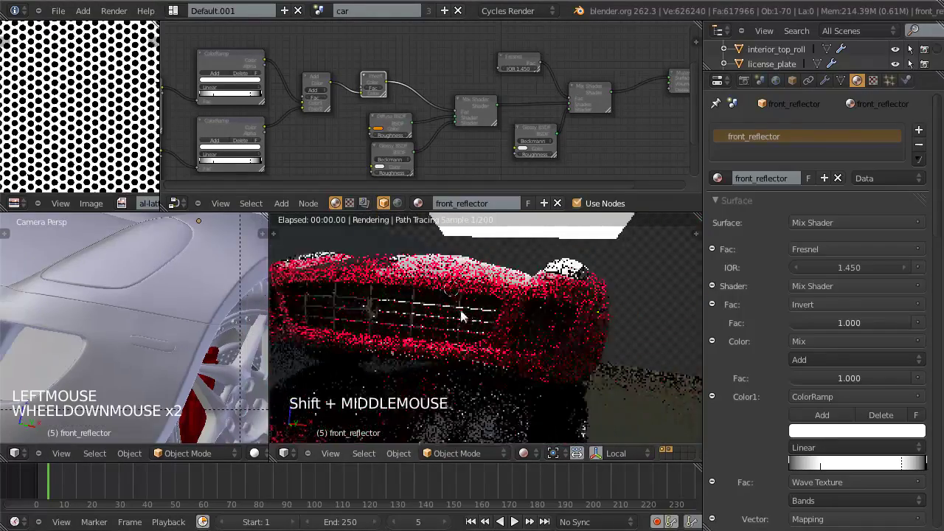
scroll("up", 3)
middle_click(590, 267)
left_click(567, 271)
scroll("down", 3)
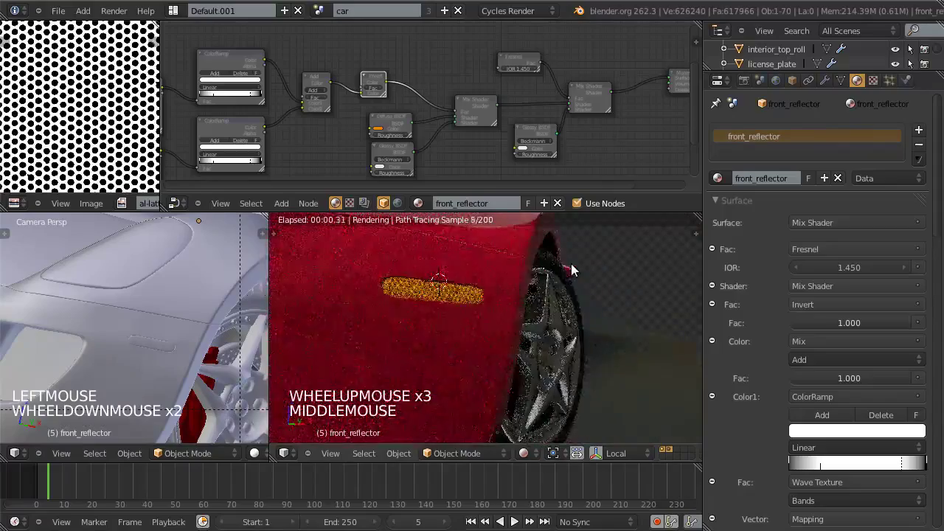
middle_click(582, 343)
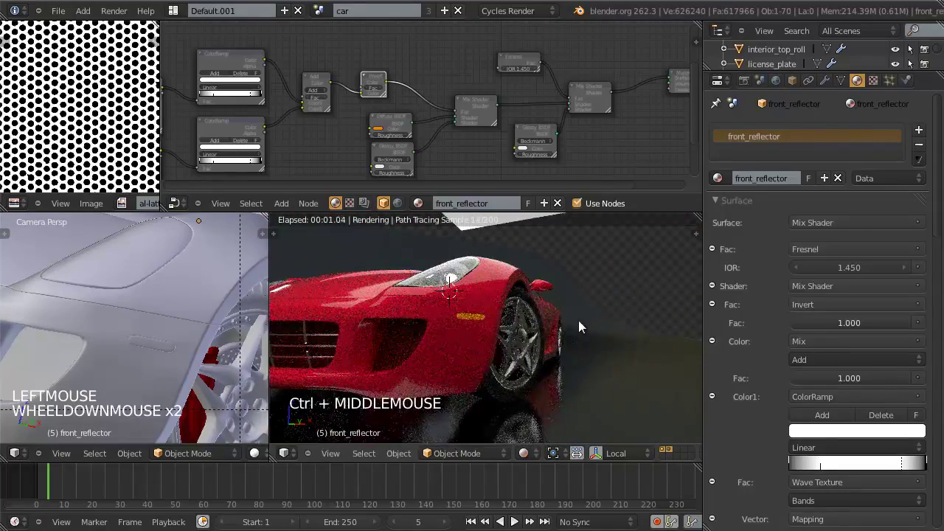
scroll("down", 3)
middle_click(601, 319)
left_click(544, 346)
scroll("down", 3)
left_click(454, 343)
middle_click(468, 344)
scroll("up", 3)
middle_click(504, 362)
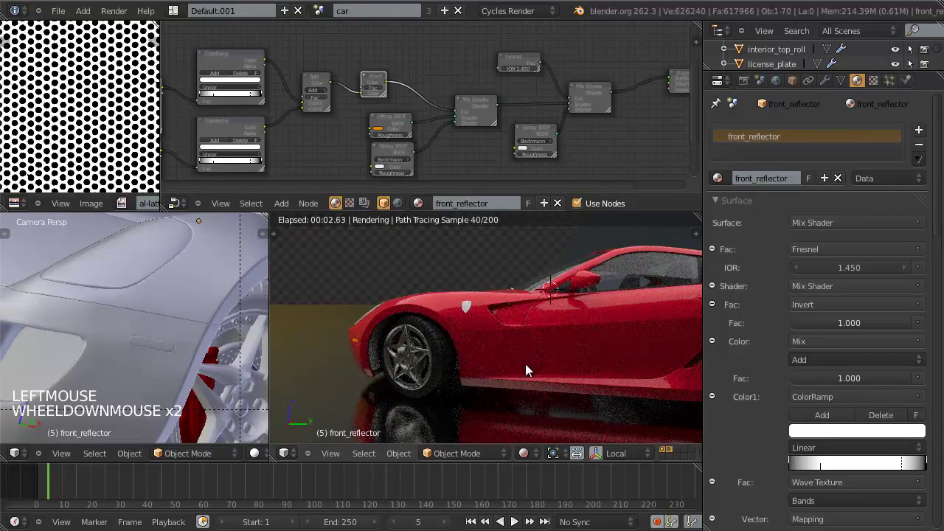
scroll("down", 3)
middle_click(526, 341)
Dismiss the colour picker, save, and return the view to the camera facing the car's front.
middle_click(606, 345)
left_click(379, 131)
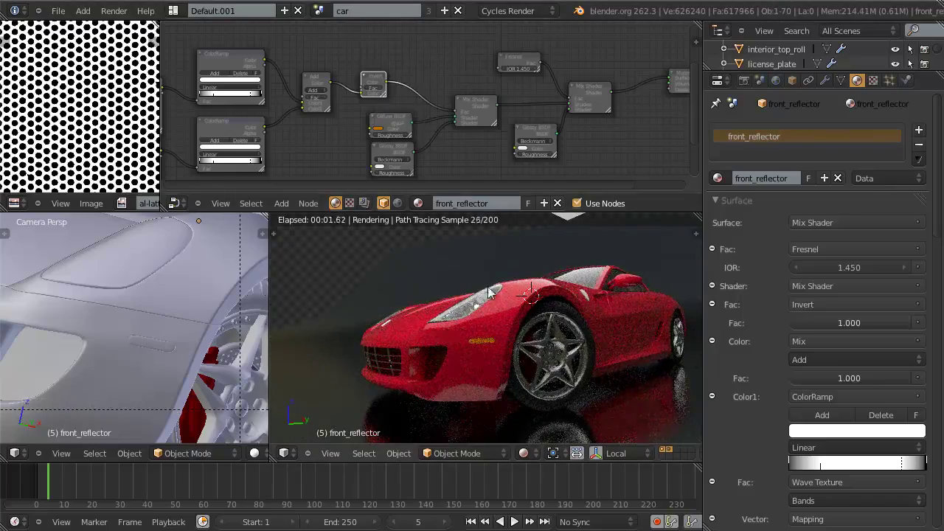
key("ctrl+w")
scroll("down", 3)
middle_click(504, 302)
scroll("up", 3)
scroll("up", 3)
key("KP_0")
key("KP_0")
scroll("up", 3)
key("KP_0")
key("KP_0")
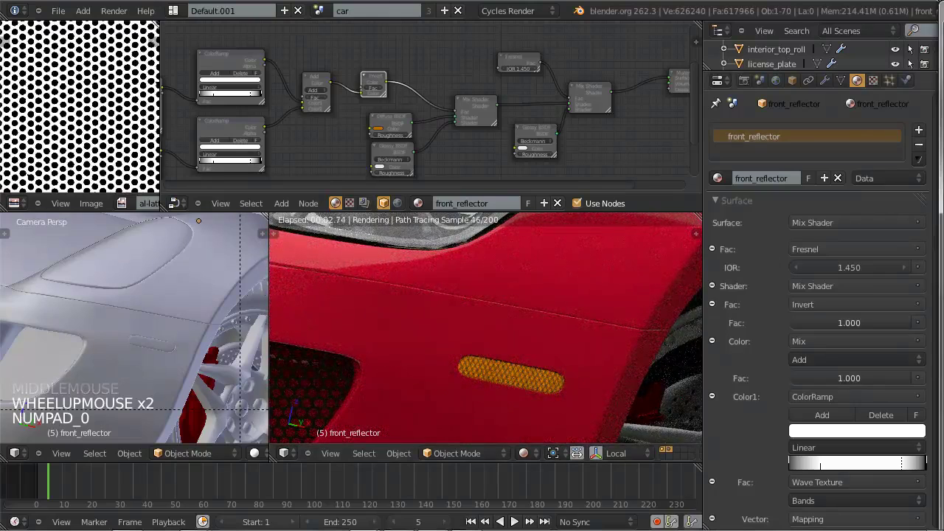
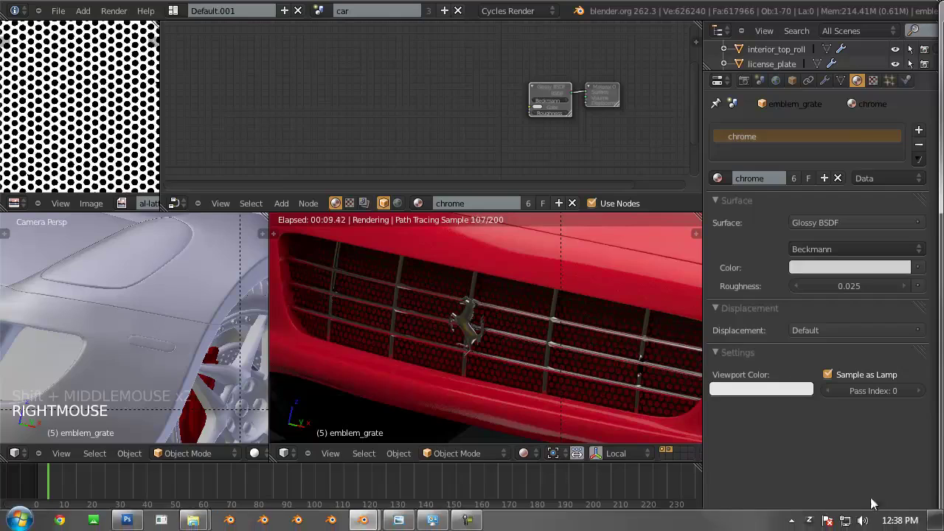
Frame the emblem grille from the front and bring its chrome node graph into view.
middle_click(118, 344)
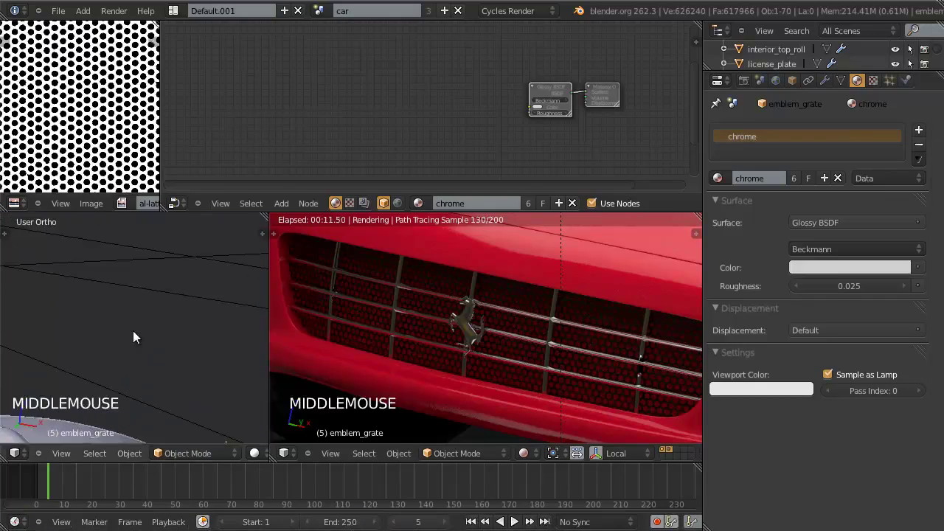
key("KP_1")
middle_click(171, 302)
scroll("up", 3)
scroll("up", 3)
middle_click(182, 354)
scroll("up", 3)
middle_click(126, 340)
scroll("up", 3)
middle_click(177, 345)
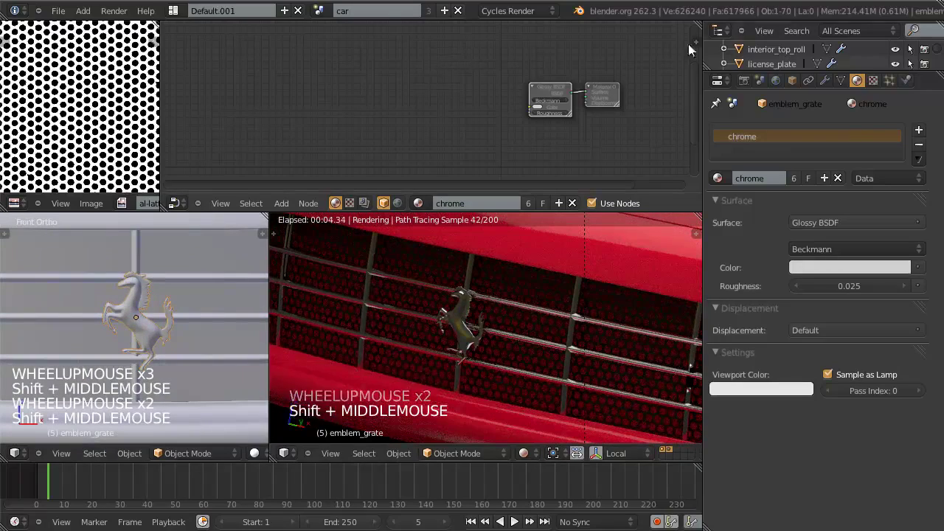
left_click(718, 20)
scroll("up", 3)
middle_click(624, 88)
Add a Mix Shader at 0.500 and a Diffuse BSDF, feeding Diffuse and Glossy into the mix.
left_click(548, 98)
key("shift+a")
scroll("up", 3)
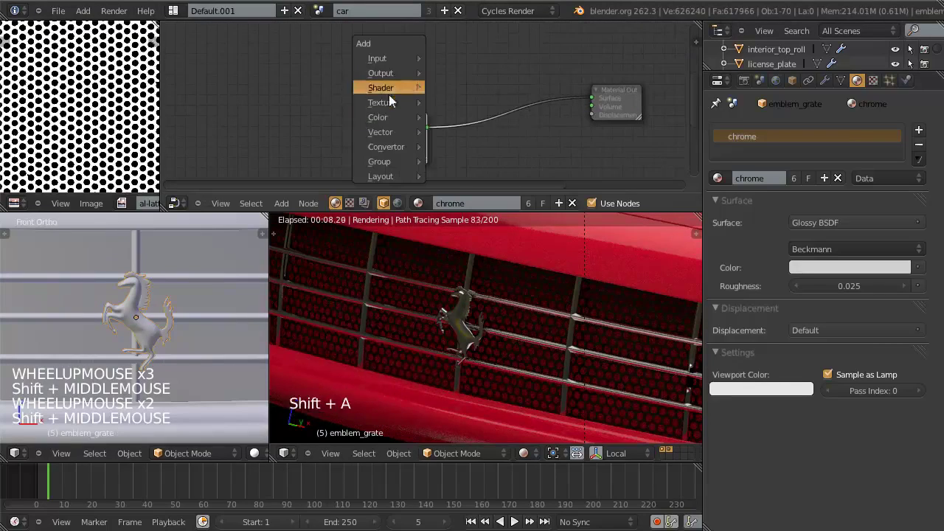
key("g")
left_click(346, 94)
key("shift+a")
key("g")
left_click(453, 60)
left_click(430, 87)
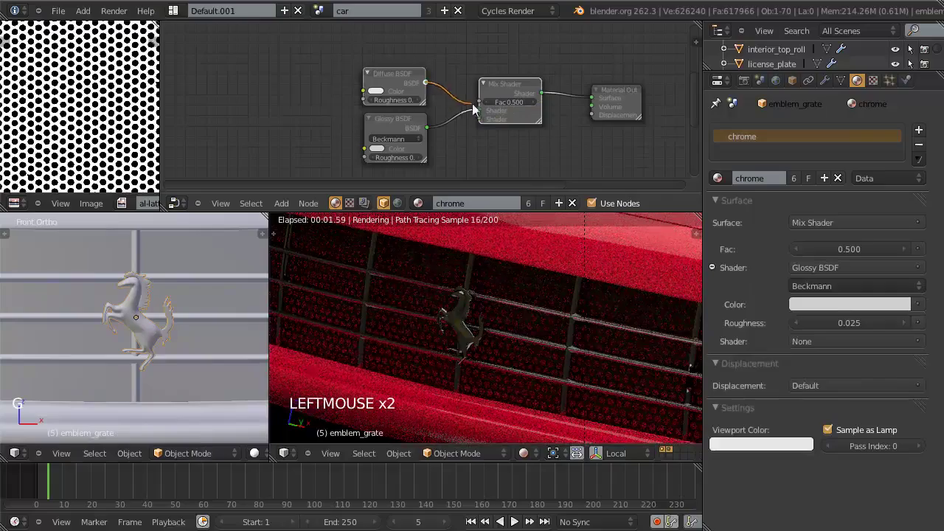
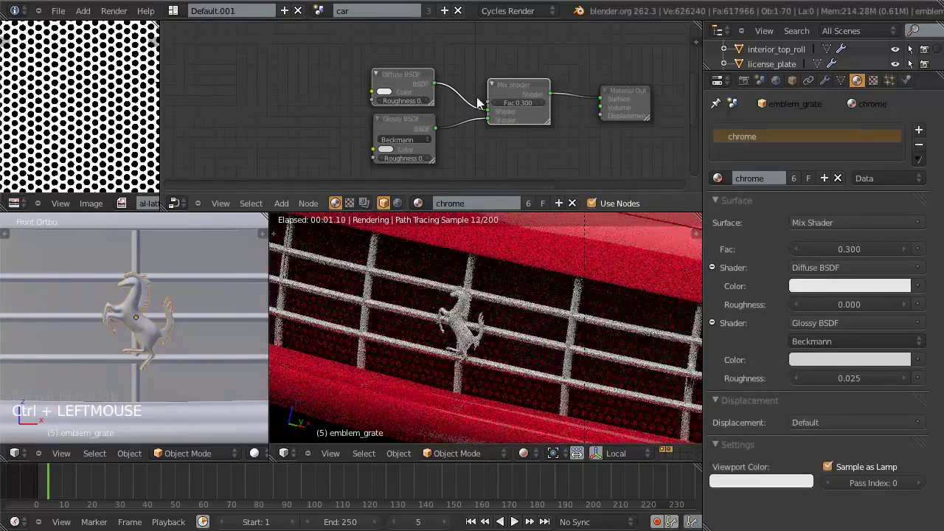
Add an Image Texture loaded with ferrari_horse_diffuse.png and feed it into the Diffuse colour.
key("shift+a")
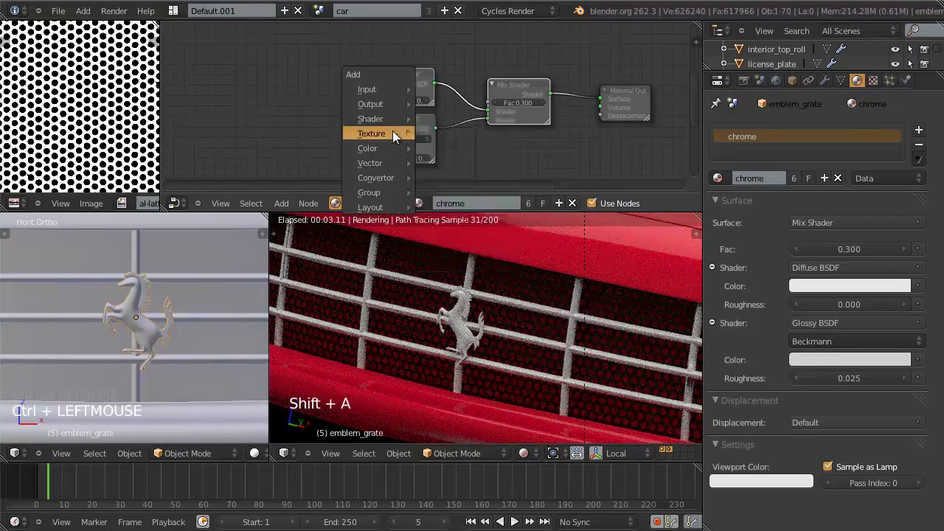
key("g")
left_click(298, 104)
double_click(315, 106)
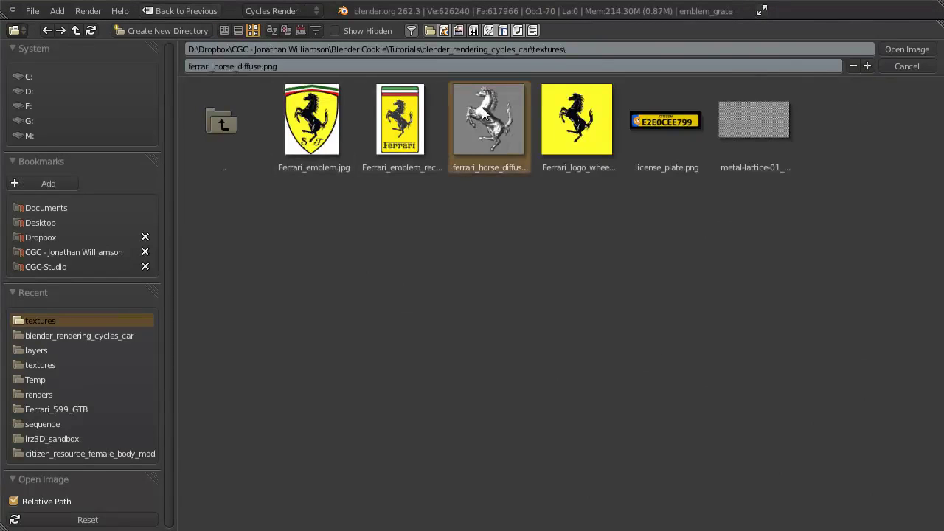
left_click(489, 111)
scroll("up", 3)
left_click(236, 63)
double_click(290, 71)
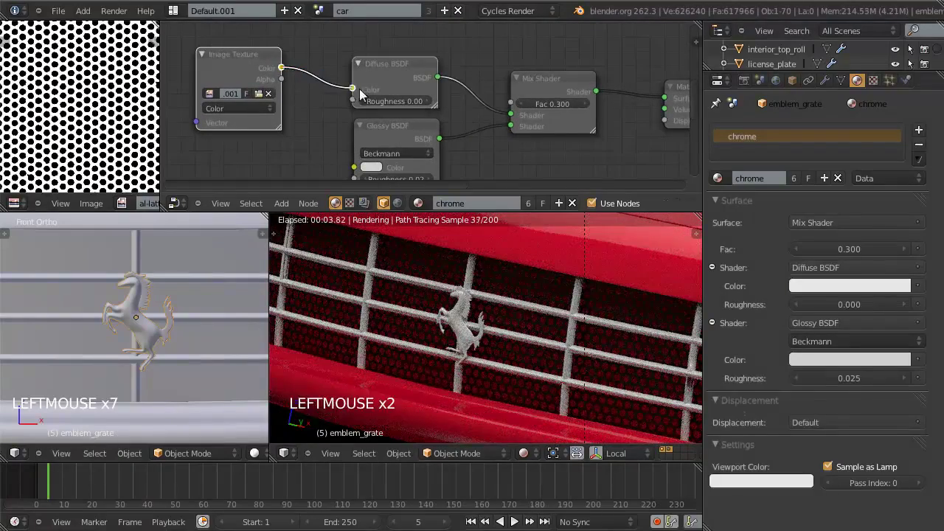
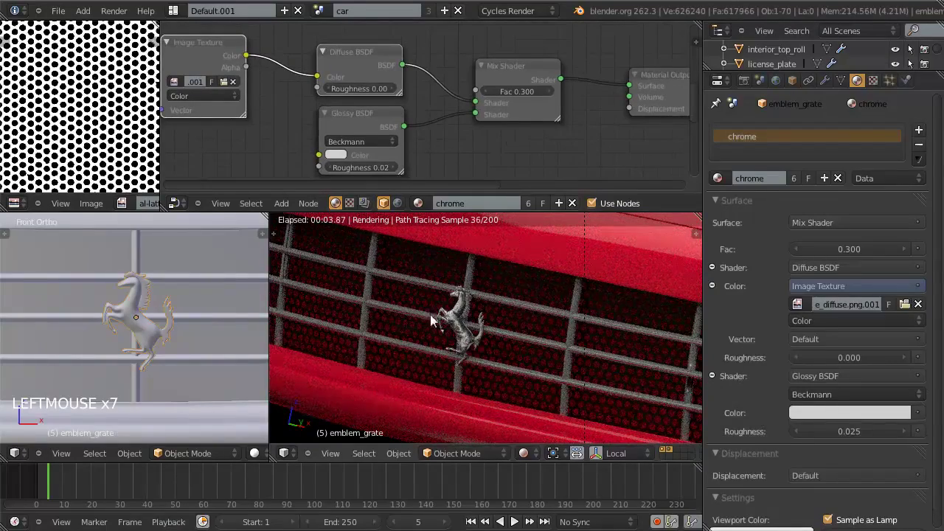
Try the Mix Shader factor at zero and other values, then restore it to 0.300.
left_click(533, 94)
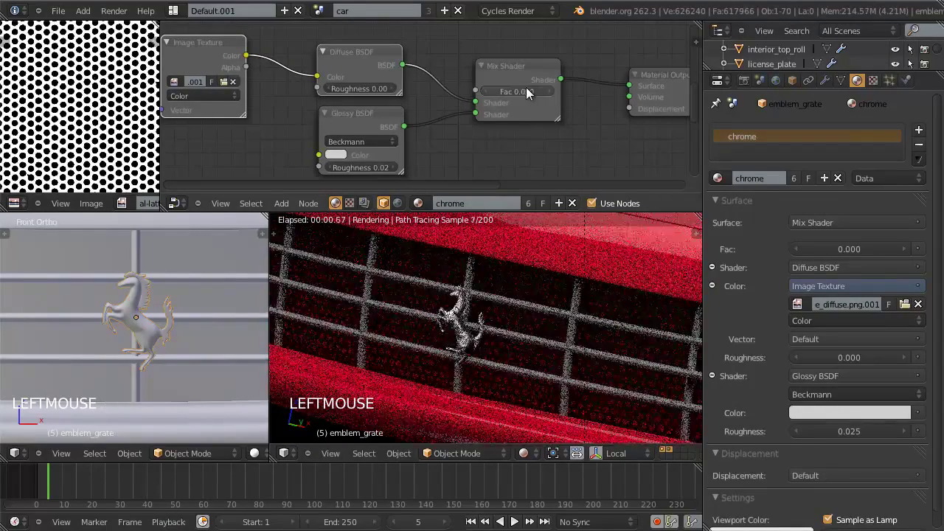
double_click(530, 94)
double_click(491, 93)
double_click(495, 95)
double_click(489, 93)
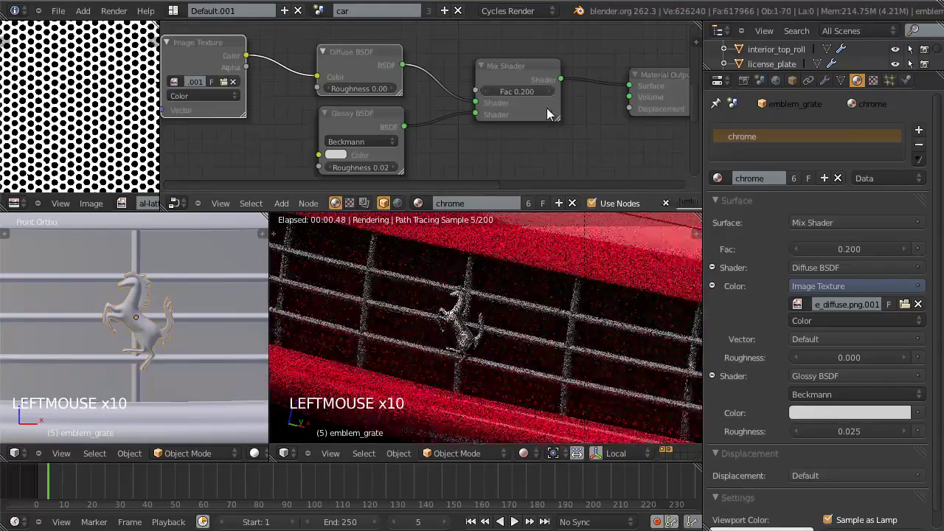
double_click(549, 95)
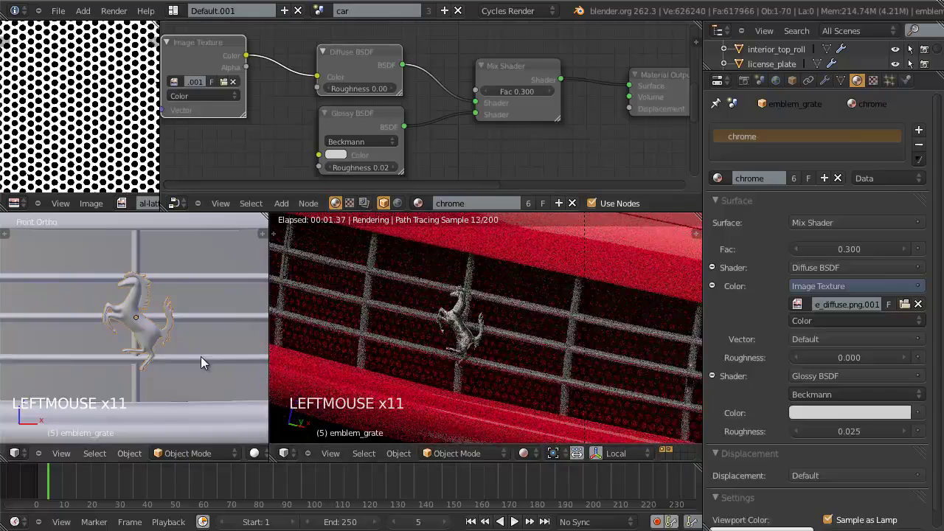
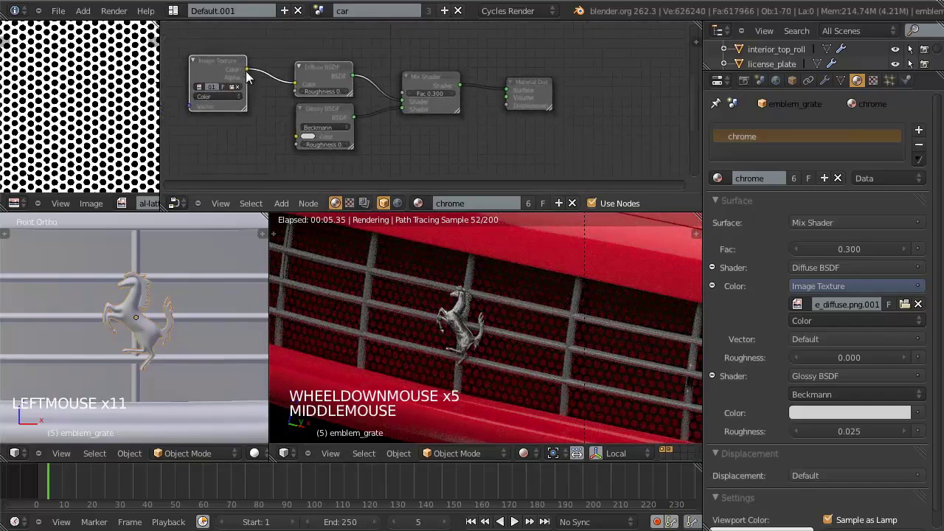
Test the texture on the Material Output Displacement, then unlink it back to default.
left_click(254, 73)
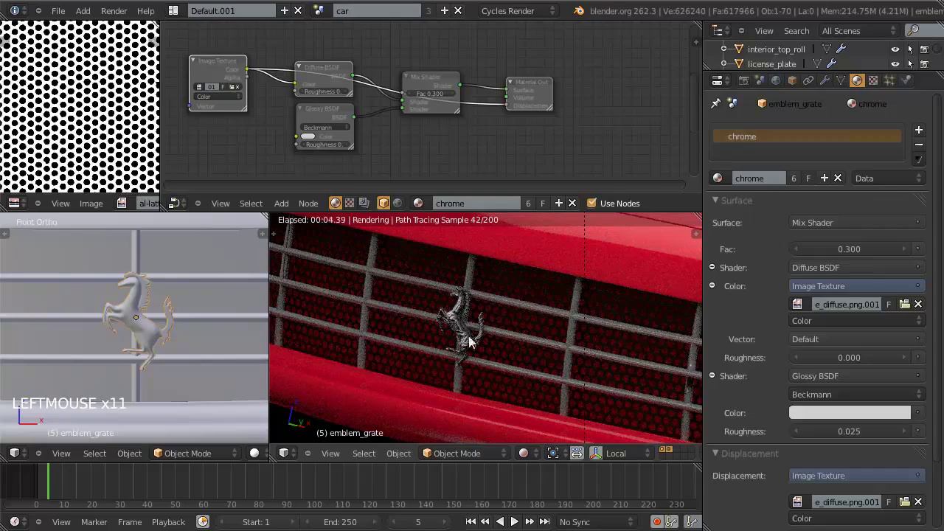
scroll("up", 3)
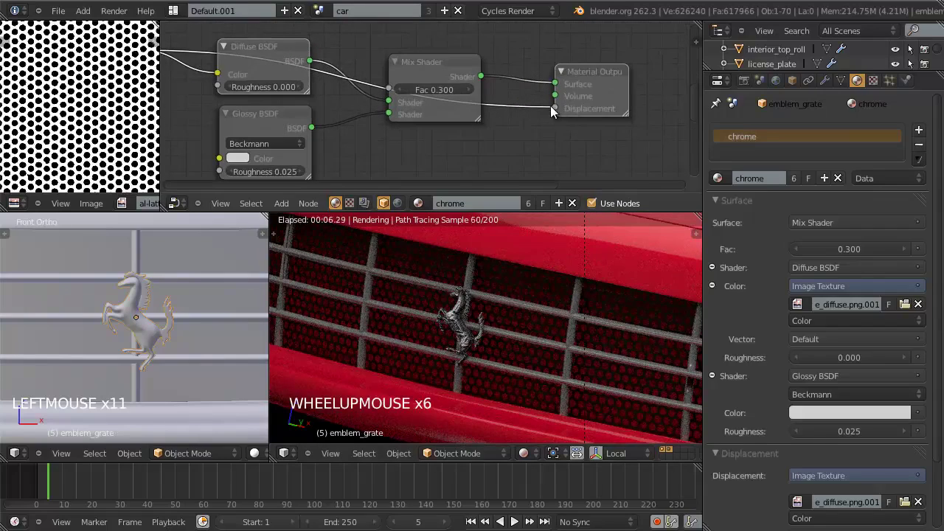
scroll("up", 3)
left_click(551, 111)
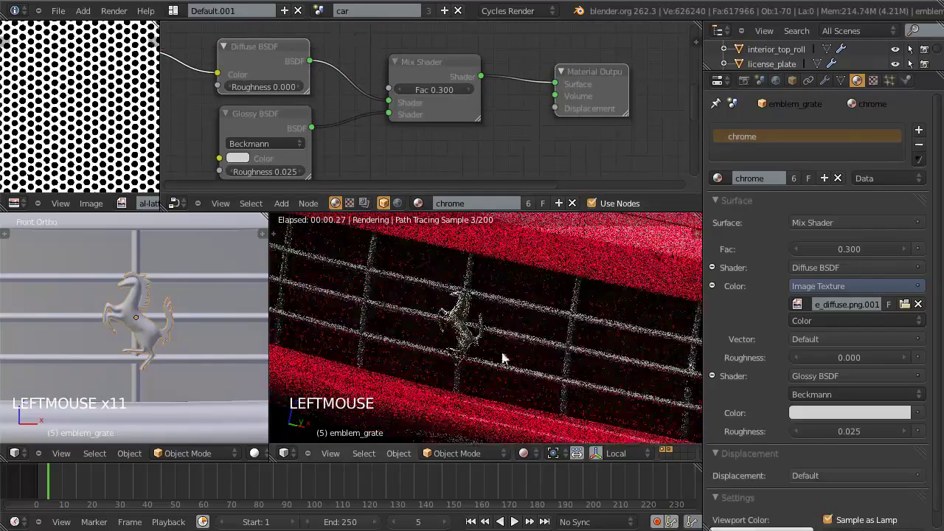
scroll("down", 3)
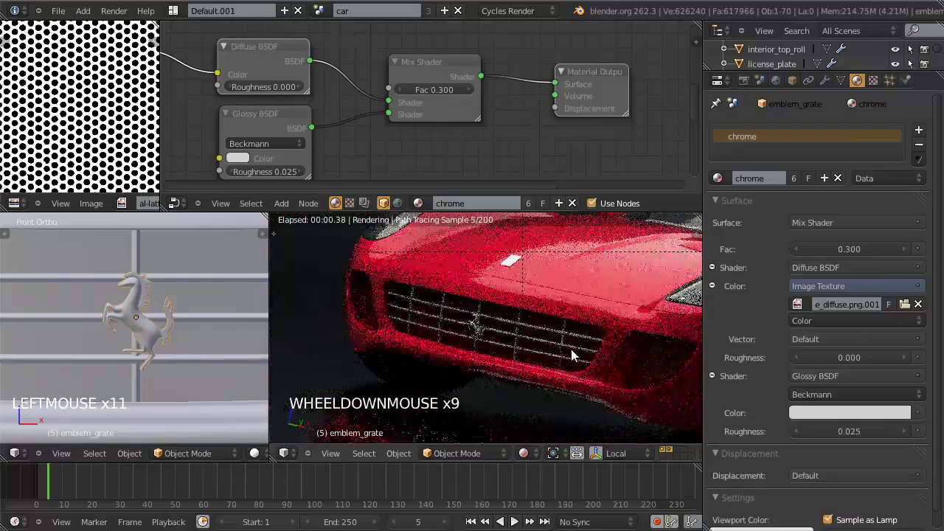
scroll("down", 3)
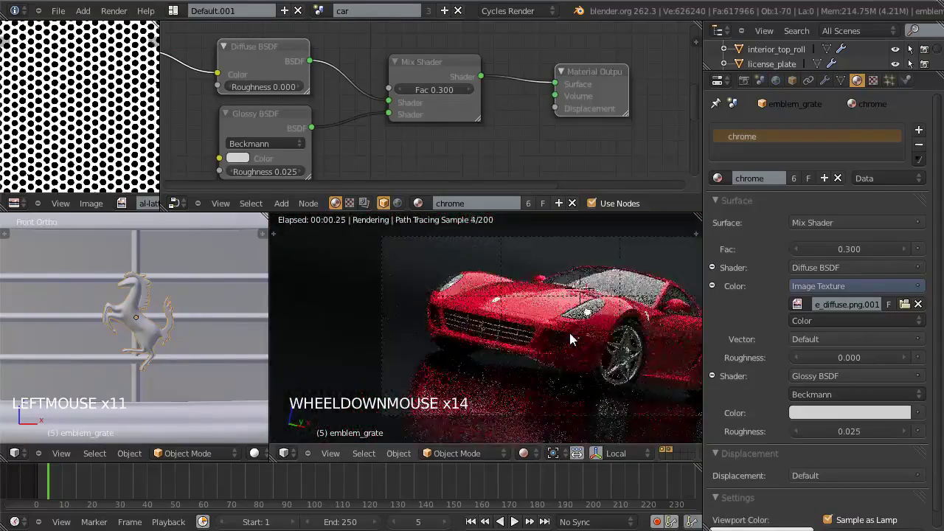
middle_click(599, 318)
scroll("down", 3)
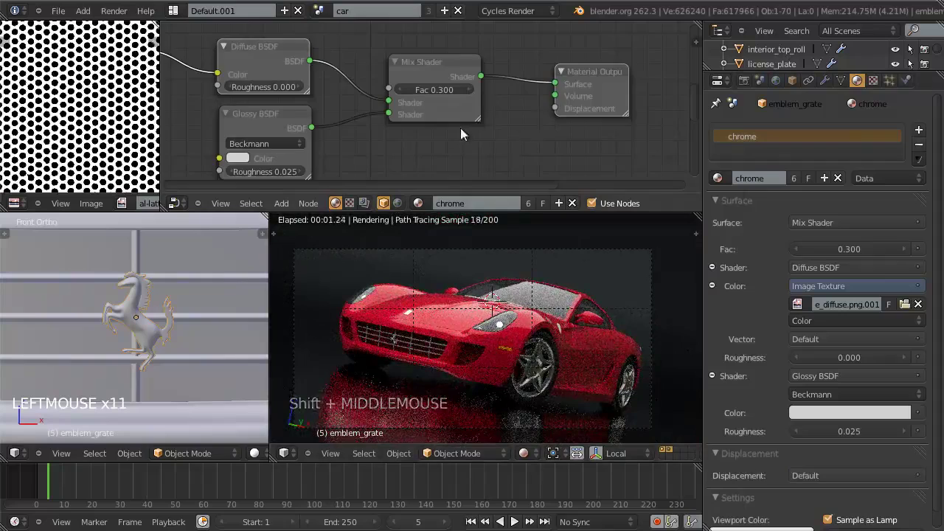
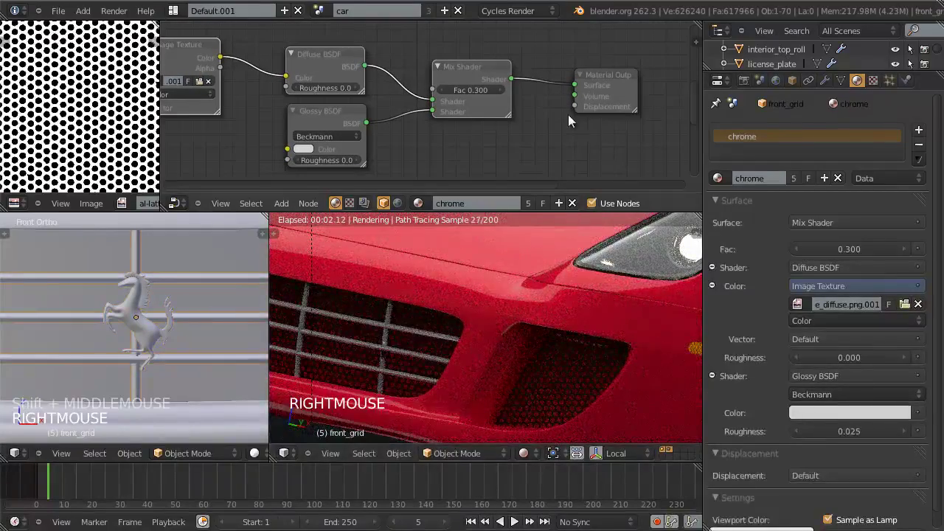
Remove the Image Texture, Diffuse and Mix nodes, leaving chrome as a lone Glossy BSDF.
scroll("down", 3)
left_click(457, 87)
left_click(364, 86)
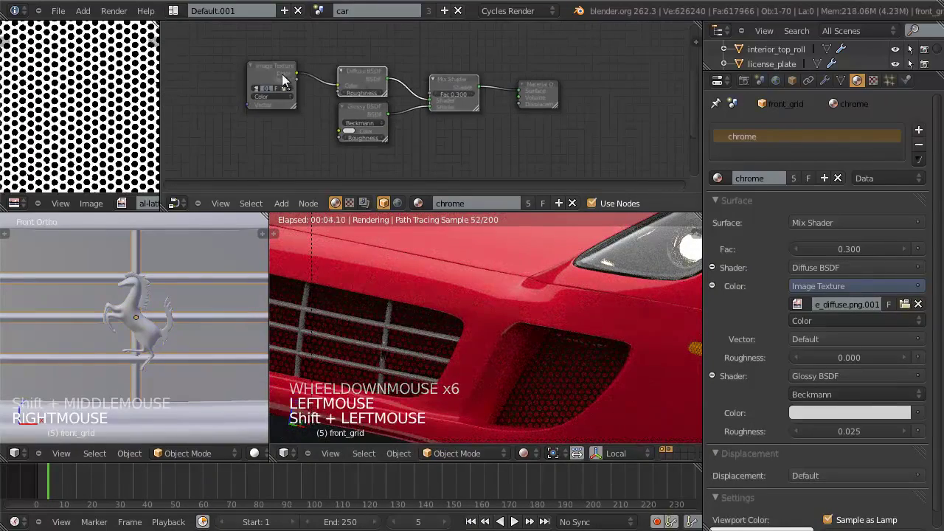
left_click(344, 87)
key("ctrl+x")
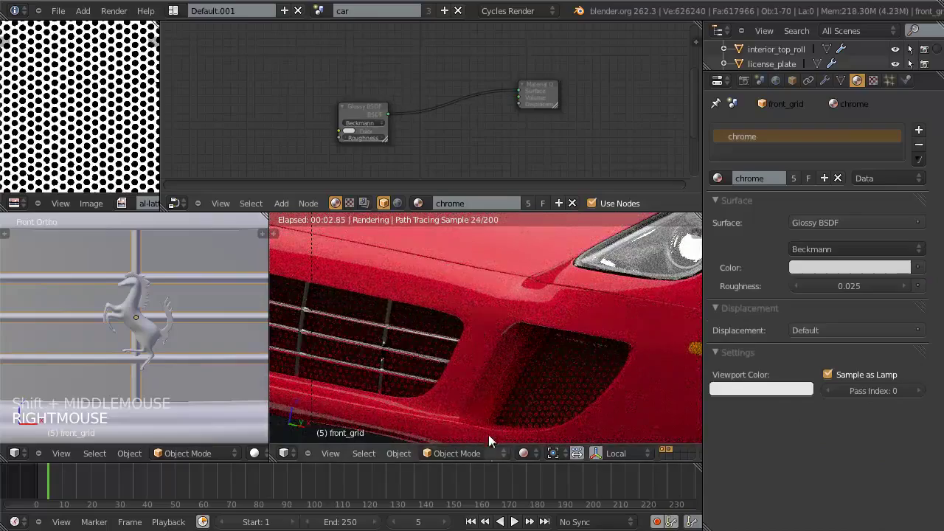
Save, orbit around the car and select the front hood panel to show its carpaint material.
scroll("down", 3)
middle_click(525, 364)
scroll("up", 3)
key("ctrl+w")
middle_click(590, 374)
scroll("up", 3)
middle_click(602, 363)
scroll("up", 3)
right_click(362, 298)
scroll("up", 3)
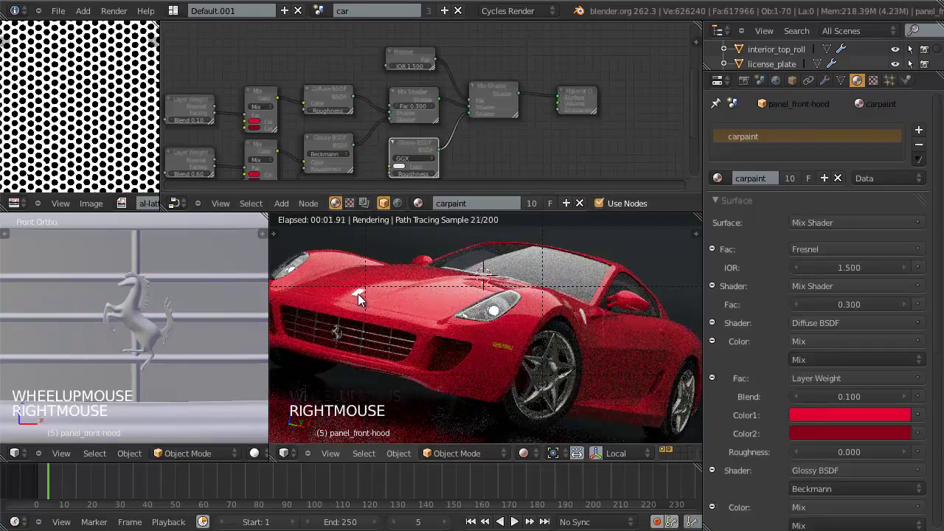
Select the hood emblem and orbit the live Cycles render to inspect the car from several angles.
right_click(362, 298)
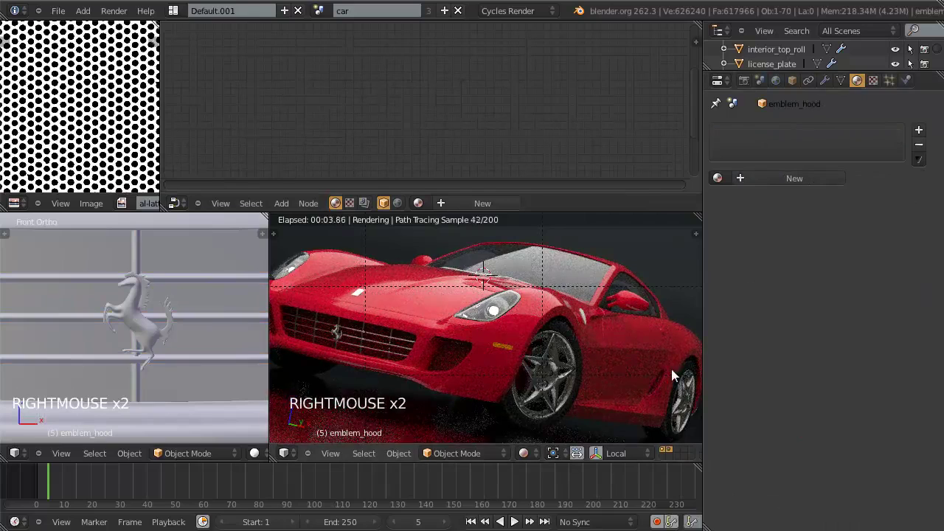
left_click(912, 310)
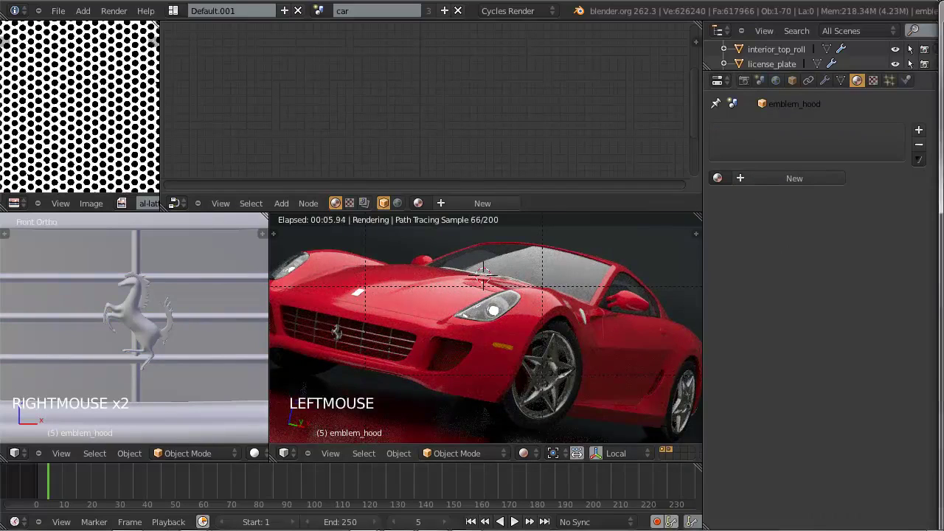
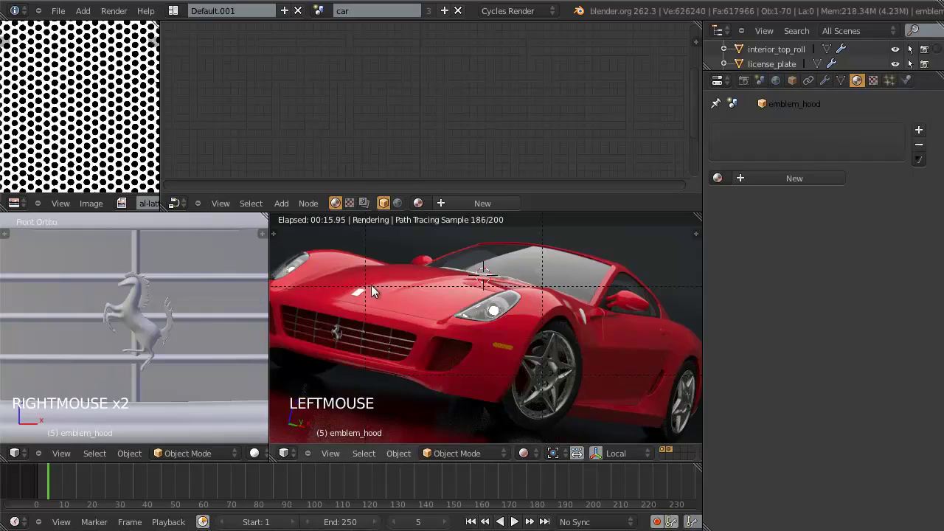
middle_click(370, 303)
scroll("up", 3)
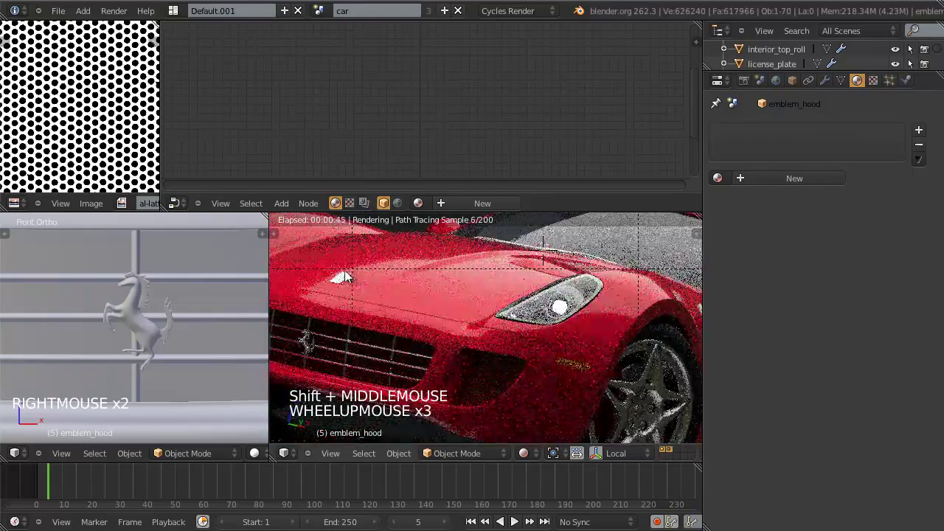
scroll("up", 3)
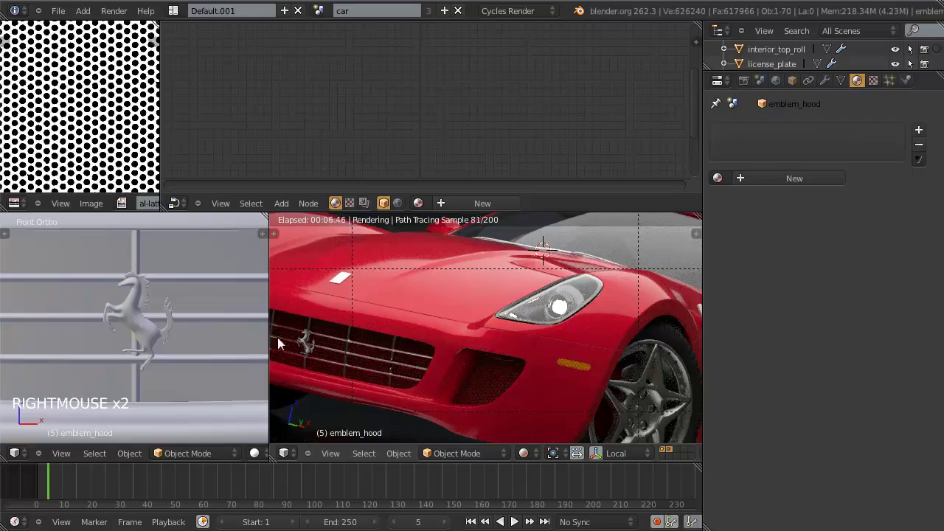
scroll("down", 3)
middle_click(614, 347)
scroll("up", 3)
middle_click(570, 363)
scroll("down", 3)
middle_click(587, 338)
scroll("down", 3)
middle_click(587, 340)
scroll("up", 3)
middle_click(601, 374)
scroll("down", 3)
middle_click(622, 375)
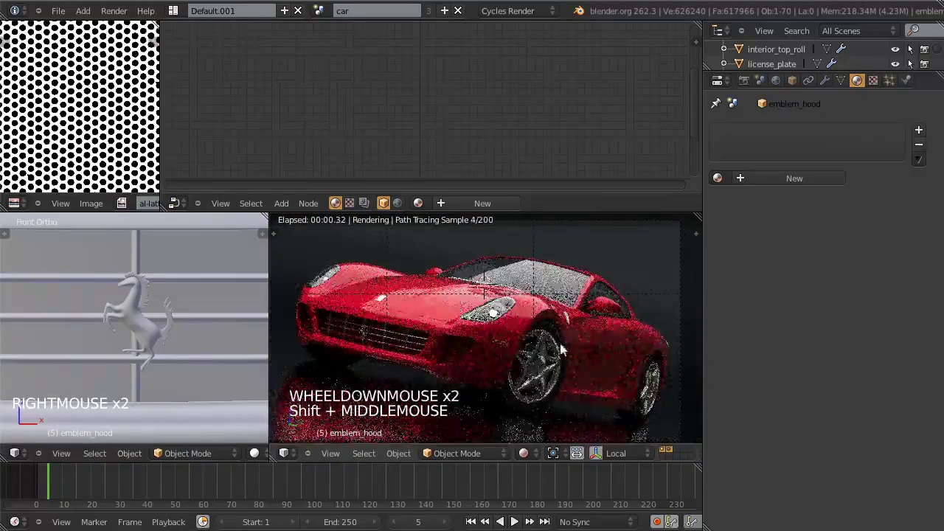
scroll("down", 3)
middle_click(219, 332)
scroll("down", 3)
middle_click(154, 340)
scroll("down", 3)
middle_click(223, 349)
middle_click(172, 350)
scroll("up", 3)
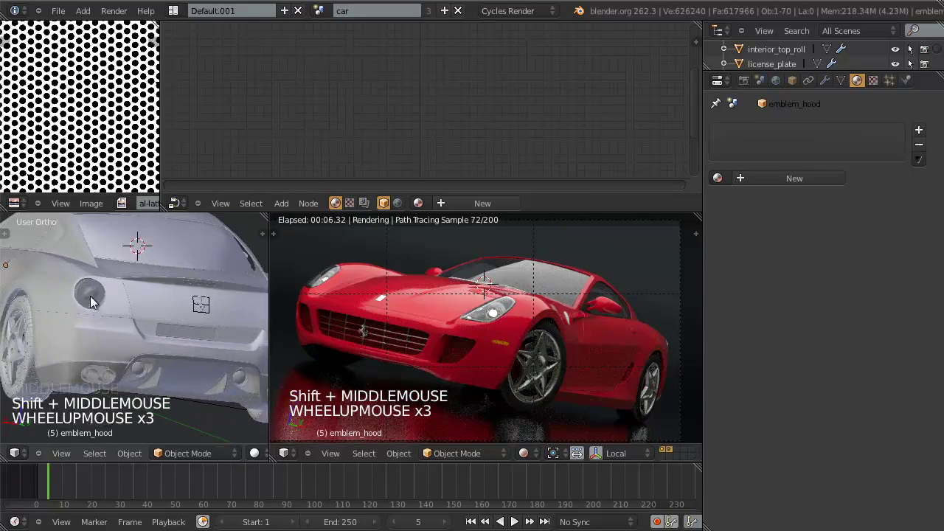
Select the taillights and review them in the side viewport, toggling shading and the front numpad view.
right_click(99, 326)
scroll("down", 3)
middle_click(107, 334)
key("z")
middle_click(152, 352)
middle_click(143, 356)
scroll("up", 3)
key("z")
key("z")
scroll("down", 3)
key("z")
middle_click(138, 332)
key("z")
middle_click(147, 348)
key("KP_1")
scroll("down", 3)
middle_click(144, 352)
scroll("up", 3)
key("a")
middle_click(180, 361)
key("z")
middle_click(211, 357)
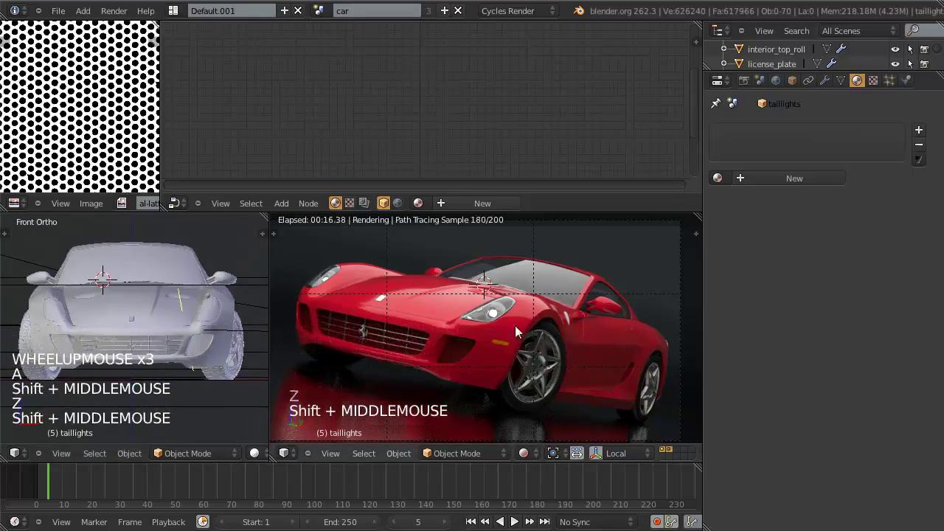
Switch the camera view from the live Cycles render back to solid shading and save the file.
key("a")
key("z")
key("z")
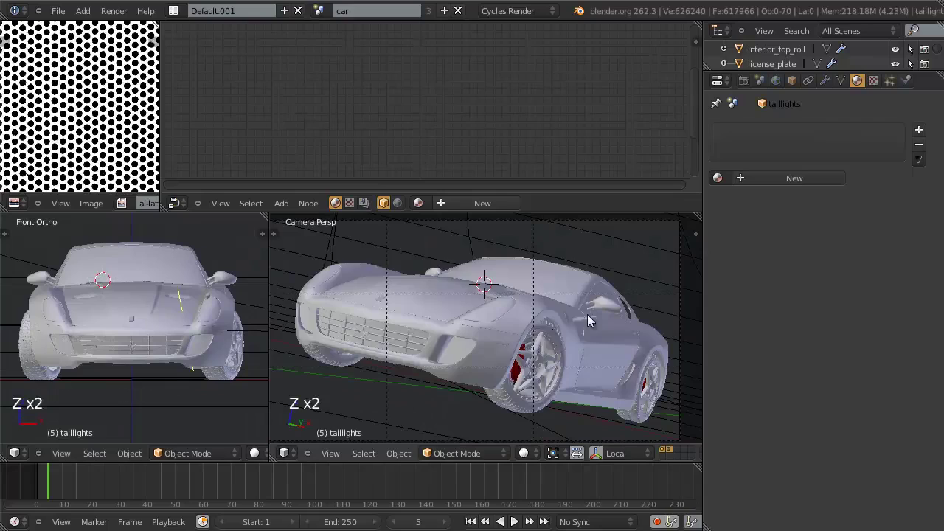
key("z")
key("ctrl+w")
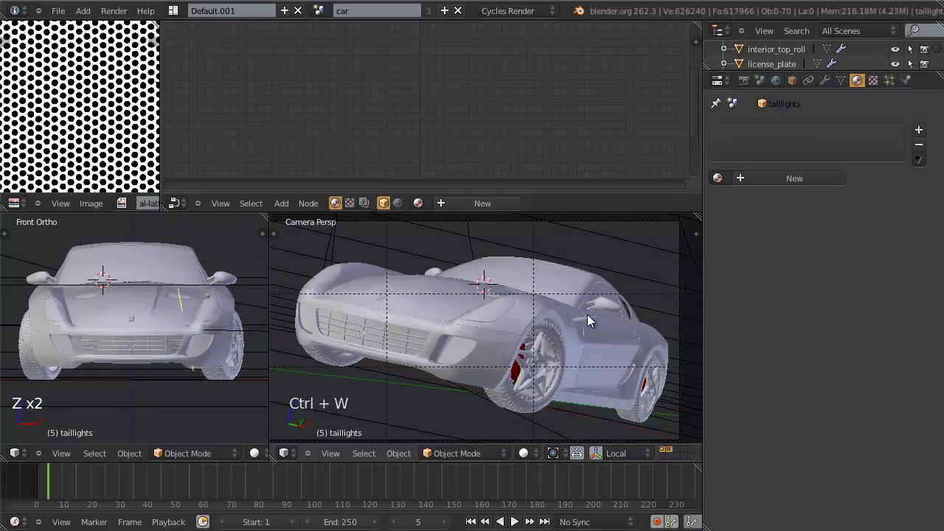